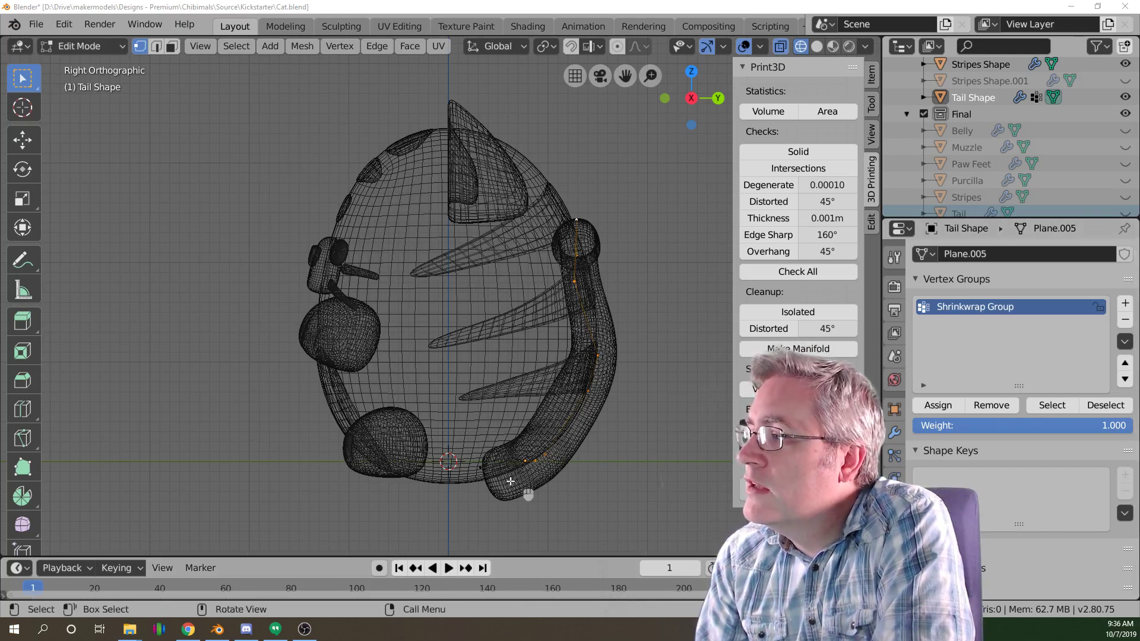
# Move two vertices of the Tail Shape curve closer against the cat's back.
pyautogui.click(500, 485)
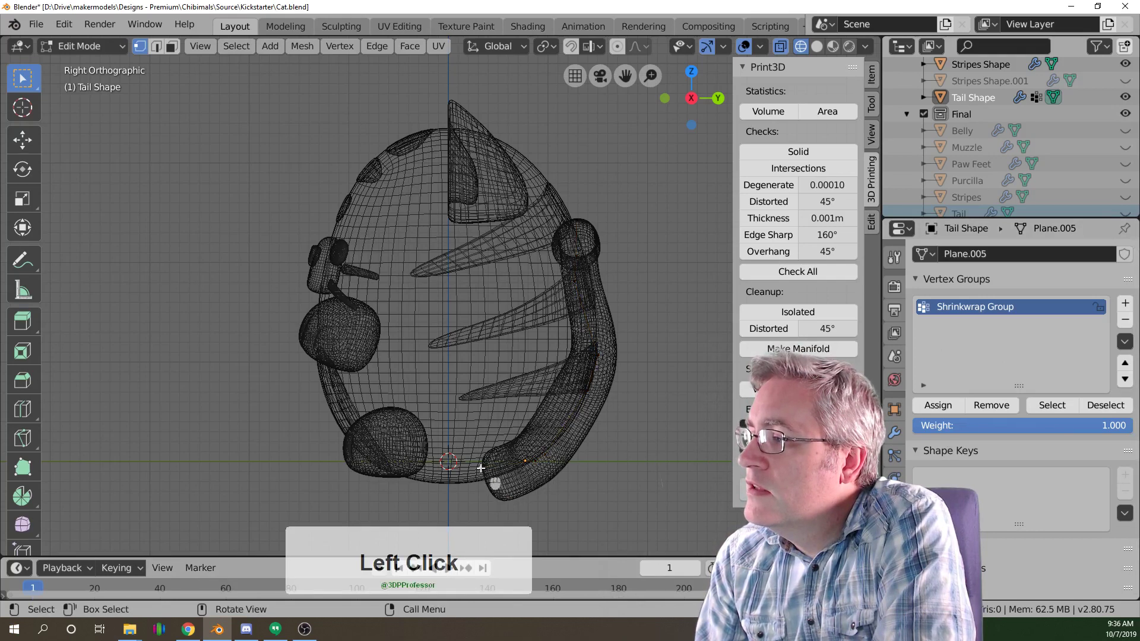
pyautogui.press('g')
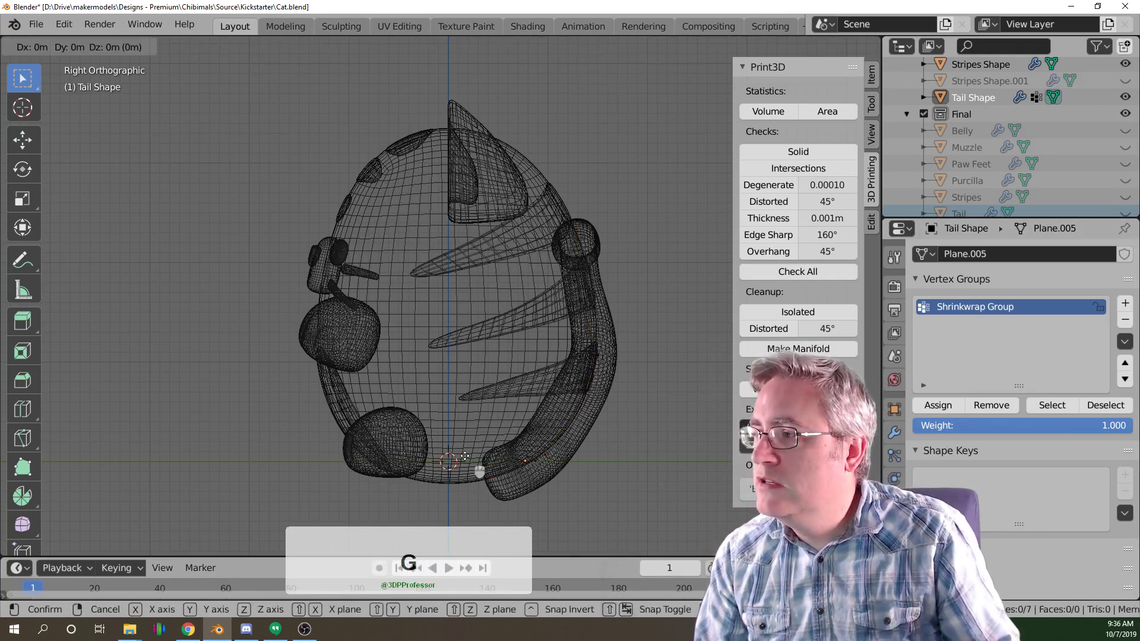
pyautogui.click(466, 454)
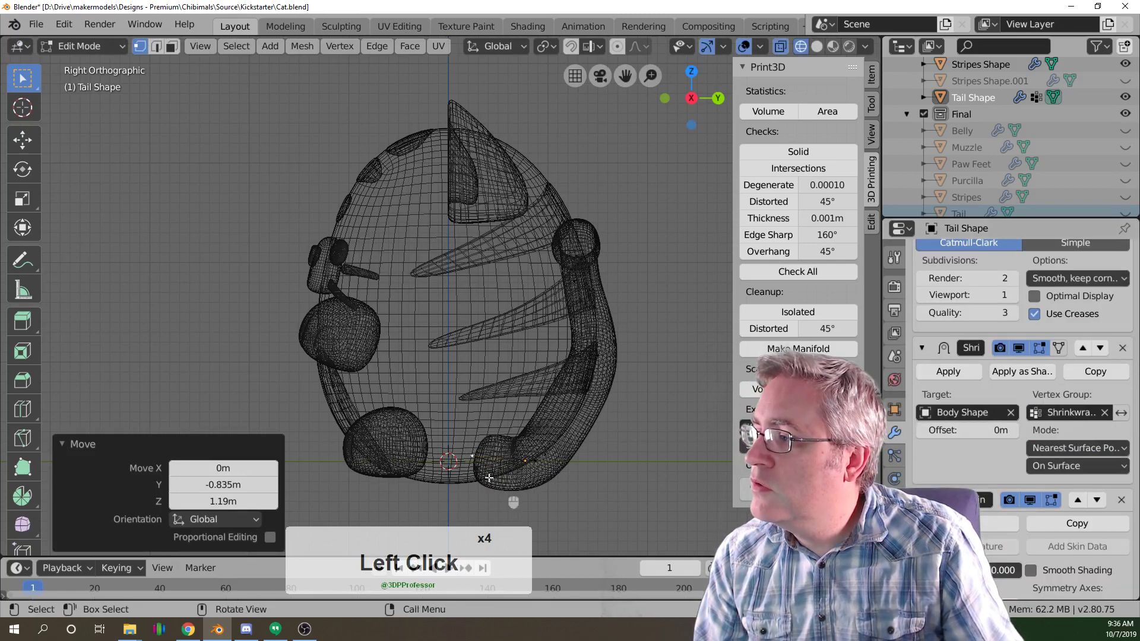
pyautogui.click(529, 462)
pyautogui.press('g')
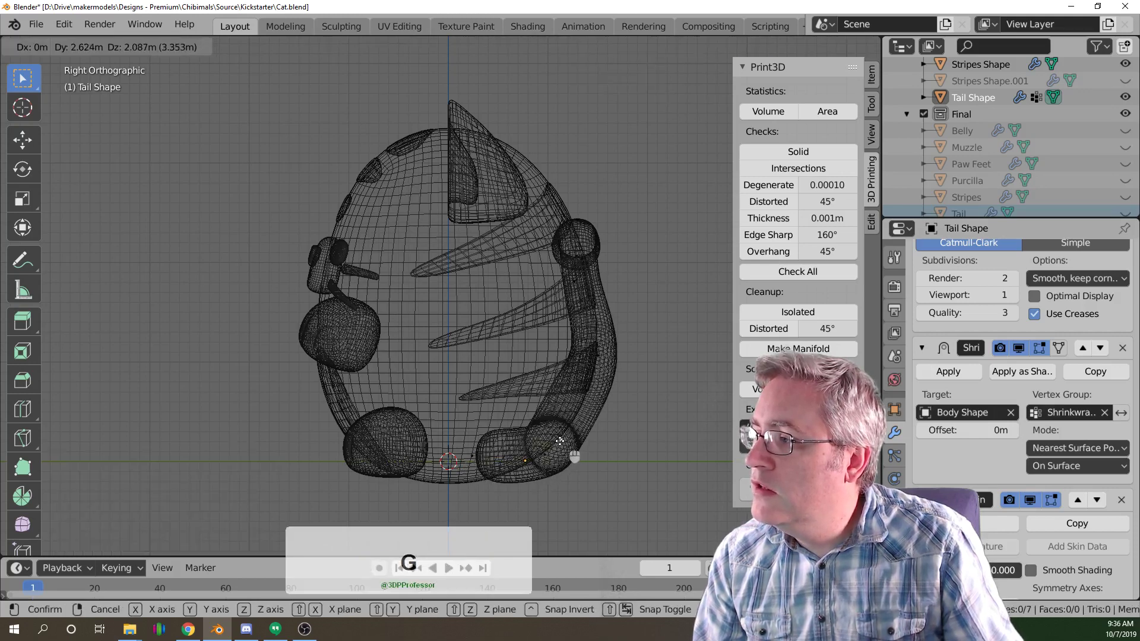
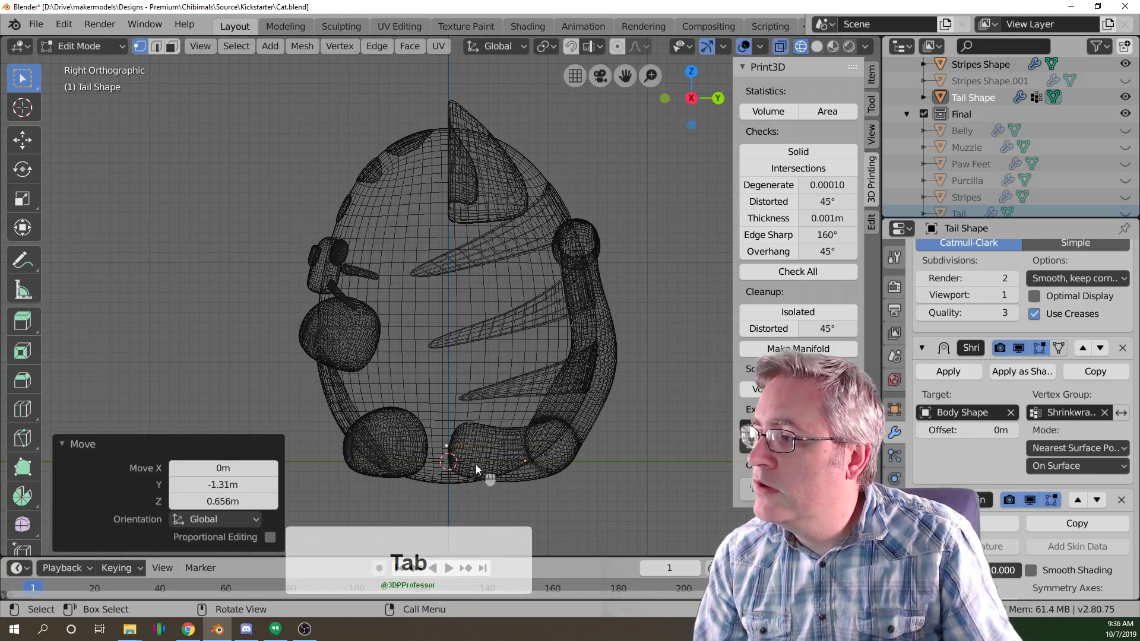
# Leave edit mode and orbit the shaded cat to inspect the tail from all sides.
pyautogui.press('z')
pyautogui.click(359, 413)
pyautogui.scroll(-3)
pyautogui.middleClick(571, 424)
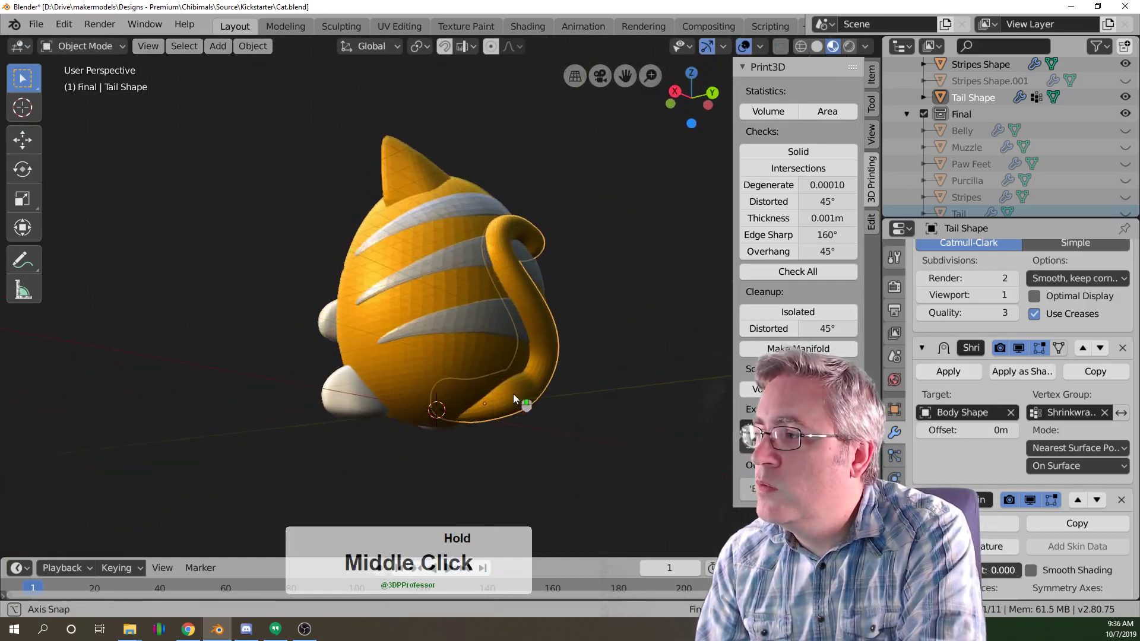
pyautogui.middleClick(466, 416)
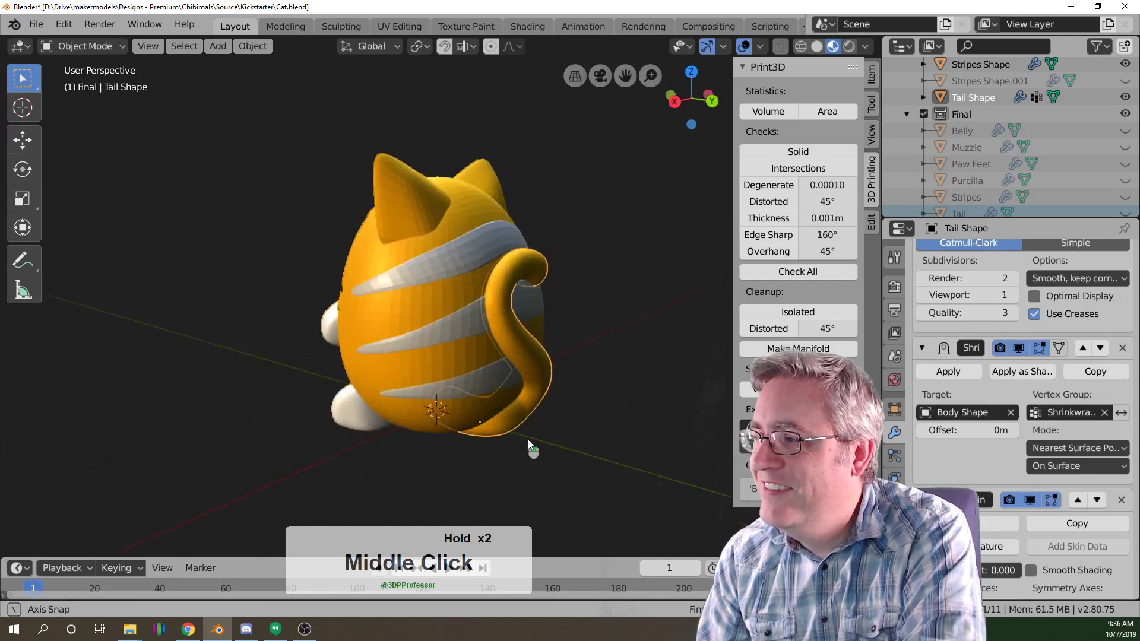
pyautogui.middleClick(463, 425)
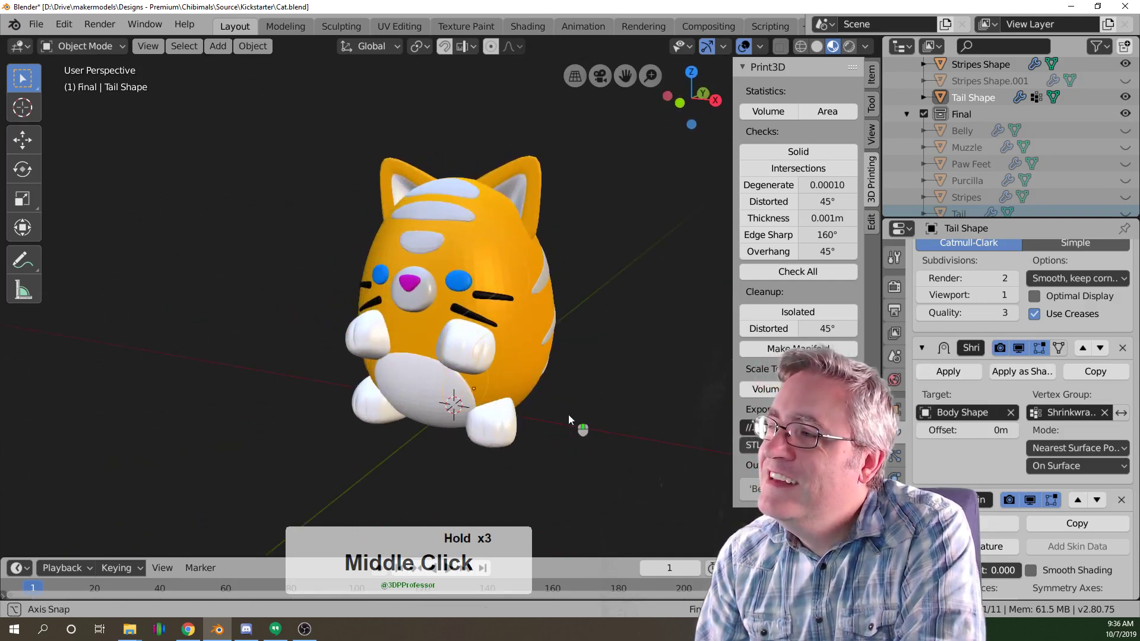
pyautogui.middleClick(555, 418)
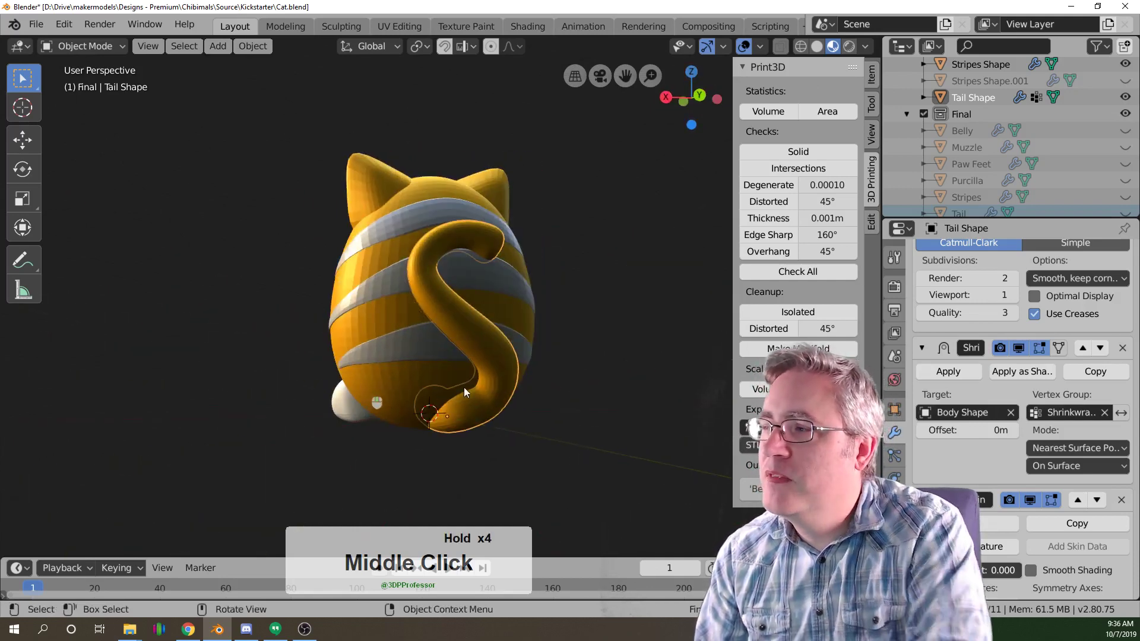
pyautogui.scroll(3)
# Return to editing the tail from the side view and start, then cancel, another vertex move.
pyautogui.press('Tab')
pyautogui.press('a')
pyautogui.scroll(-3)
pyautogui.click(516, 414)
pyautogui.rightClick(506, 390)
pyautogui.press('KP_1')
pyautogui.press('g')
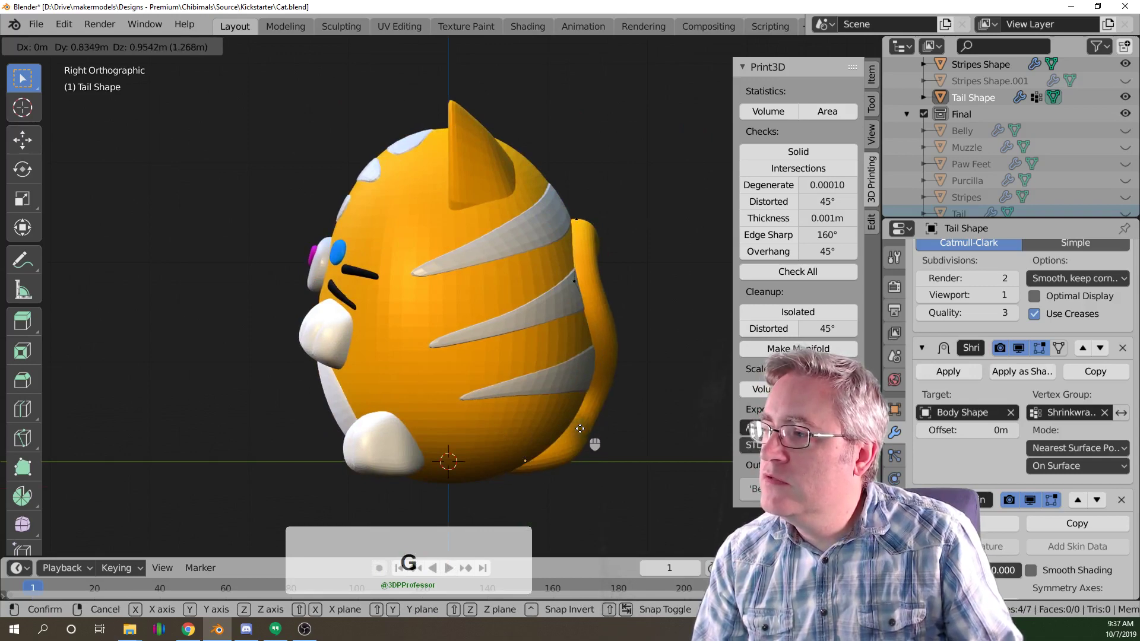
pyautogui.rightClick(582, 427)
pyautogui.press('c')
pyautogui.middleClick(504, 474)
pyautogui.rightClick(504, 475)
# Cycle shading and viewpoints around the tail to choose the next vertices to adjust.
pyautogui.press('z')
pyautogui.click(422, 444)
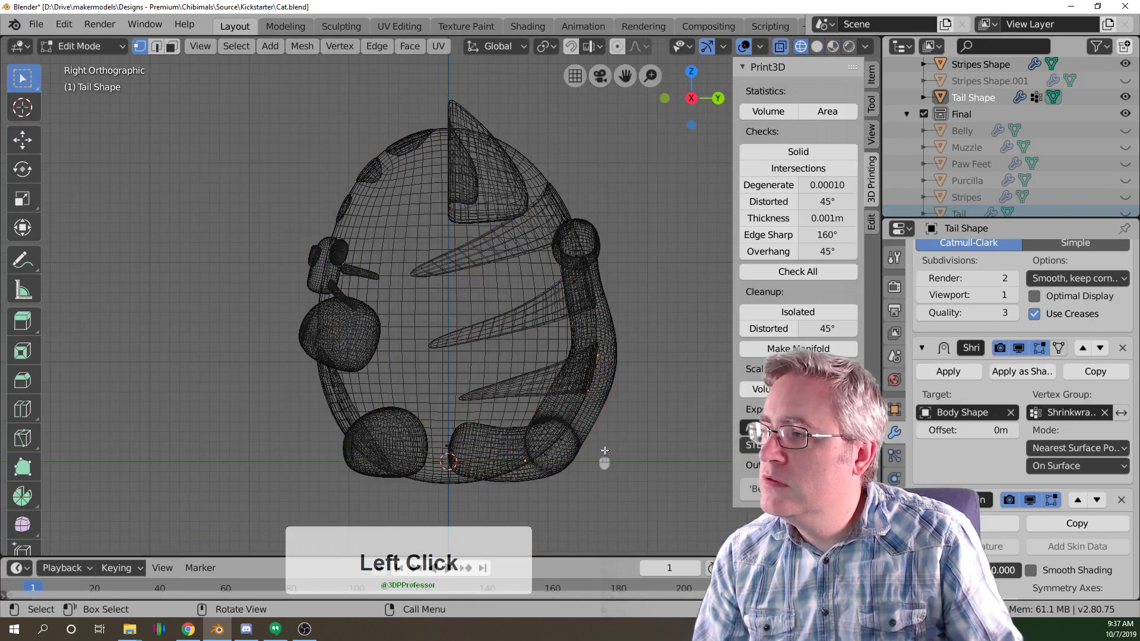
pyautogui.middleClick(595, 448)
pyautogui.press('c')
pyautogui.click(562, 463)
pyautogui.rightClick(560, 472)
pyautogui.middleClick(579, 487)
pyautogui.press('c')
pyautogui.middleClick(533, 513)
pyautogui.rightClick(529, 508)
pyautogui.press('KP_3')
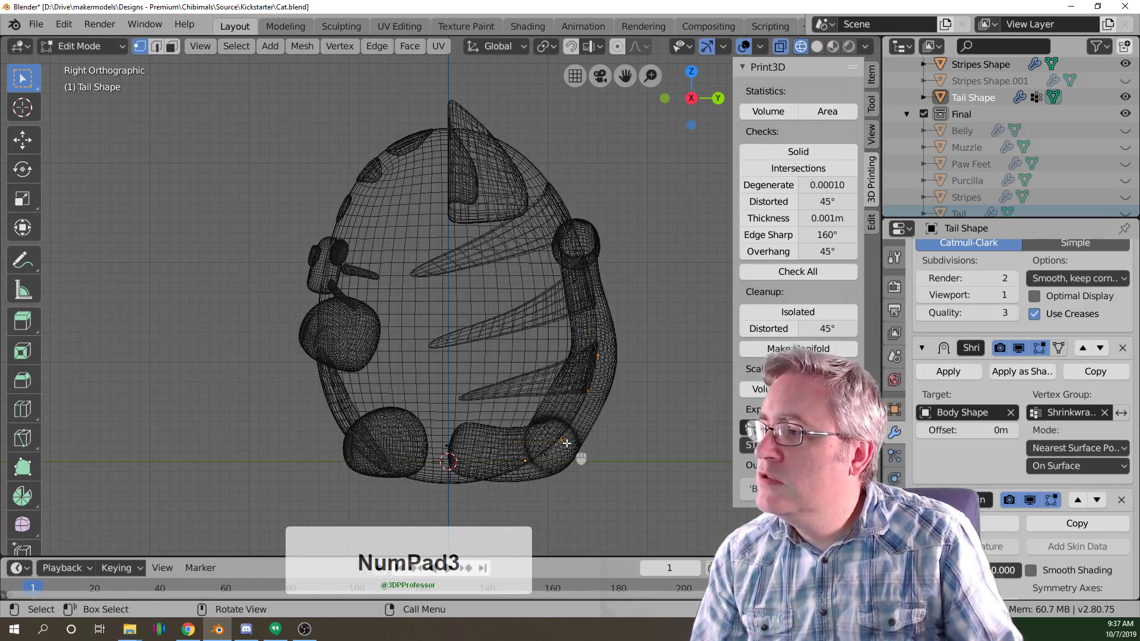
# Move two more tail vertices from the side view to finish the S-curve against the back.
pyautogui.press('g')
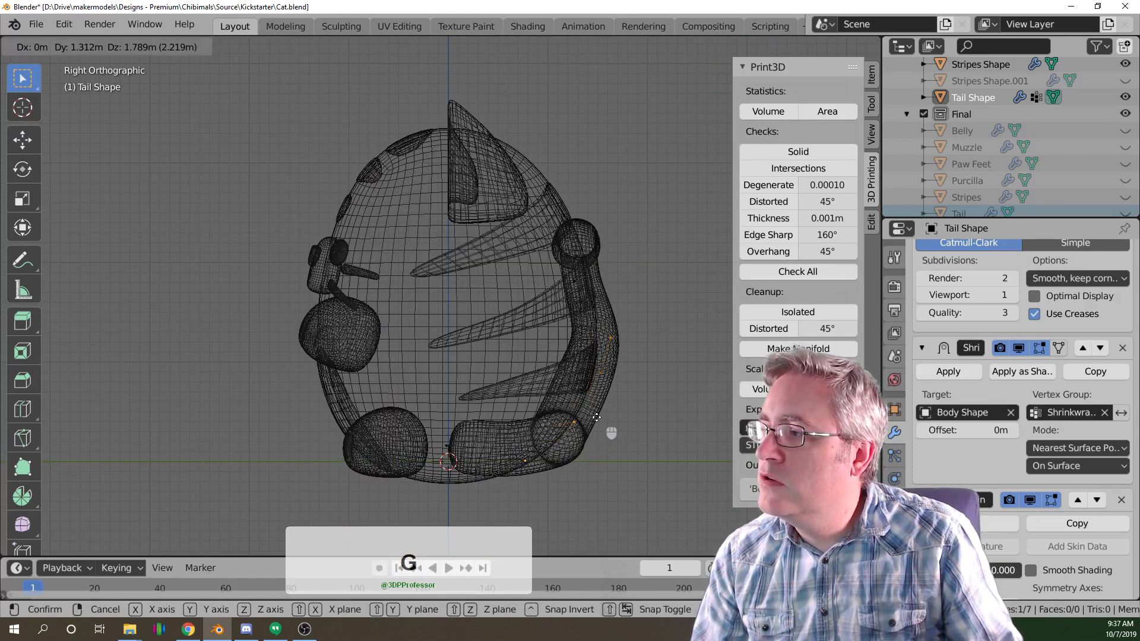
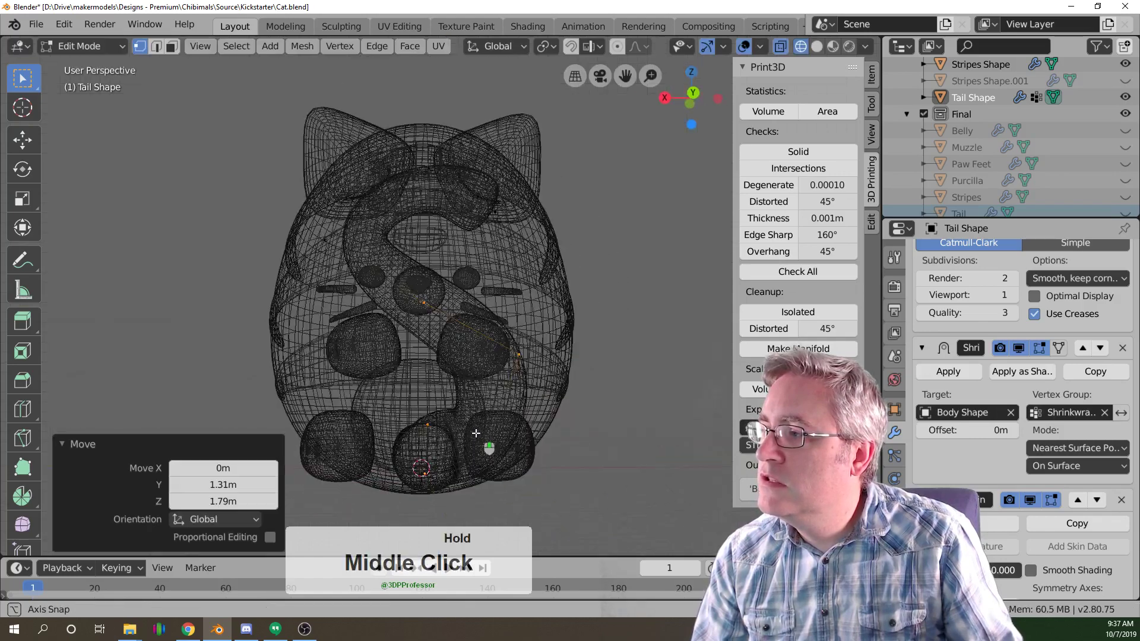
pyautogui.click(456, 444)
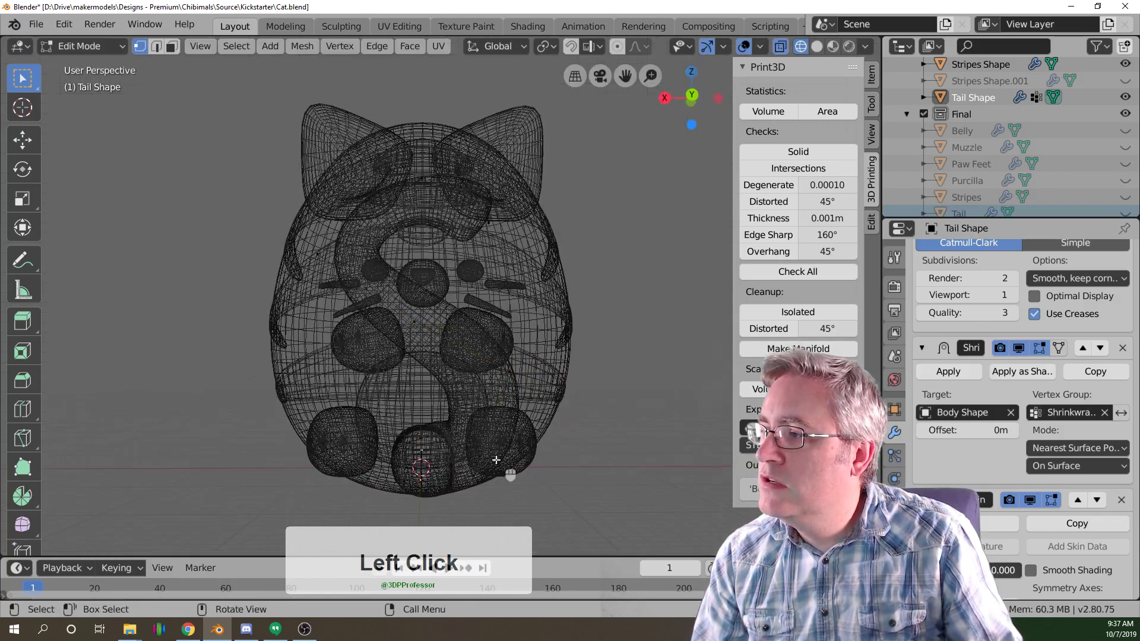
pyautogui.middleClick(505, 452)
pyautogui.press('a')
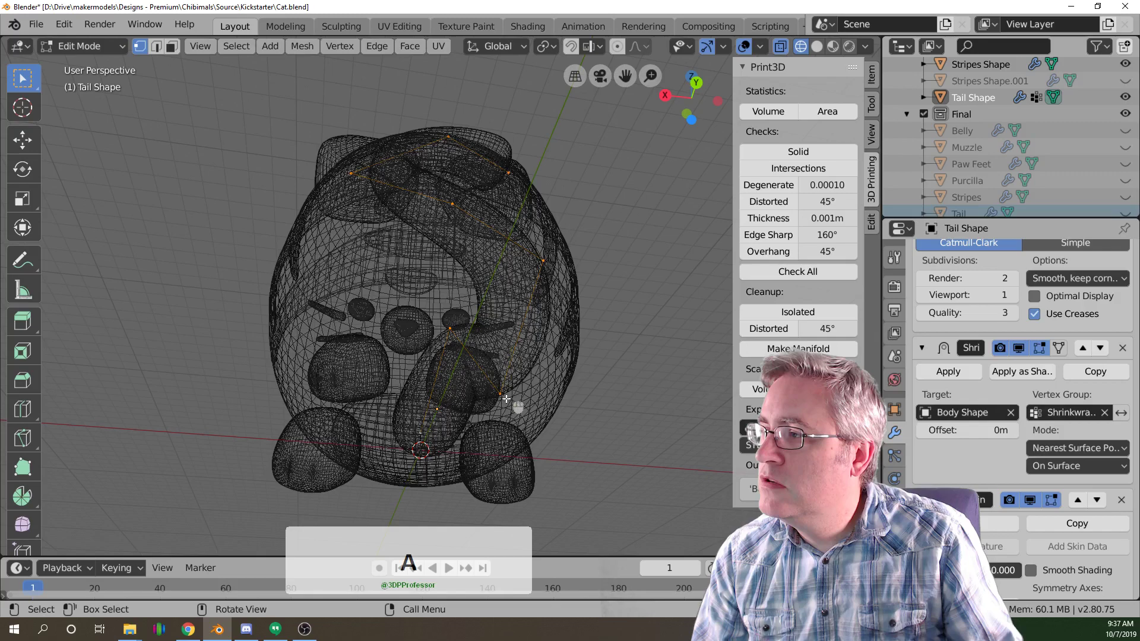
pyautogui.click(455, 334)
pyautogui.press('KP_1')
pyautogui.press('g')
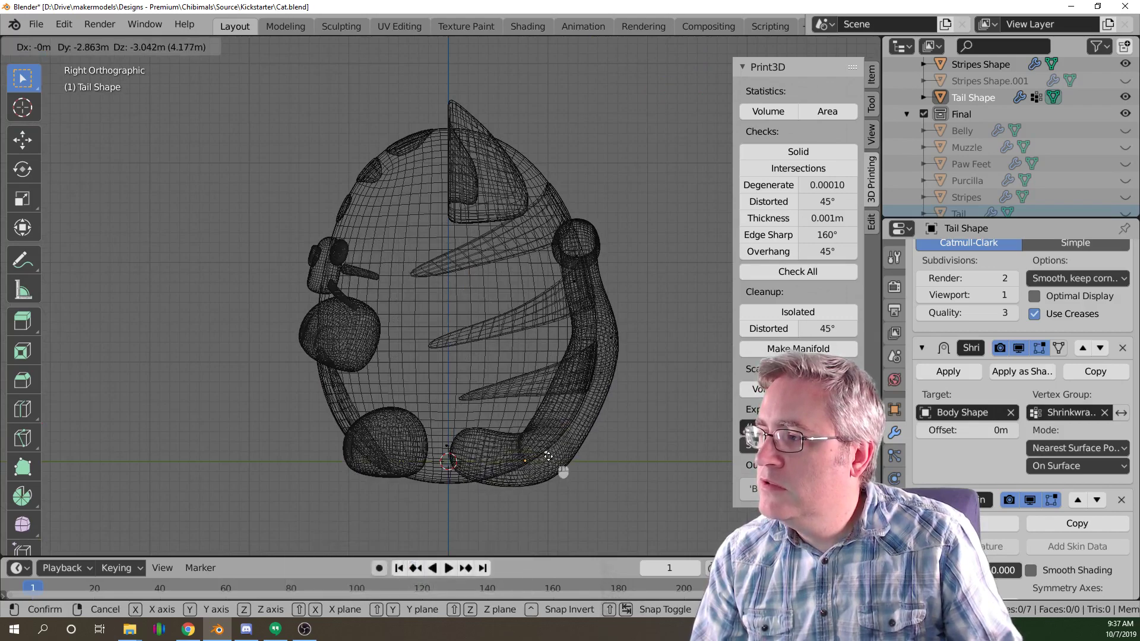
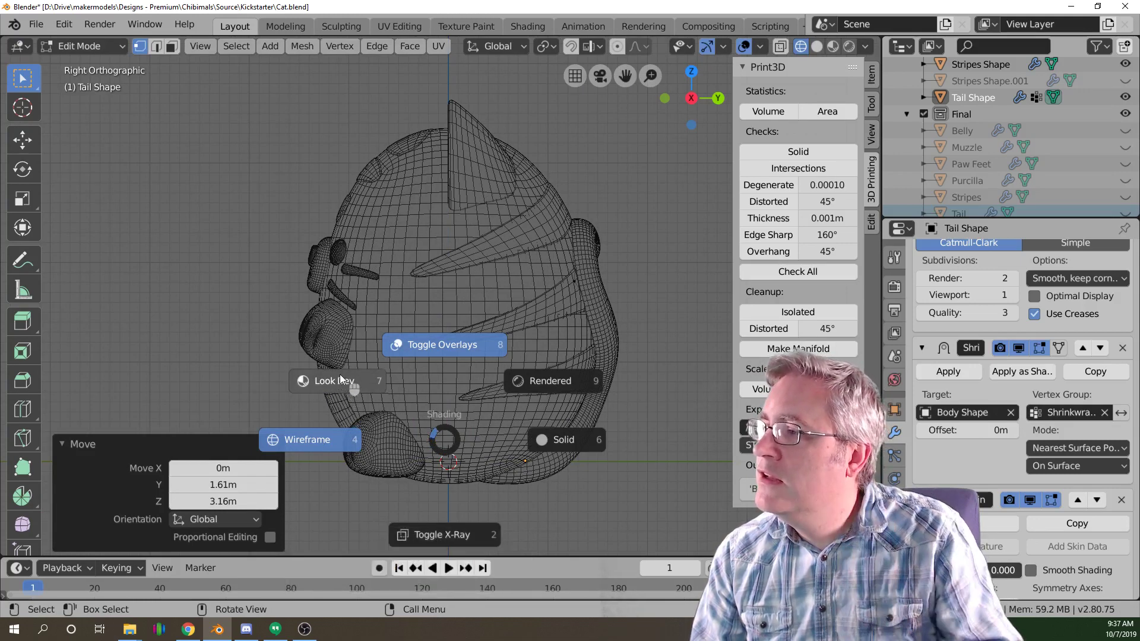
# Switch to solid shading, inspect the finished tail, face front and leave edit mode.
pyautogui.click(344, 382)
pyautogui.middleClick(444, 403)
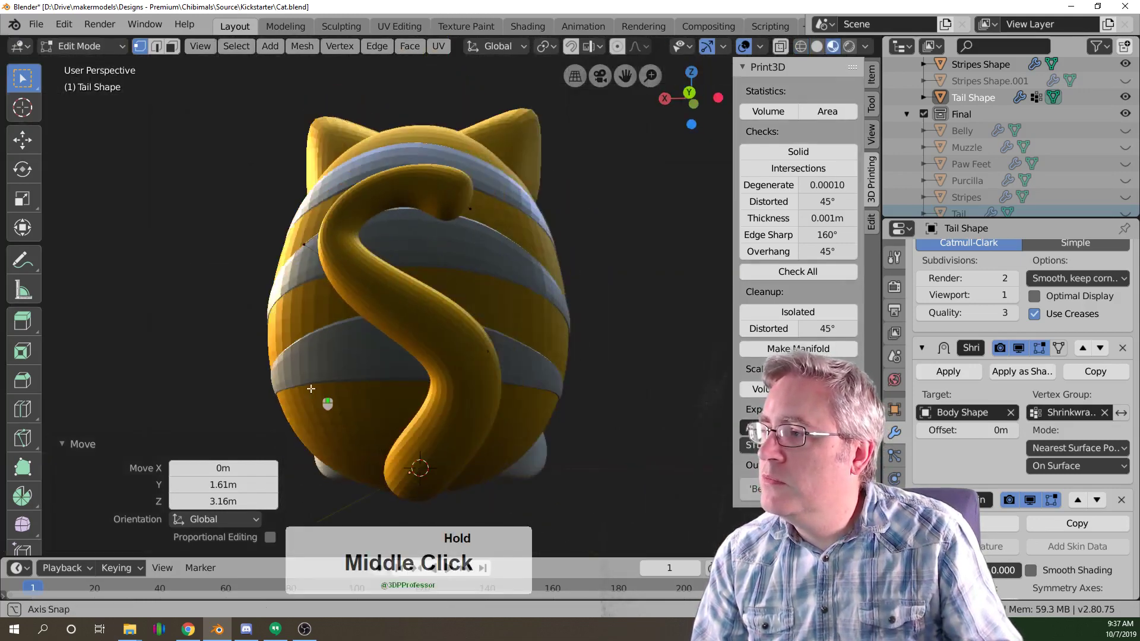
pyautogui.scroll(-3)
pyautogui.middleClick(318, 378)
pyautogui.press('KP_1')
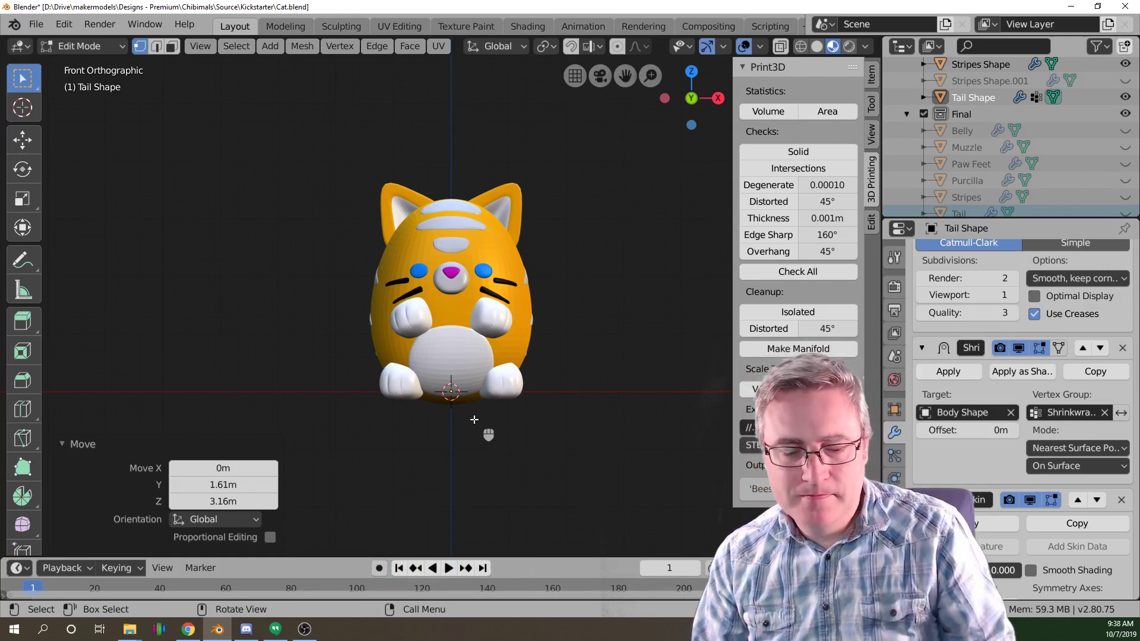
pyautogui.press('KP_1')
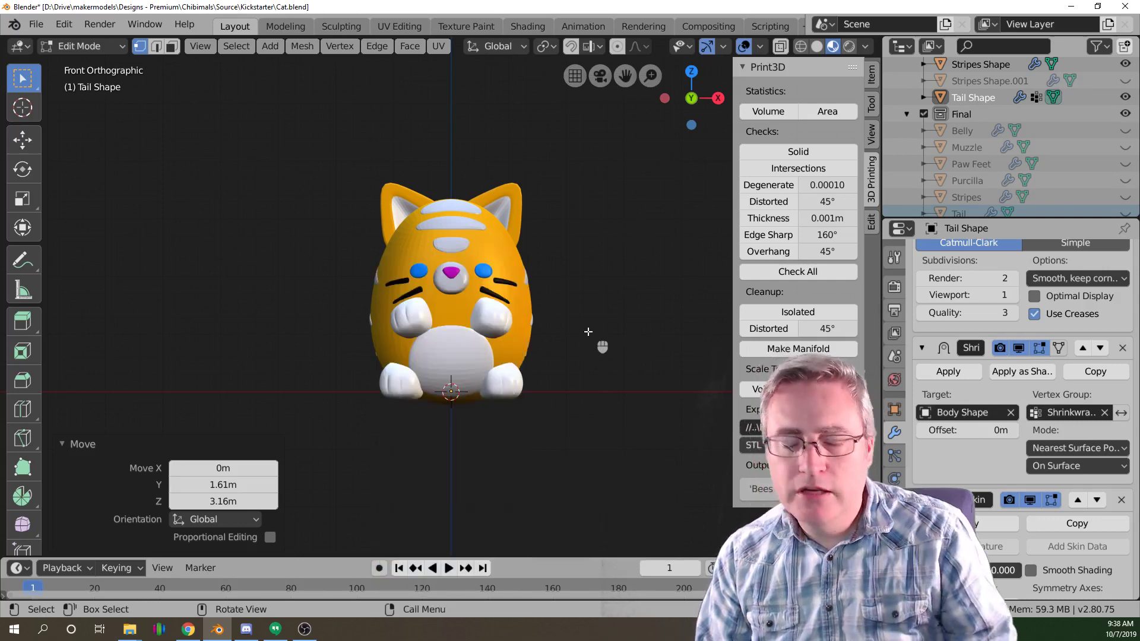
pyautogui.press('Tab')
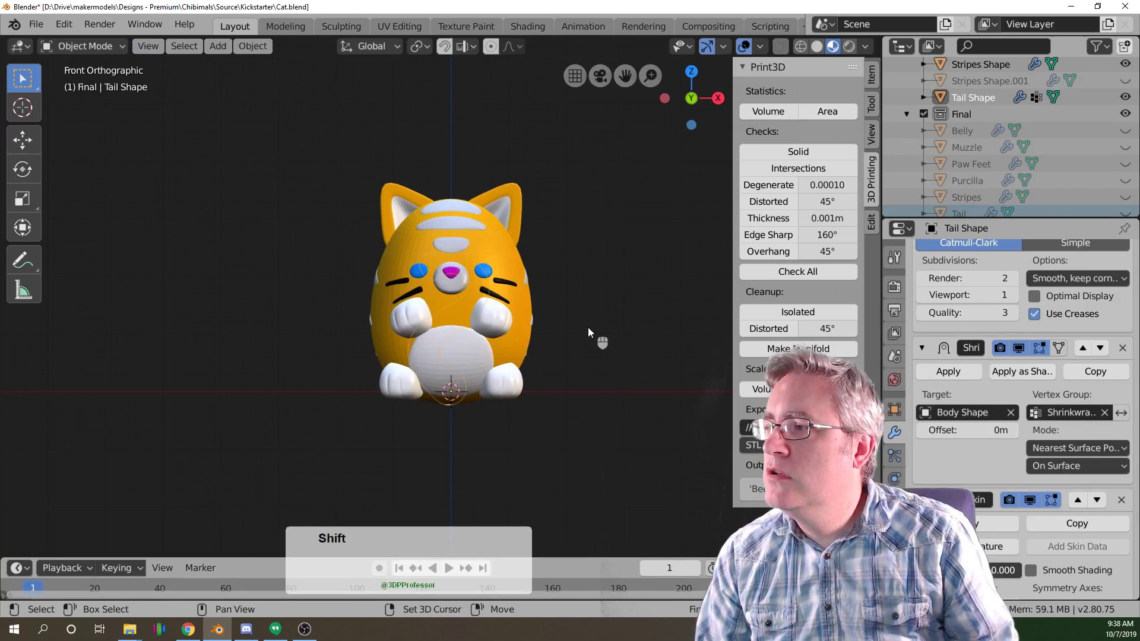
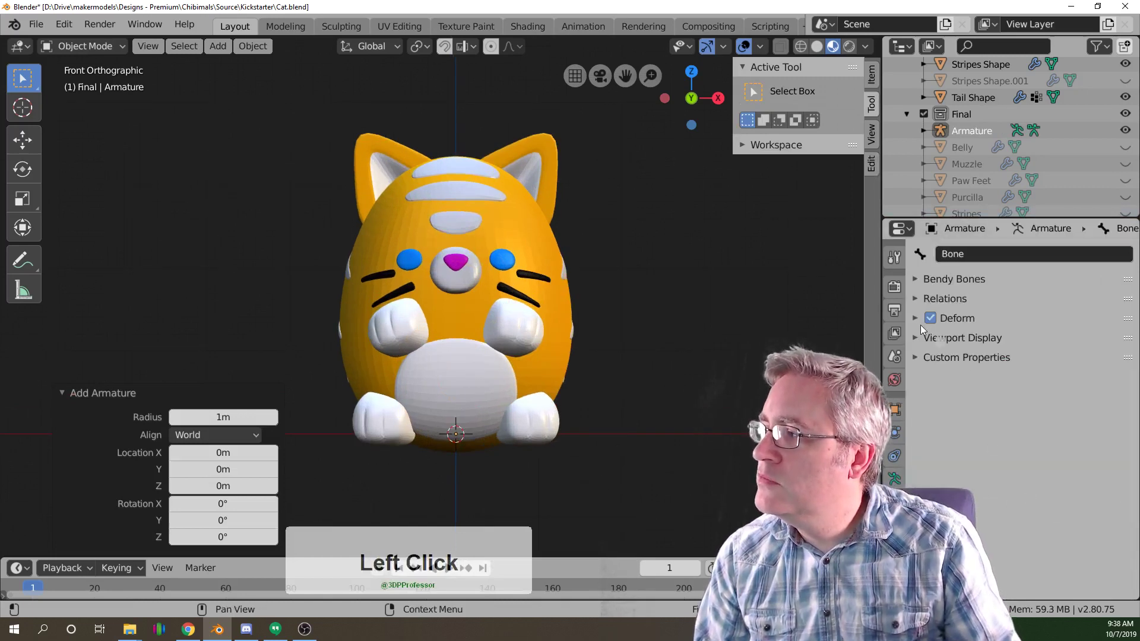
# Expand the new armature bone's Viewport Display settings.
pyautogui.click(917, 335)
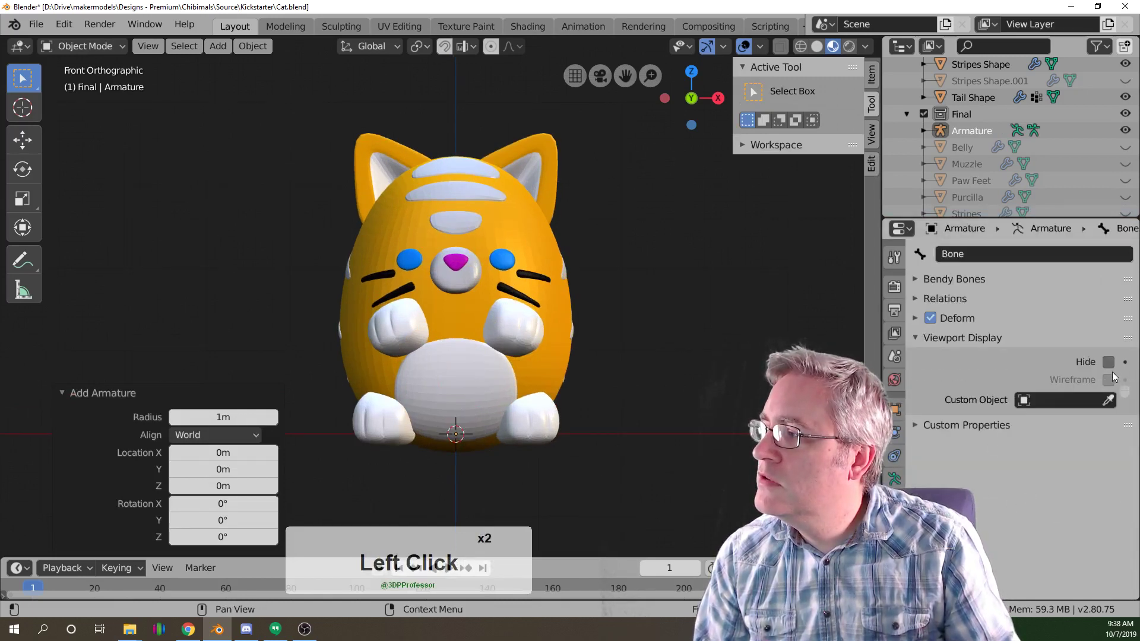
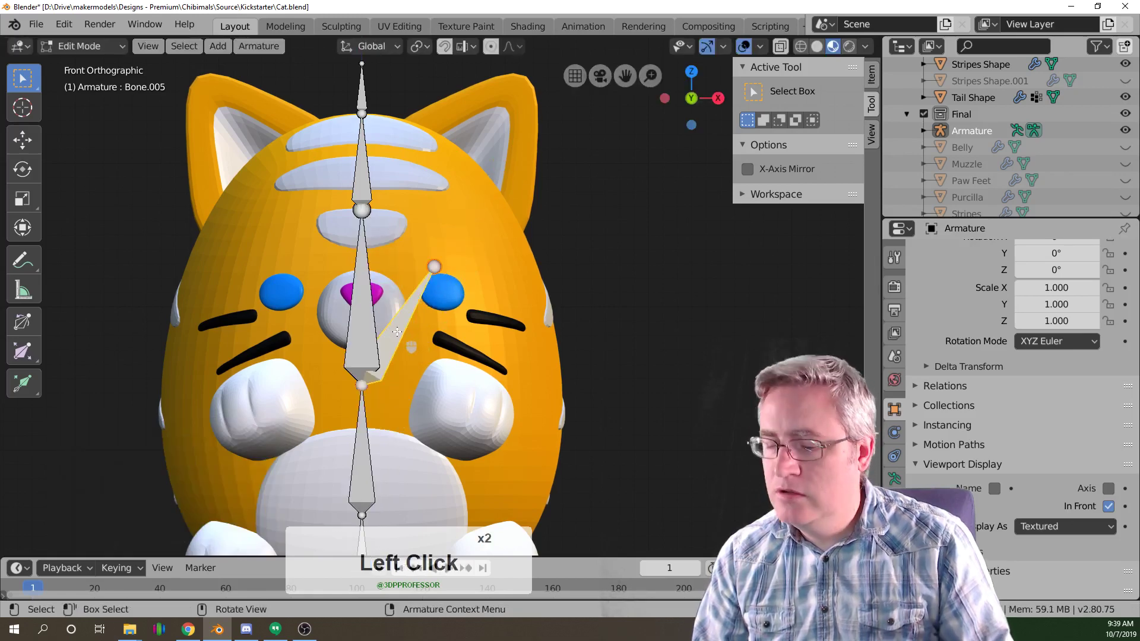
# Select the angled bone near the ear and rename it Ear.L.
pyautogui.press('Delete')
pyautogui.click(401, 337)
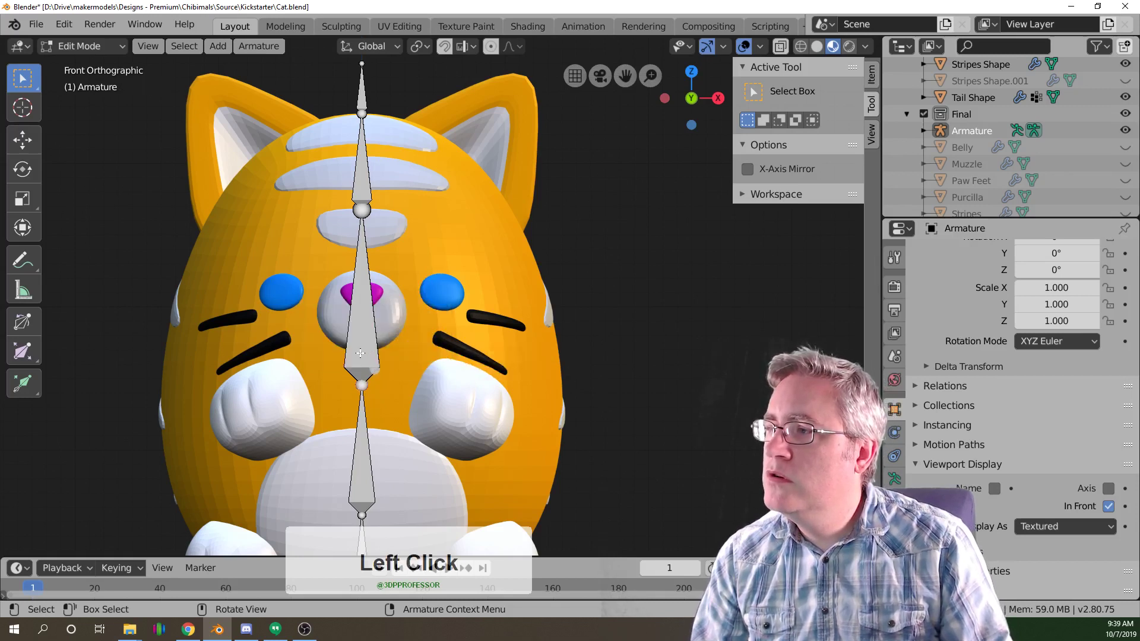
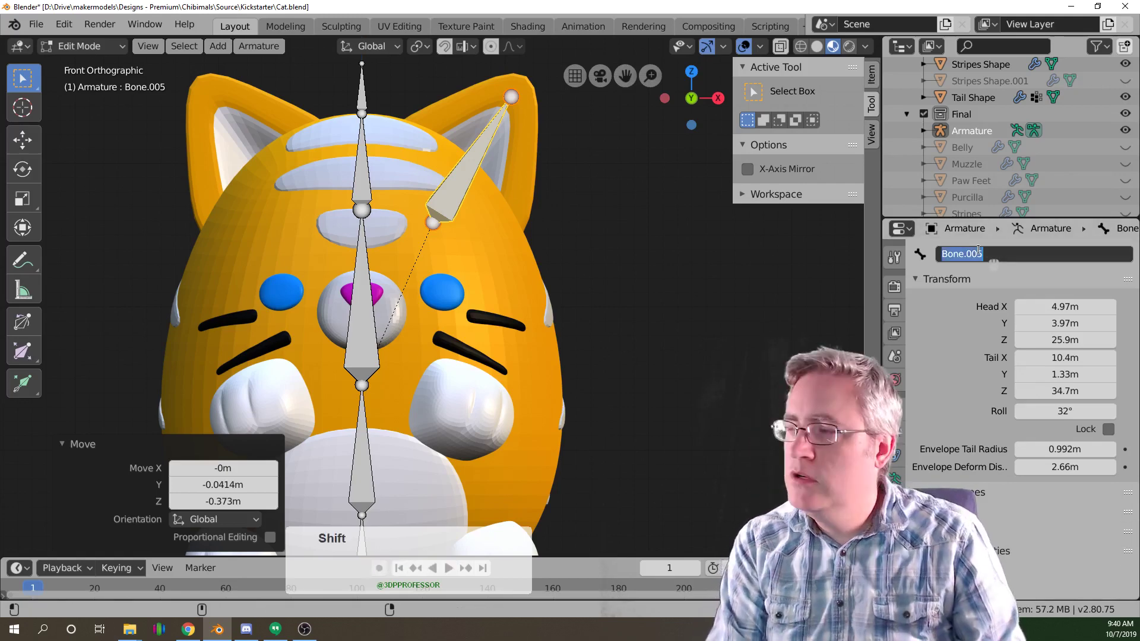
pyautogui.write('ar')
pyautogui.press('space')
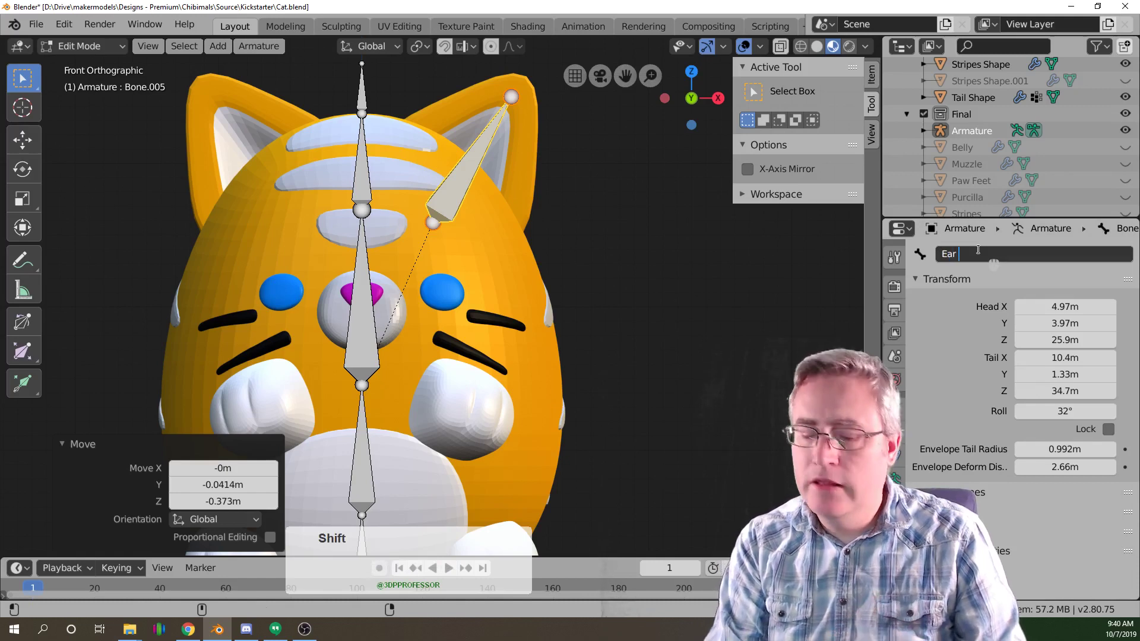
pyautogui.press('BackSpace')
pyautogui.press('Return')
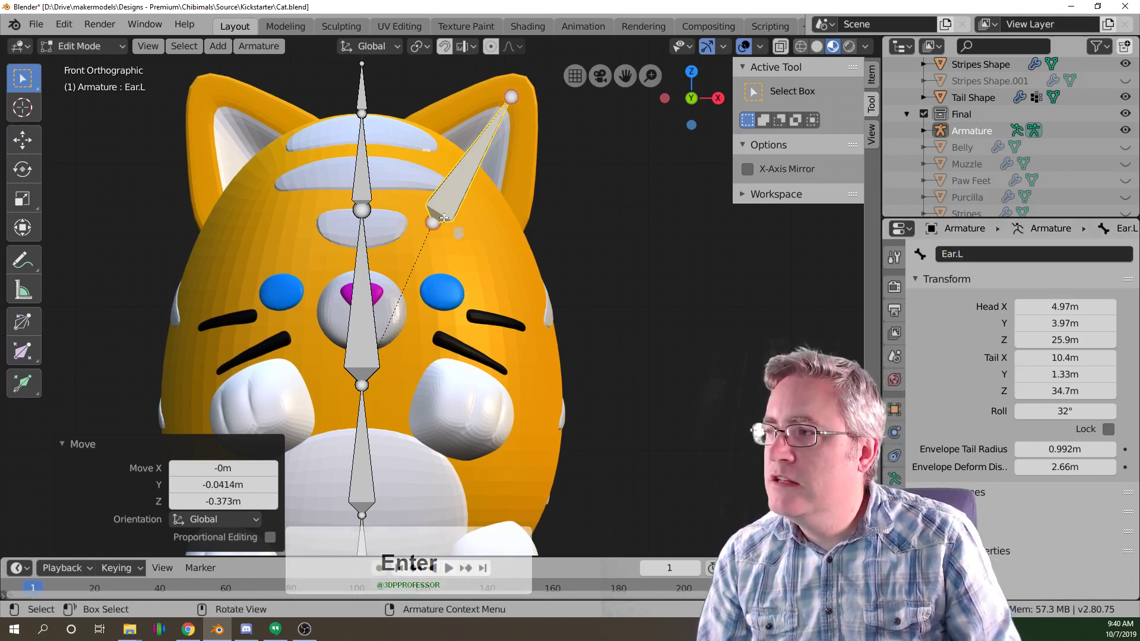
# Set the pivot point, duplicate and mirror the ear bone, and name the copy Ear.R.
pyautogui.press('Return')
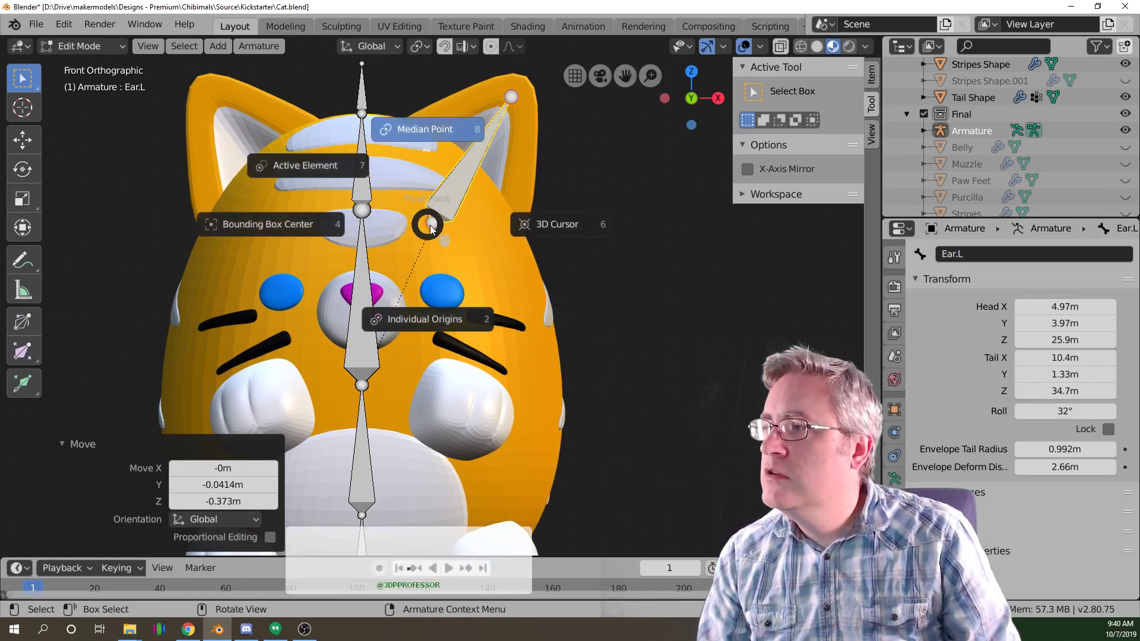
pyautogui.click(558, 229)
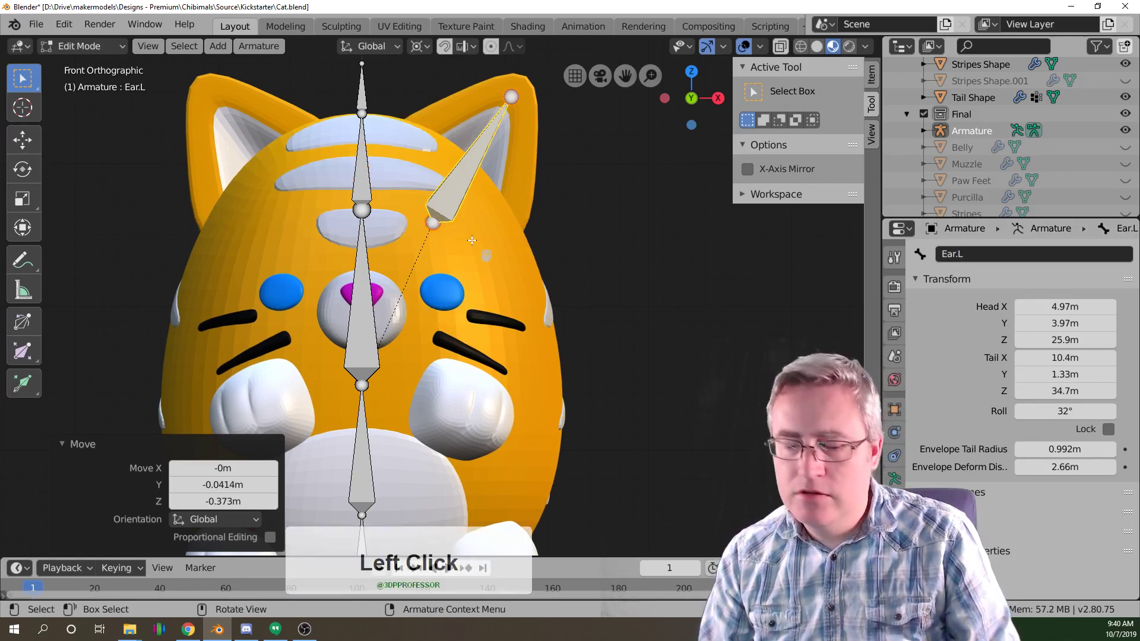
pyautogui.press('d')
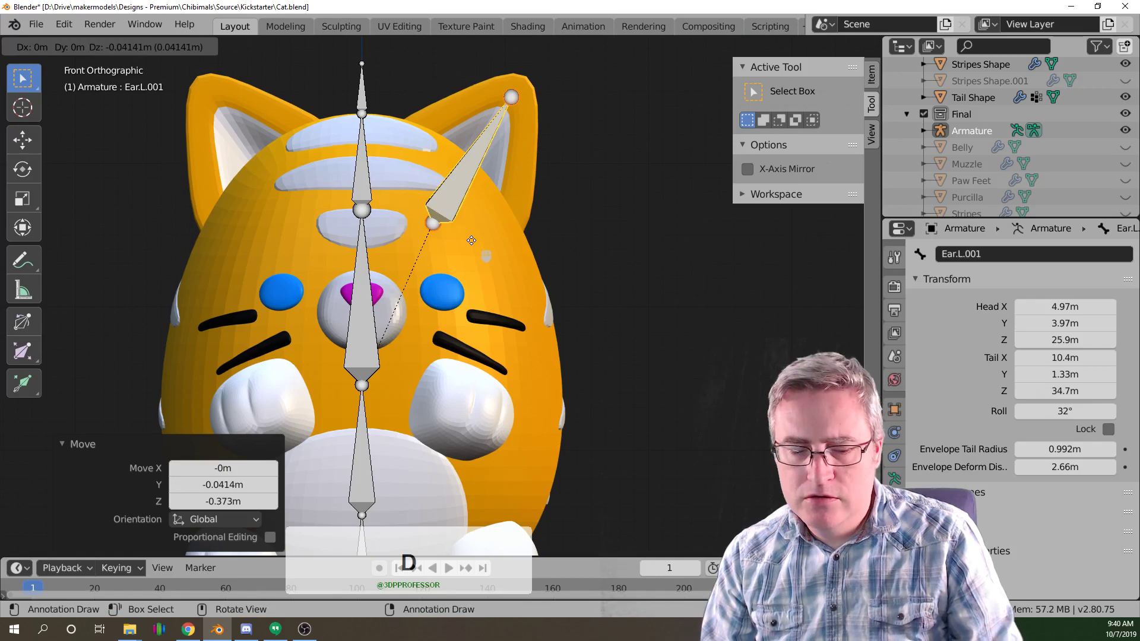
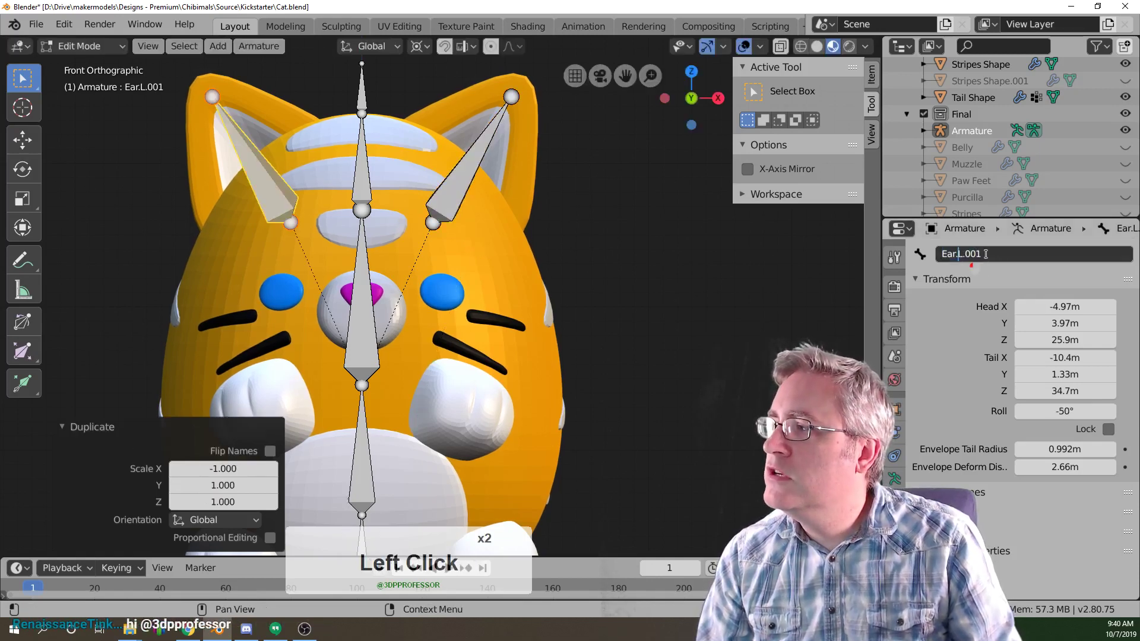
pyautogui.press('r')
pyautogui.press('Return')
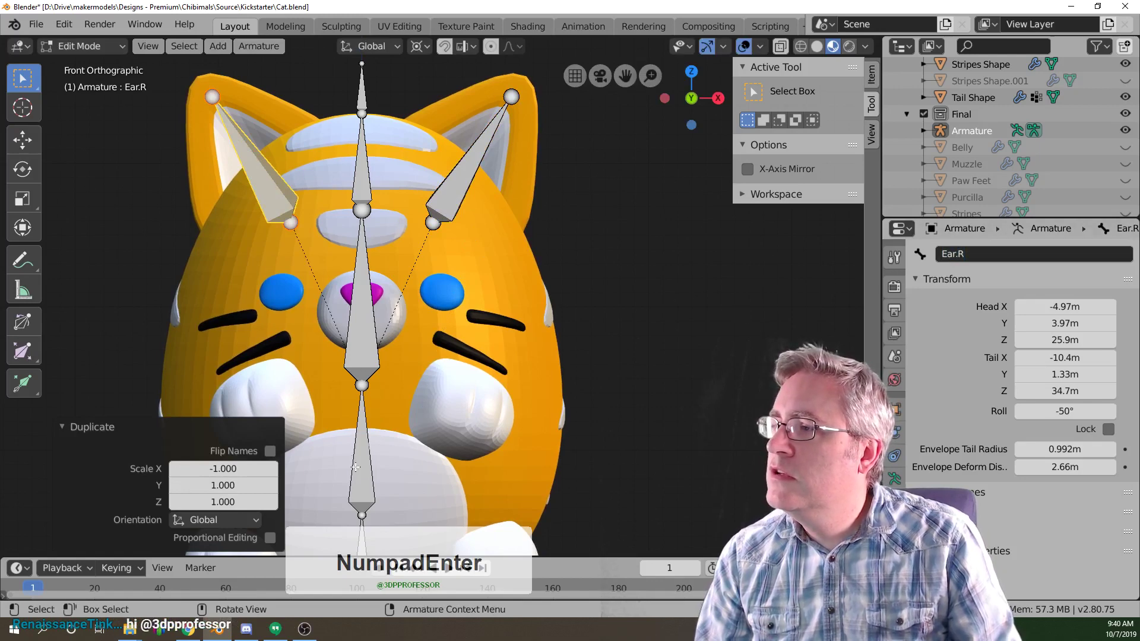
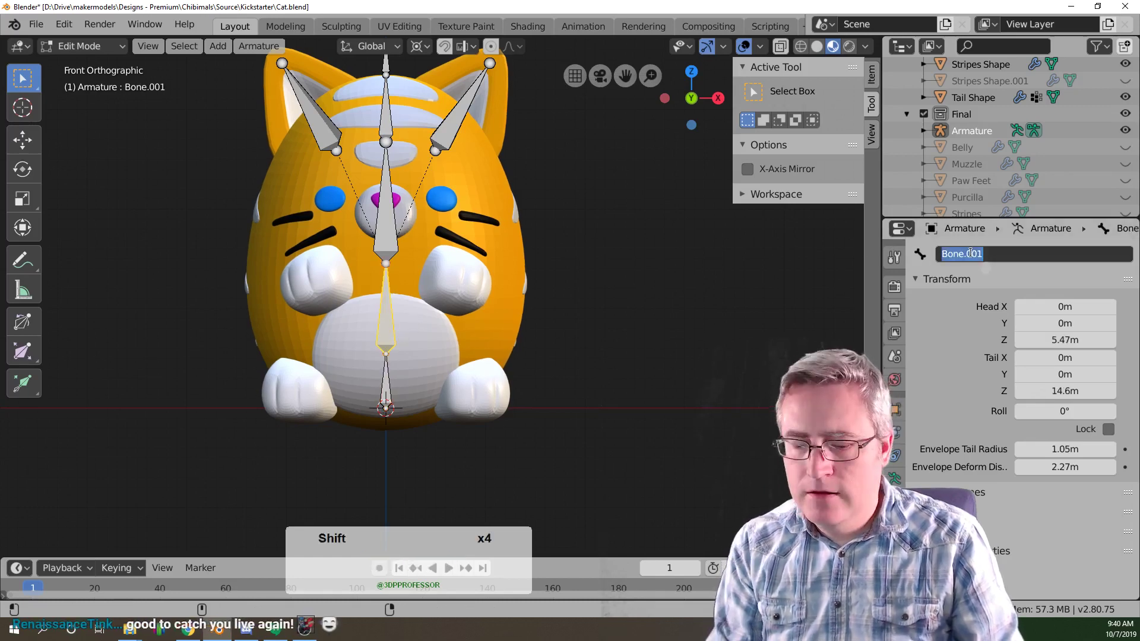
# Rename Bone.001 to Body2 and look through the armature's object constraint list.
pyautogui.write('ody2')
pyautogui.press('Return')
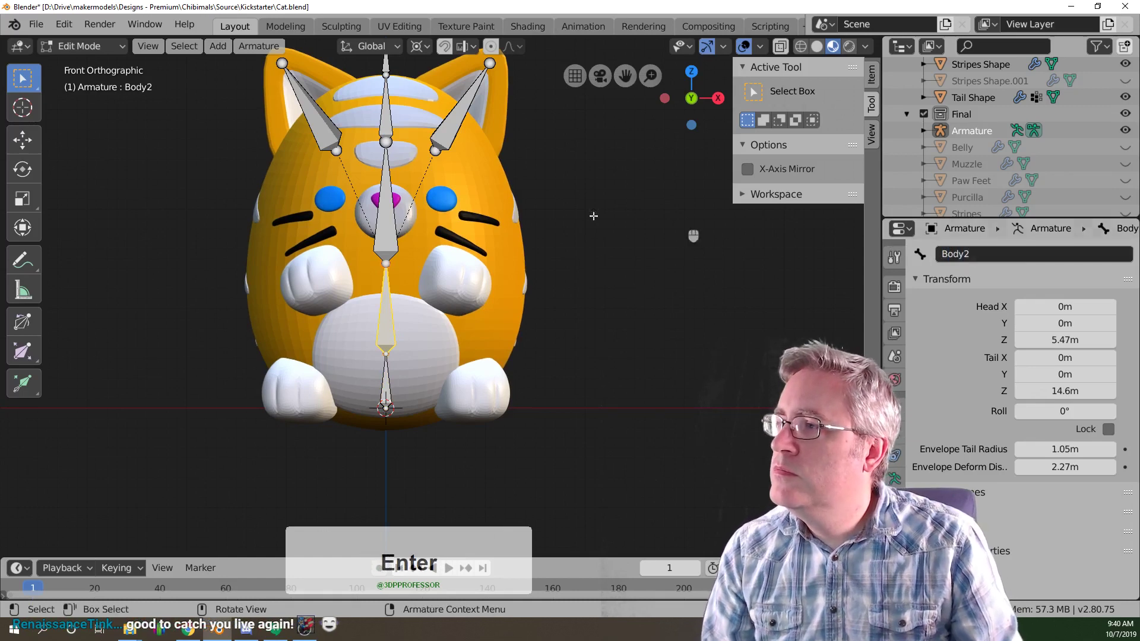
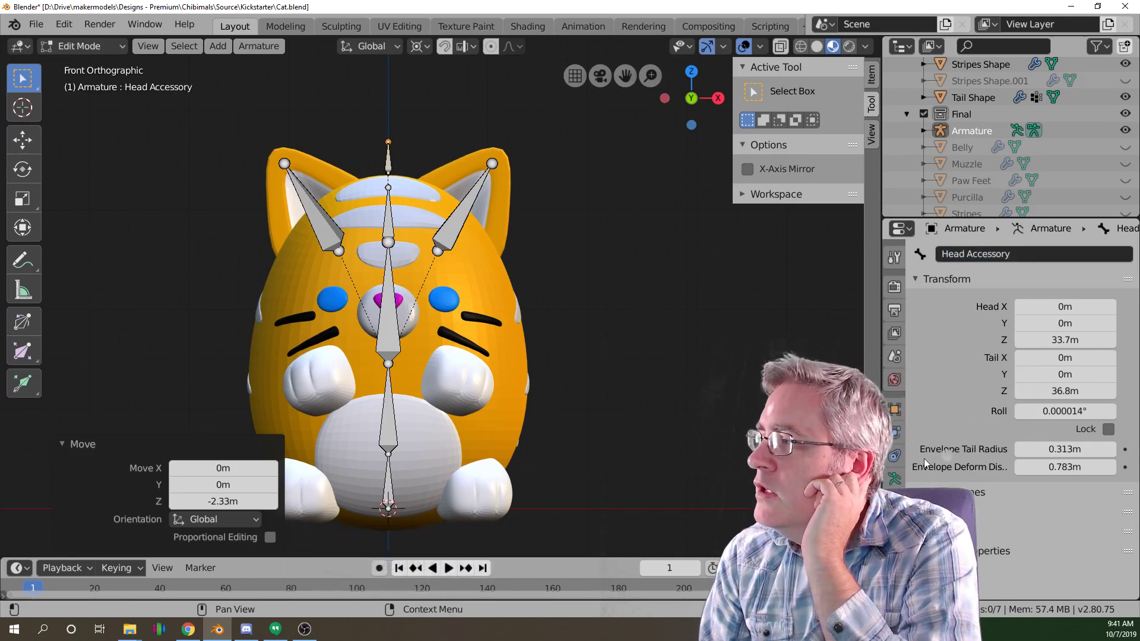
pyautogui.click(904, 463)
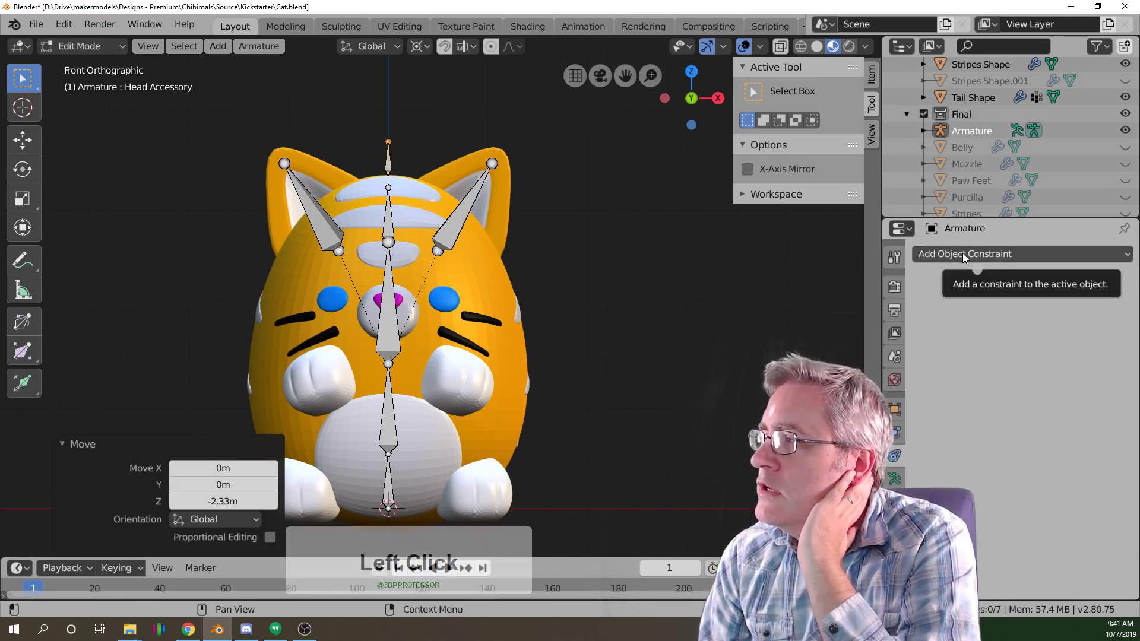
pyautogui.doubleClick(968, 257)
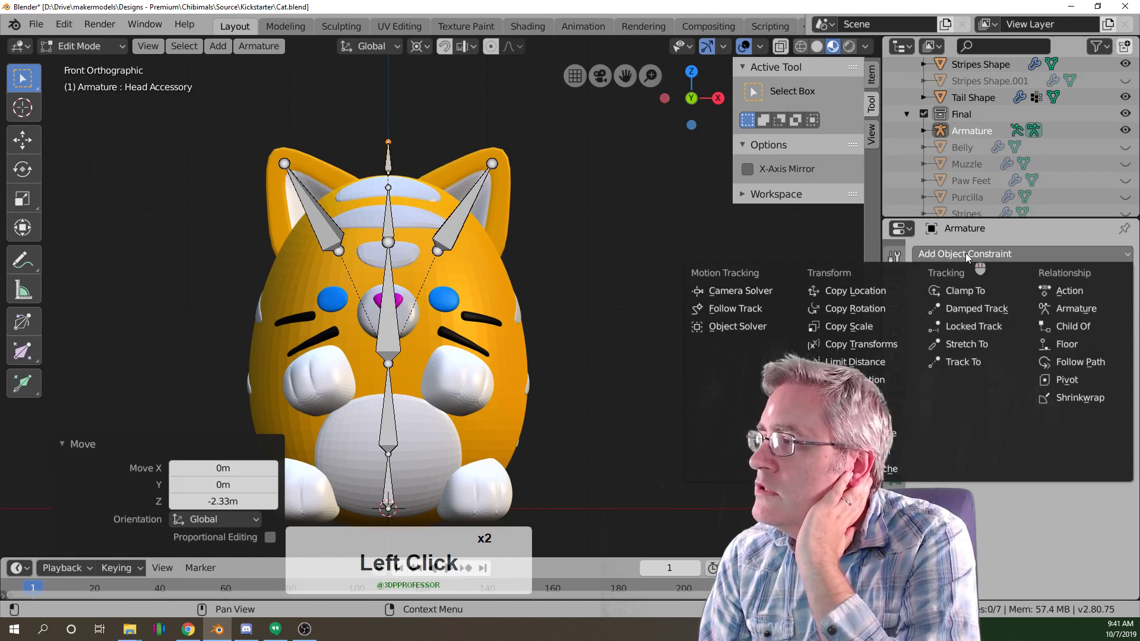
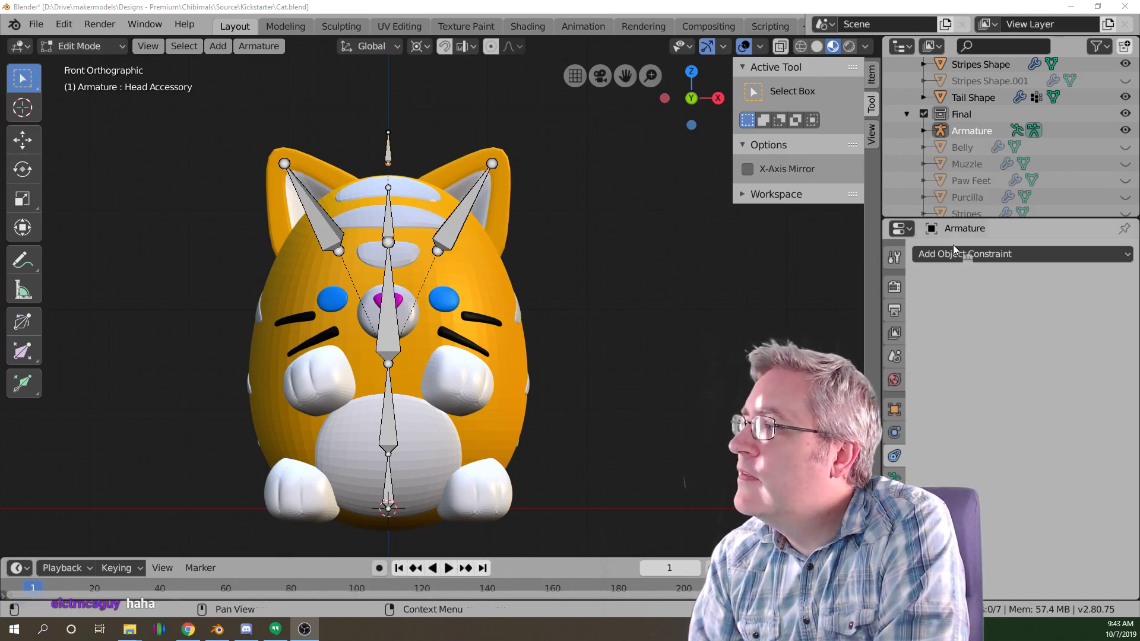
# Try Clamp To and Shrinkwrap constraints on the armature, then remove the Shrinkwrap again.
pyautogui.click(956, 259)
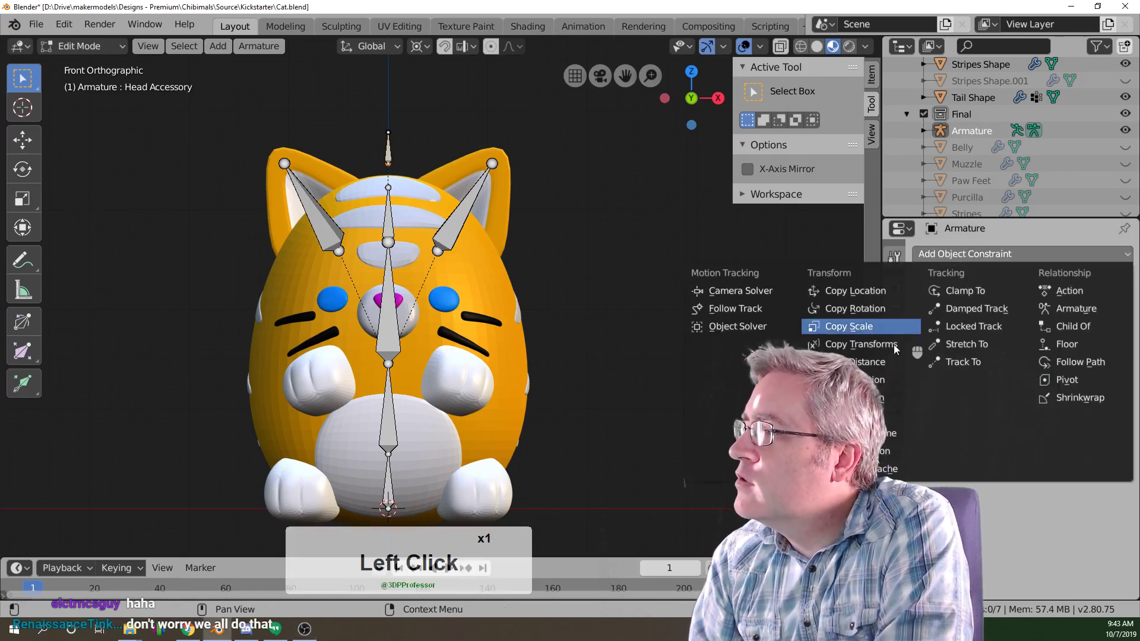
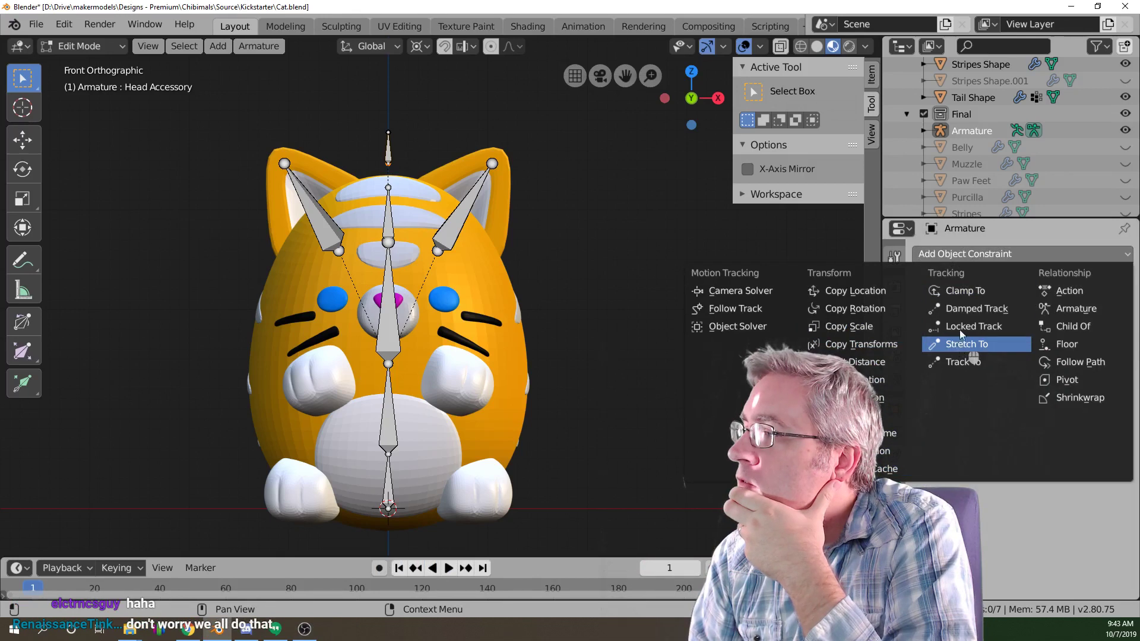
pyautogui.click(962, 296)
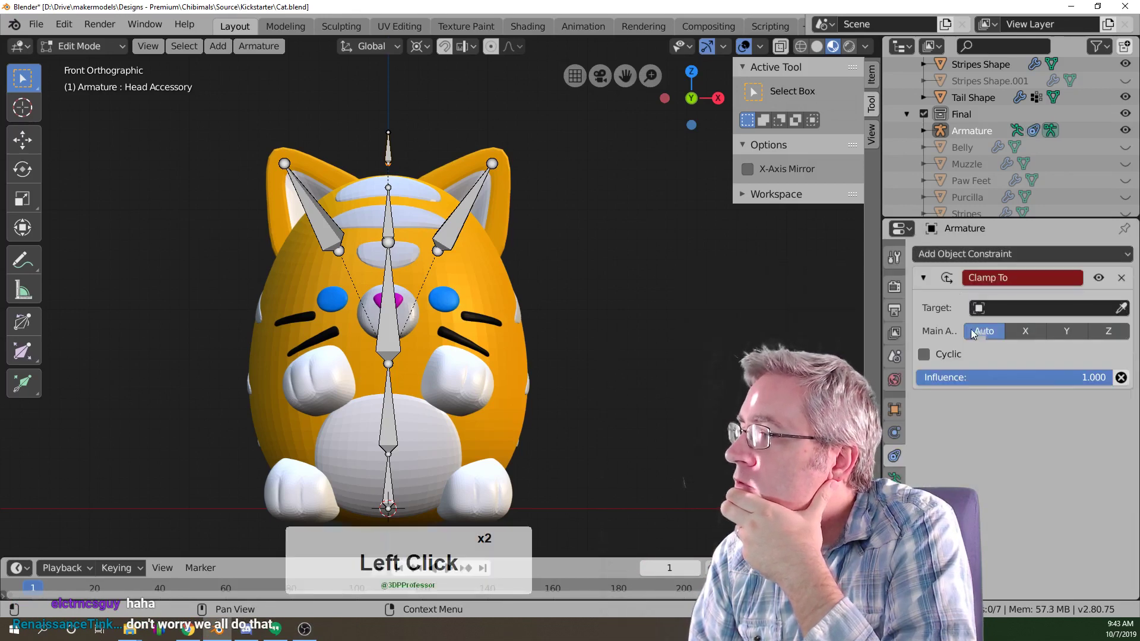
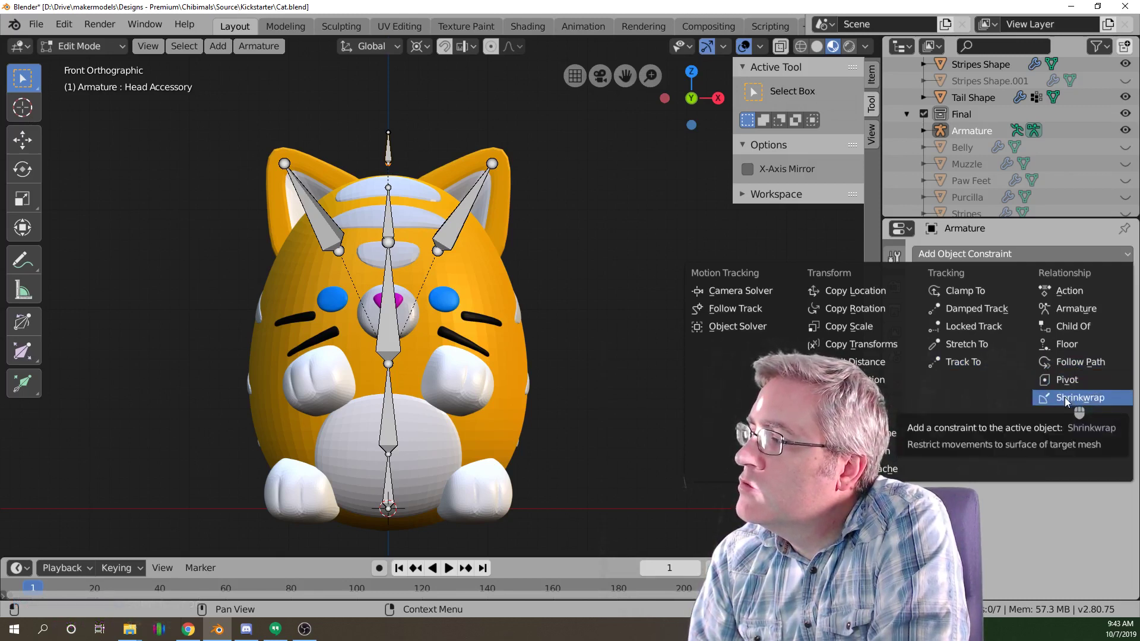
pyautogui.click(1057, 404)
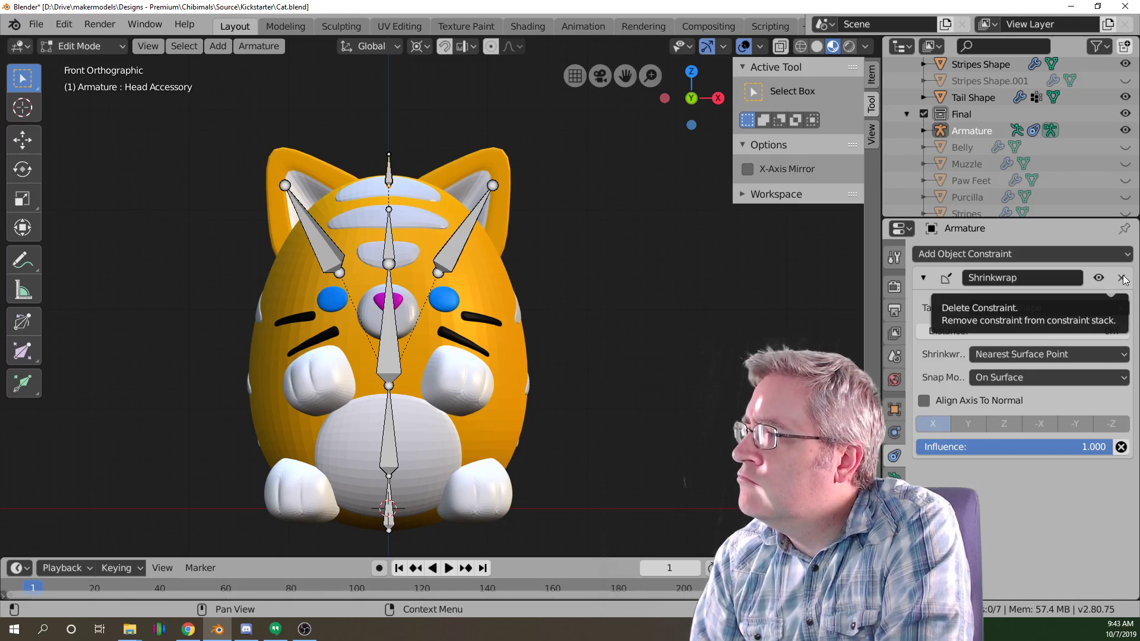
pyautogui.click(1127, 278)
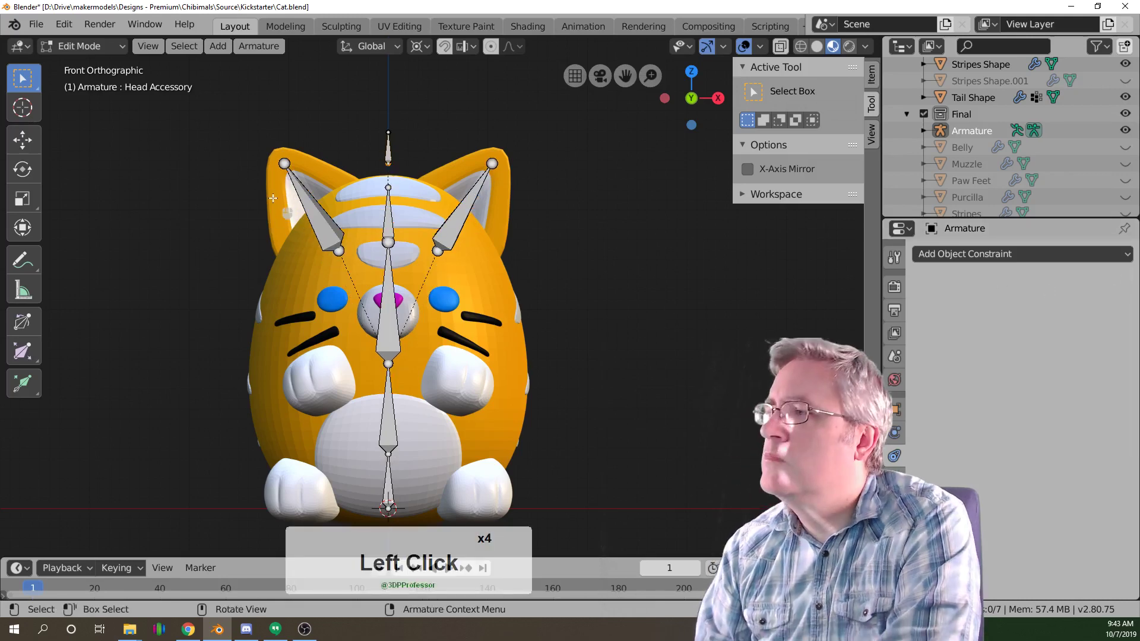
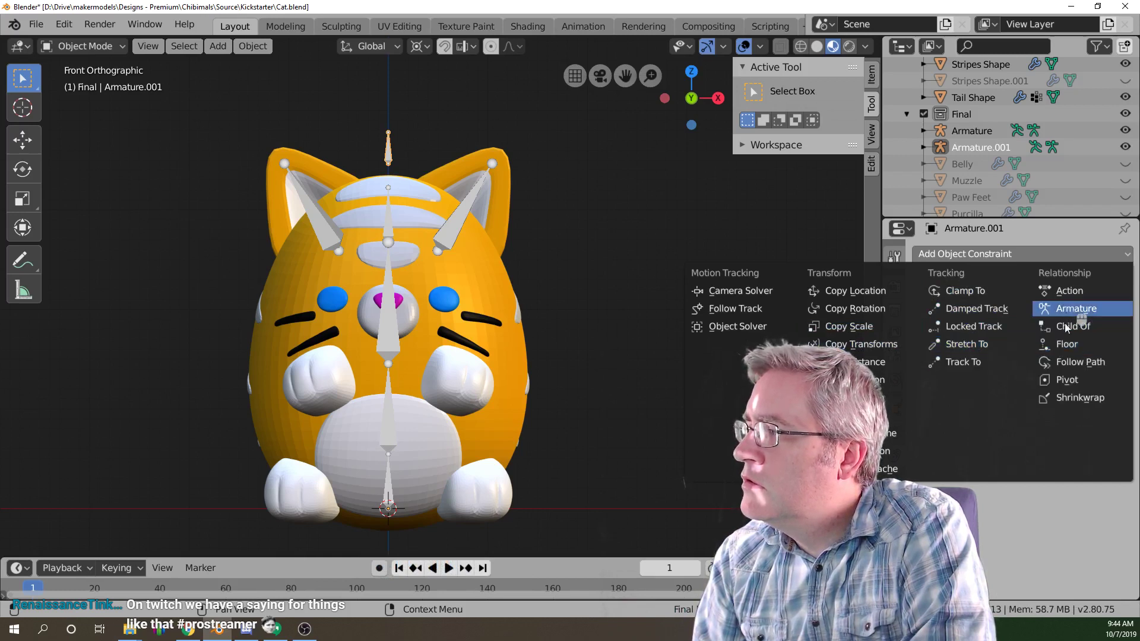
# Add a Shrinkwrap constraint to Armature.001 and check the head from the right side view.
pyautogui.click(1069, 403)
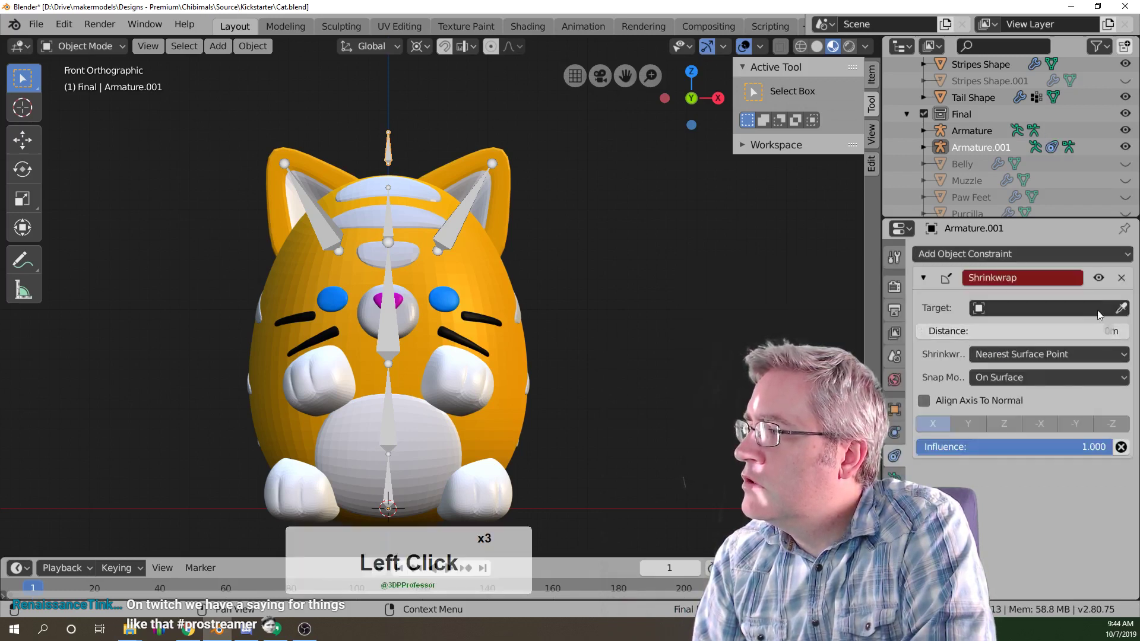
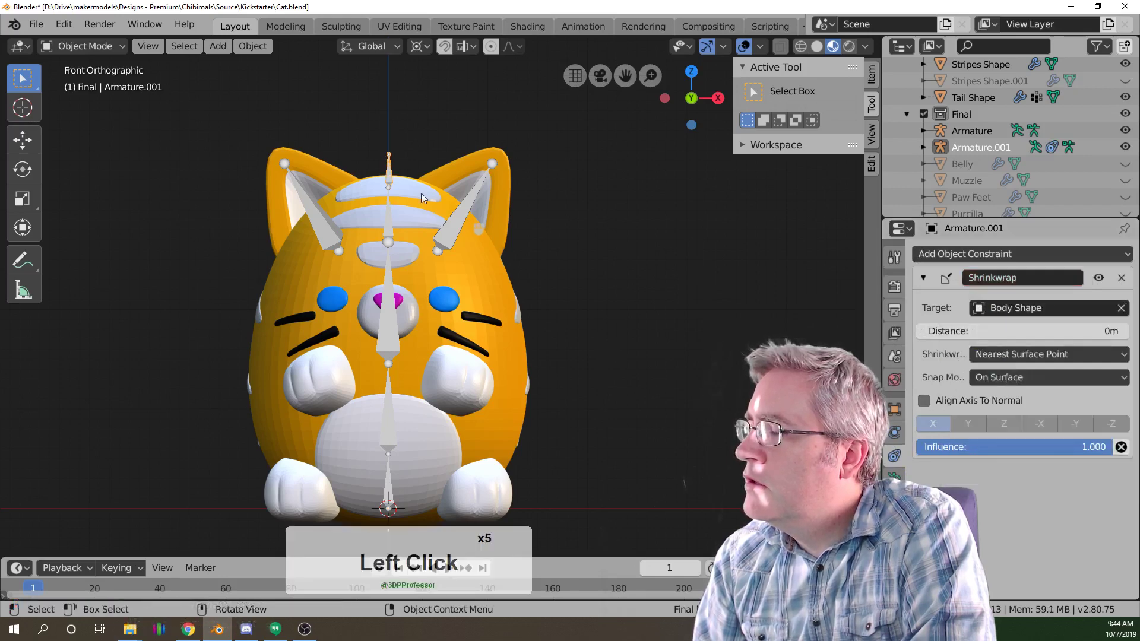
pyautogui.middleClick(463, 212)
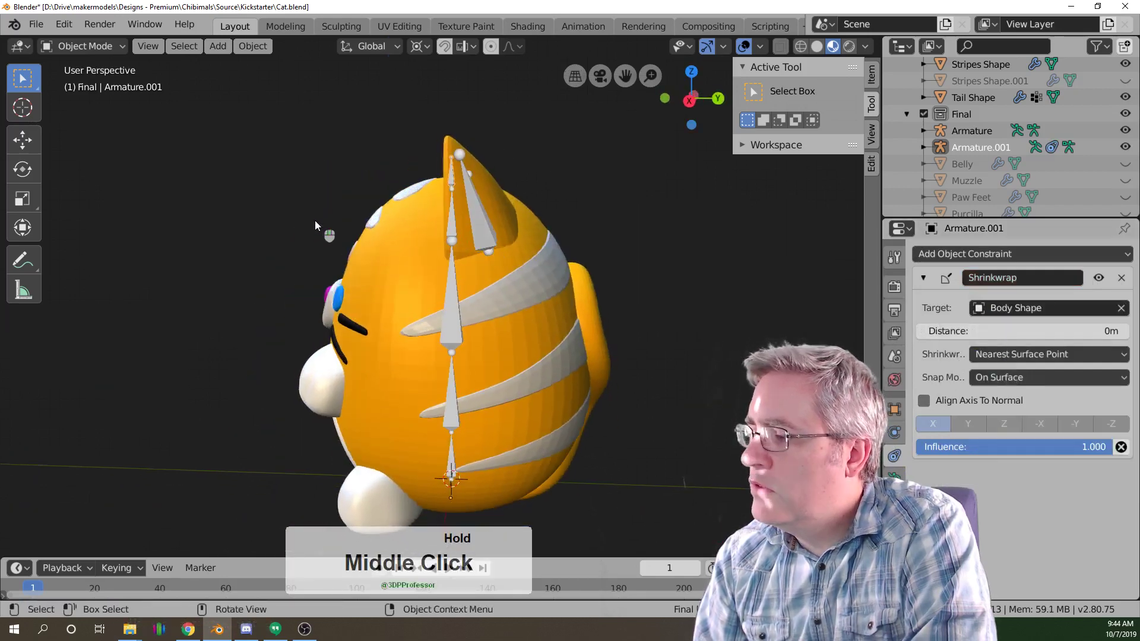
pyautogui.press('KP_3')
pyautogui.scroll(3)
pyautogui.middleClick(389, 184)
pyautogui.click(455, 219)
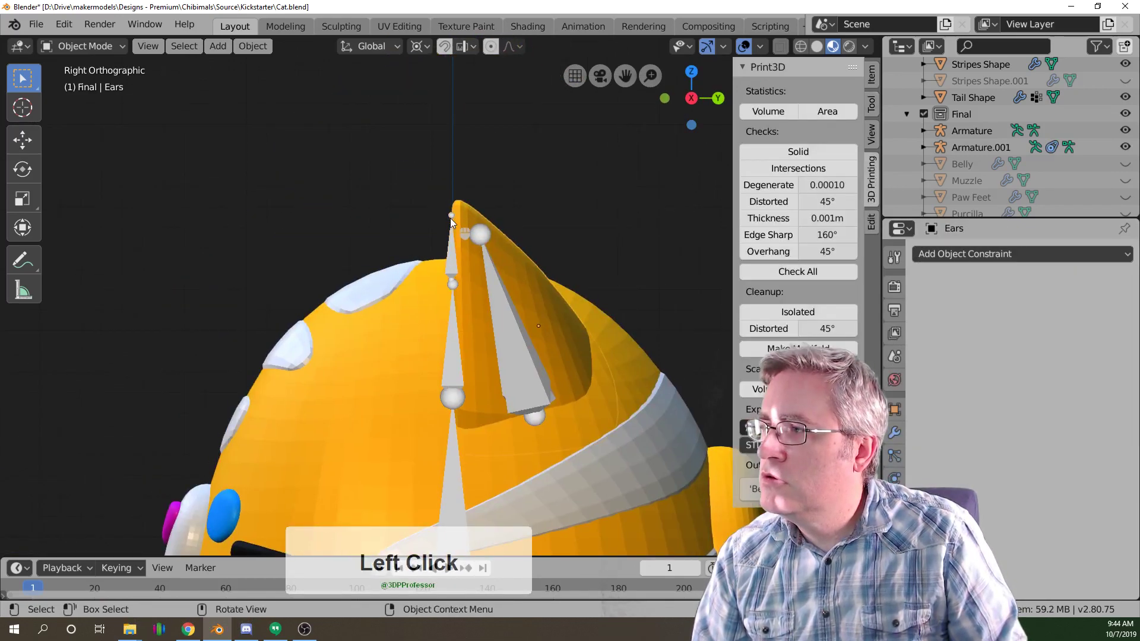
# Briefly edit the copied armature, cancel the move and make the original Armature active.
pyautogui.press('Tab')
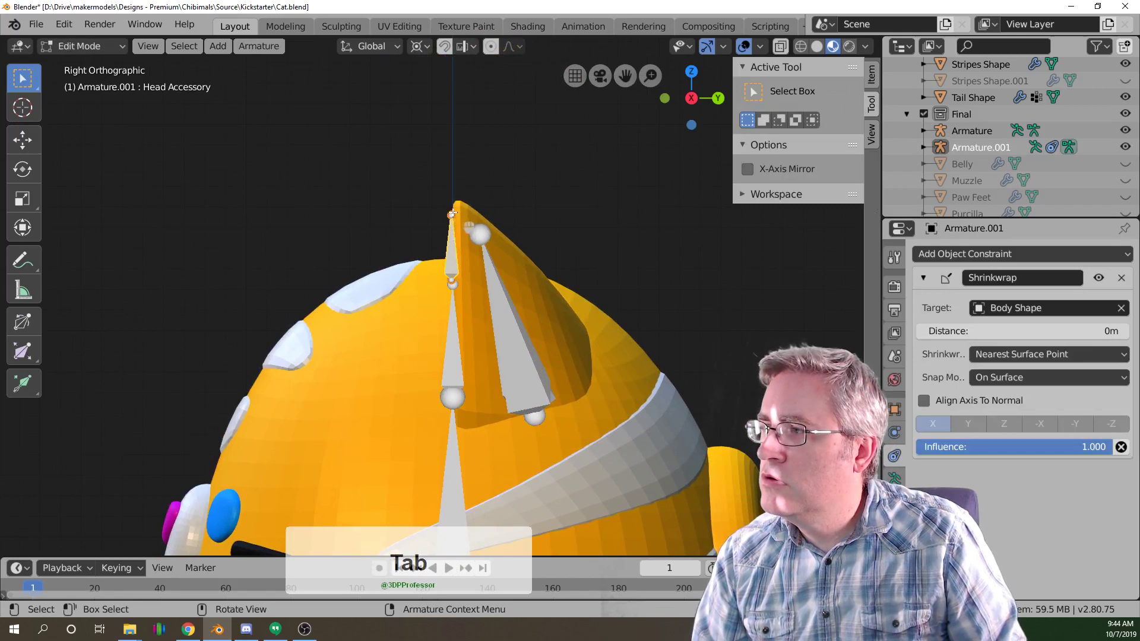
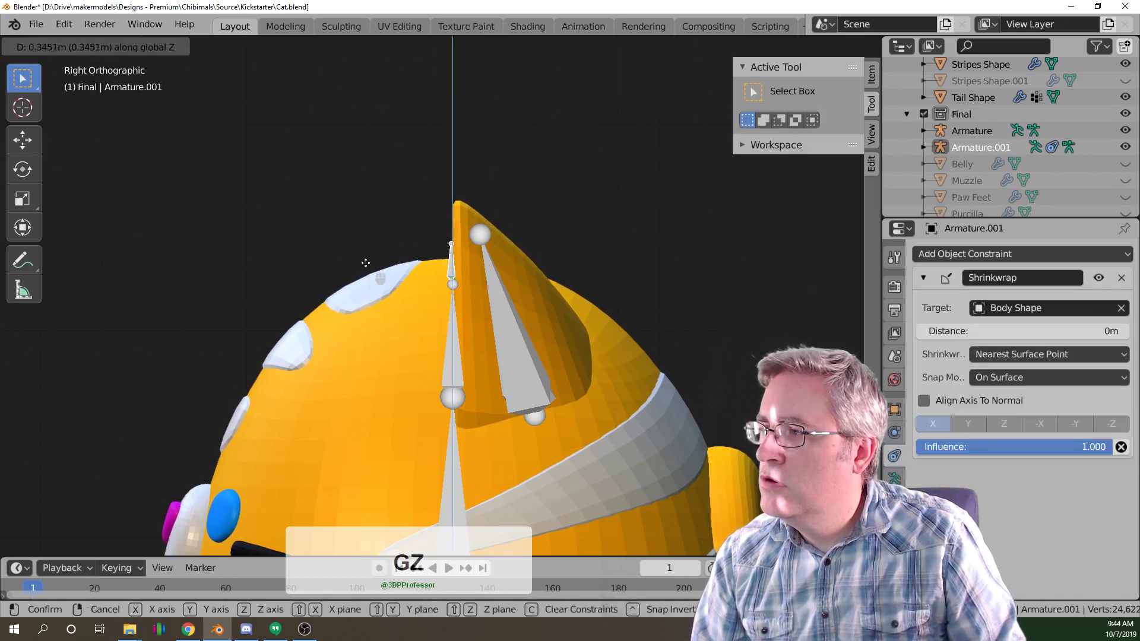
pyautogui.rightClick(431, 267)
pyautogui.doubleClick(454, 329)
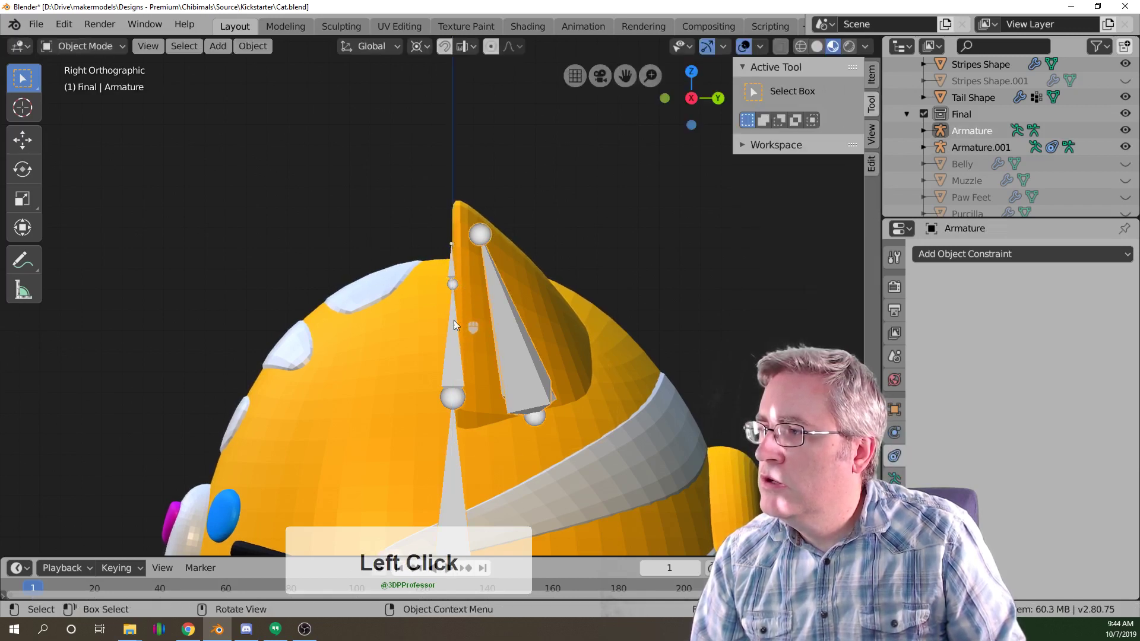
pyautogui.click(455, 368)
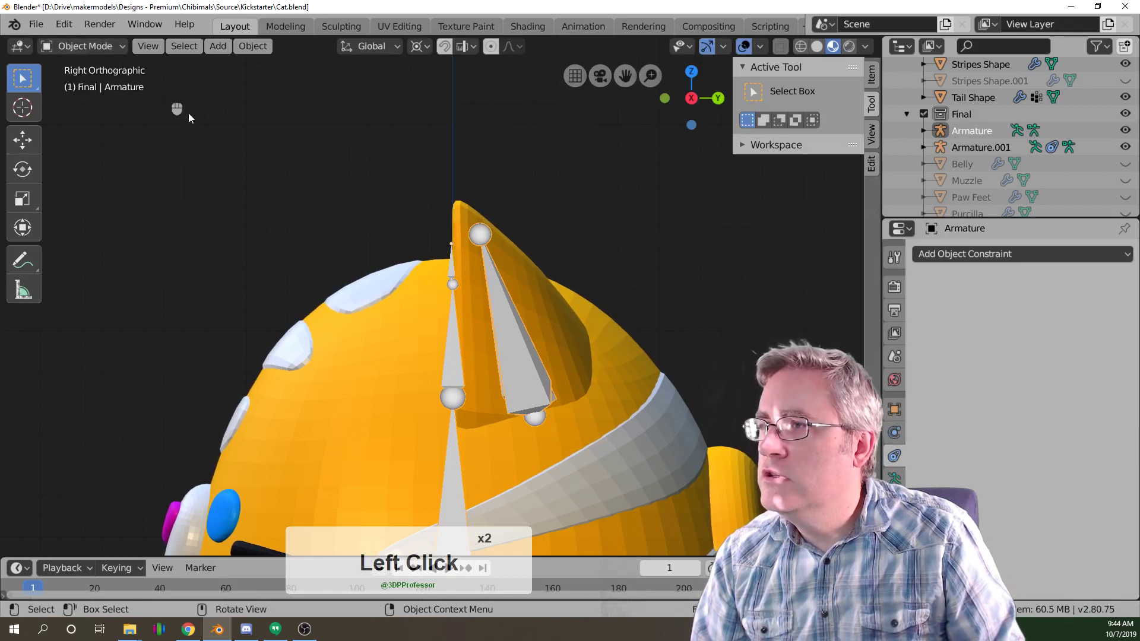
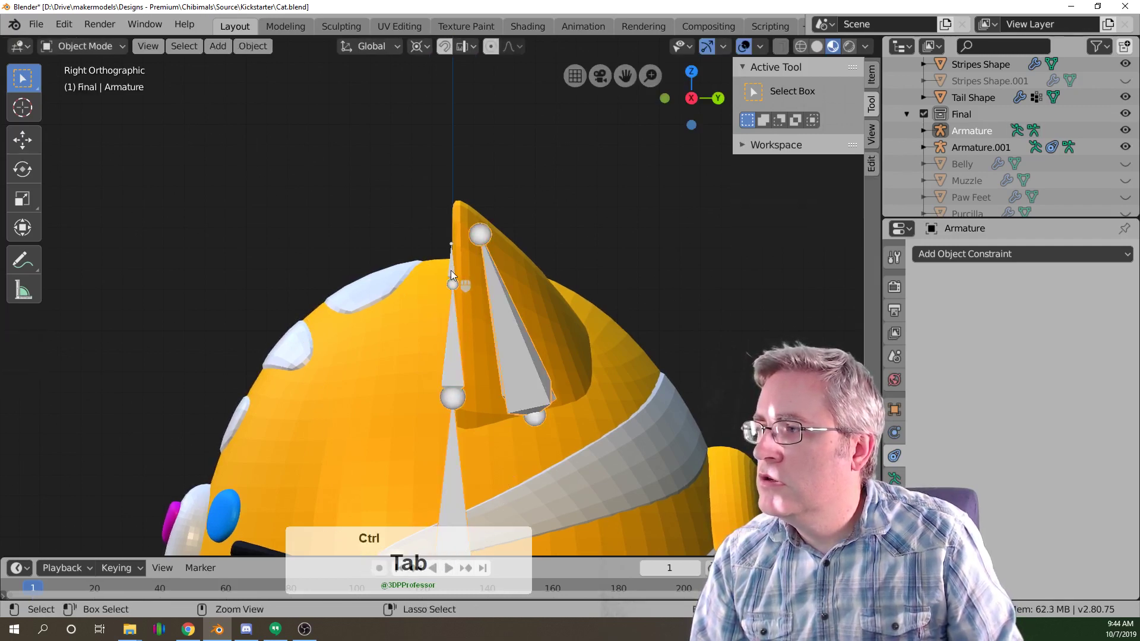
# In Pose Mode rotate the Head 2 bone from the side and cancel to reset it.
pyautogui.click(455, 277)
pyautogui.click(459, 328)
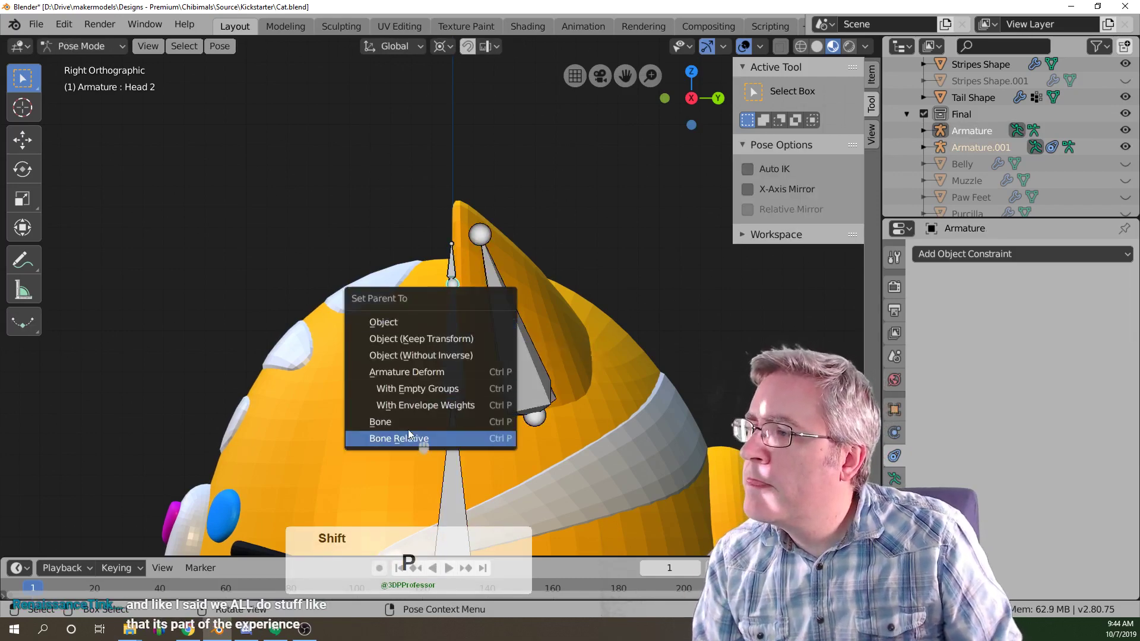
pyautogui.click(408, 433)
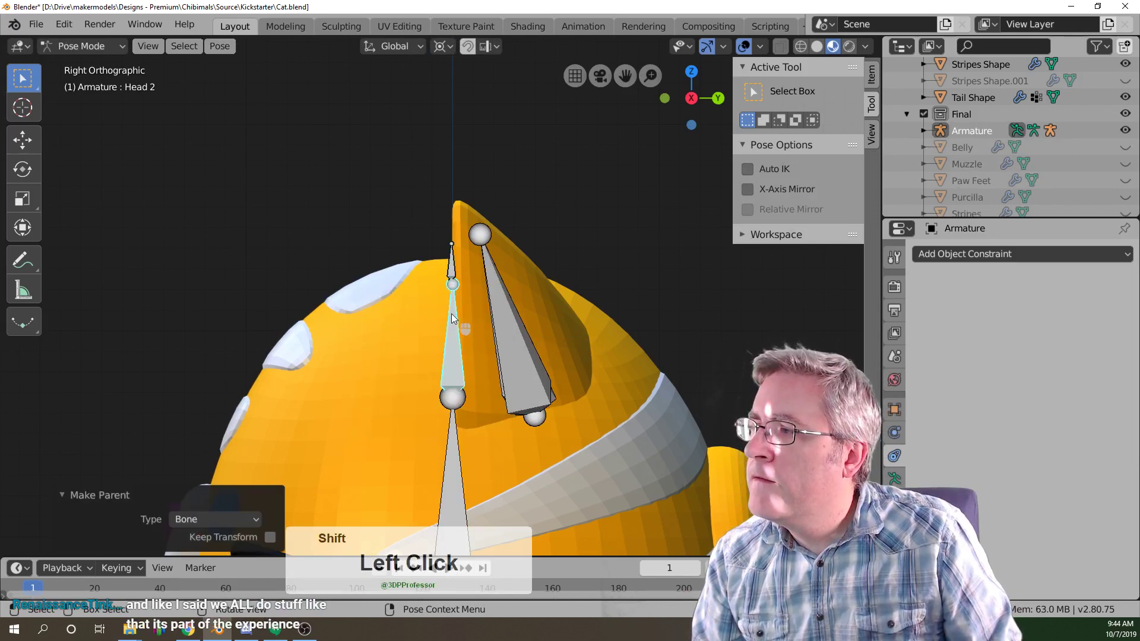
pyautogui.press('shift+r')
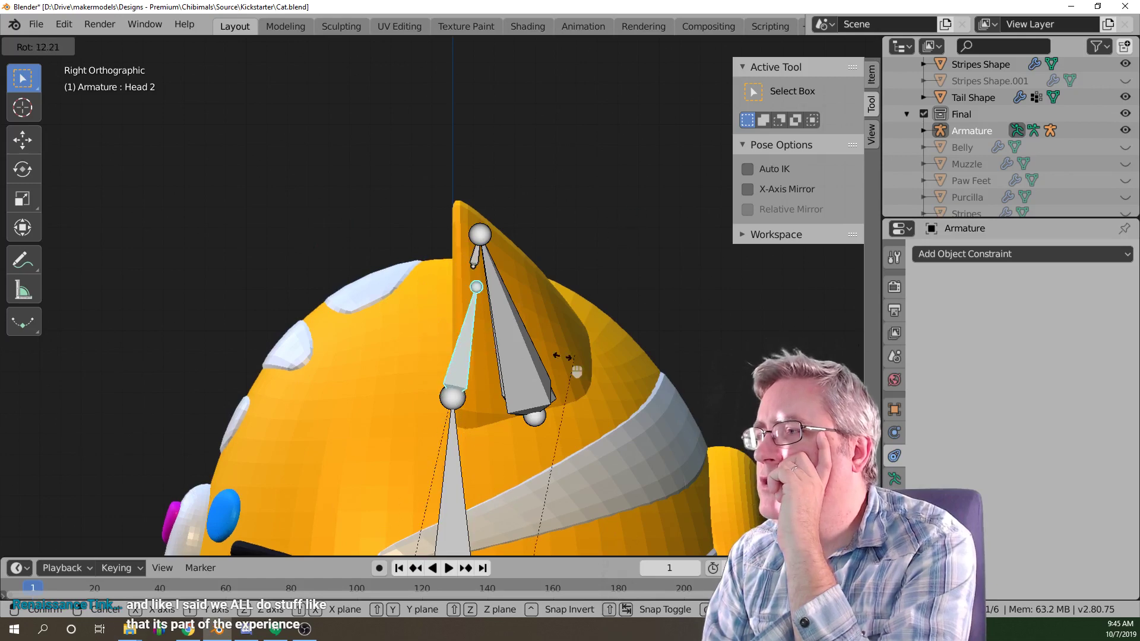
pyautogui.rightClick(241, 333)
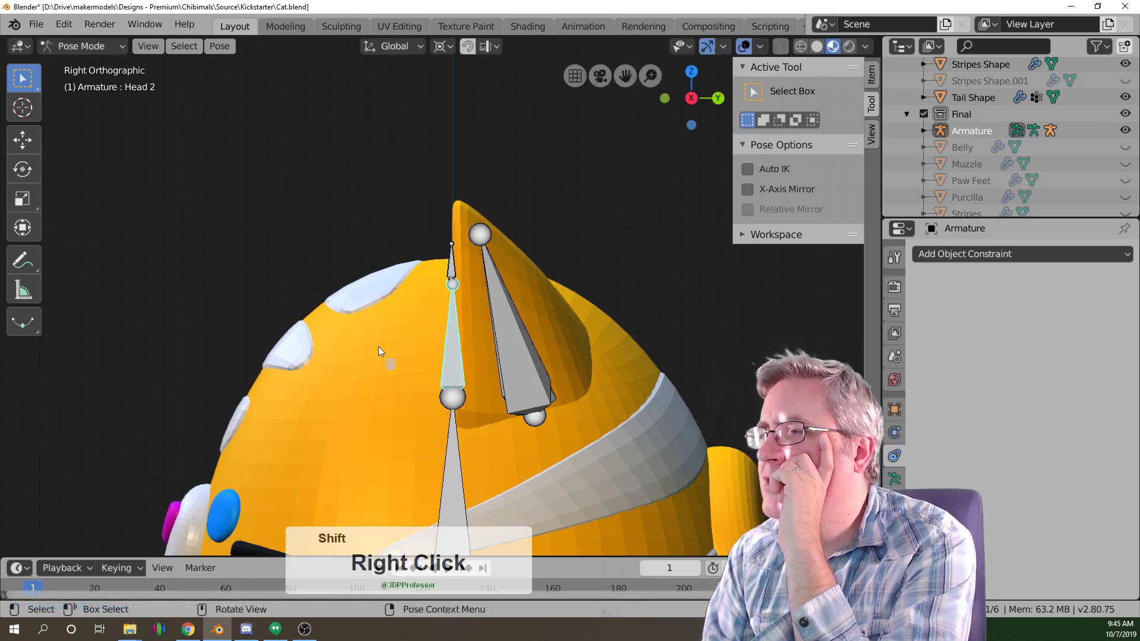
# Repeat the head tilt test from the front view, cancel it and return to object mode.
pyautogui.press('shift+KP_1')
pyautogui.press('shift+r')
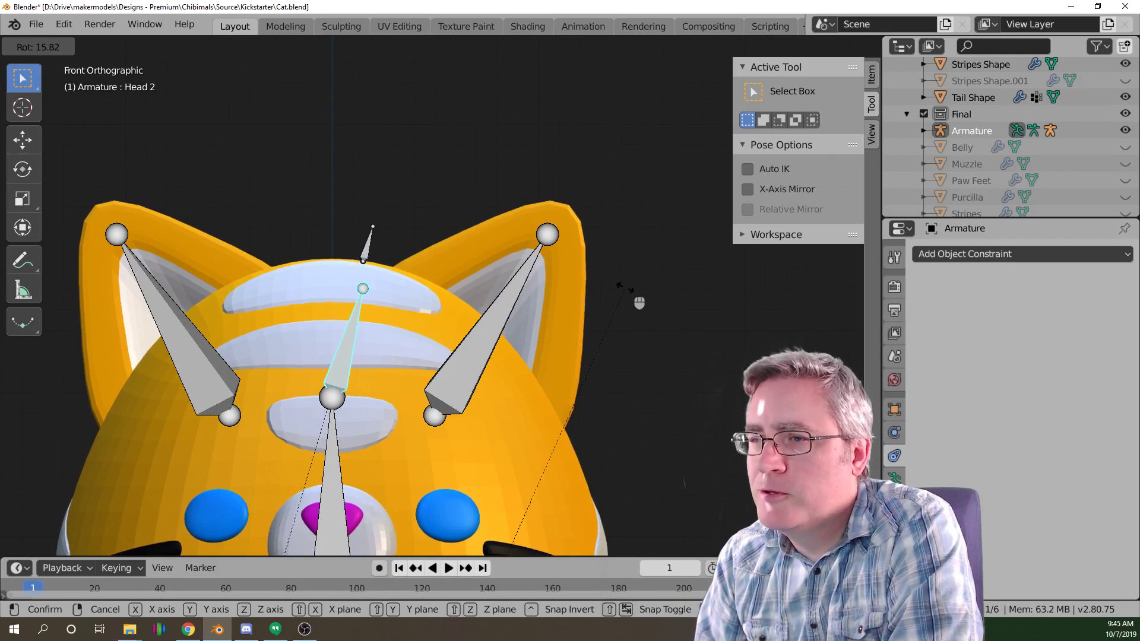
pyautogui.rightClick(474, 281)
pyautogui.click(336, 260)
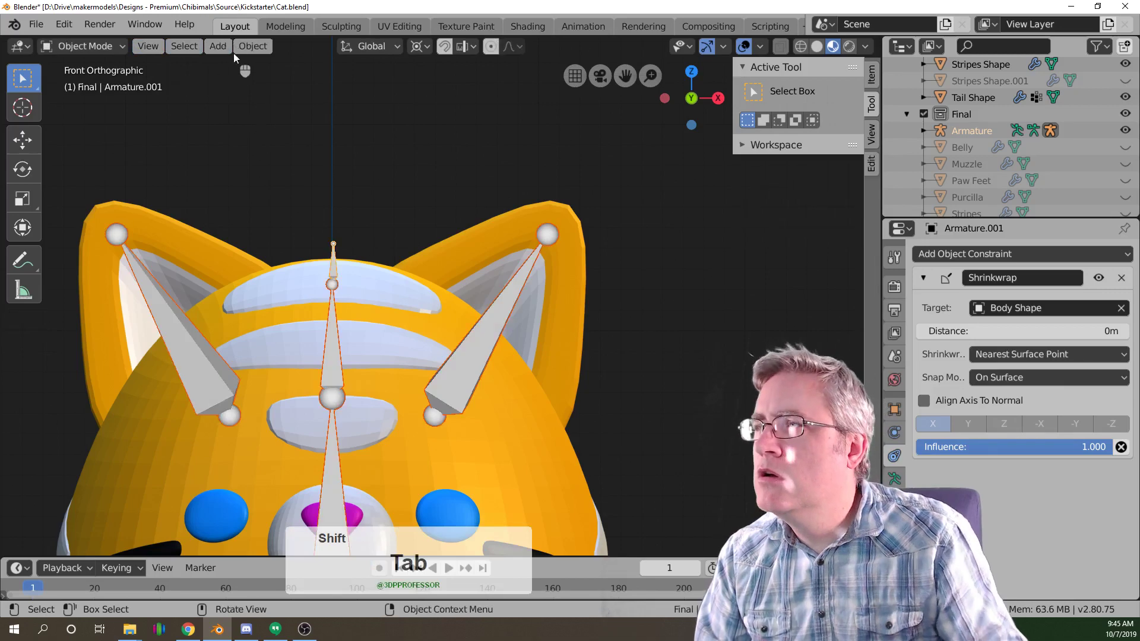
pyautogui.click(247, 49)
pyautogui.click(280, 84)
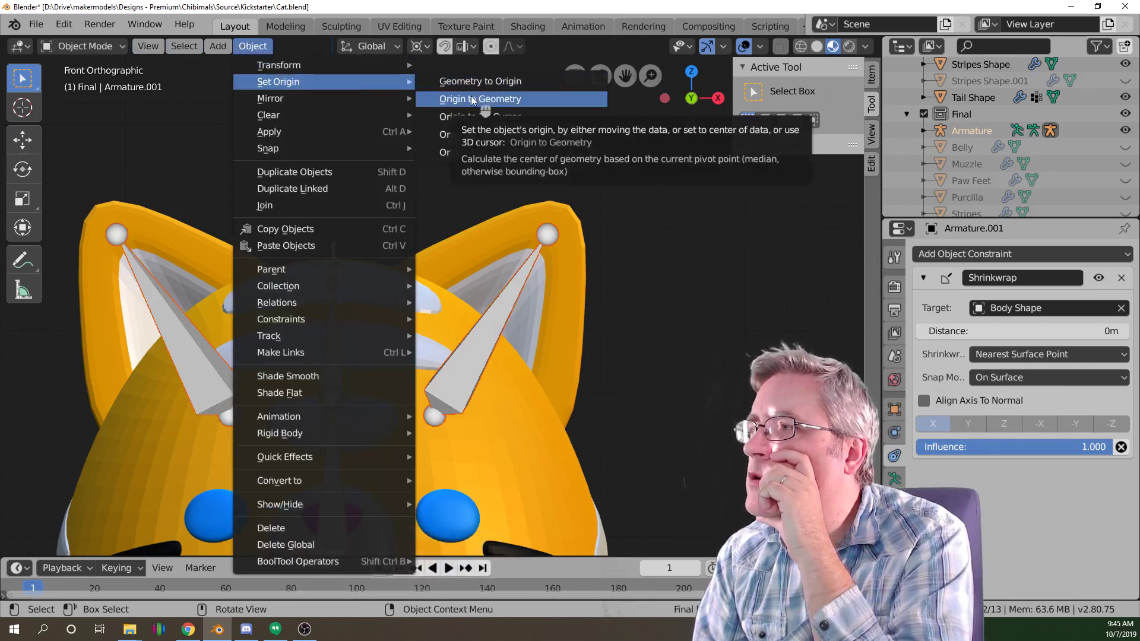
pyautogui.click(476, 103)
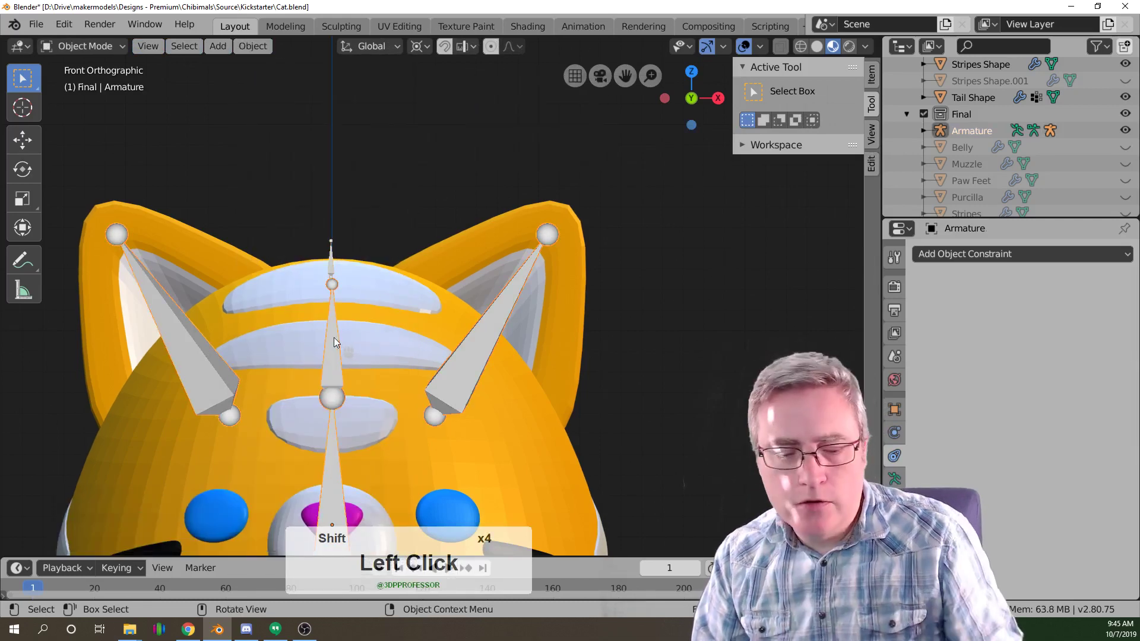
pyautogui.click(339, 340)
pyautogui.press('shift+r')
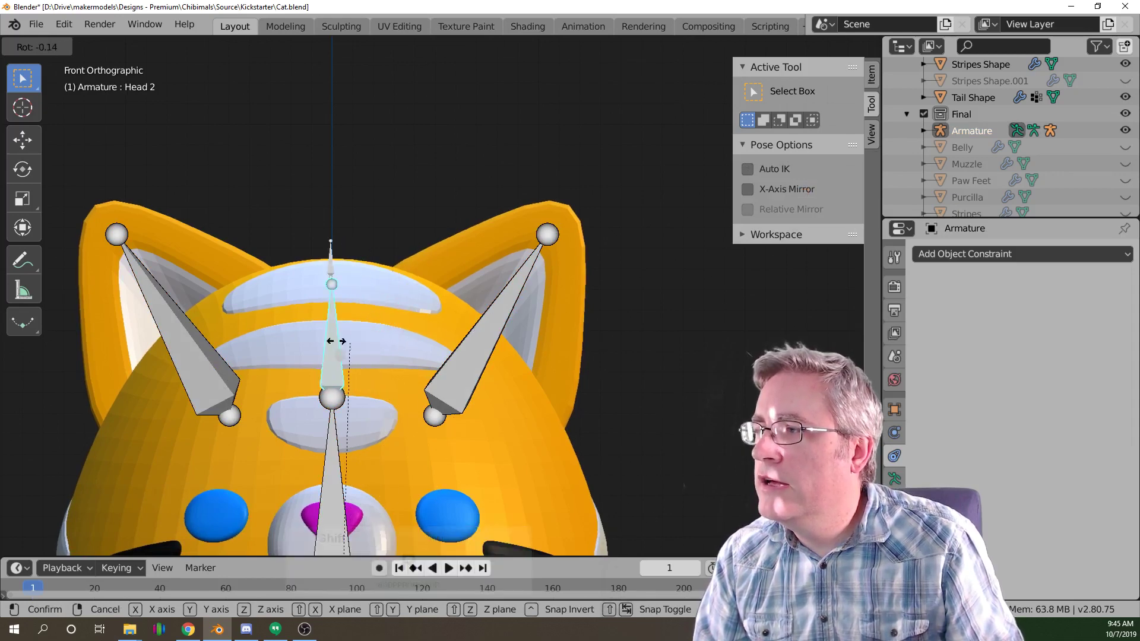
pyautogui.rightClick(316, 359)
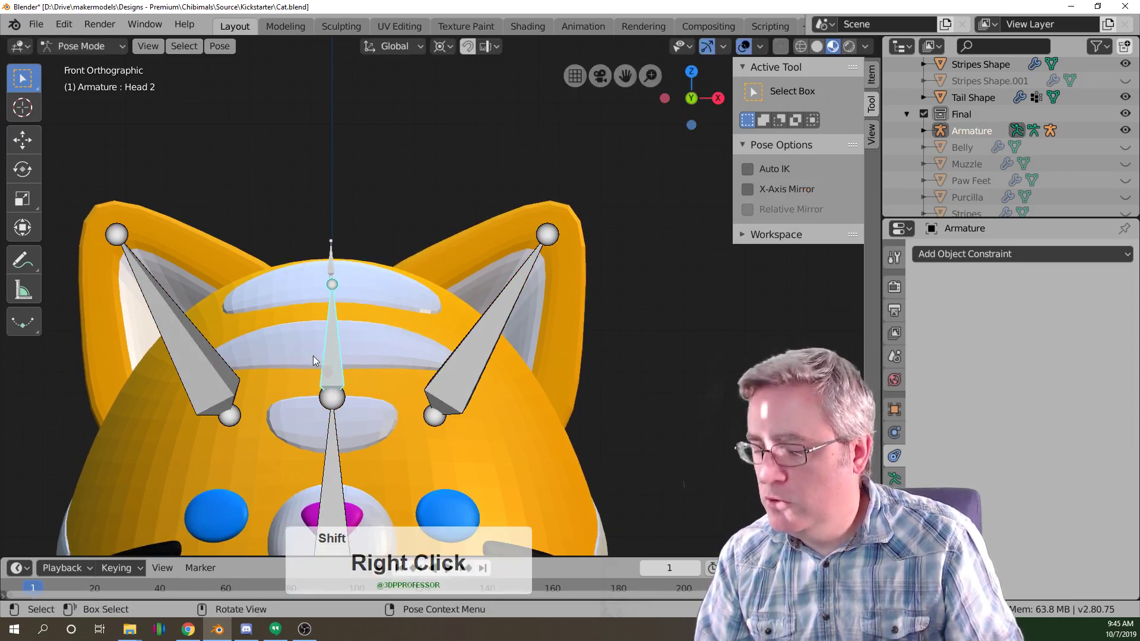
pyautogui.press('shift+KP_3')
pyautogui.press('shift+g')
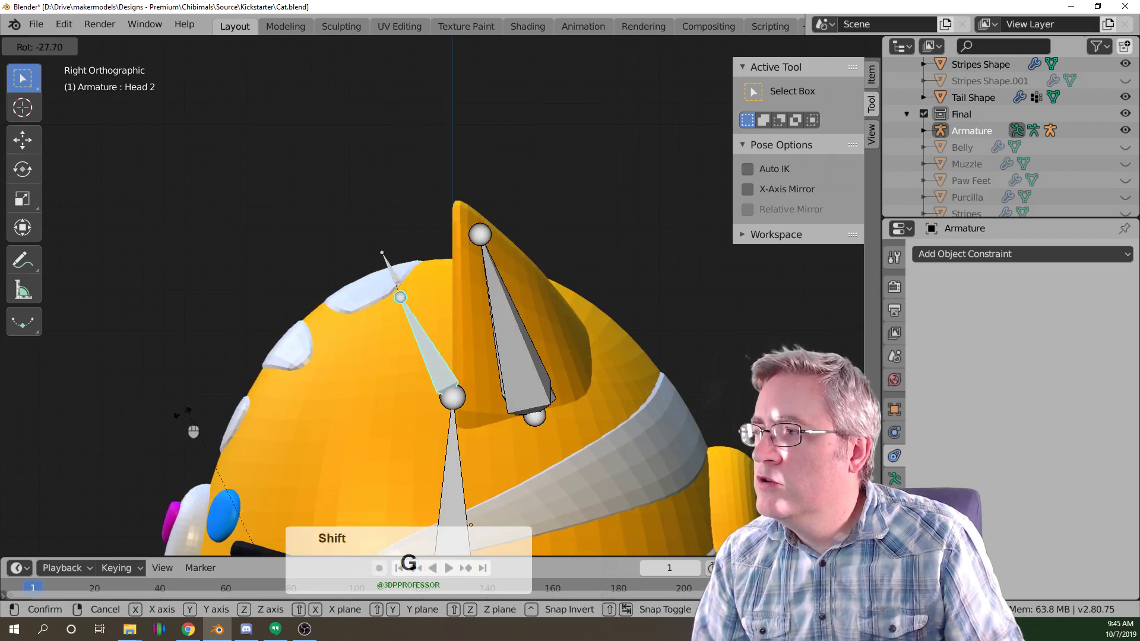
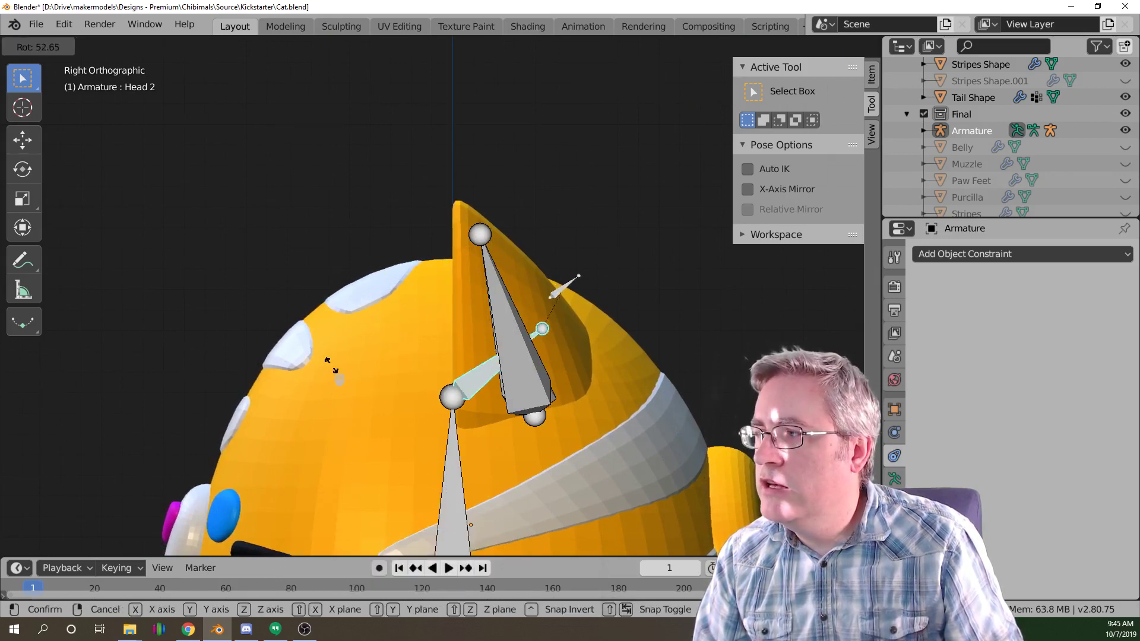
pyautogui.rightClick(265, 351)
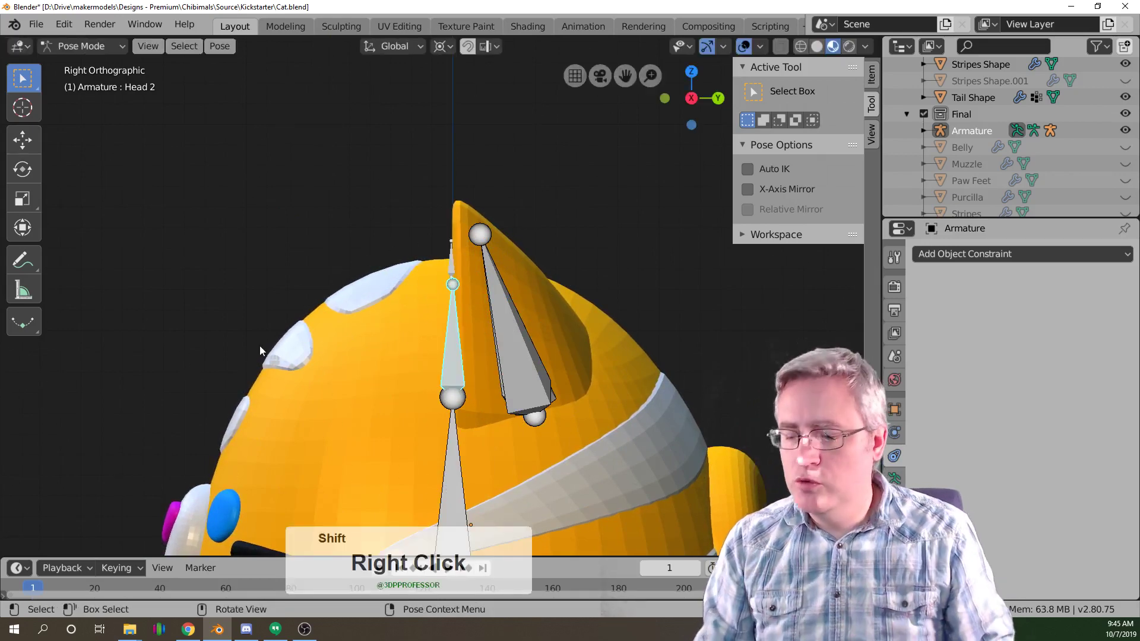
pyautogui.press('shift+KP_1')
pyautogui.scroll(-3)
pyautogui.middleClick(314, 412)
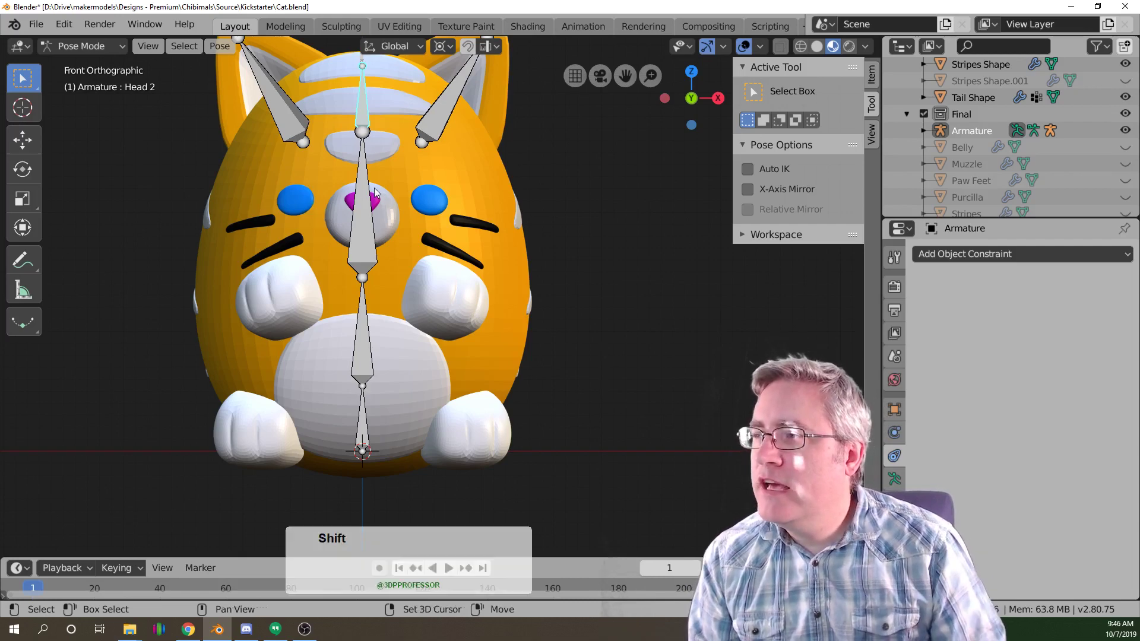
pyautogui.middleClick(378, 266)
pyautogui.click(363, 189)
pyautogui.scroll(3)
pyautogui.middleClick(382, 214)
pyautogui.click(357, 216)
pyautogui.scroll(-3)
pyautogui.middleClick(352, 231)
pyautogui.click(406, 269)
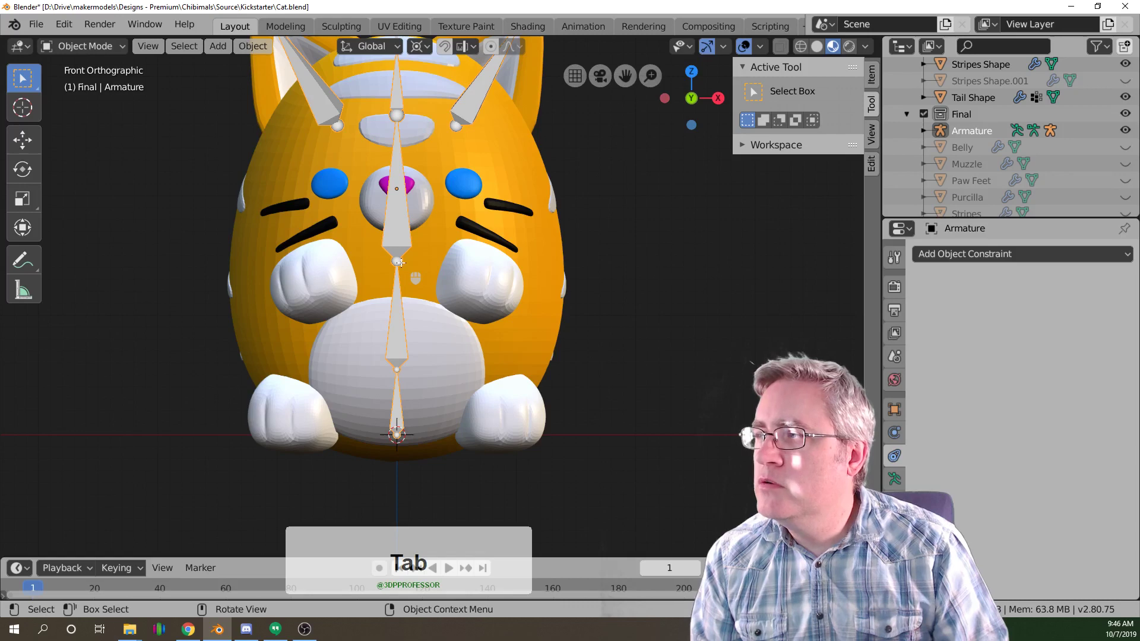
# Edit the armature from the top view and extrude a new bone out from the body.
pyautogui.click(402, 260)
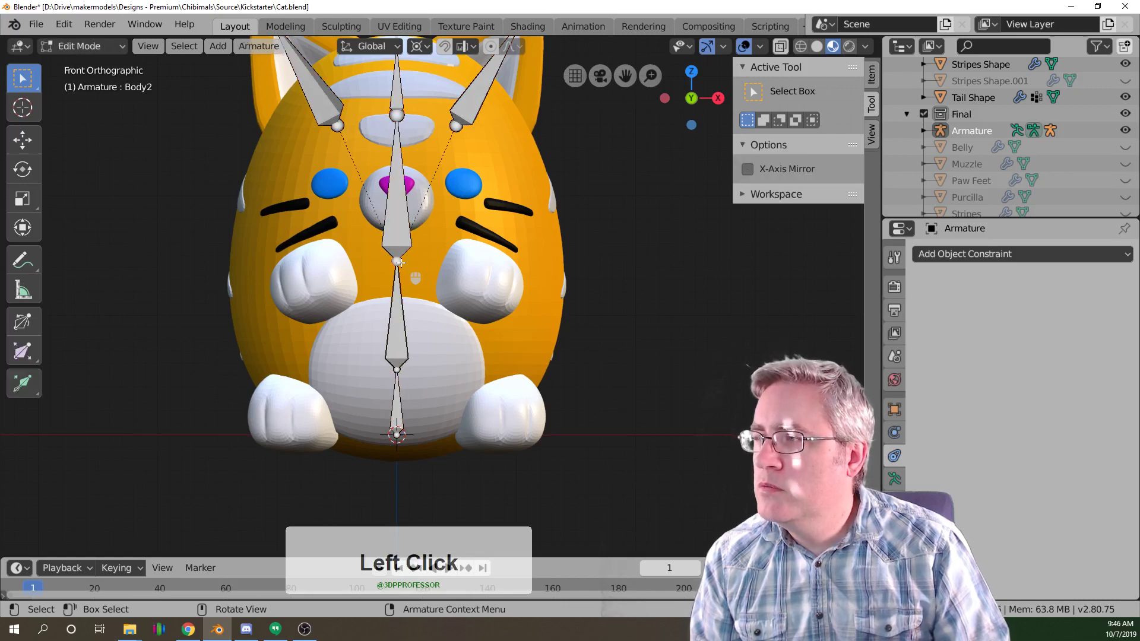
pyautogui.press('KP_7')
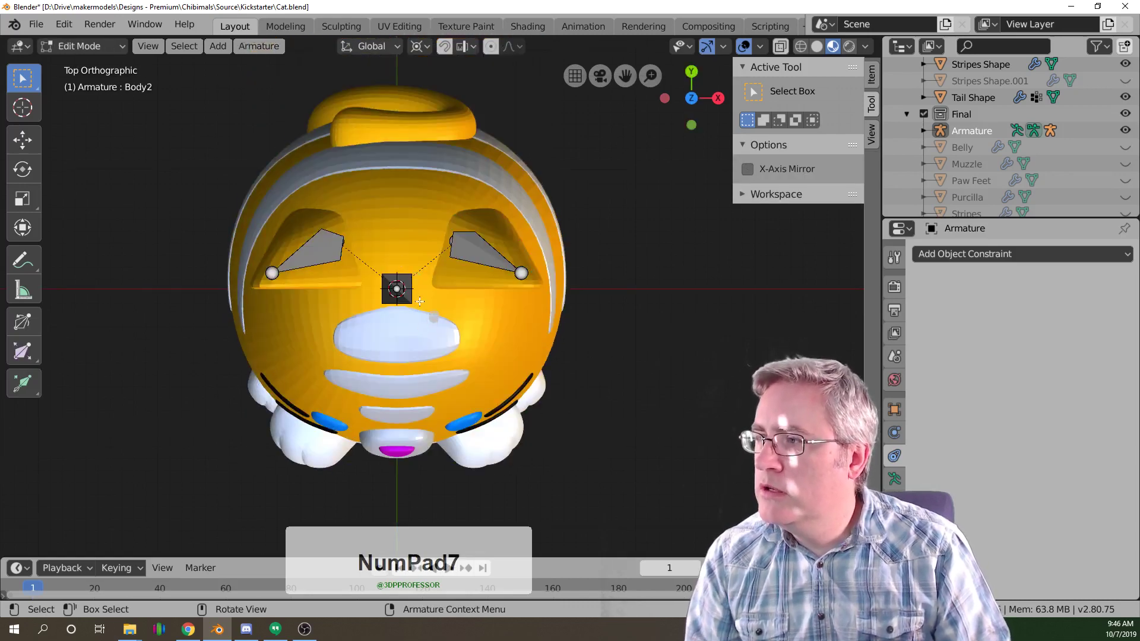
pyautogui.press('e')
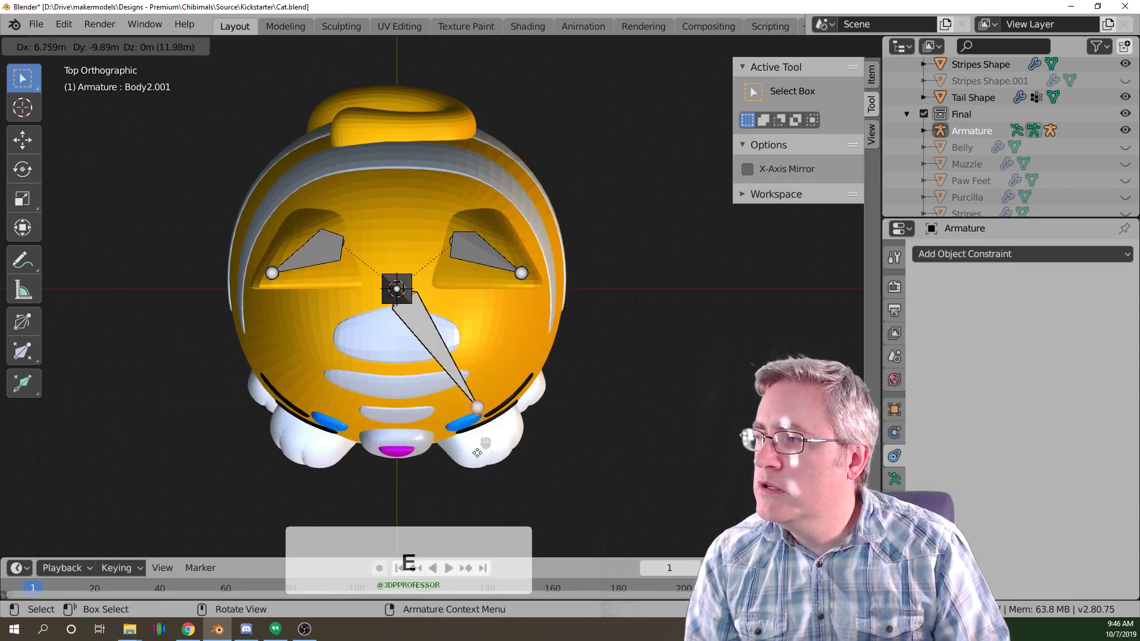
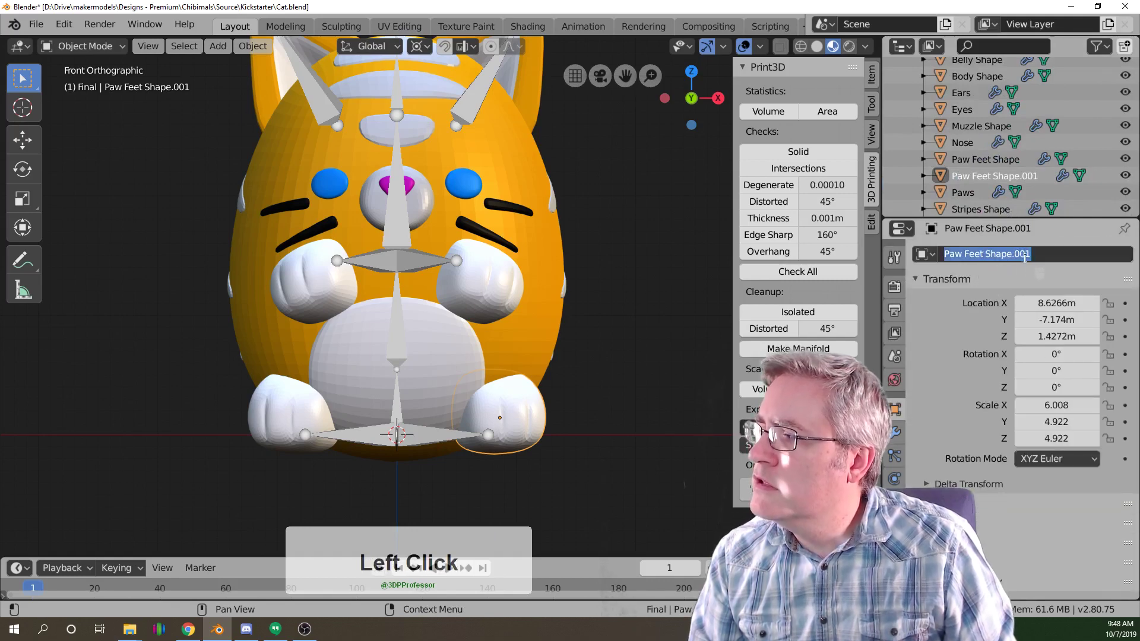
# Rename the separated paw feet piece to Foot Left in the Outliner.
pyautogui.write('oot')
pyautogui.press('space')
pyautogui.write('eft')
pyautogui.press('Return')
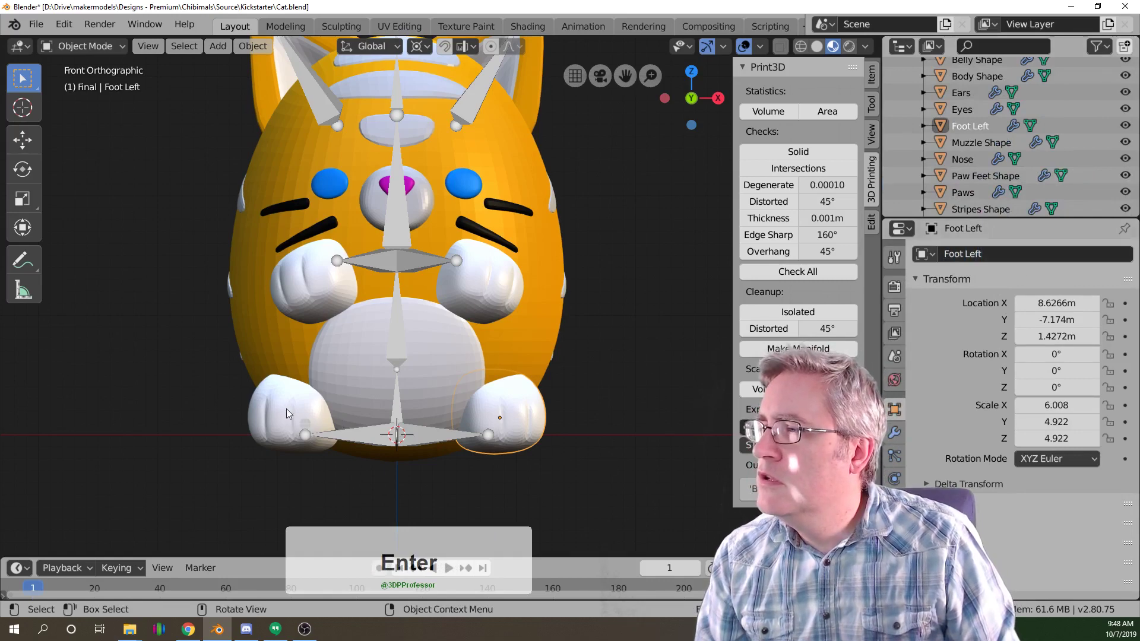
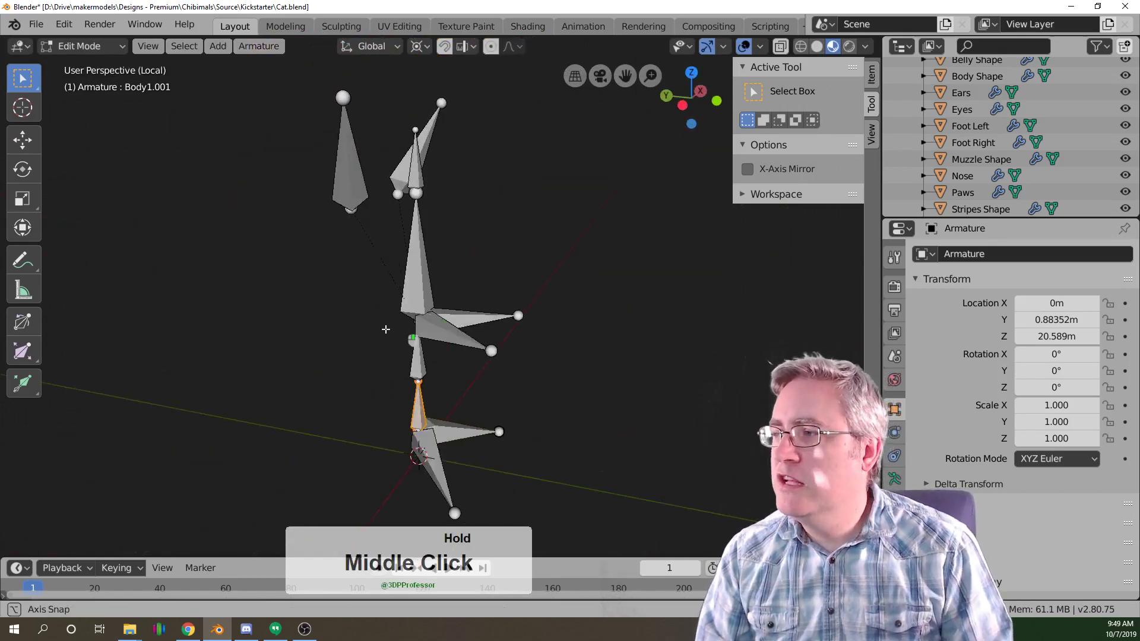
# Rotate the duplicated Head1.001 bone 90° and move and scale it forward of the face.
pyautogui.press('KP_Divide')
pyautogui.press('KP_1')
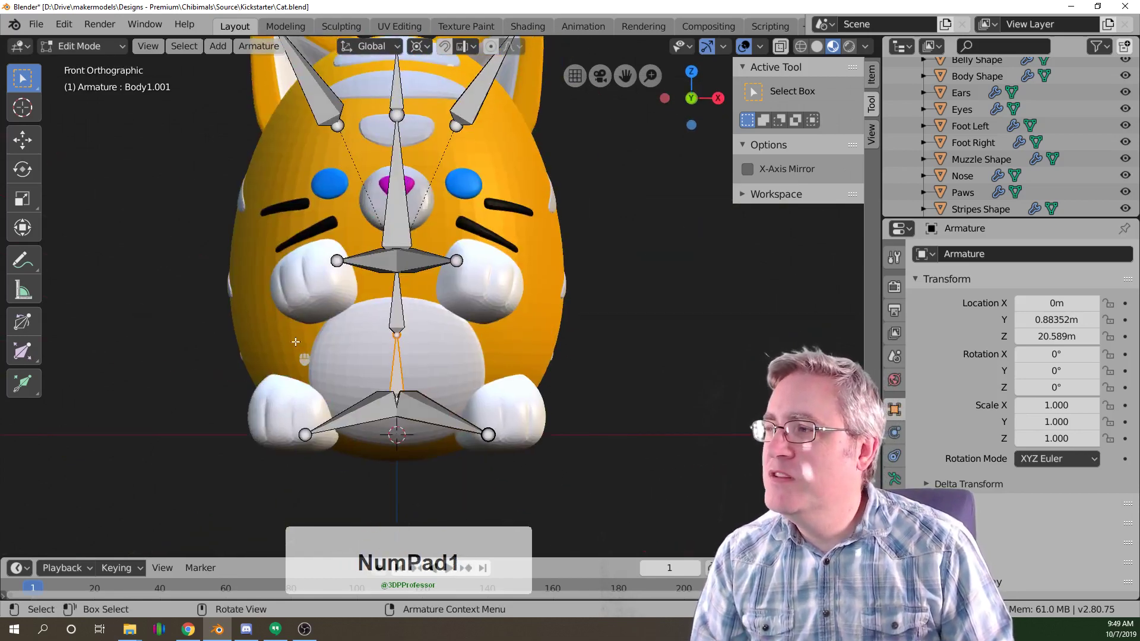
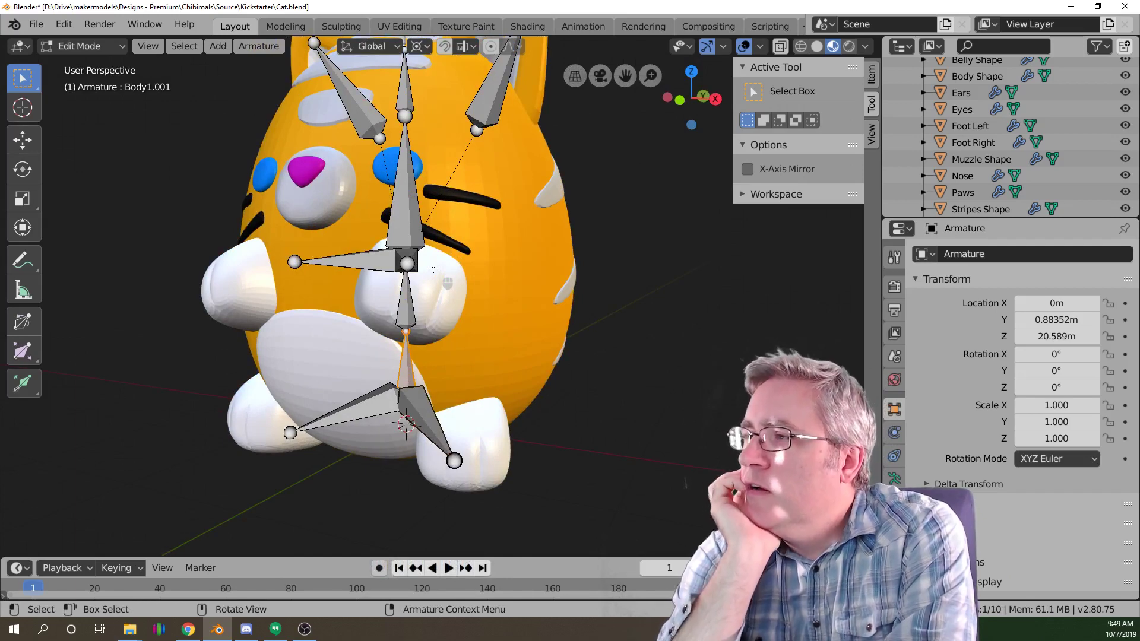
pyautogui.press('KP_3')
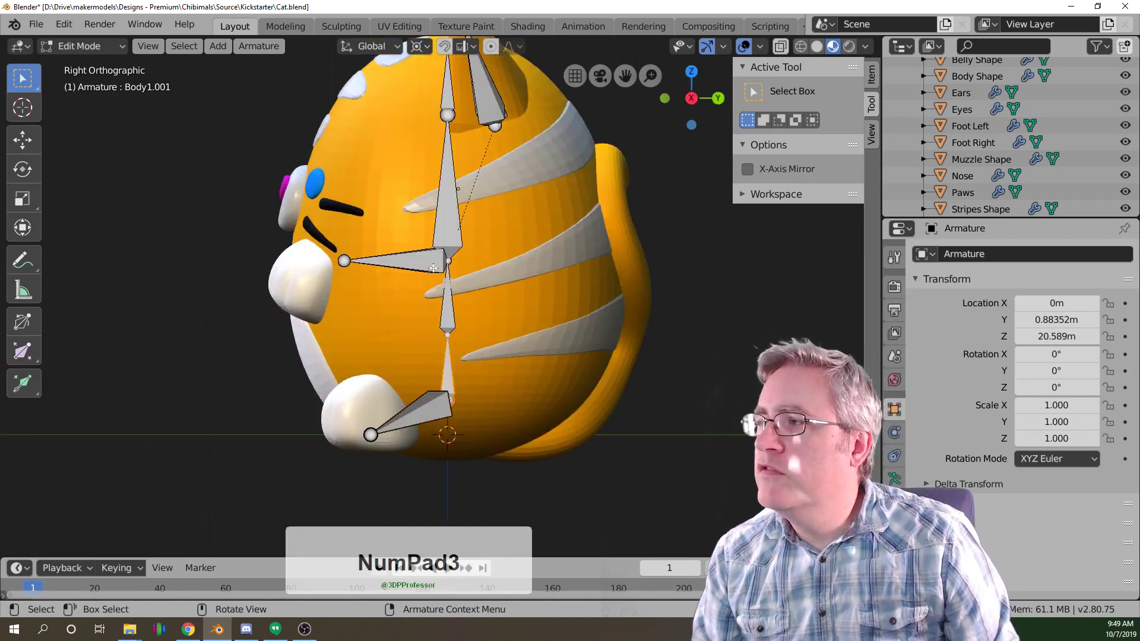
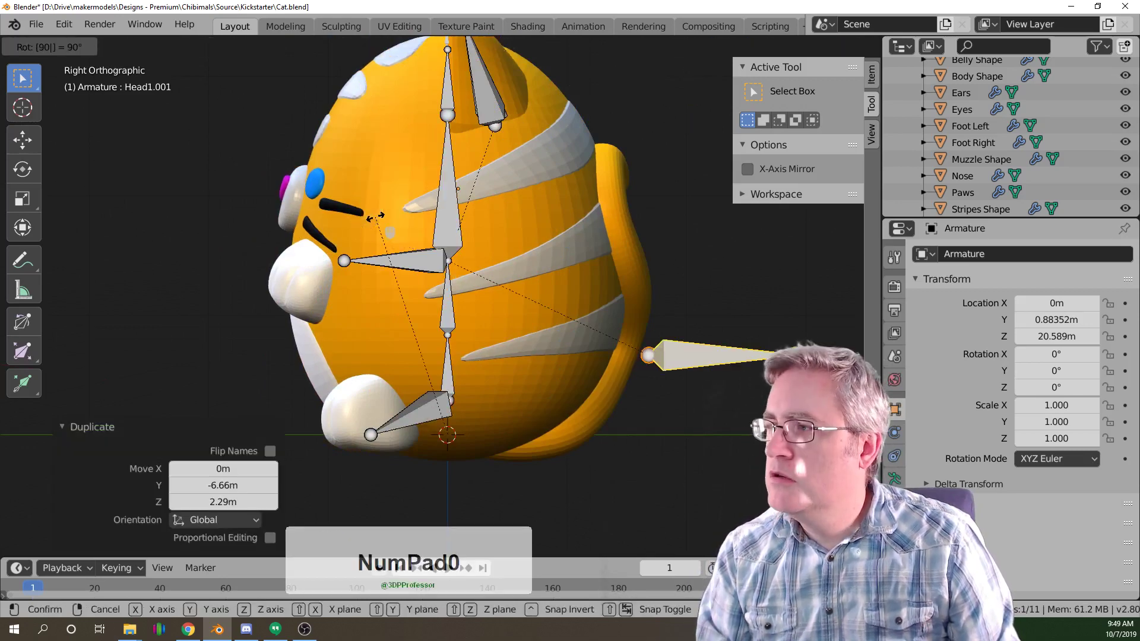
pyautogui.press('KP_Subtract')
pyautogui.press('KP_Enter')
pyautogui.scroll(-3)
pyautogui.press('g')
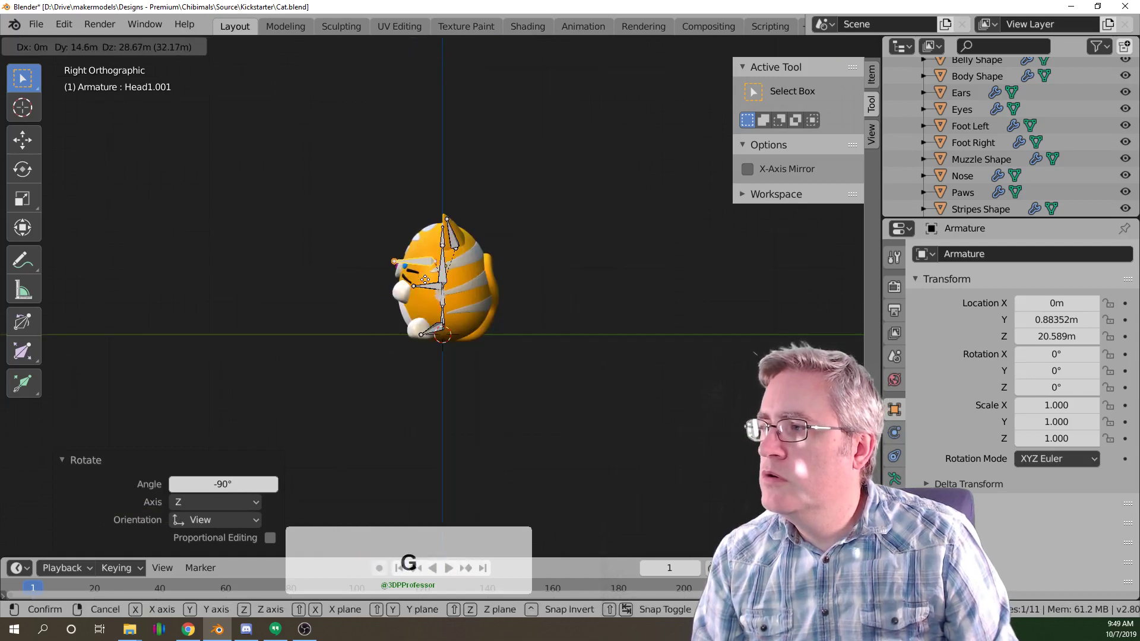
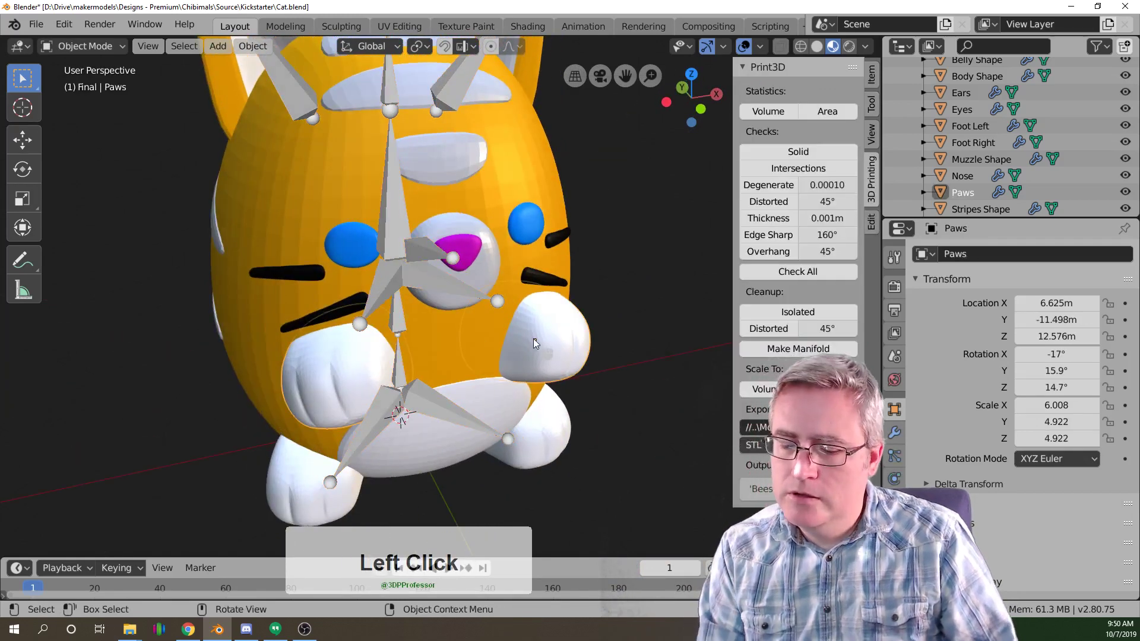
# Remove the Paws mirror modifier and separate one paw into its own object.
pyautogui.click(903, 440)
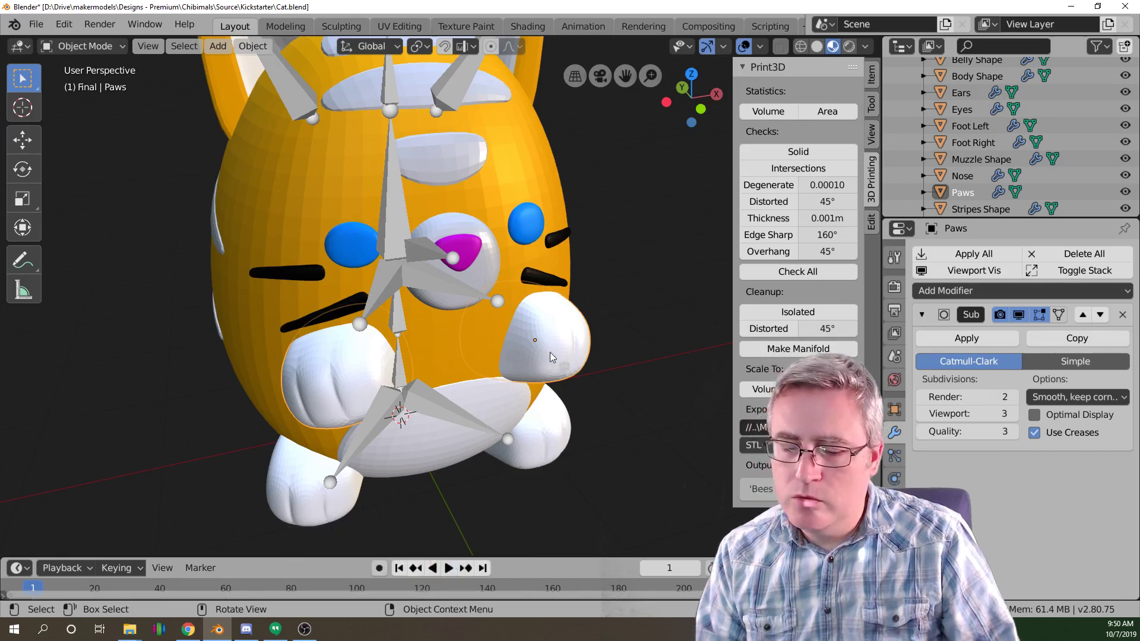
pyautogui.click(555, 355)
pyautogui.press('p')
pyautogui.press('Tab')
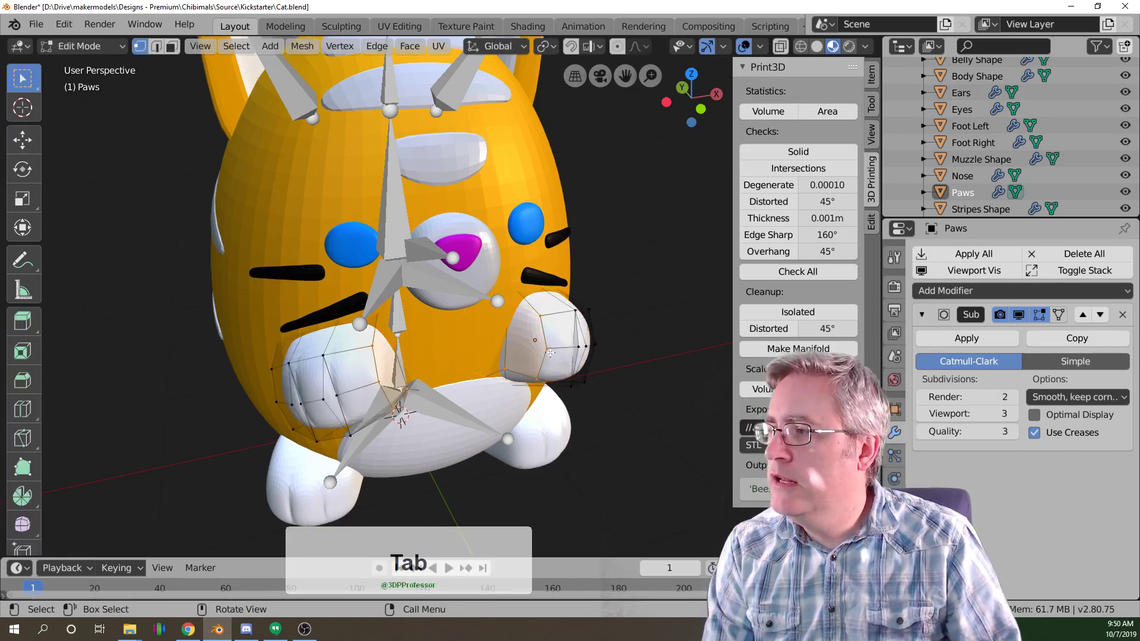
pyautogui.press('p')
pyautogui.click(555, 359)
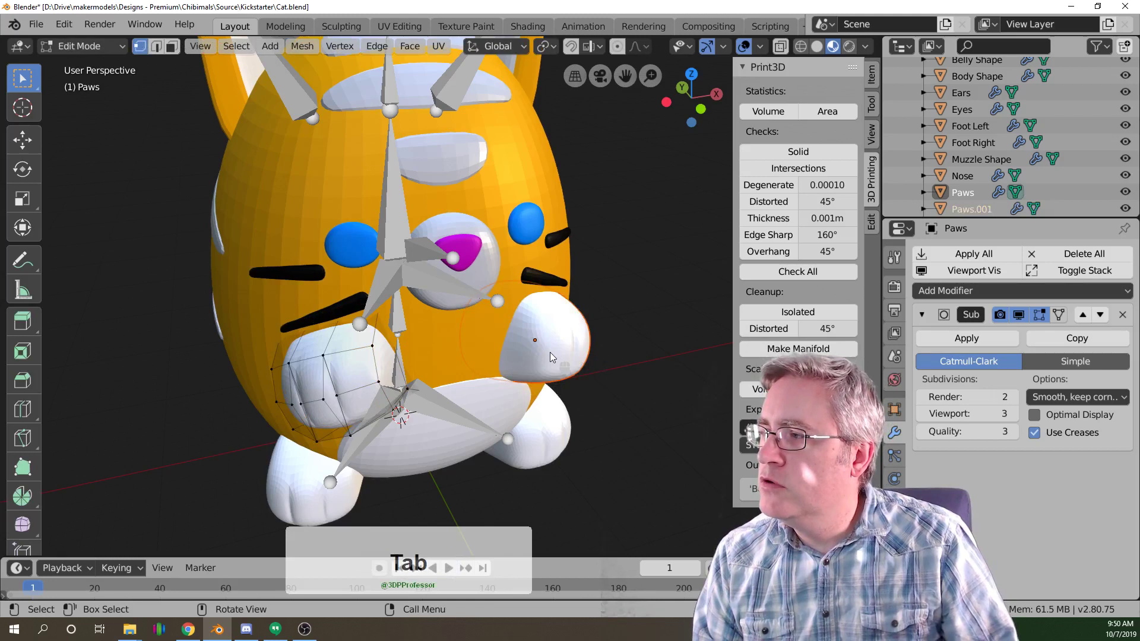
pyautogui.click(560, 354)
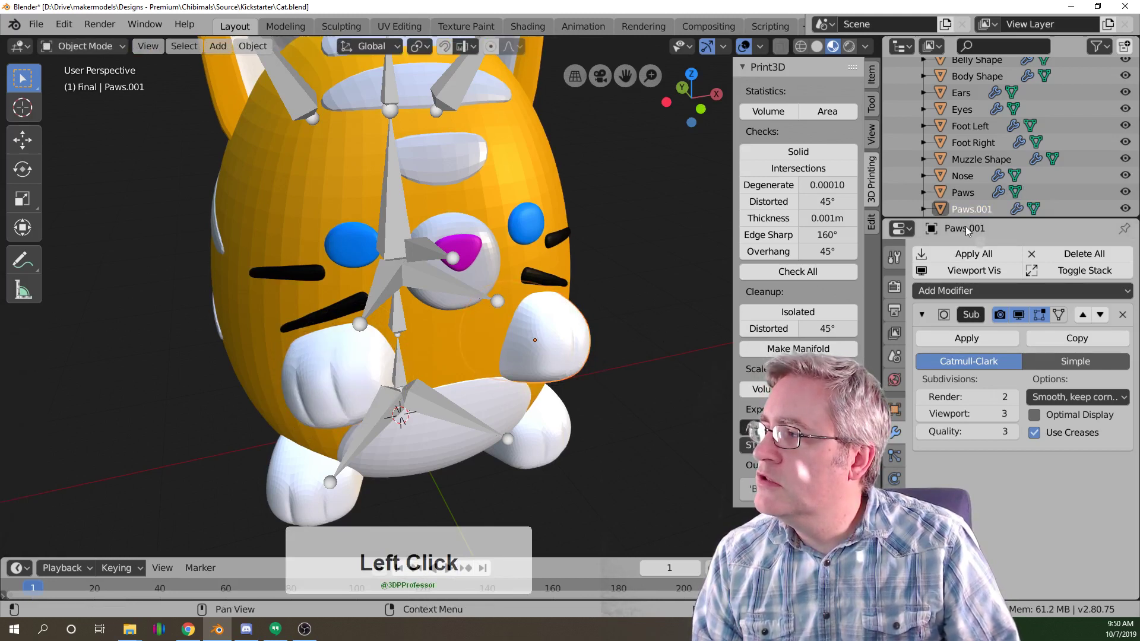
# Rename Paws.001 to Paws.L and the original Paws to Paws.R.
pyautogui.click(972, 233)
pyautogui.doubleClick(973, 234)
pyautogui.click(976, 234)
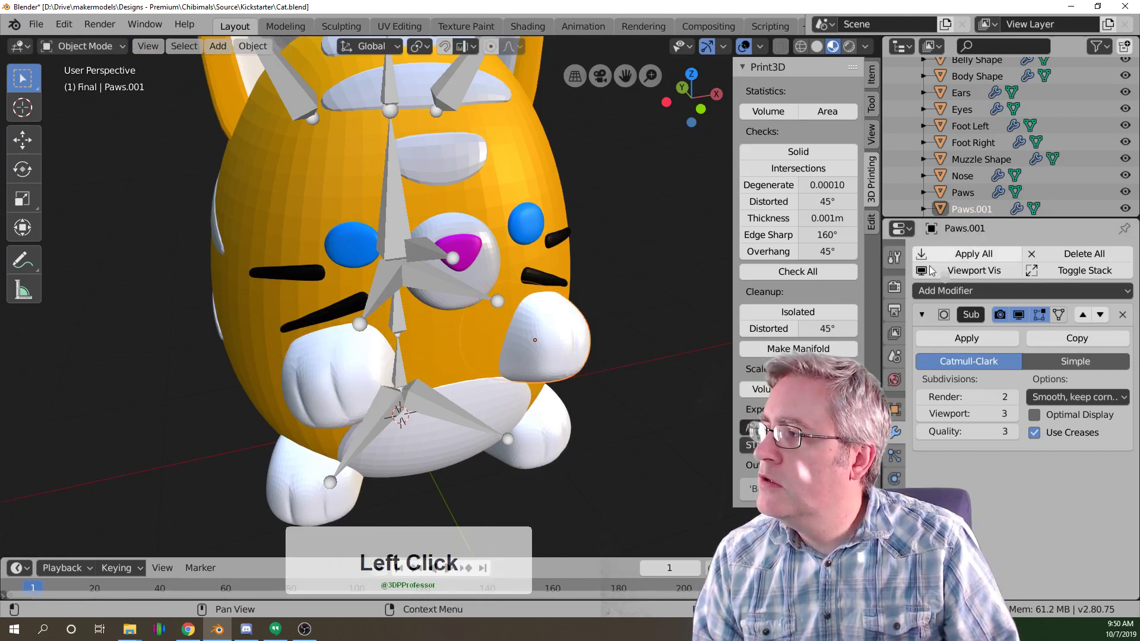
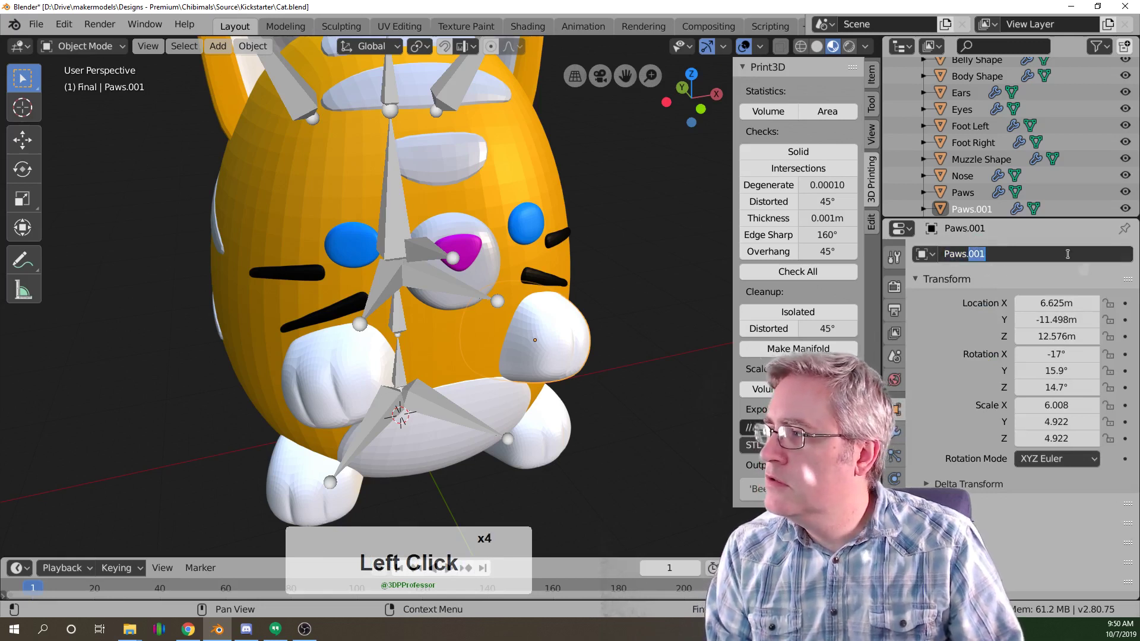
pyautogui.press('Return')
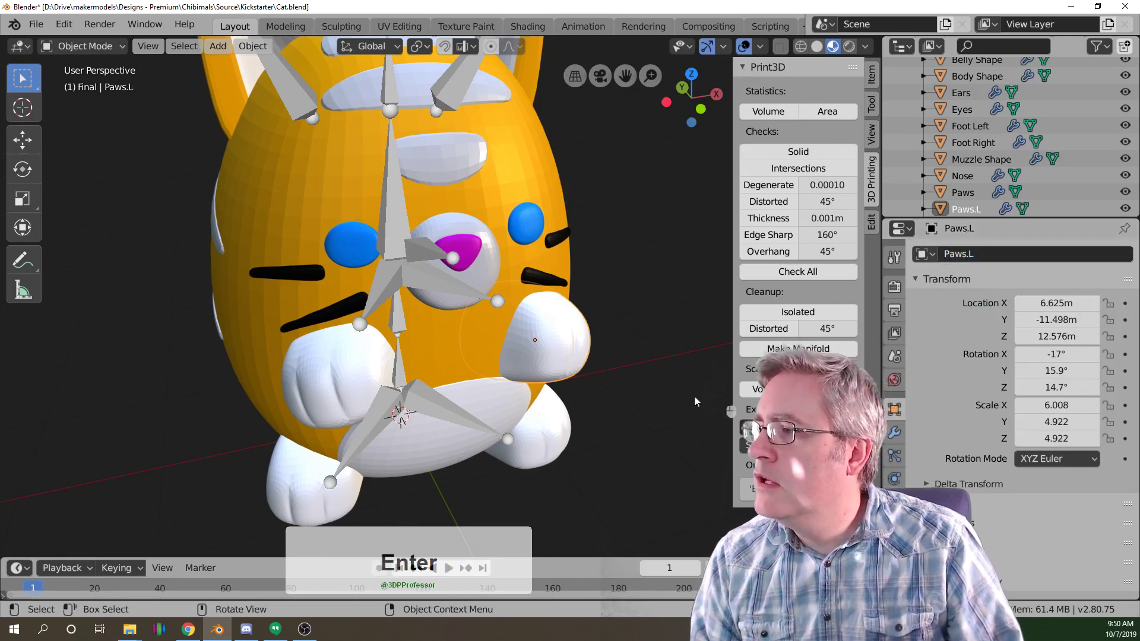
pyautogui.click(336, 389)
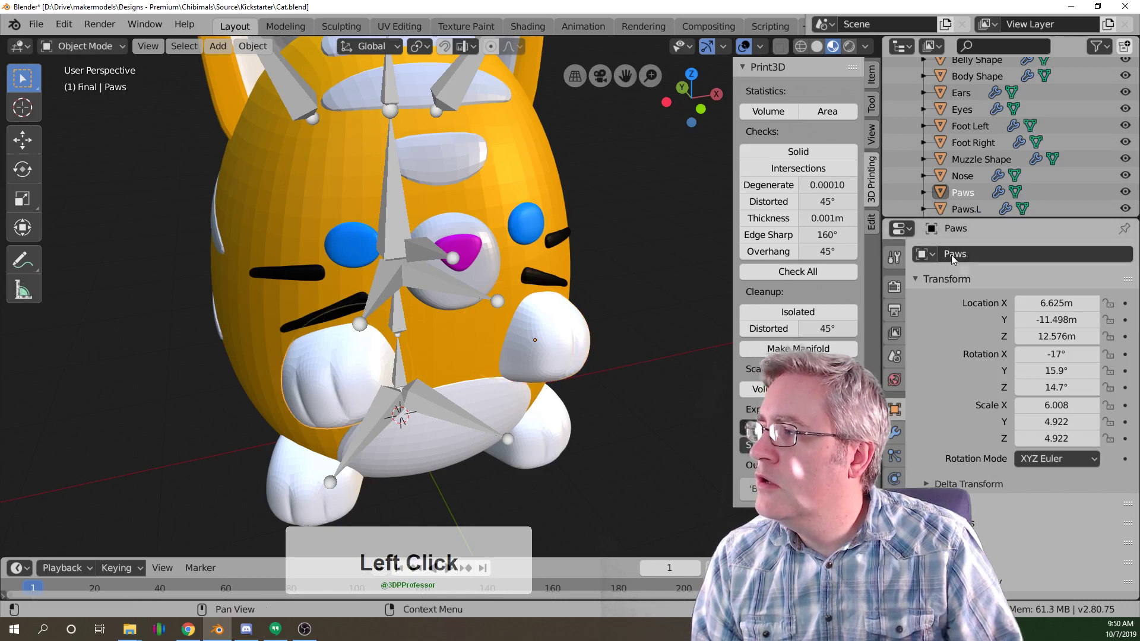
pyautogui.click(960, 259)
pyautogui.press('r')
pyautogui.press('Return')
pyautogui.click(256, 57)
pyautogui.click(287, 88)
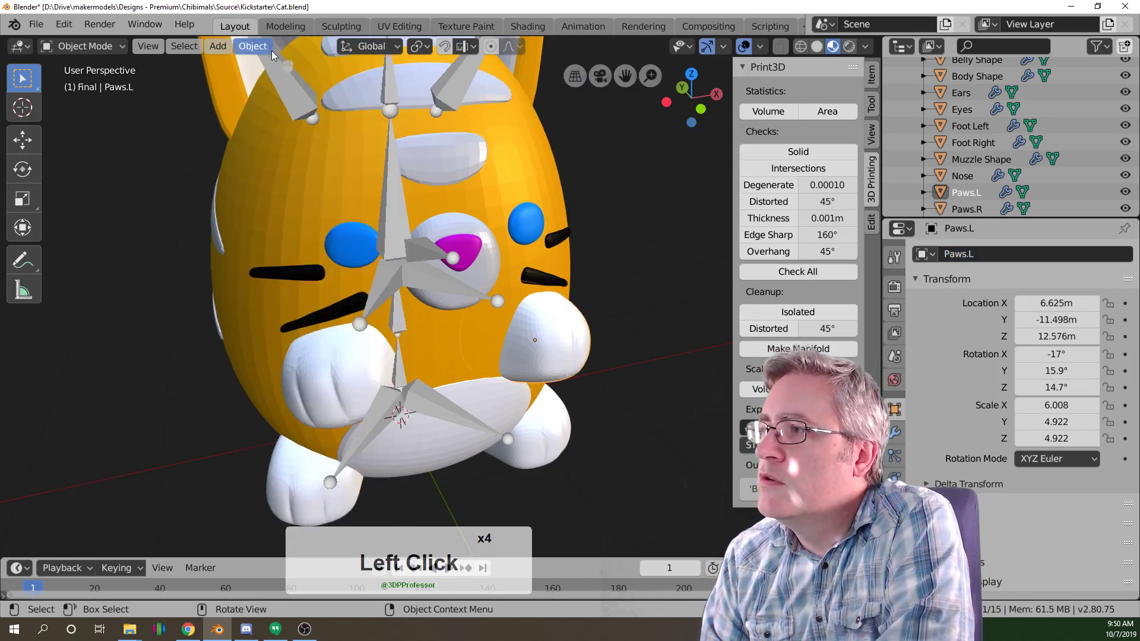
pyautogui.click(267, 53)
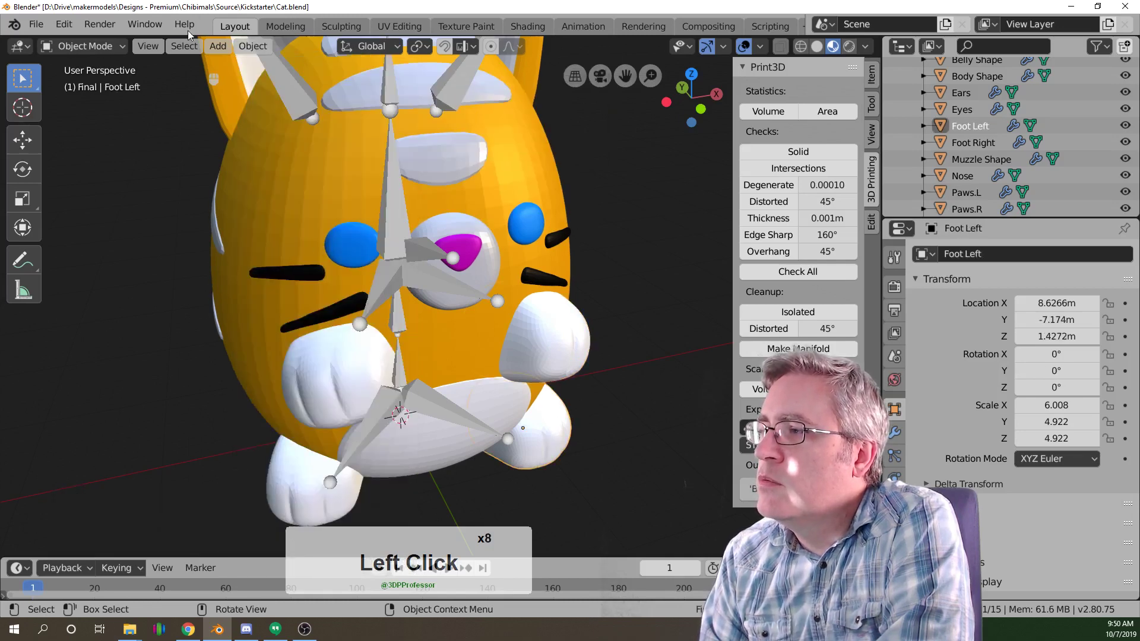
# Set each foot object's origin to its geometry and save Cat.blend.
pyautogui.click(255, 50)
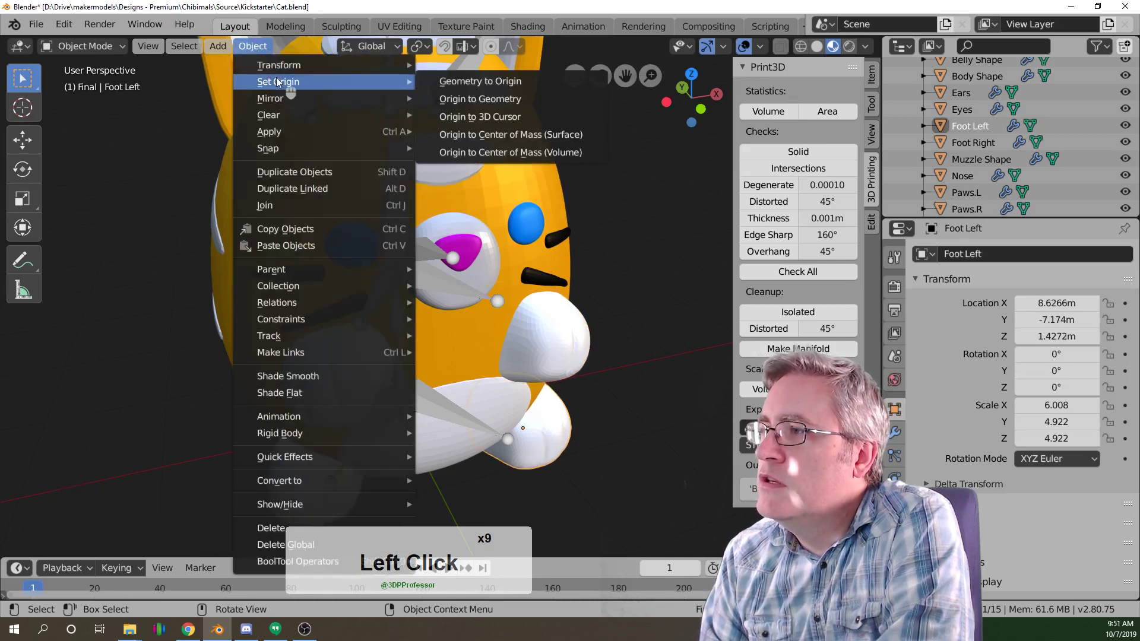
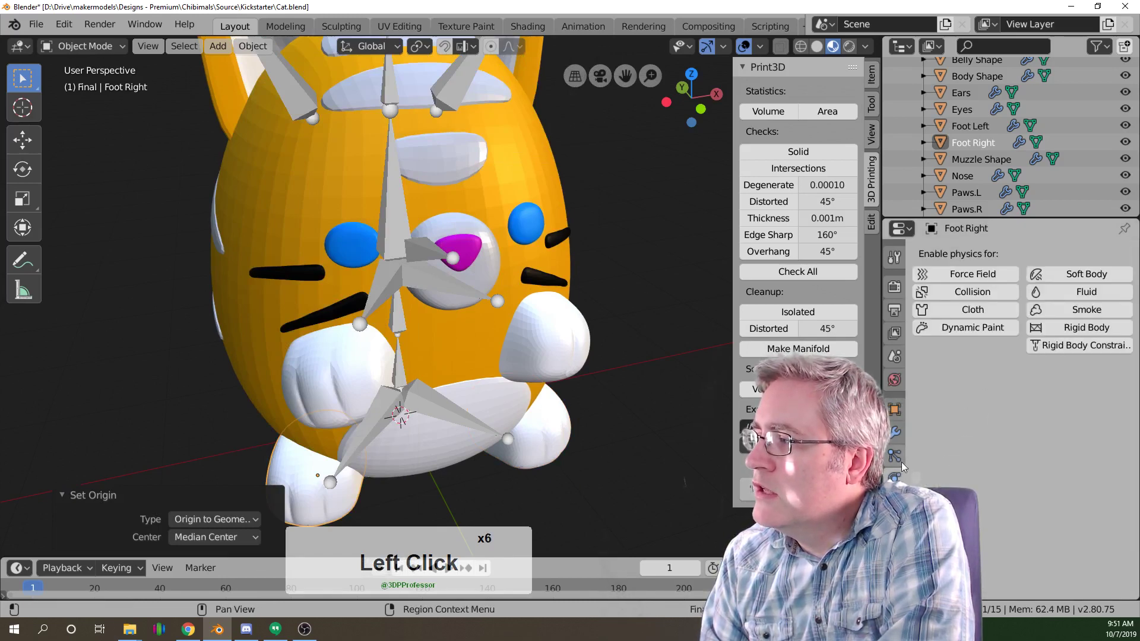
pyautogui.click(365, 449)
pyautogui.press('Caps_Lock')
pyautogui.click(364, 449)
pyautogui.press('Caps_Lock')
pyautogui.press('ctrl+q')
pyautogui.click(720, 341)
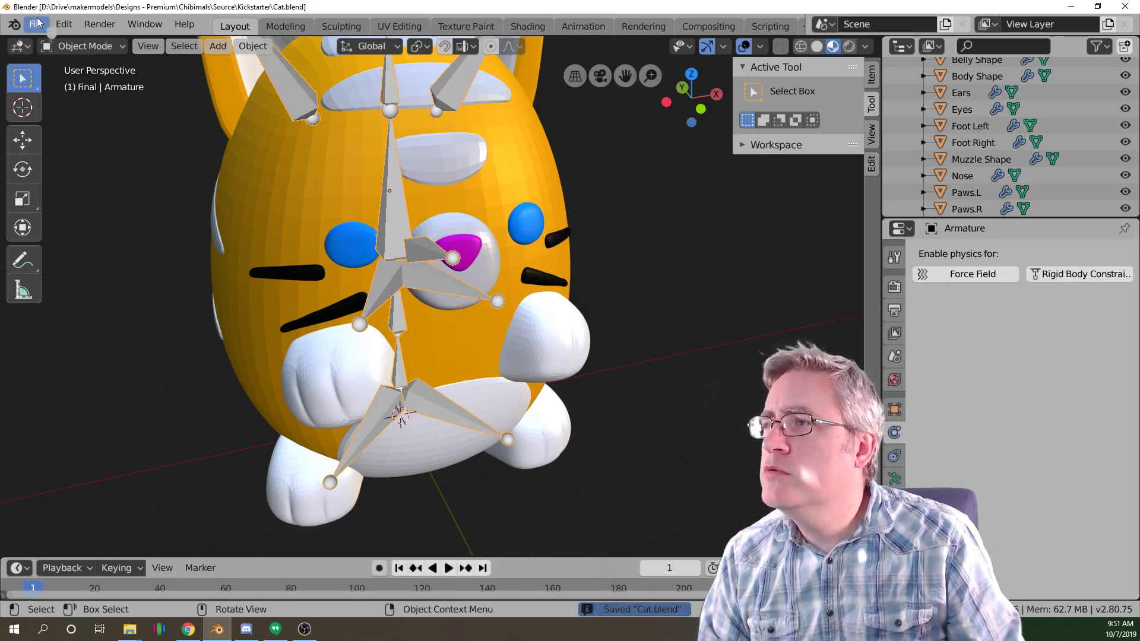
# Save the file as CatRigged.blend inside the Farm folder.
pyautogui.press('s')
pyautogui.click(42, 27)
pyautogui.click(94, 158)
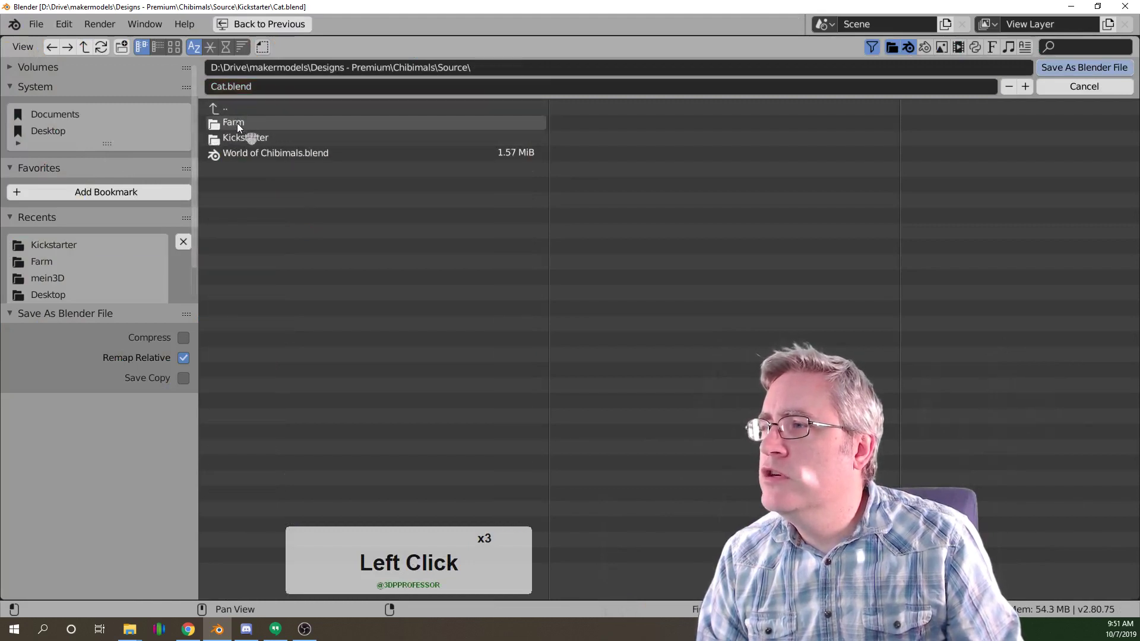
pyautogui.click(239, 127)
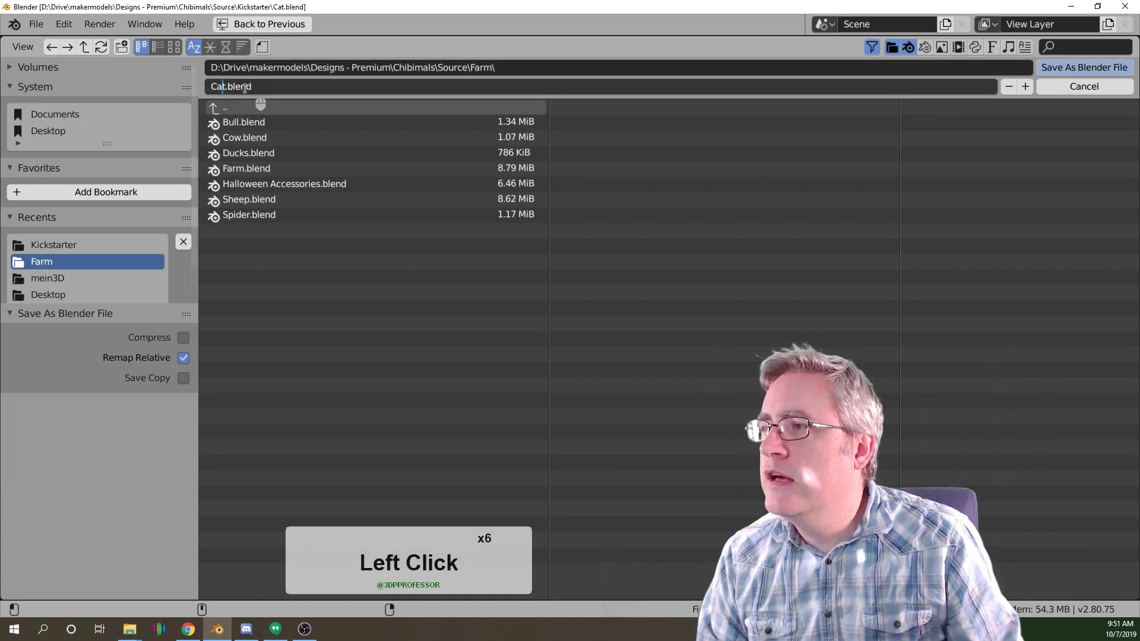
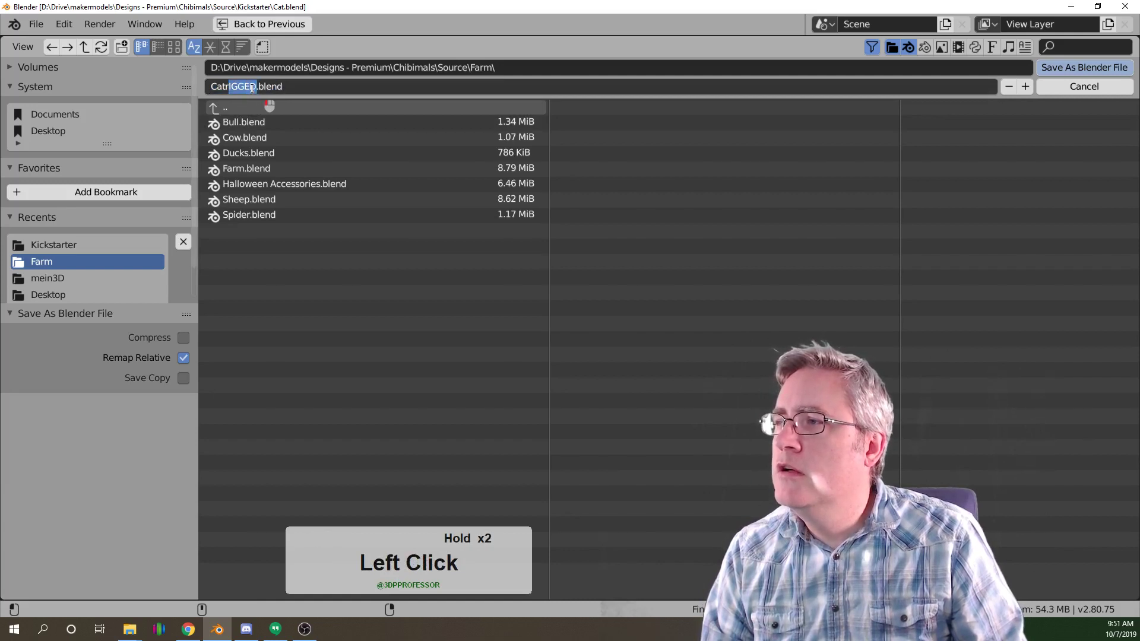
pyautogui.press('BackSpace')
pyautogui.press('shift+r')
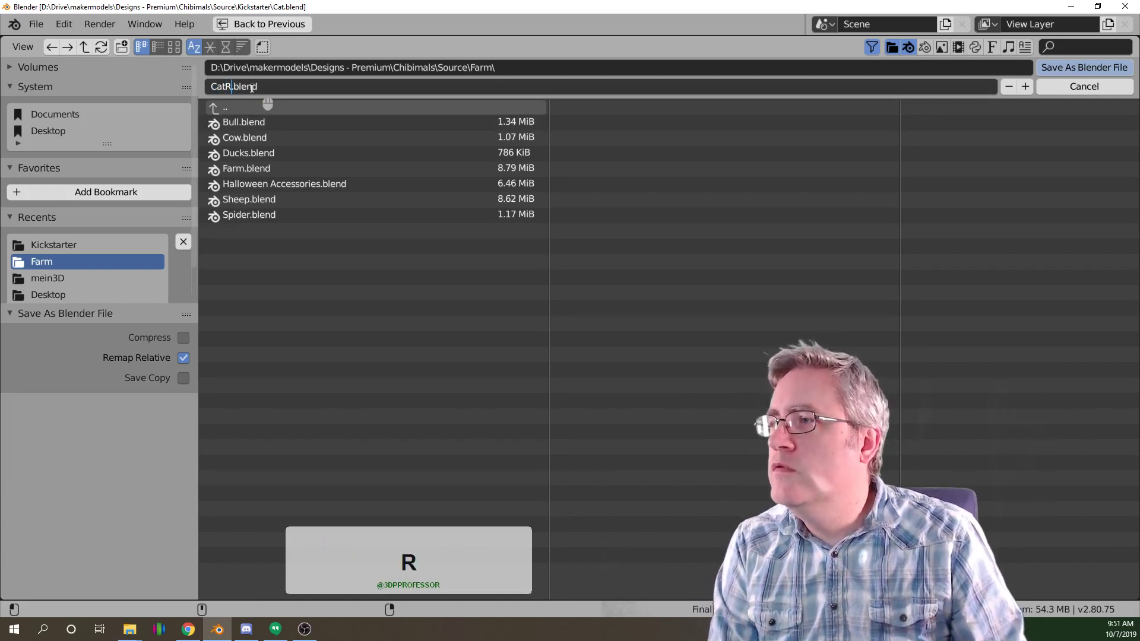
pyautogui.press('BackSpace')
pyautogui.write('igged')
pyautogui.press('Return')
# Parent Foot Right to the armature's Body1.002 bone.
pyautogui.click(1055, 75)
pyautogui.middleClick(456, 272)
pyautogui.click(293, 448)
pyautogui.click(354, 405)
pyautogui.press('Tab')
pyautogui.click(361, 402)
pyautogui.click(358, 402)
pyautogui.click(494, 485)
pyautogui.click(496, 480)
# Parent Foot Left to the armature bone Body1.001 in pose mode.
pyautogui.click(495, 479)
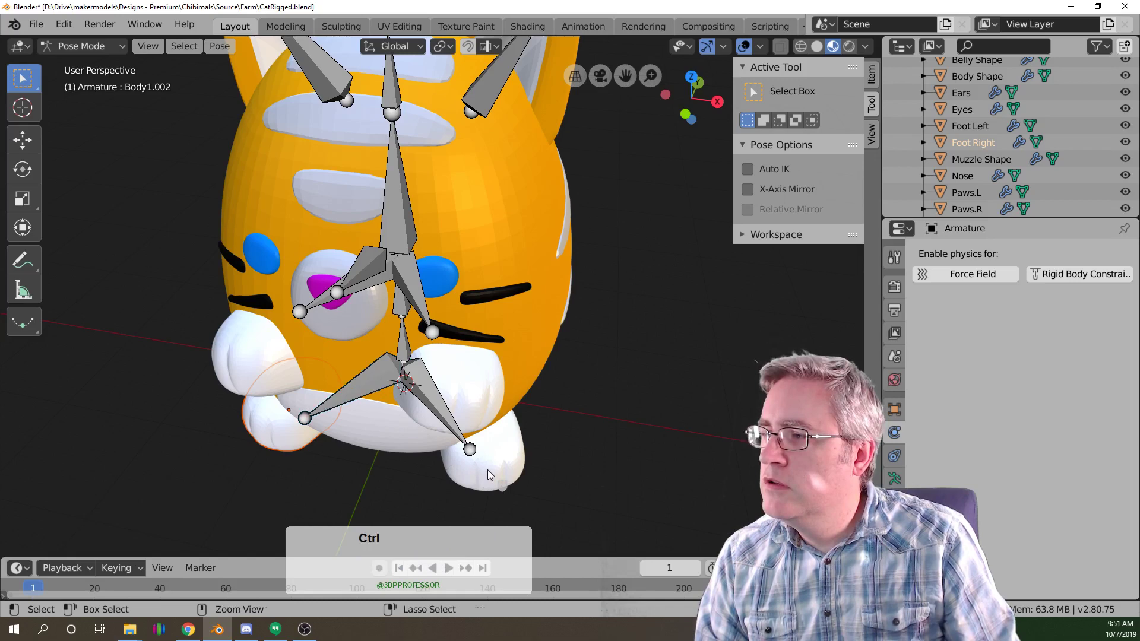
pyautogui.press('Tab')
pyautogui.click(492, 476)
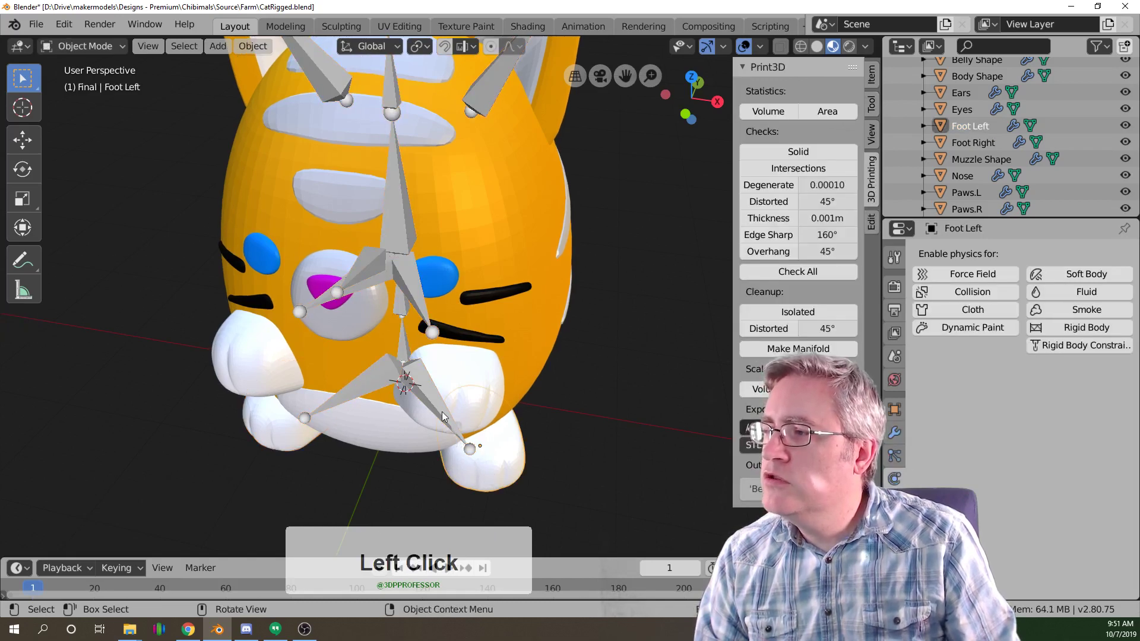
pyautogui.click(443, 415)
pyautogui.press('Tab')
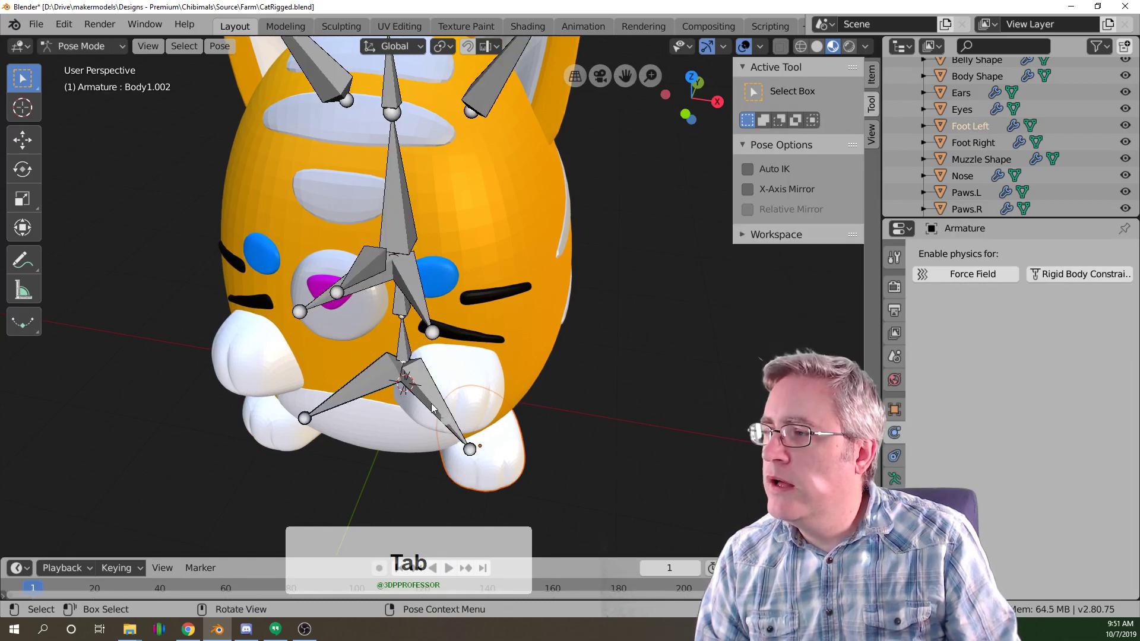
pyautogui.click(435, 409)
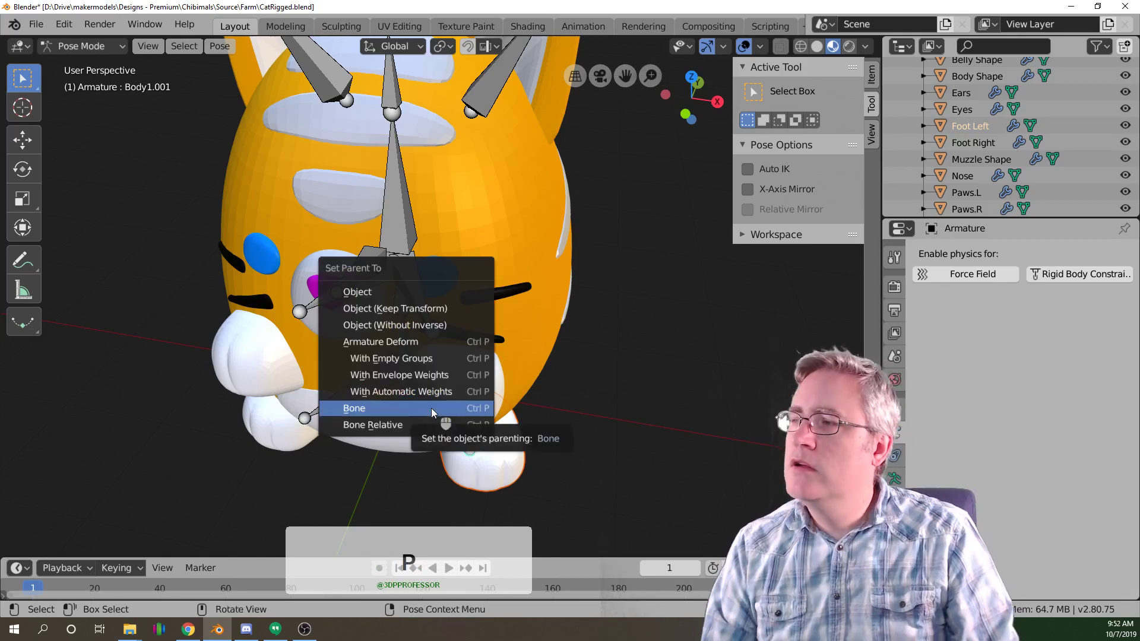
pyautogui.click(436, 415)
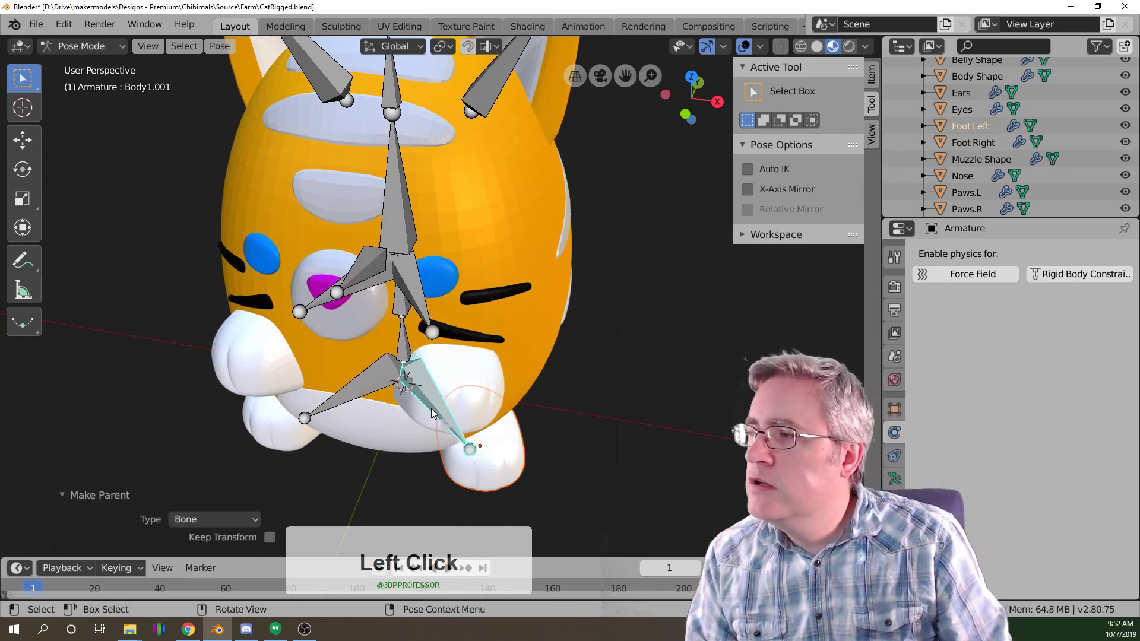
# Return to object mode and make Foot Left active, showing its Subdivision Surface modifier.
pyautogui.press('Tab')
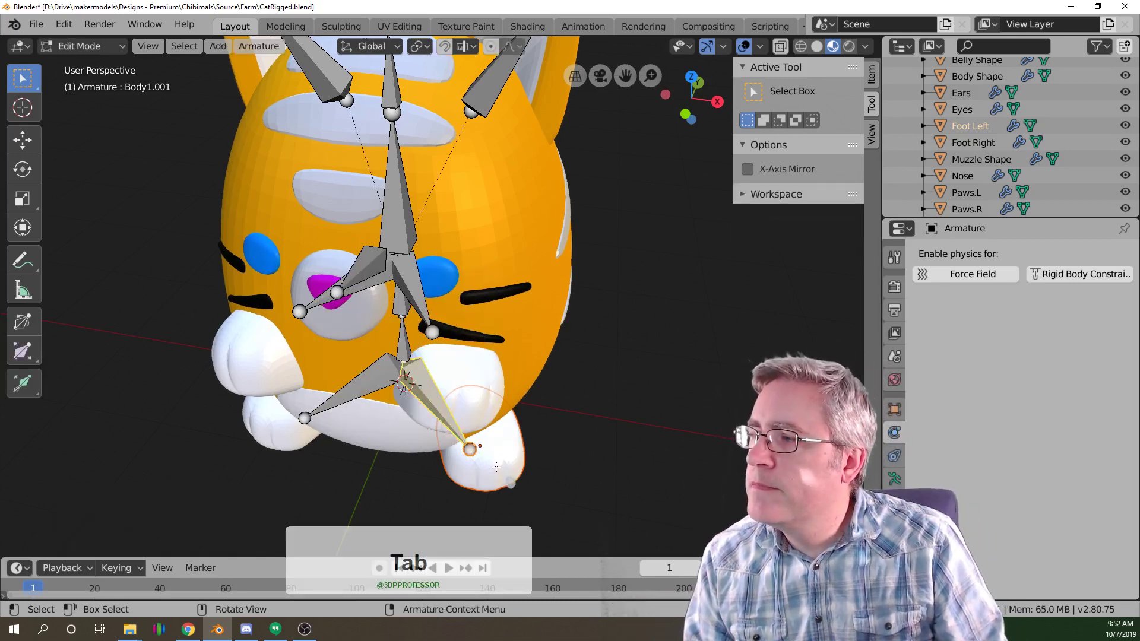
pyautogui.press('Tab')
pyautogui.press('Tab')
pyautogui.click(500, 470)
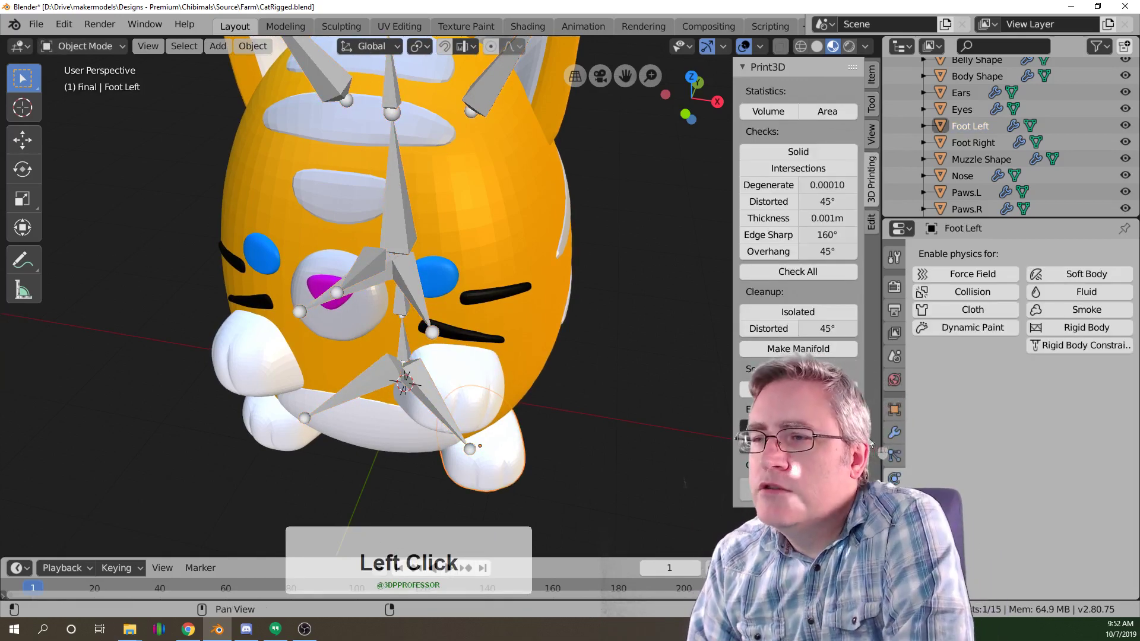
pyautogui.doubleClick(896, 441)
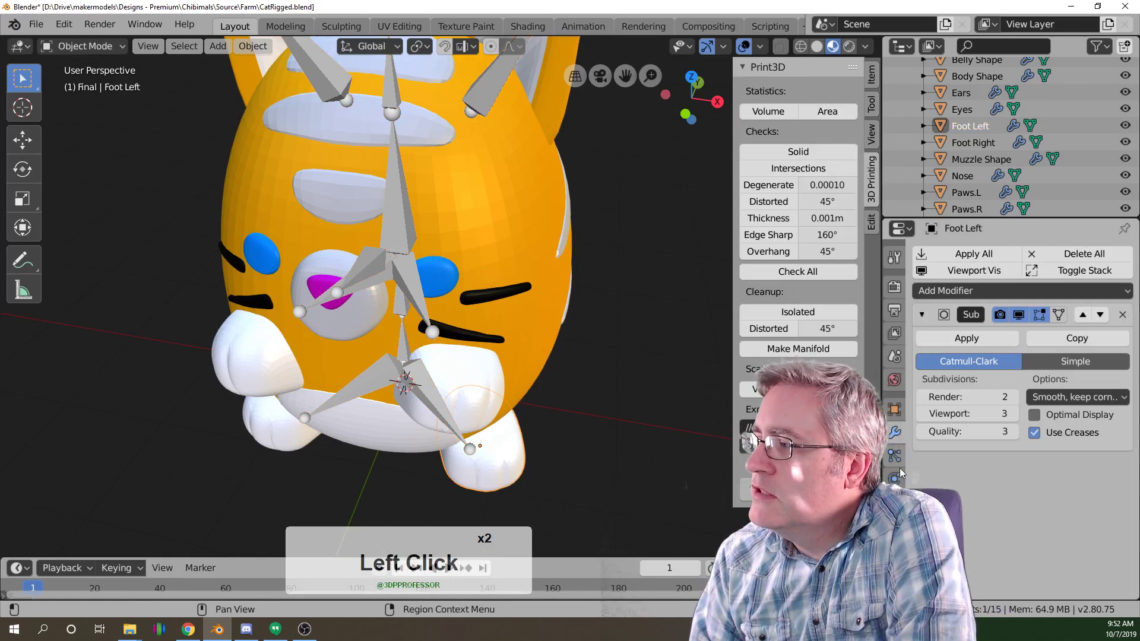
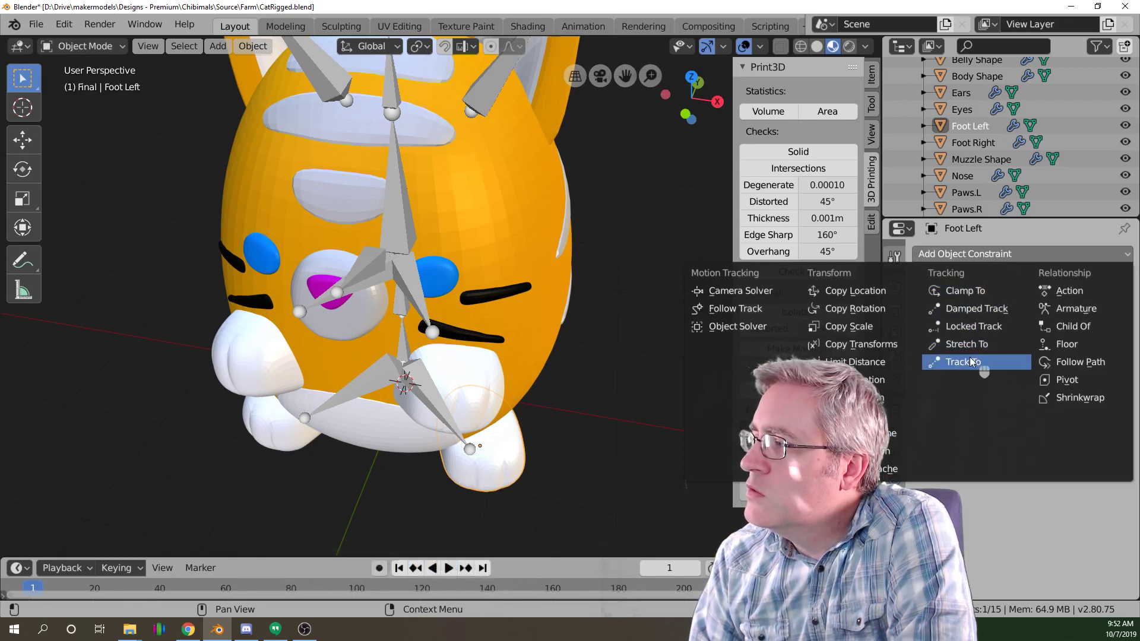
# Add a Shrinkwrap constraint to Foot Left targeting Body Shape, viewed from the front.
pyautogui.click(1059, 397)
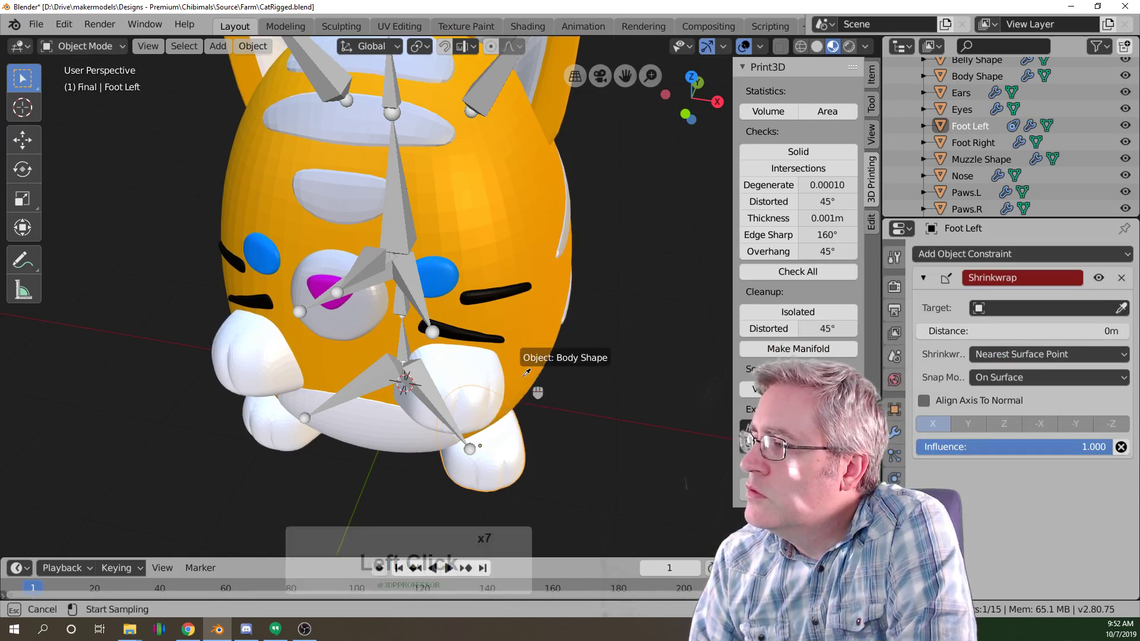
pyautogui.click(527, 384)
pyautogui.middleClick(563, 442)
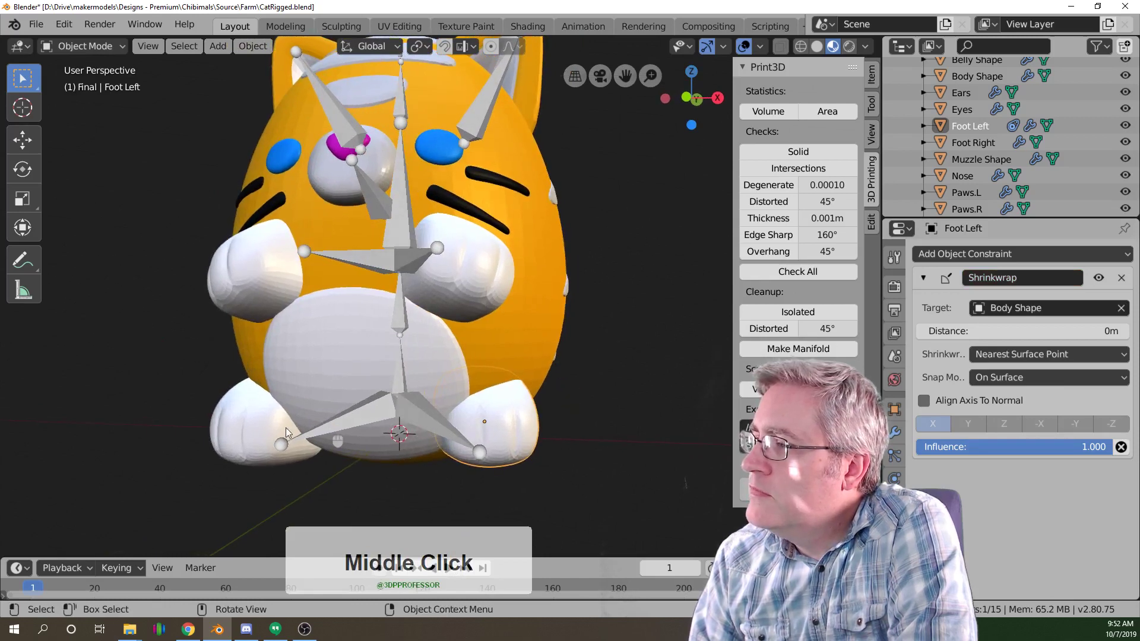
pyautogui.press('KP_1')
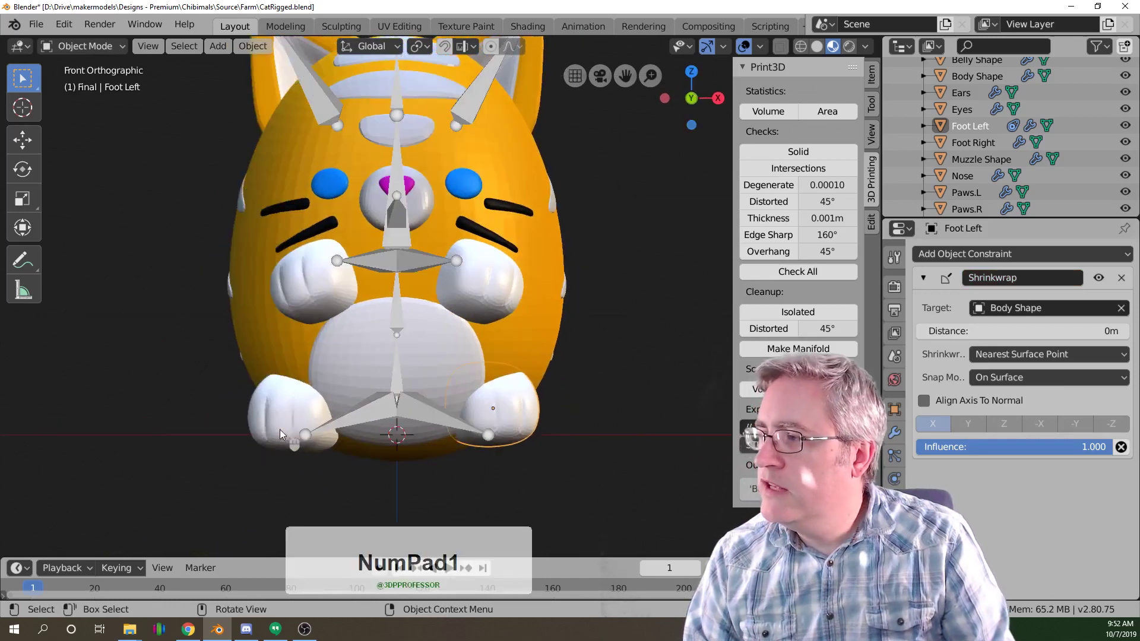
pyautogui.press('Tab')
# Grab Foot Left's vertices and move them against the body surface, checking from several views.
pyautogui.write('ag')
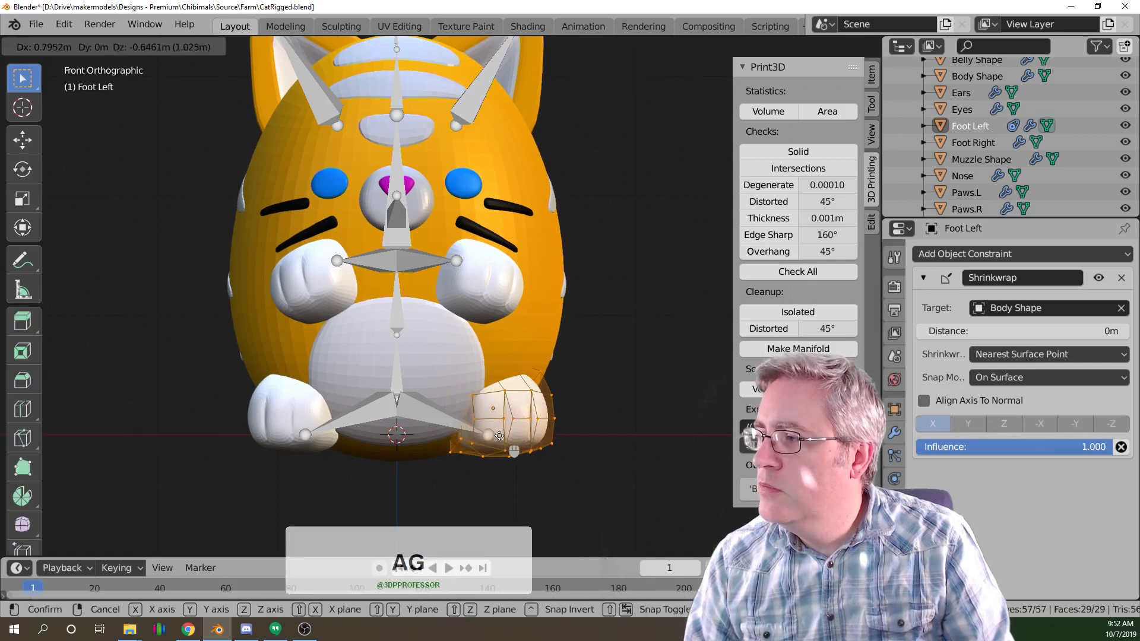
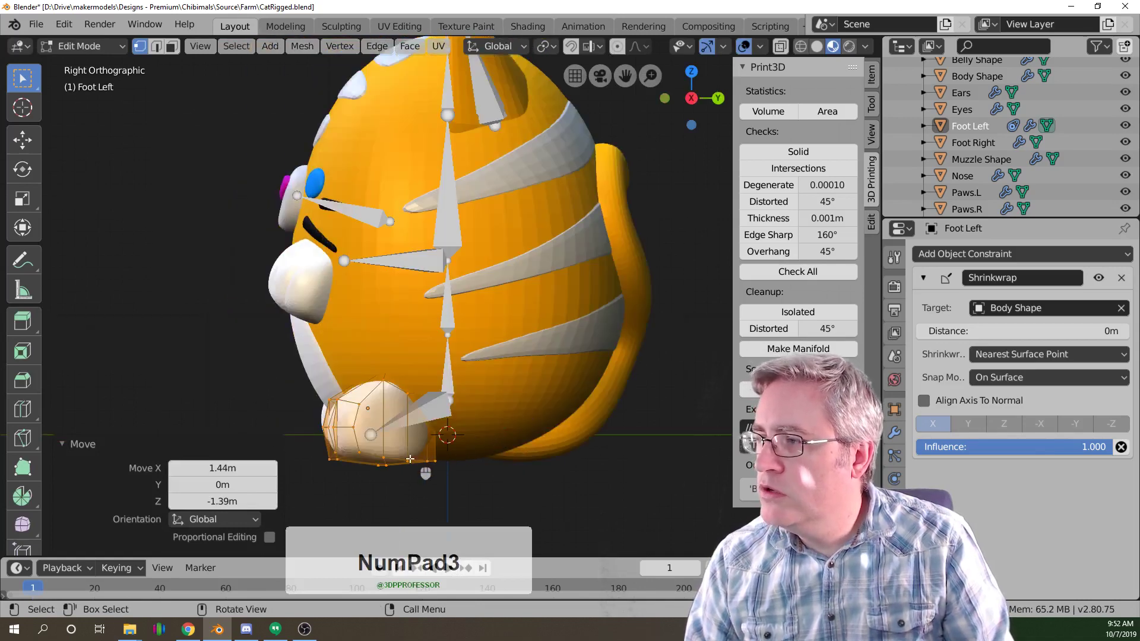
pyautogui.press('KP_3')
pyautogui.press('g')
pyautogui.click(408, 449)
pyautogui.press('KP_1')
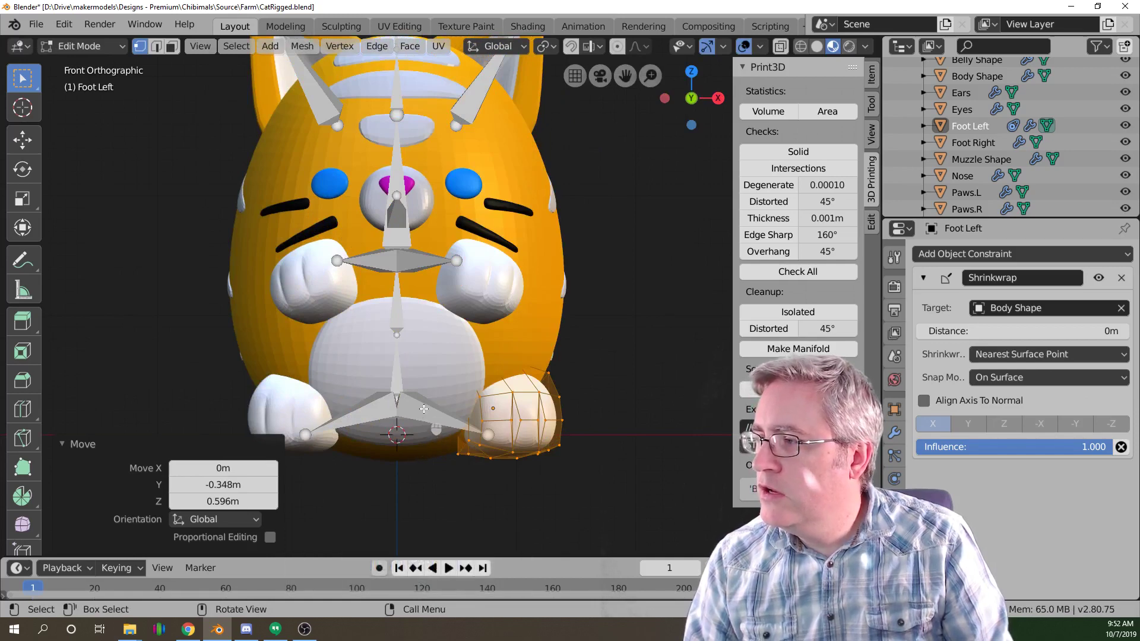
pyautogui.middleClick(418, 363)
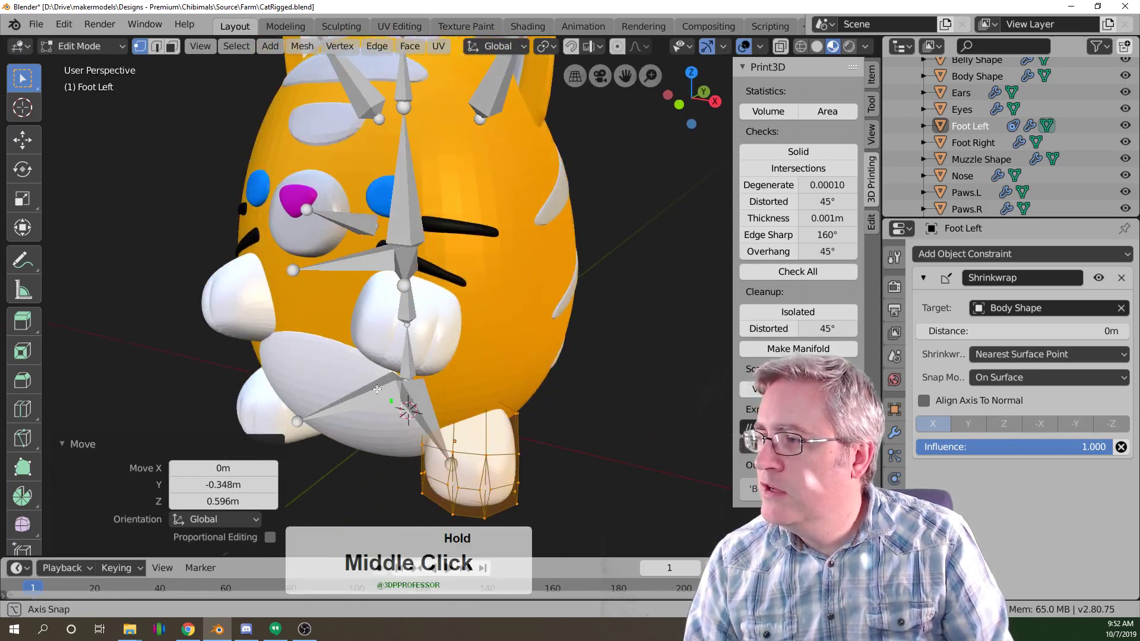
pyautogui.scroll(-3)
# Add a Shrinkwrap constraint to Foot Right targeting Body Shape.
pyautogui.press('Tab')
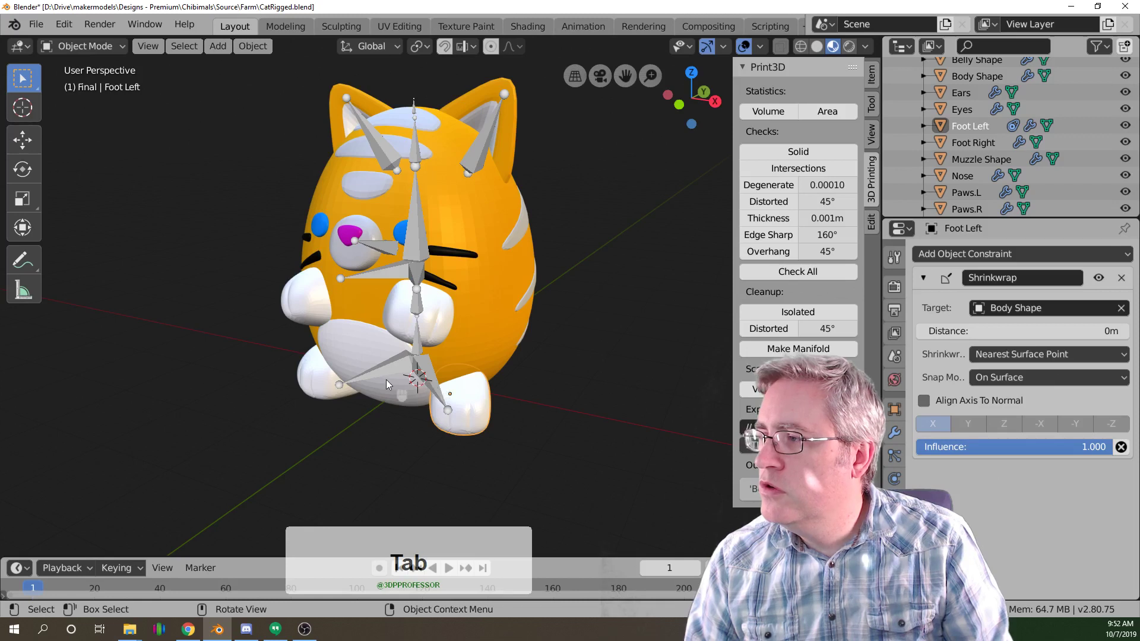
pyautogui.click(295, 391)
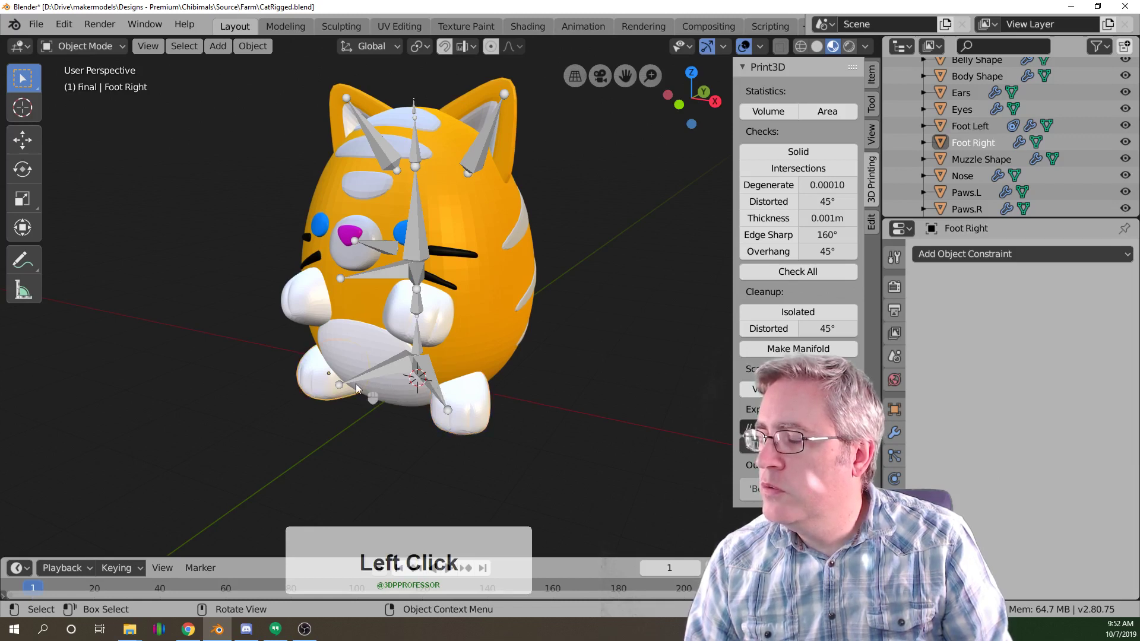
pyautogui.doubleClick(975, 257)
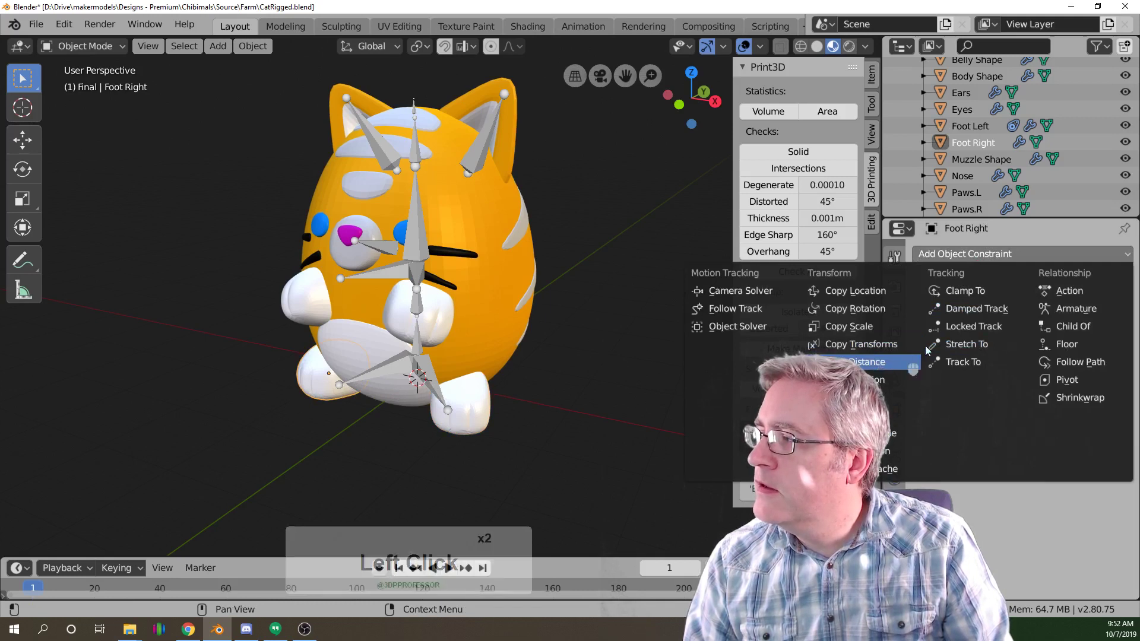
pyautogui.click(1058, 406)
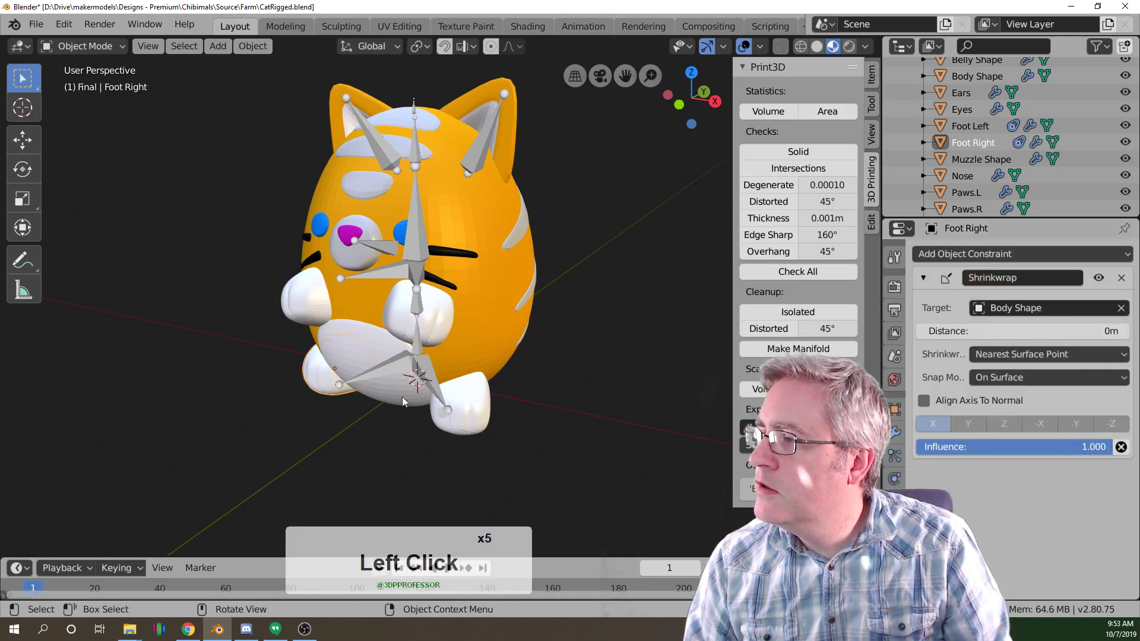
pyautogui.press('KP_1')
# Move Foot Right's vertices snug against the body, matching the left foot.
pyautogui.press('Tab')
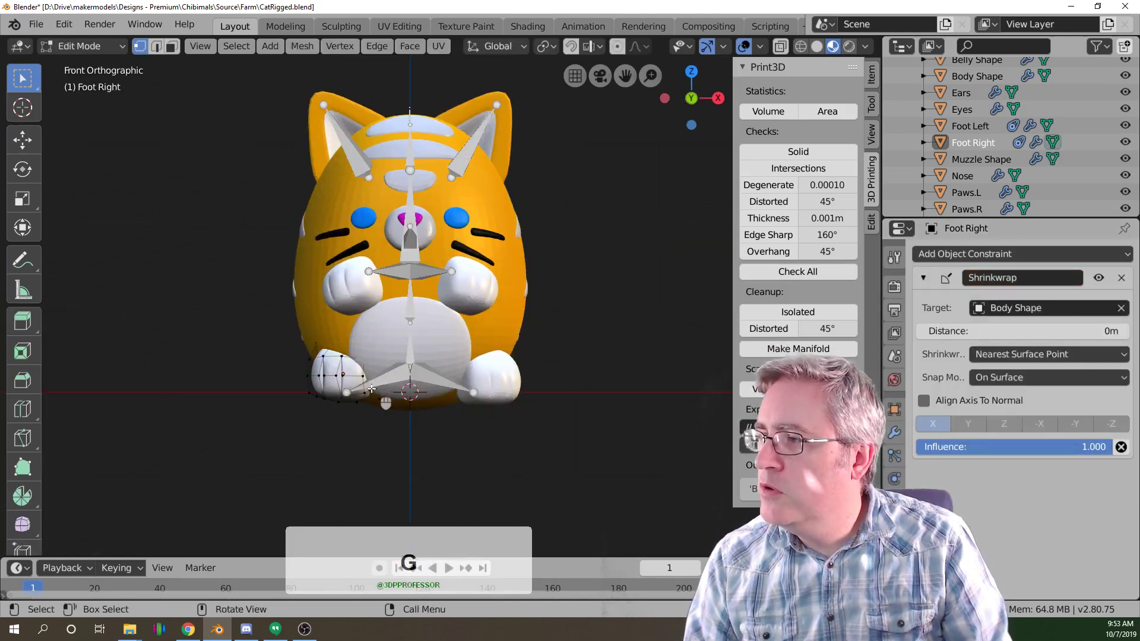
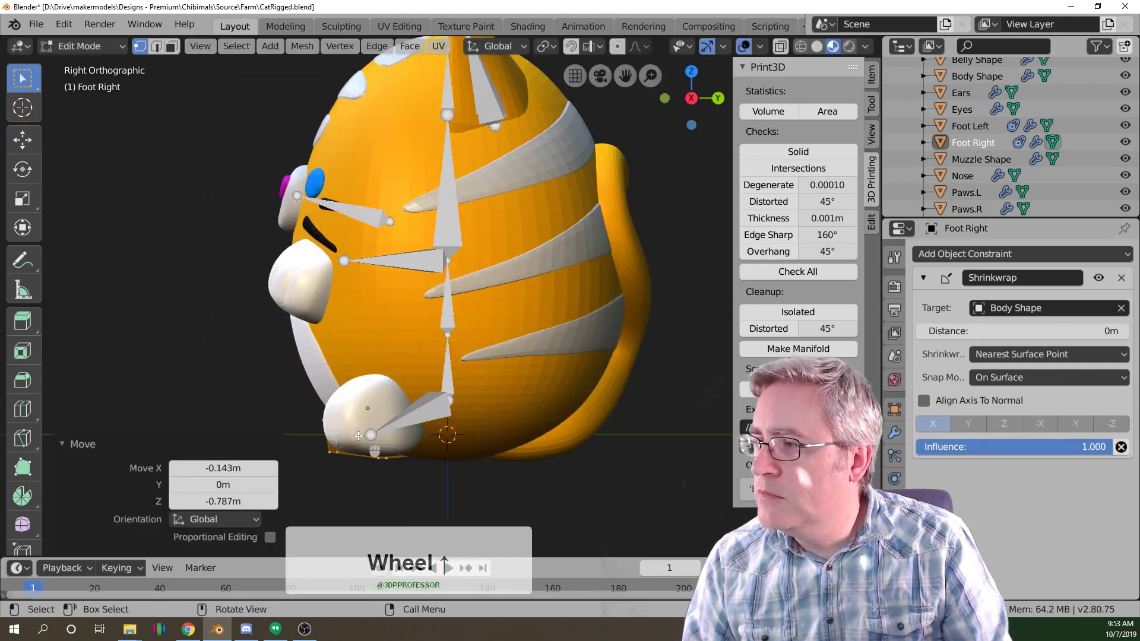
pyautogui.press('g')
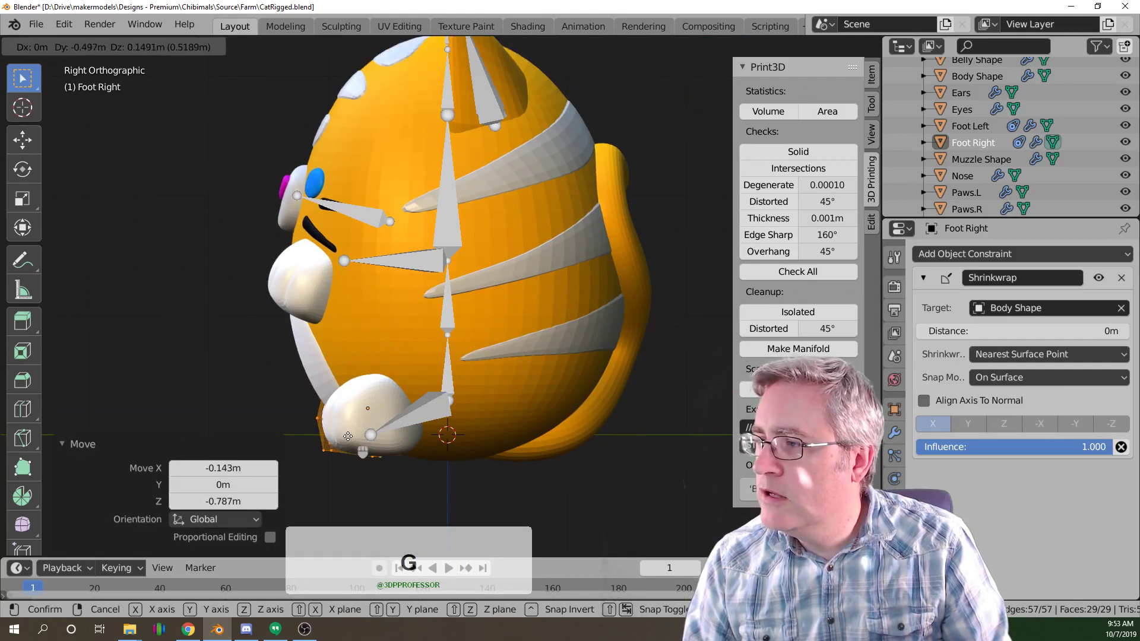
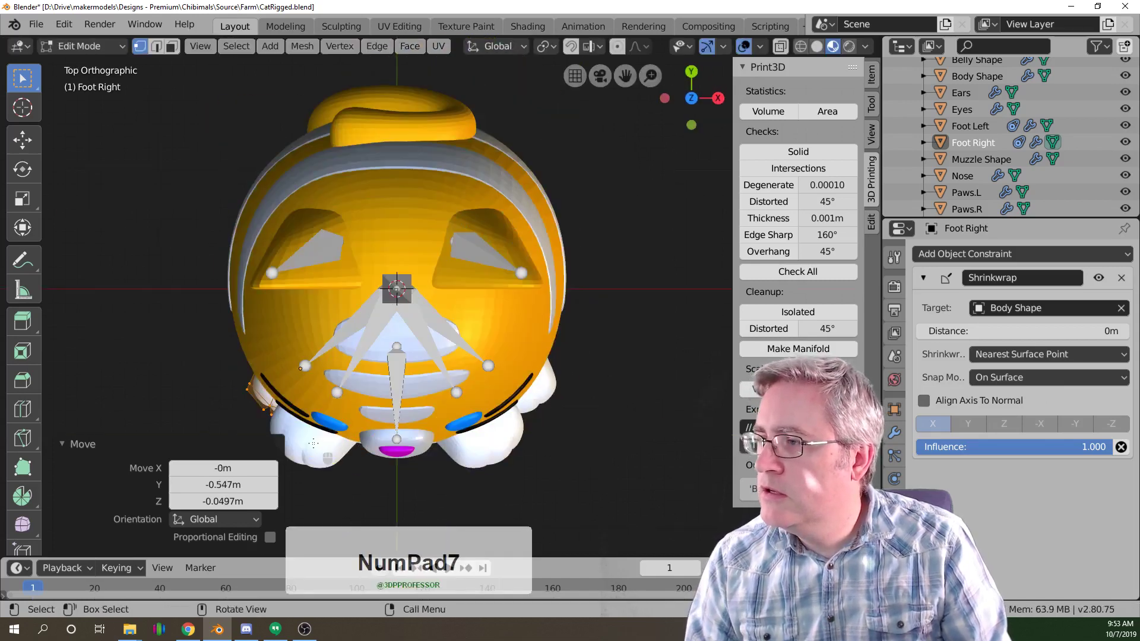
pyautogui.press('KP_7')
pyautogui.press('Tab')
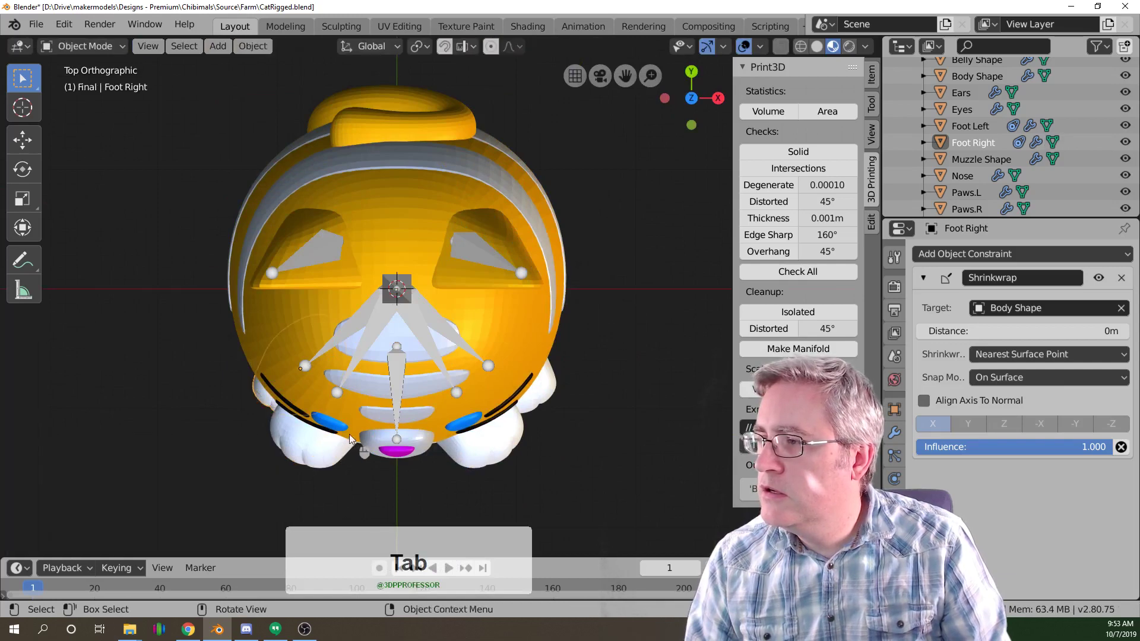
pyautogui.middleClick(352, 414)
# Test-rotate the right foot bone from side and front views, cancelling back to rest pose.
pyautogui.click(367, 420)
pyautogui.click(358, 429)
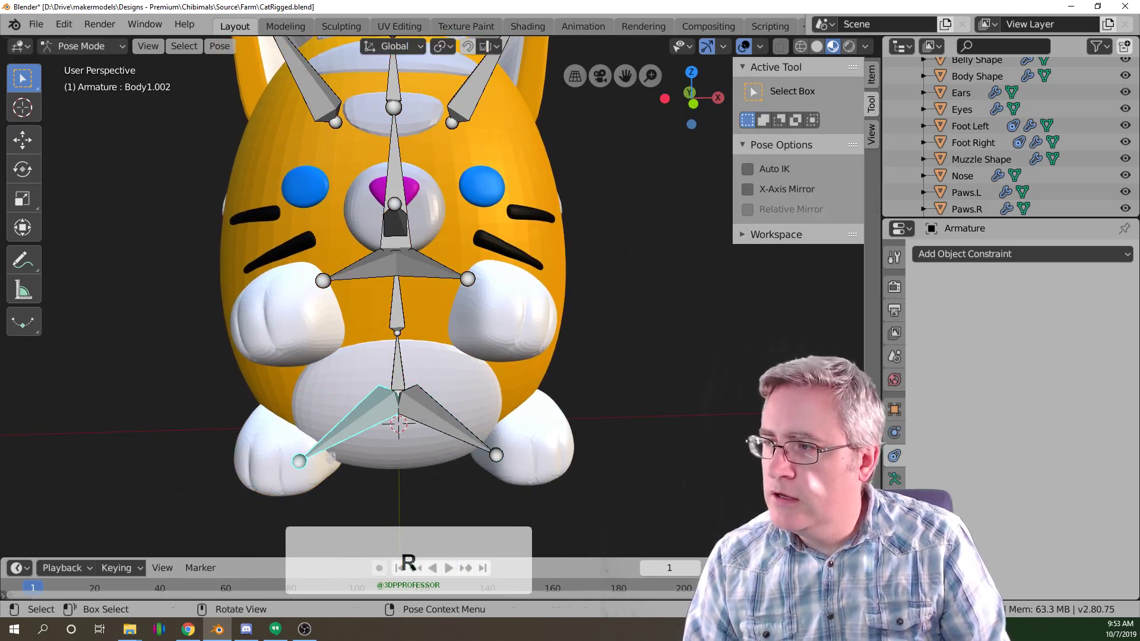
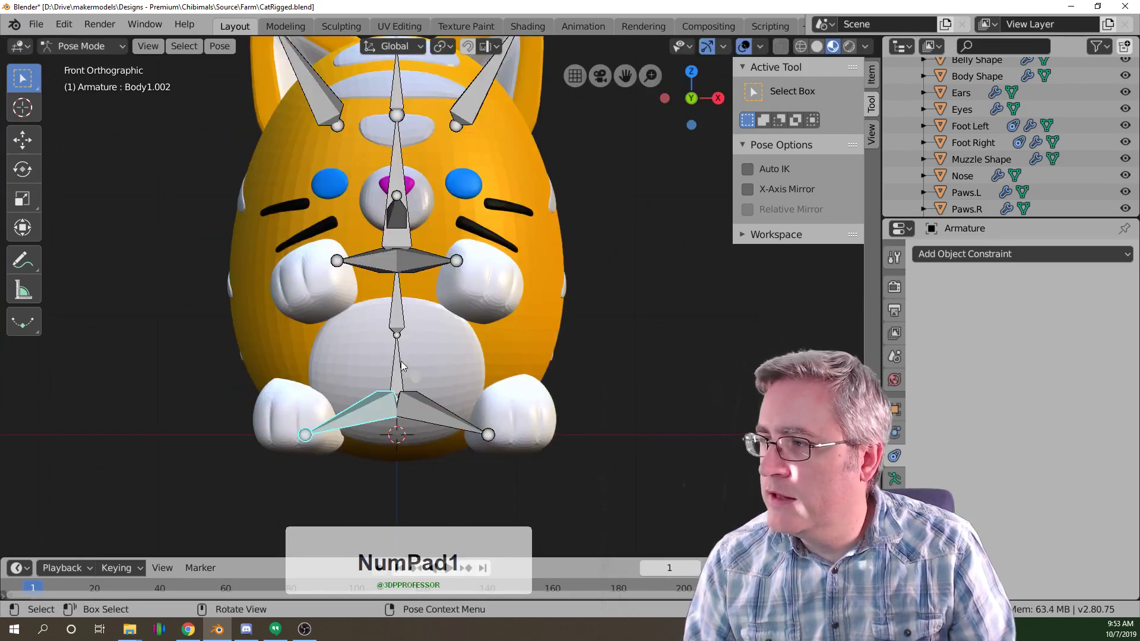
pyautogui.press('ctrl+KP_3')
pyautogui.press('r')
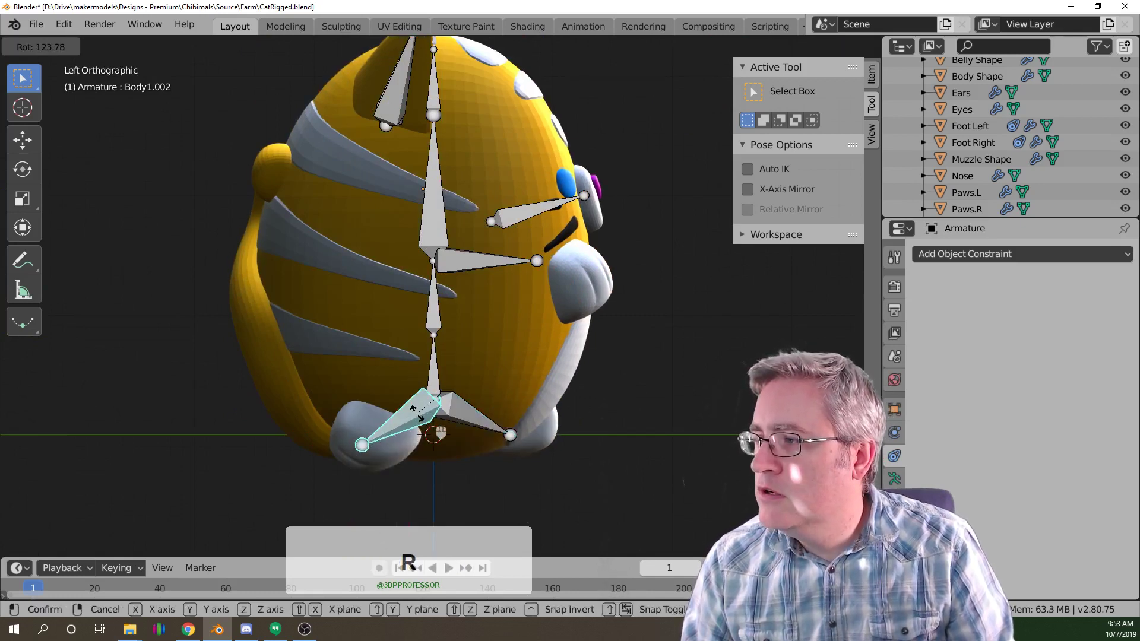
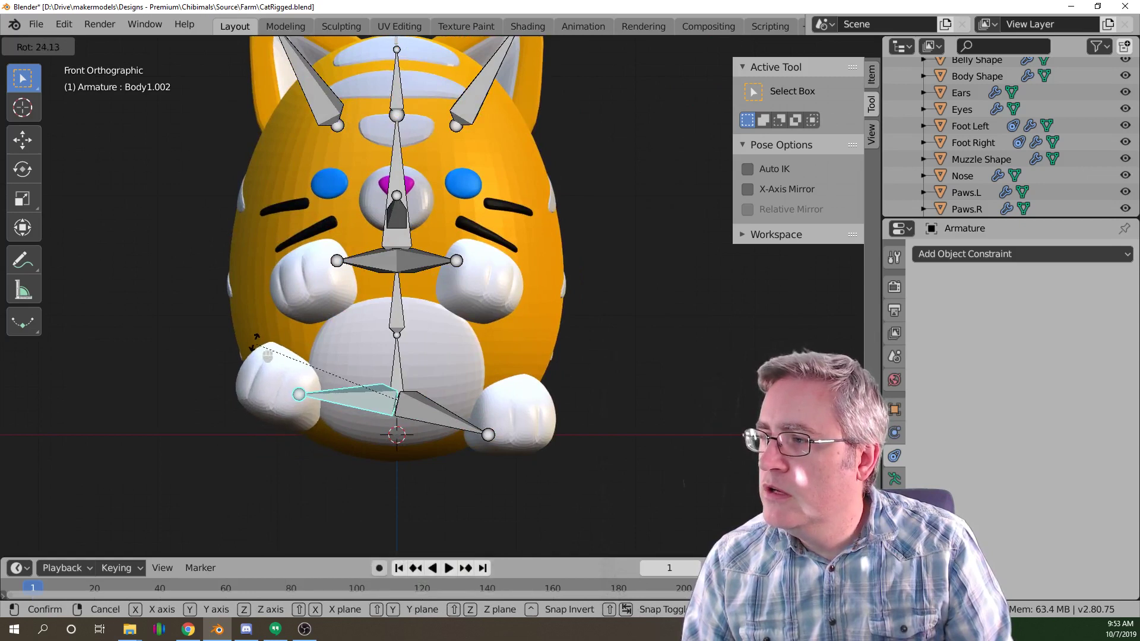
pyautogui.press('r')
pyautogui.rightClick(257, 347)
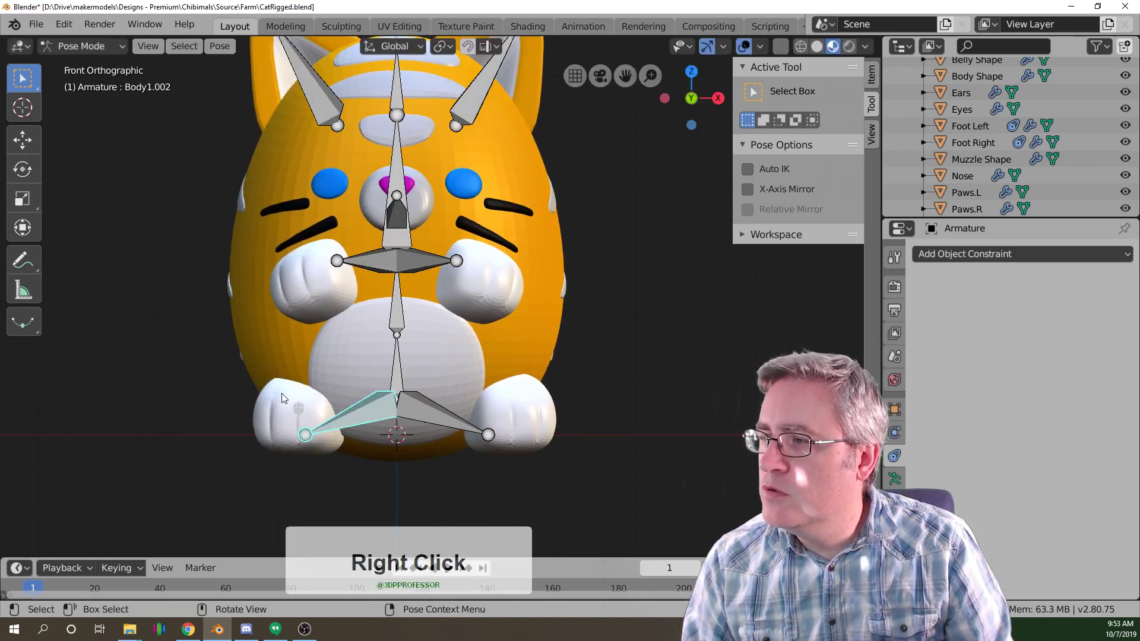
pyautogui.press('r')
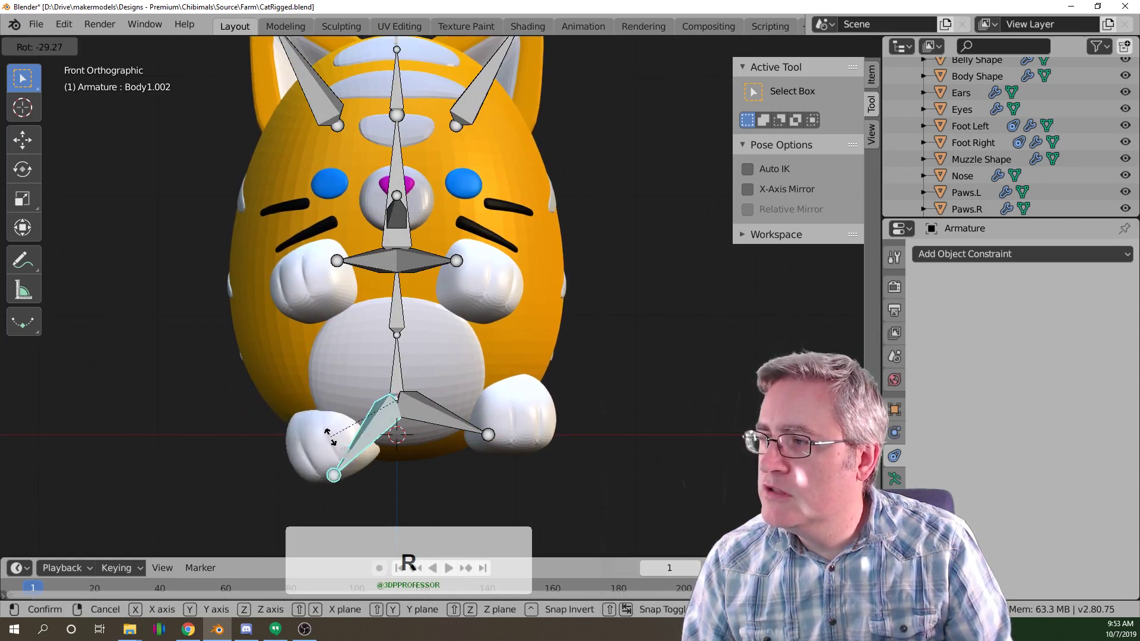
pyautogui.rightClick(333, 441)
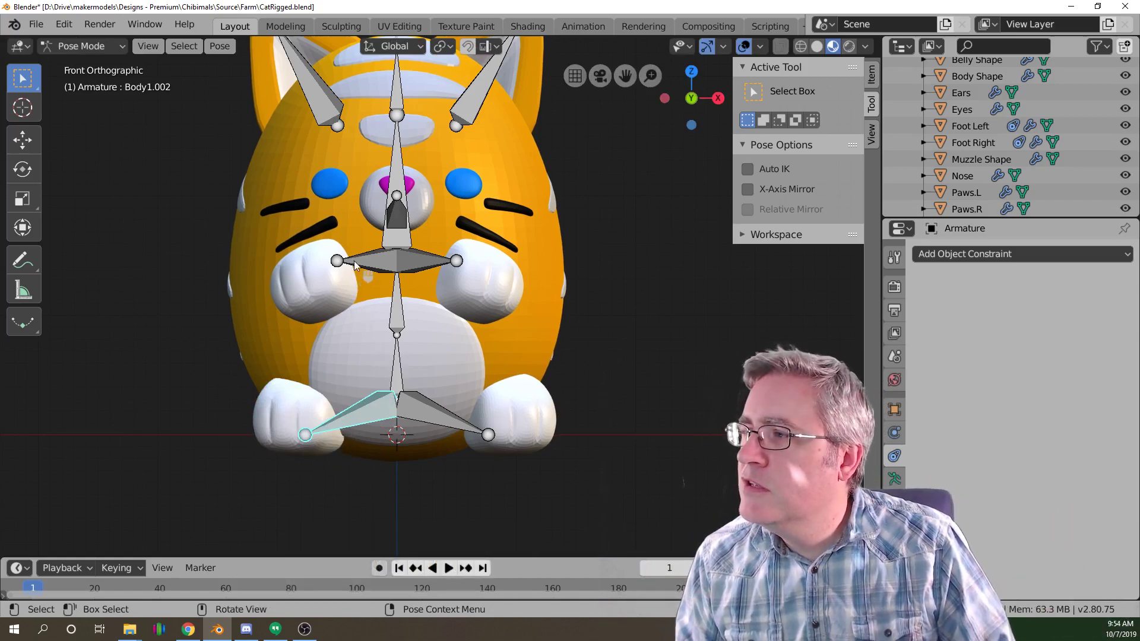
pyautogui.rightClick(335, 278)
pyautogui.click(336, 279)
pyautogui.press('Tab')
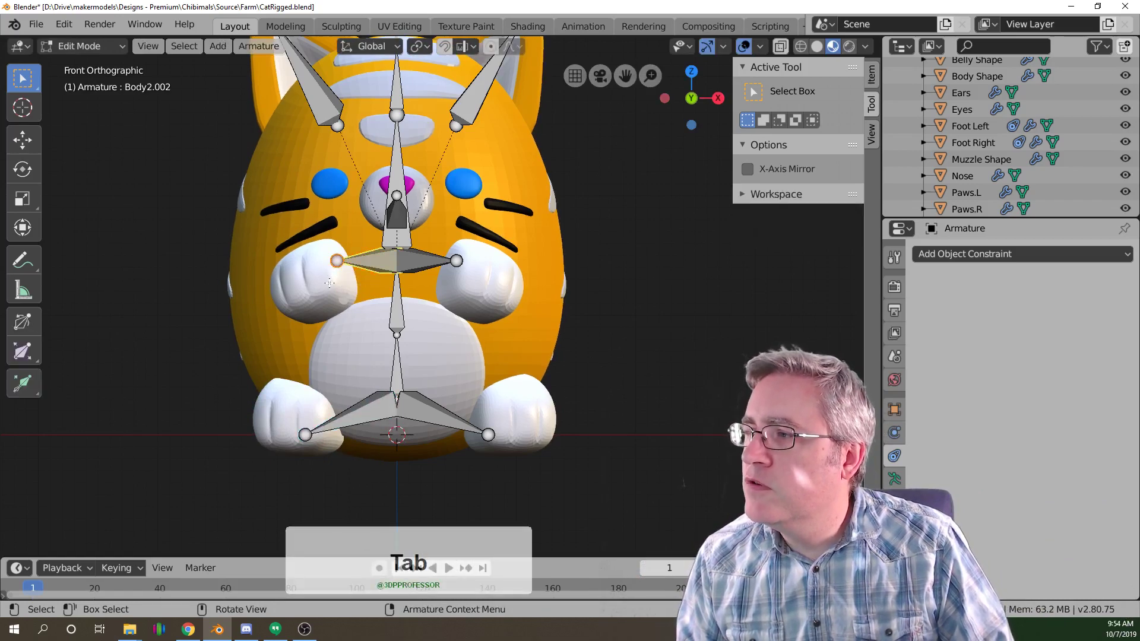
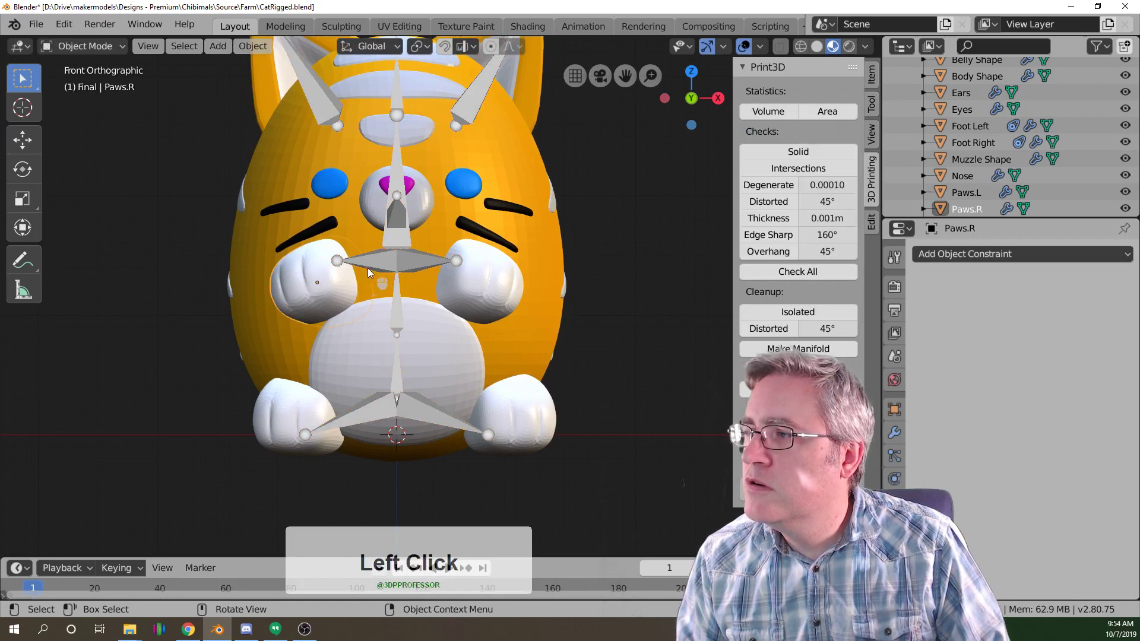
pyautogui.click(368, 268)
pyautogui.click(370, 267)
pyautogui.click(370, 266)
pyautogui.press('Tab')
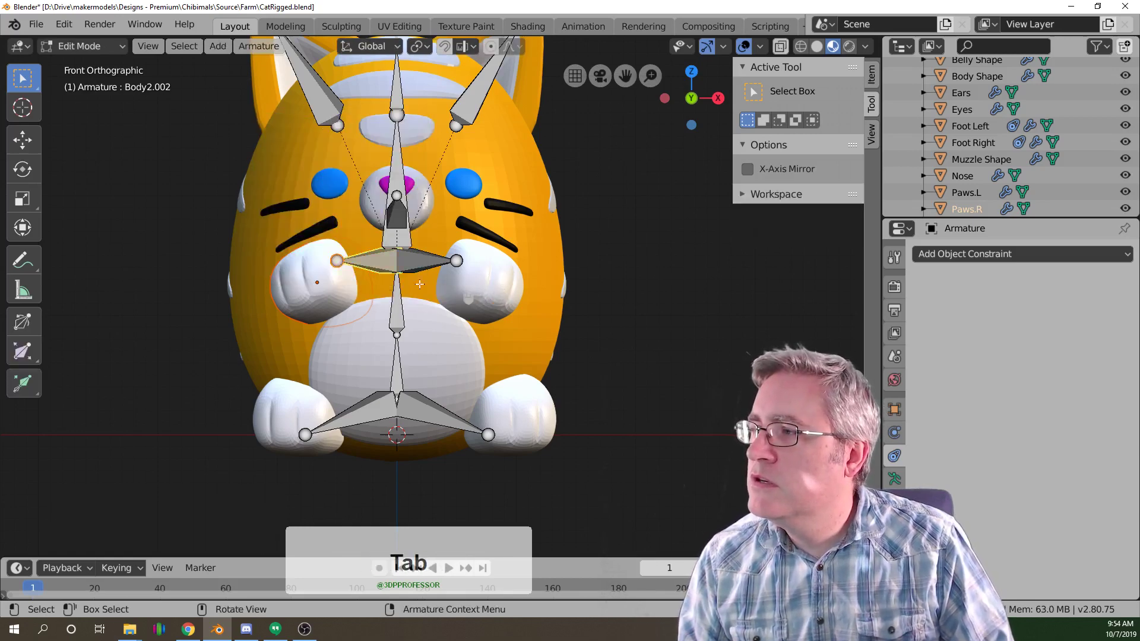
pyautogui.press('Tab')
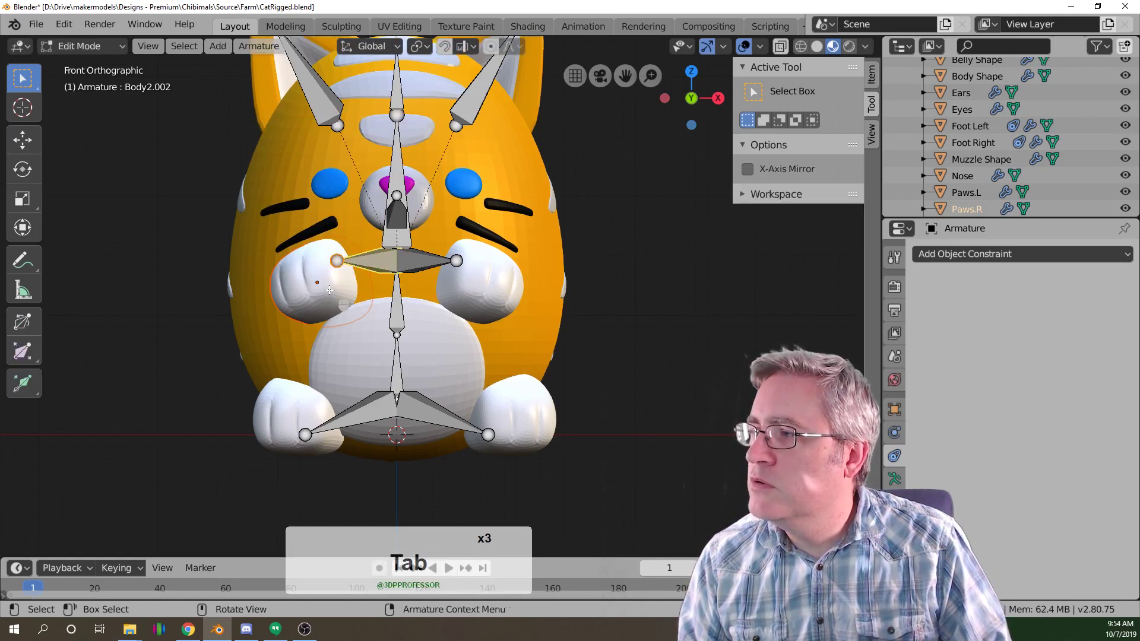
pyautogui.press('Tab')
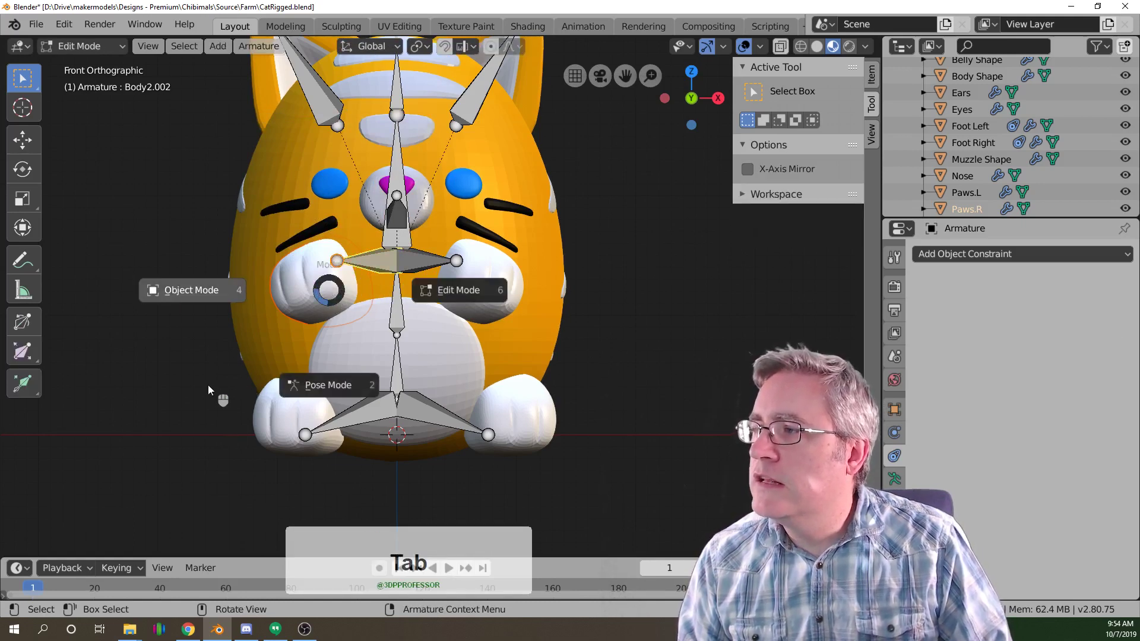
pyautogui.press('Tab')
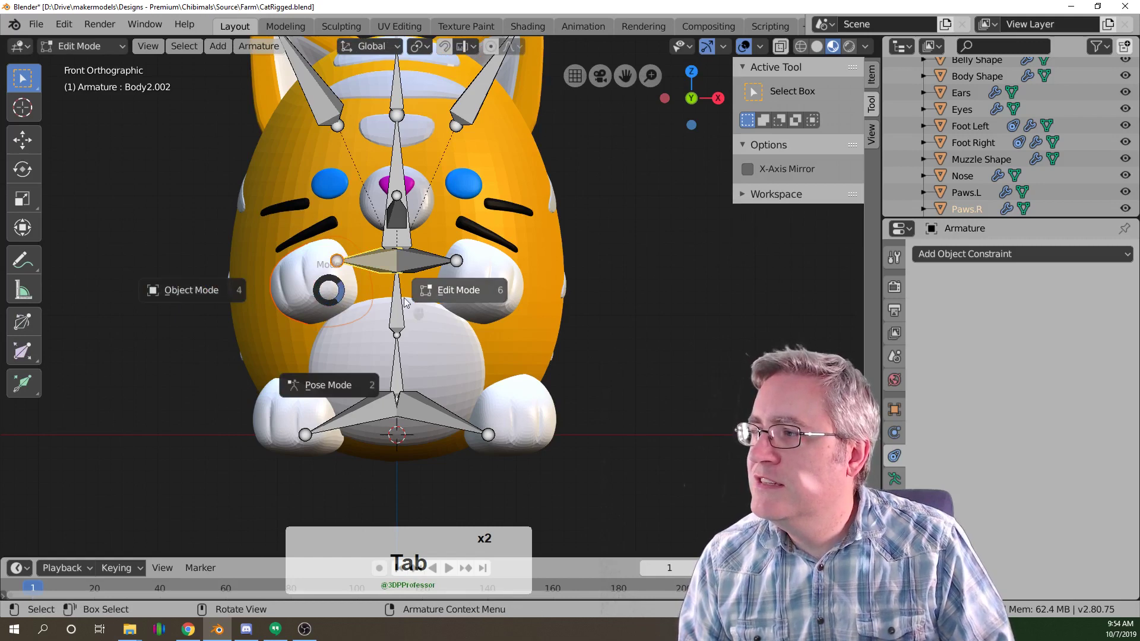
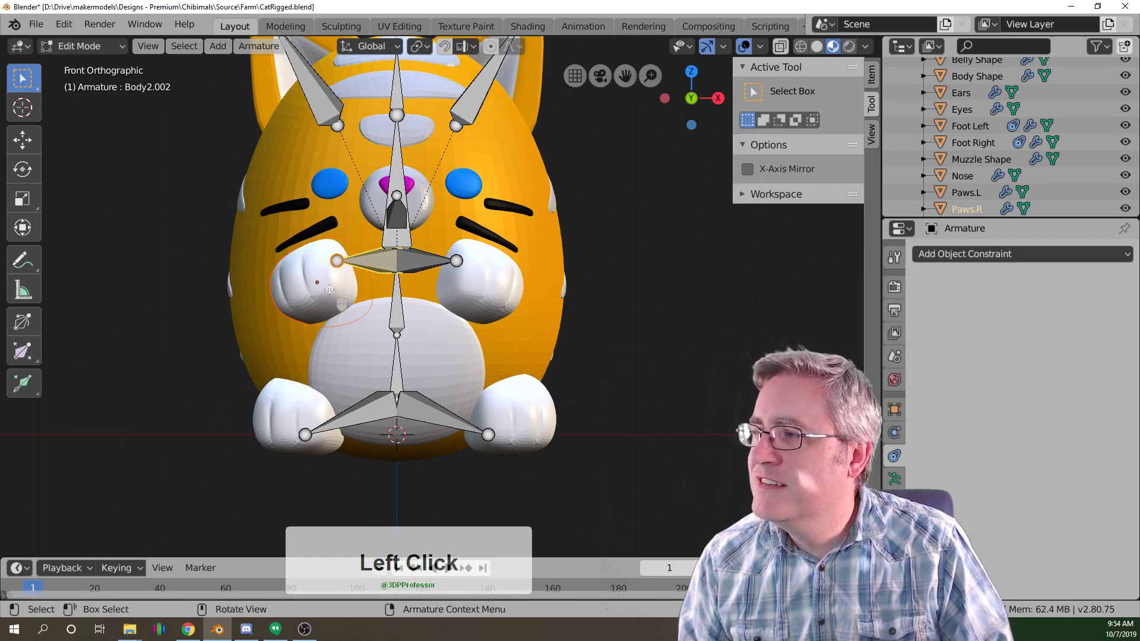
pyautogui.click(496, 285)
pyautogui.click(476, 287)
pyautogui.press('Tab')
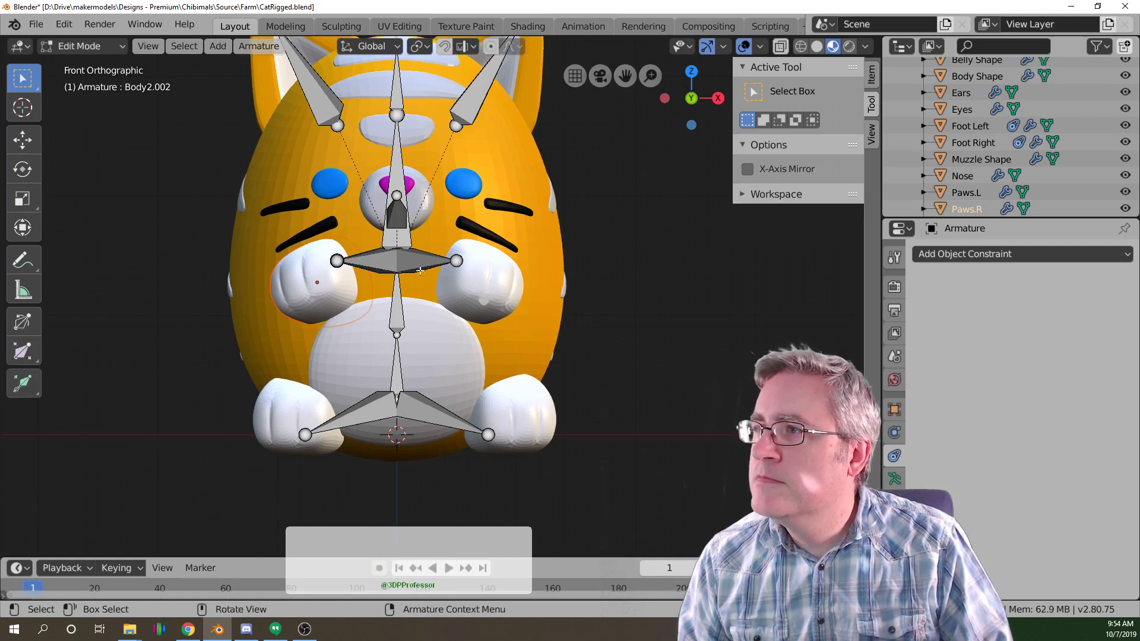
# Parent Paws.L to the Body2.001 arm bone and add a Shrinkwrap constraint to it.
pyautogui.click(115, 48)
pyautogui.click(107, 70)
pyautogui.click(419, 267)
pyautogui.click(429, 268)
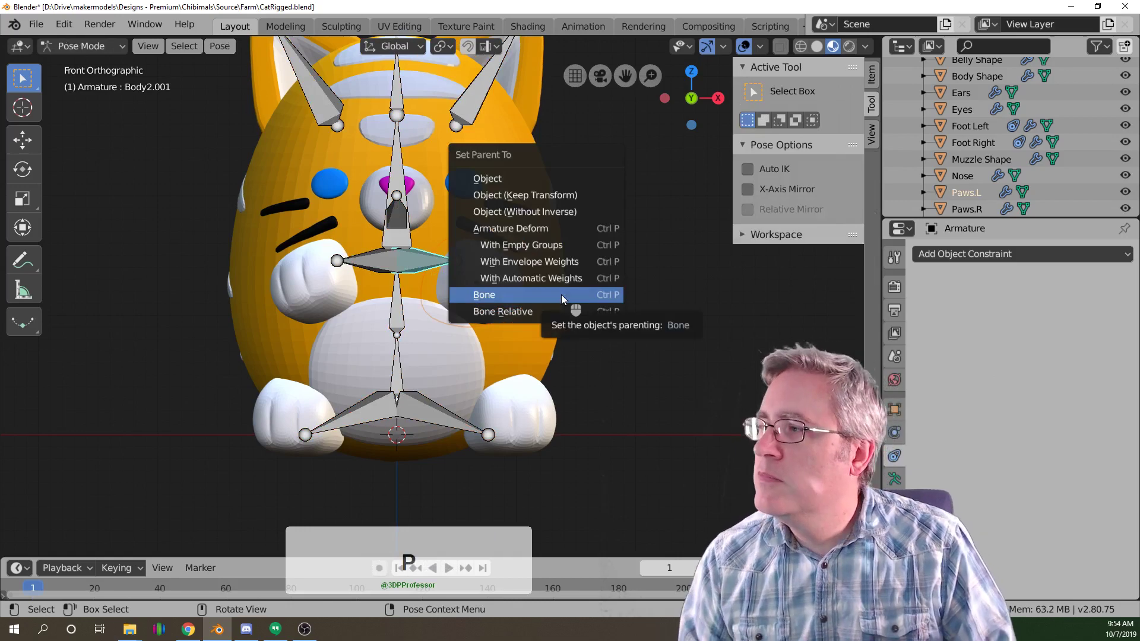
pyautogui.click(567, 301)
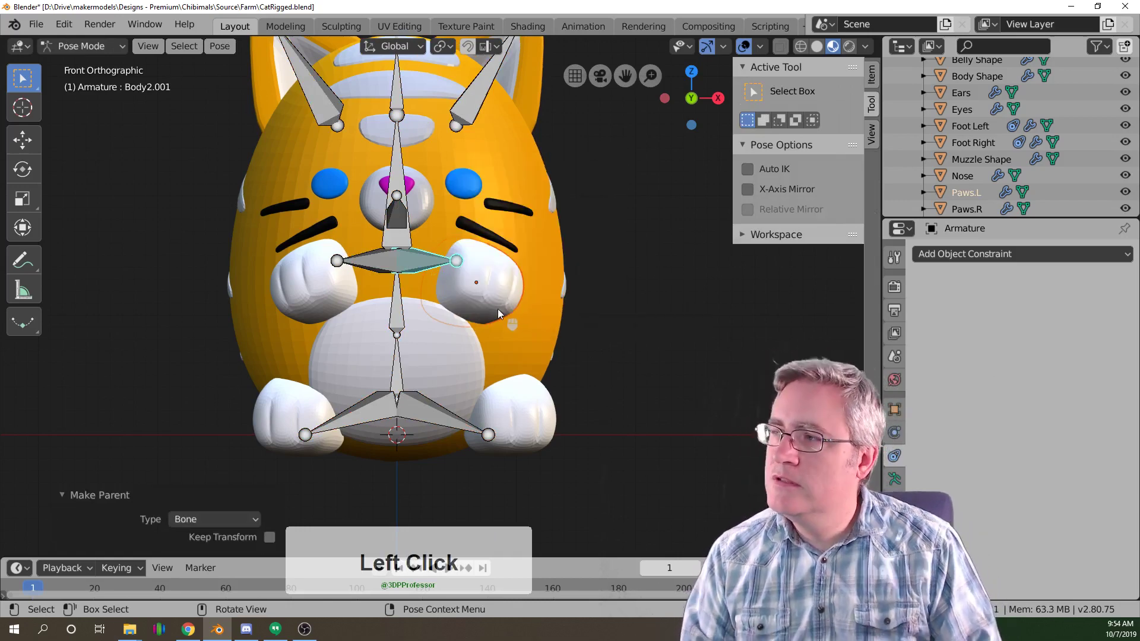
pyautogui.click(502, 316)
pyautogui.click(503, 315)
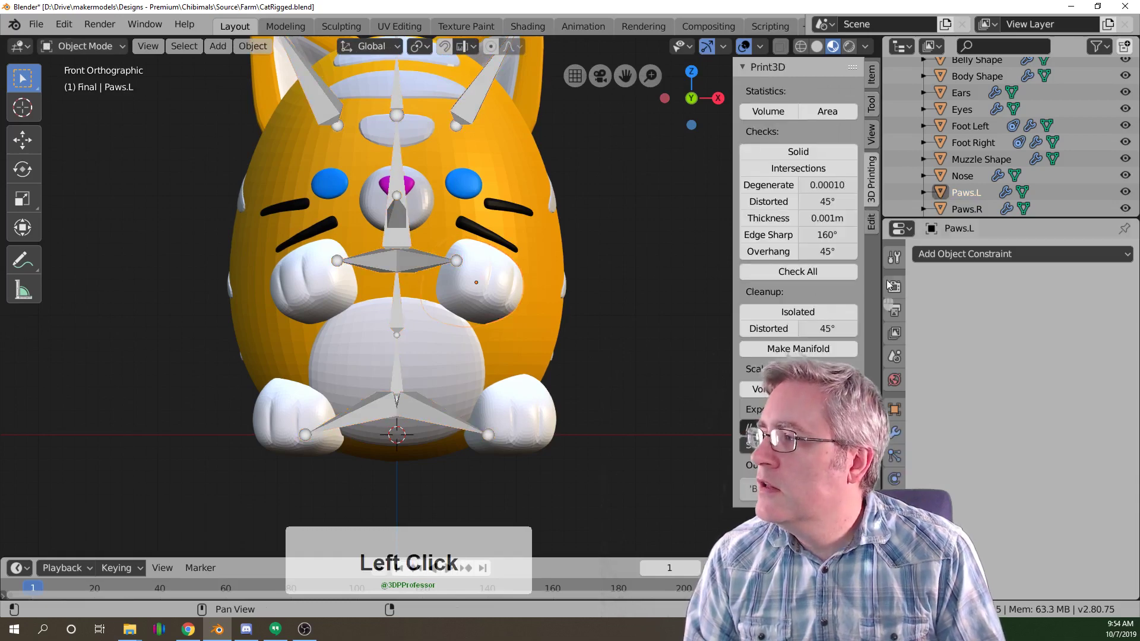
# Remove the Pivot constraint from Paws.R, keeping its Shrinkwrap onto Body Shape, and select the armature.
pyautogui.click(934, 268)
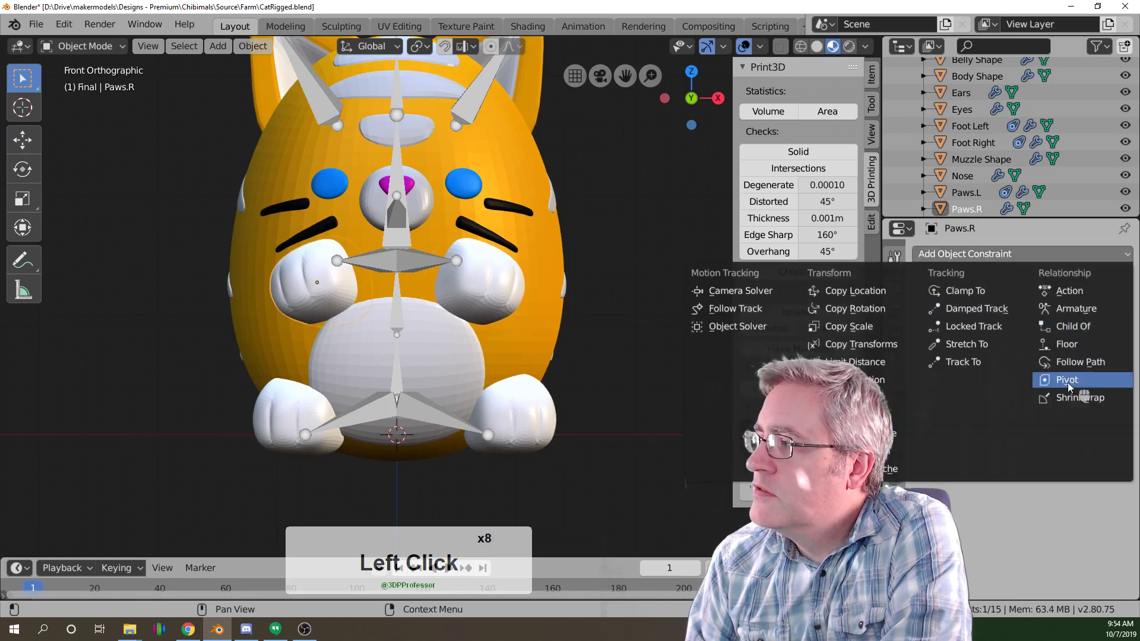
pyautogui.click(1070, 393)
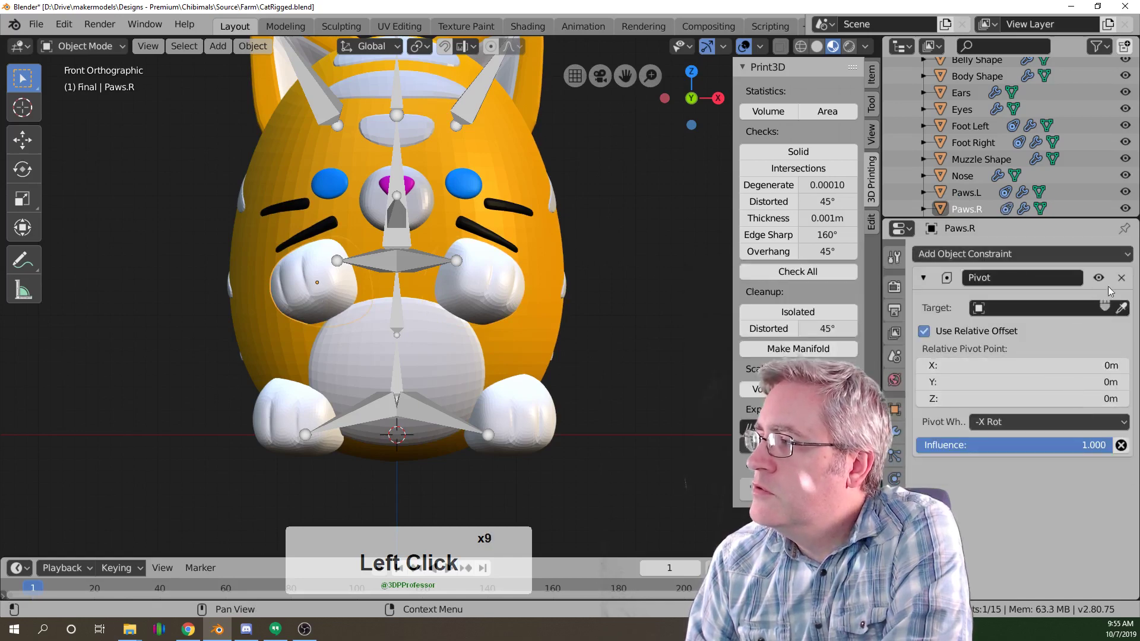
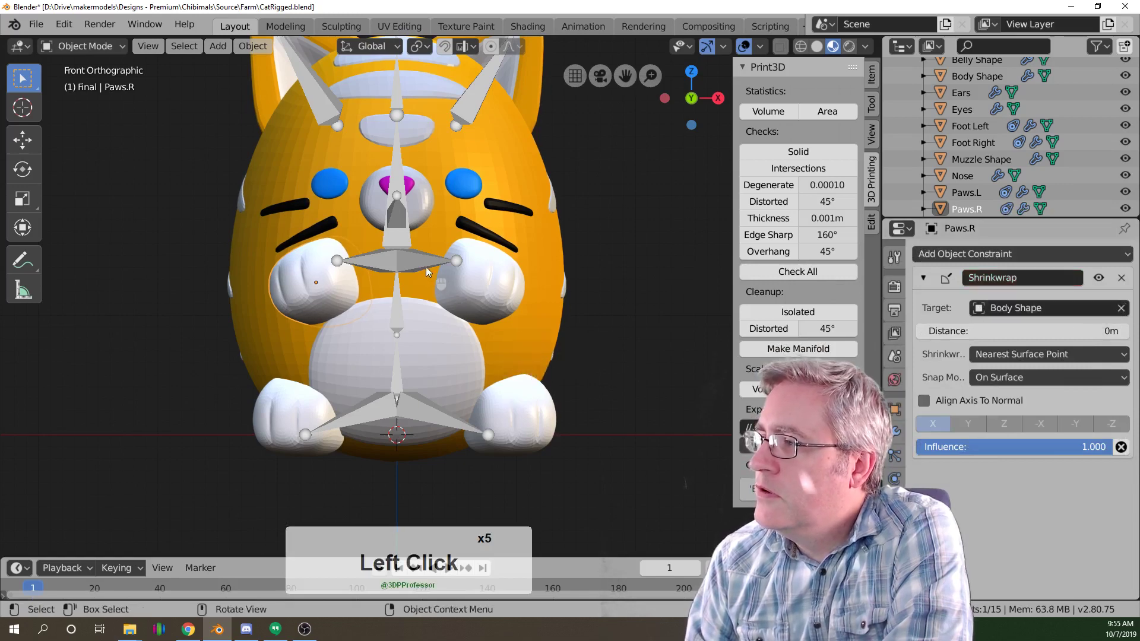
pyautogui.click(430, 270)
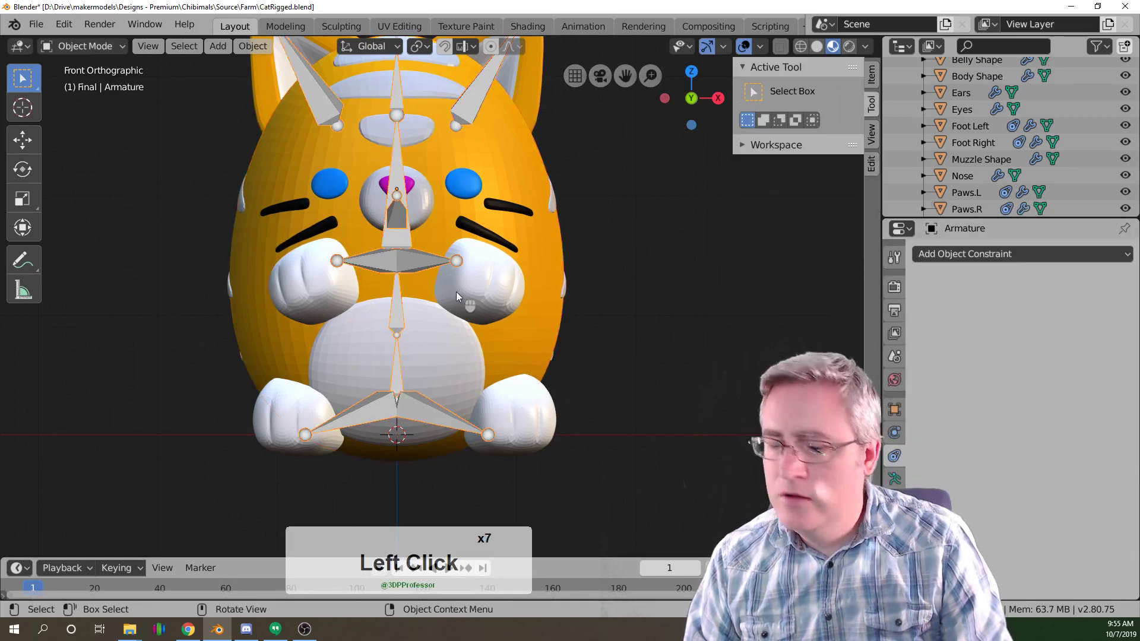
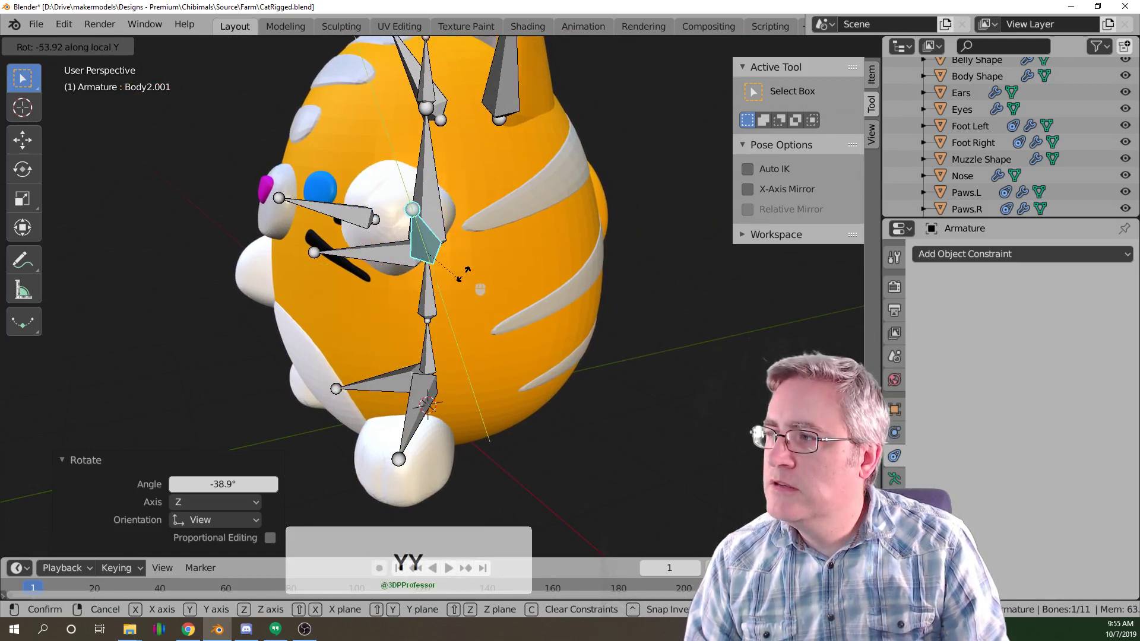
# Rotate the arm bone in Pose Mode to check the paws follow, viewing front and top.
pyautogui.write('yy')
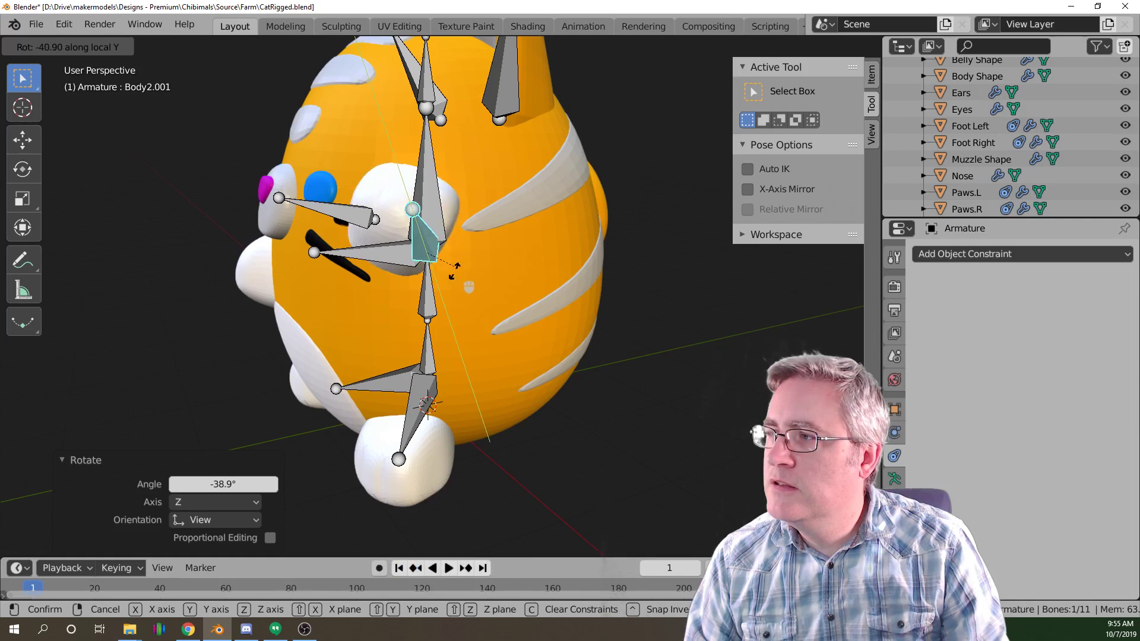
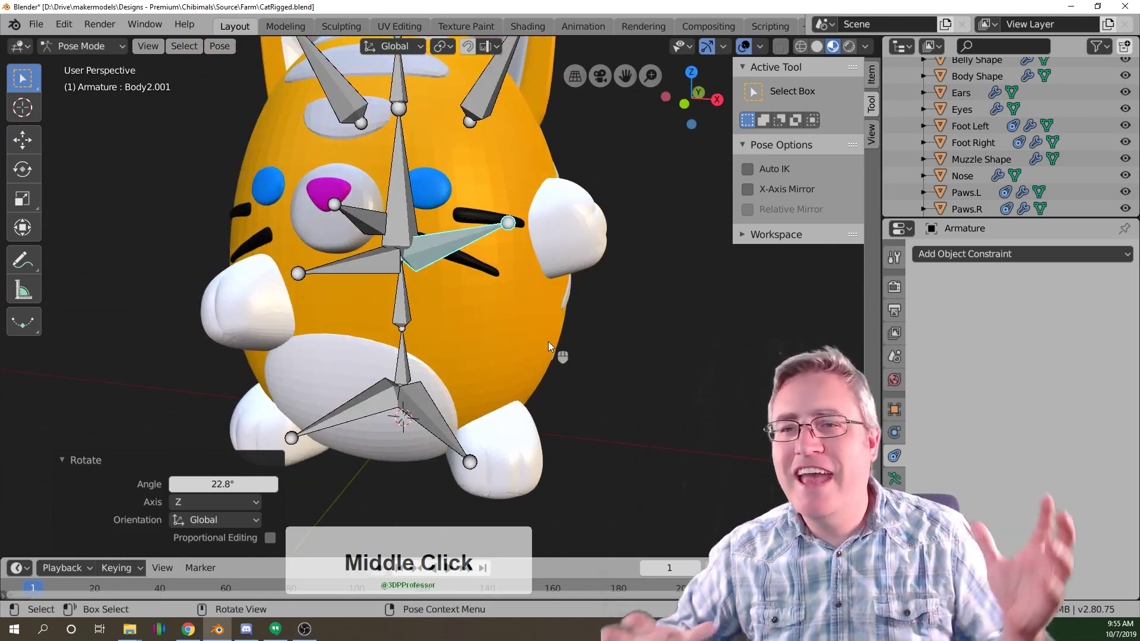
pyautogui.press('KP_3')
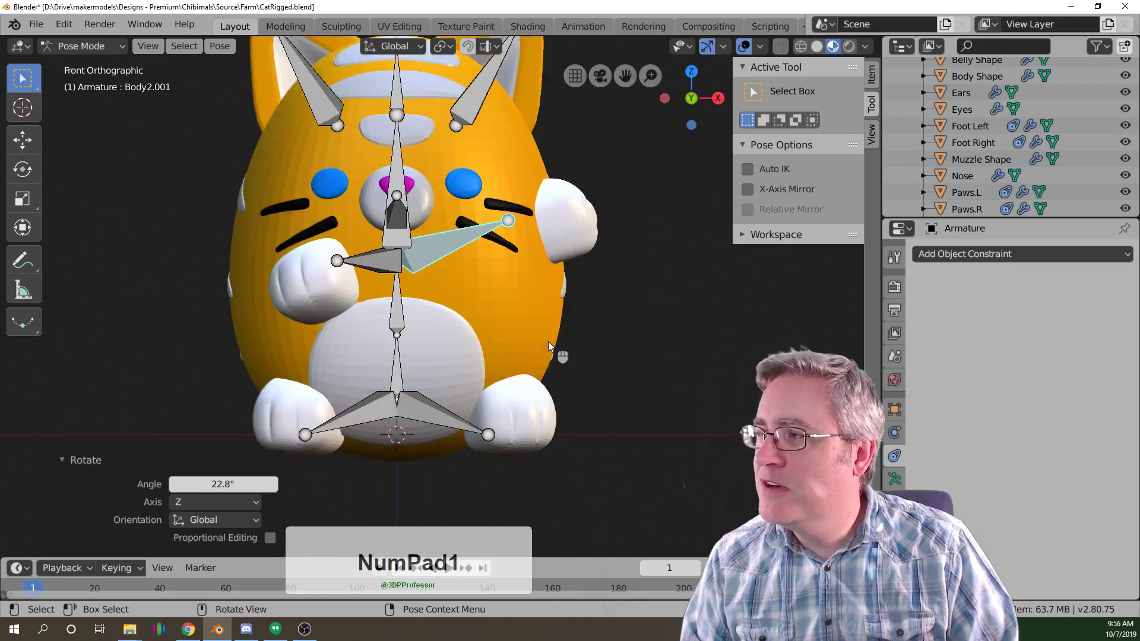
pyautogui.press('r')
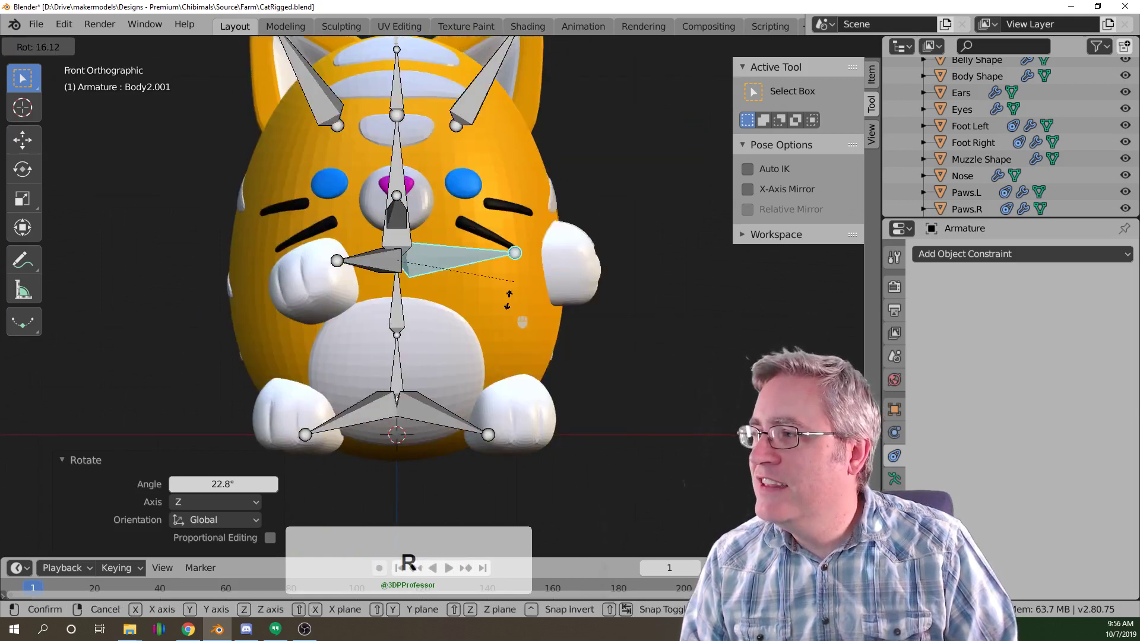
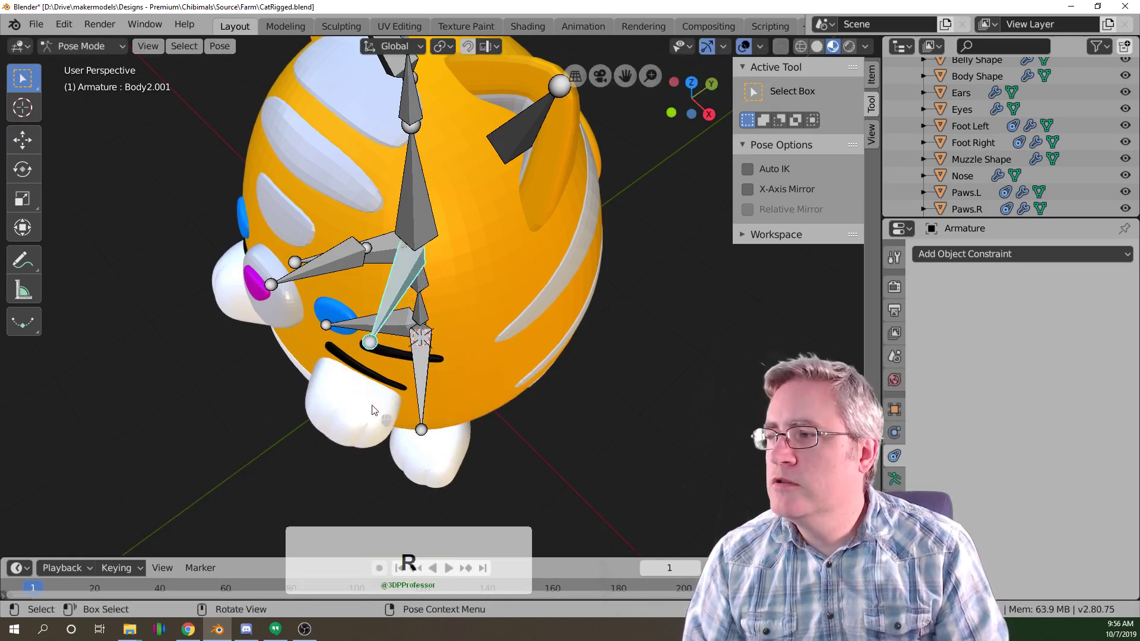
pyautogui.press('KP_1')
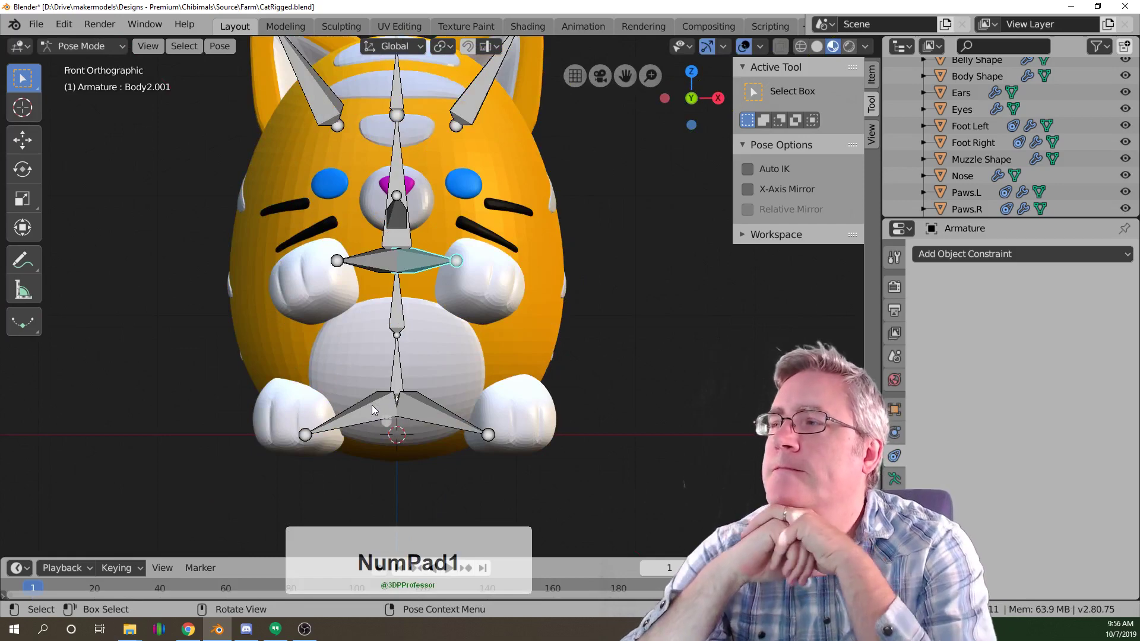
pyautogui.press('KP_7')
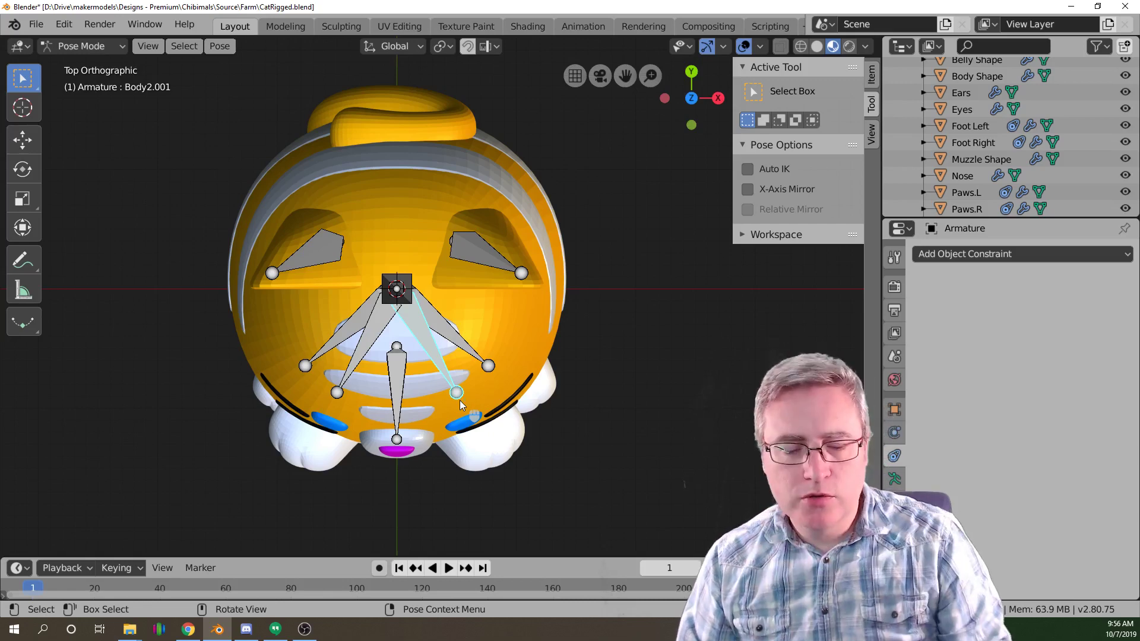
# Inspect the rig from the side, deselect the bone and restore the rest pose before editing the armature.
pyautogui.middleClick(486, 383)
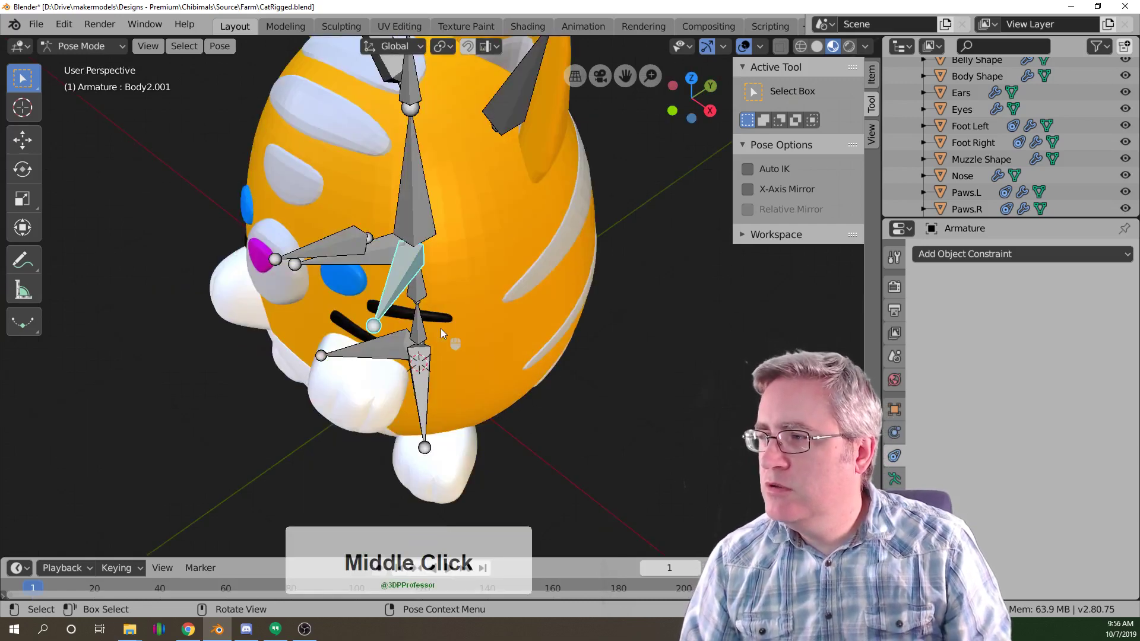
pyautogui.press('KP_3')
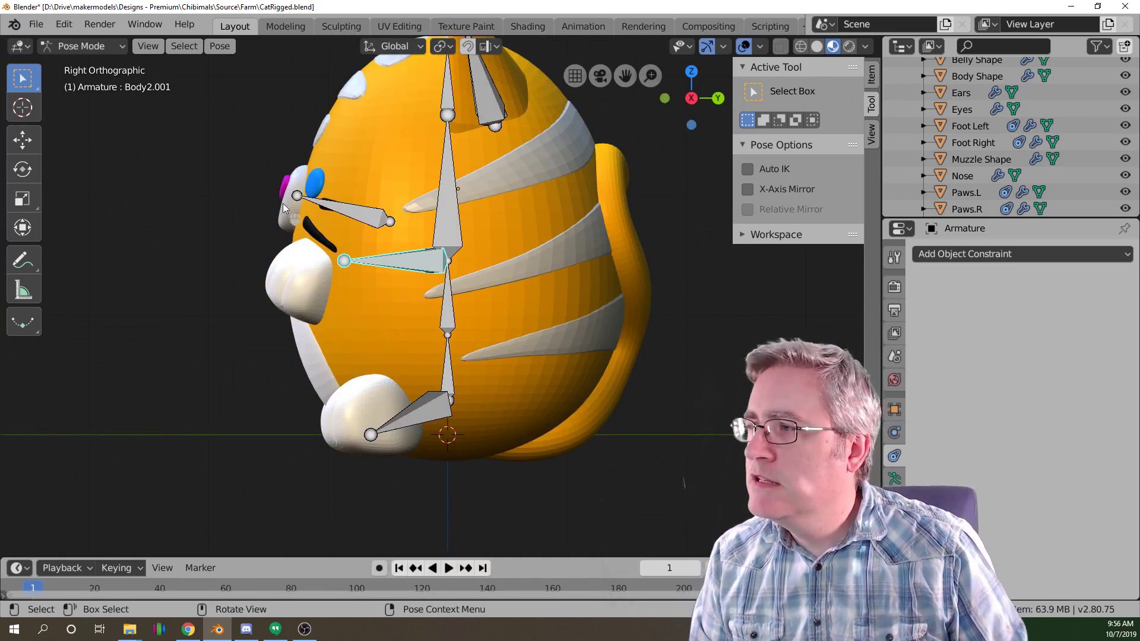
pyautogui.press('KP_3')
pyautogui.middleClick(312, 269)
pyautogui.click(280, 219)
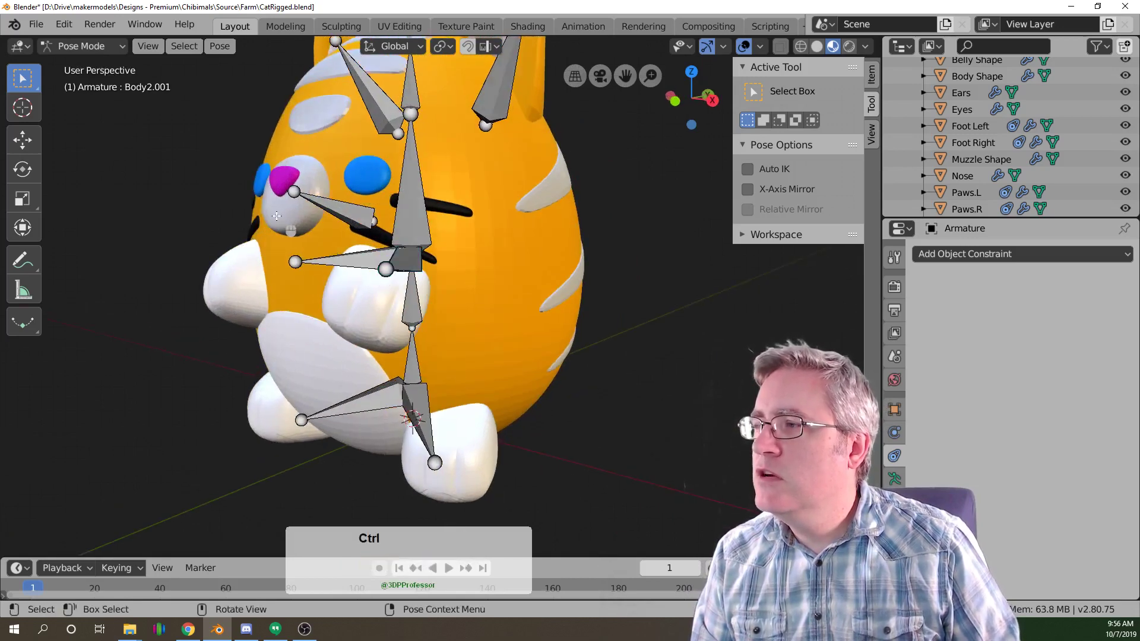
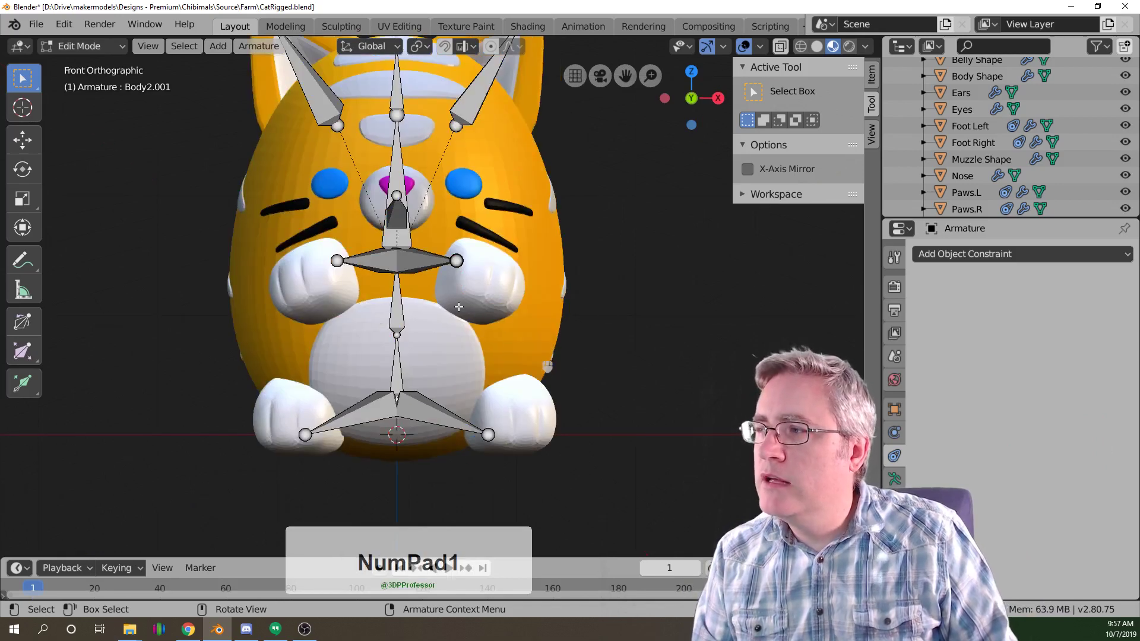
pyautogui.middleClick(447, 266)
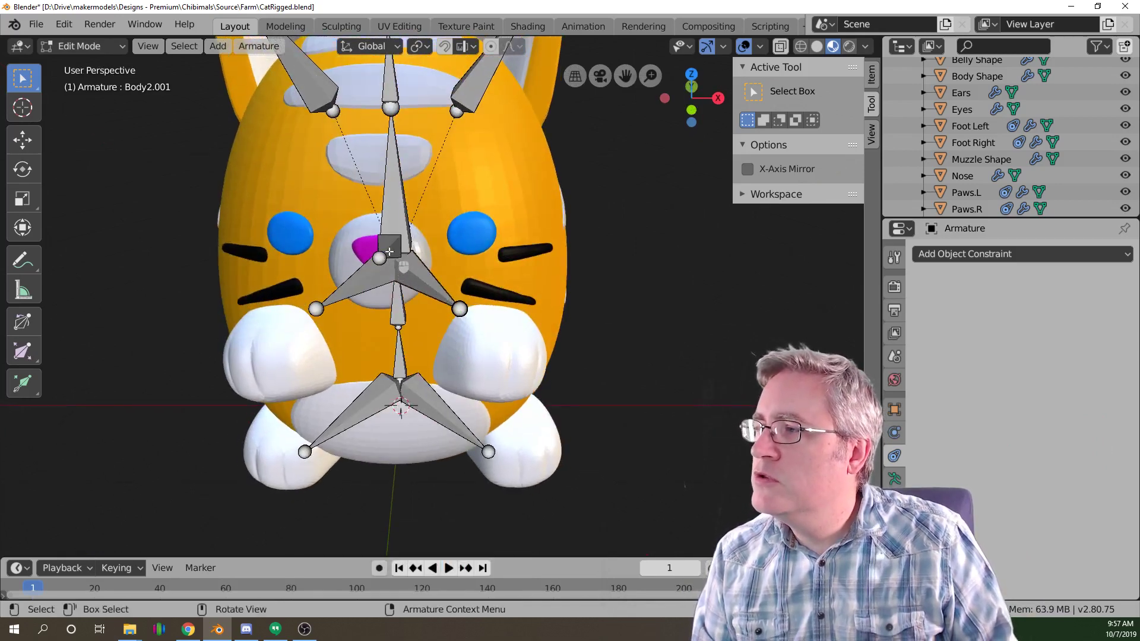
# Leave armature editing, select the Muzzle Shape and inspect muzzle and nose from several angles.
pyautogui.press('Tab')
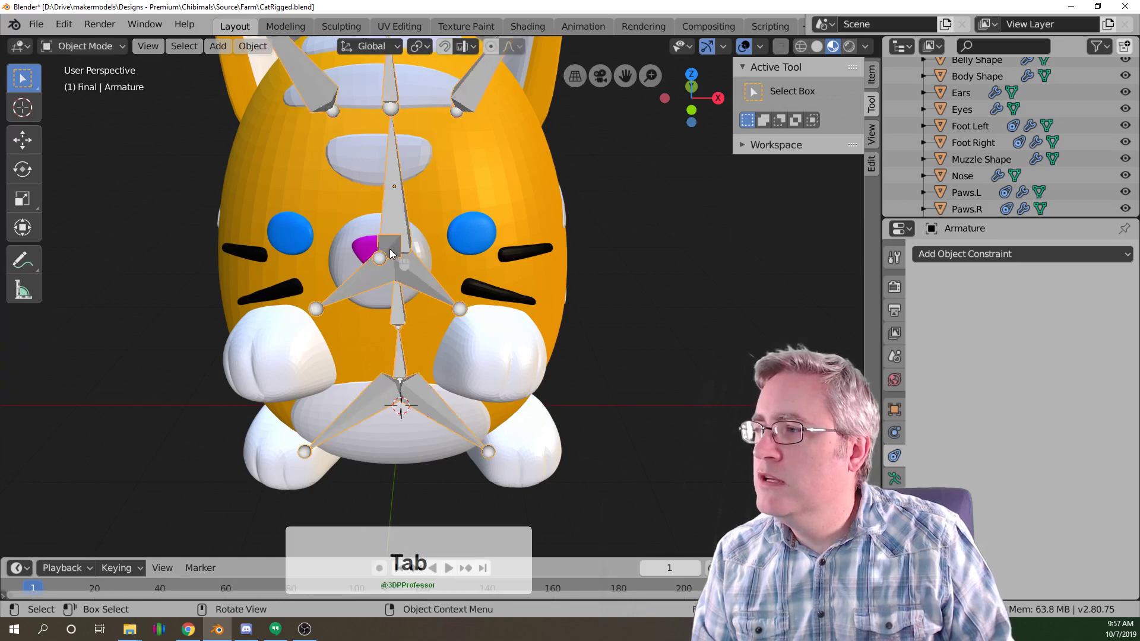
pyautogui.click(395, 253)
pyautogui.click(348, 273)
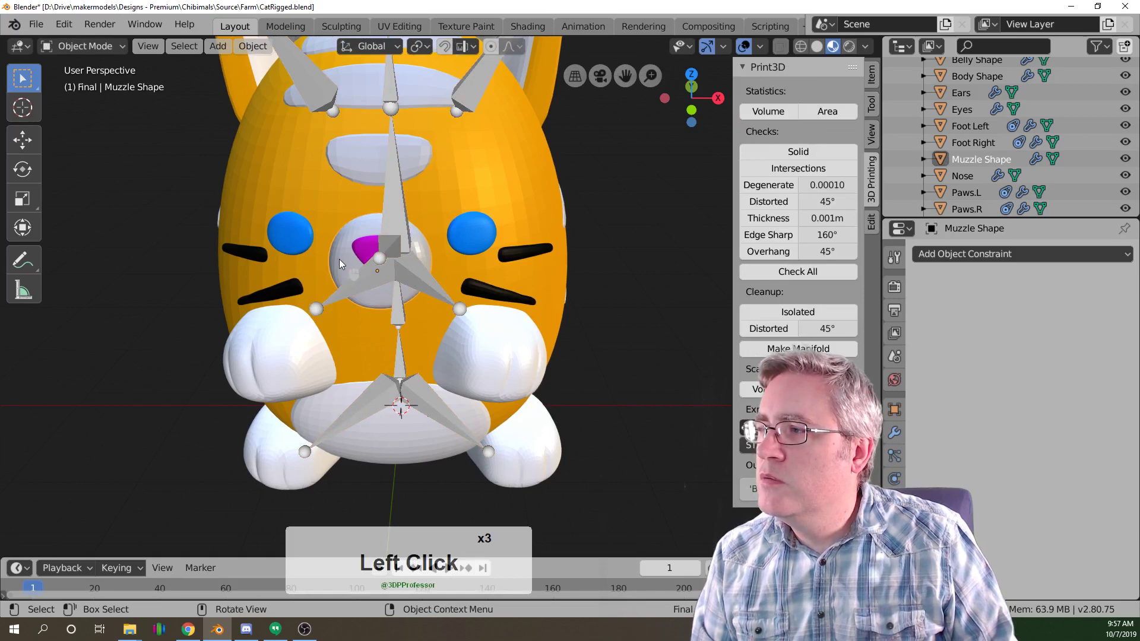
pyautogui.scroll(3)
pyautogui.middleClick(286, 258)
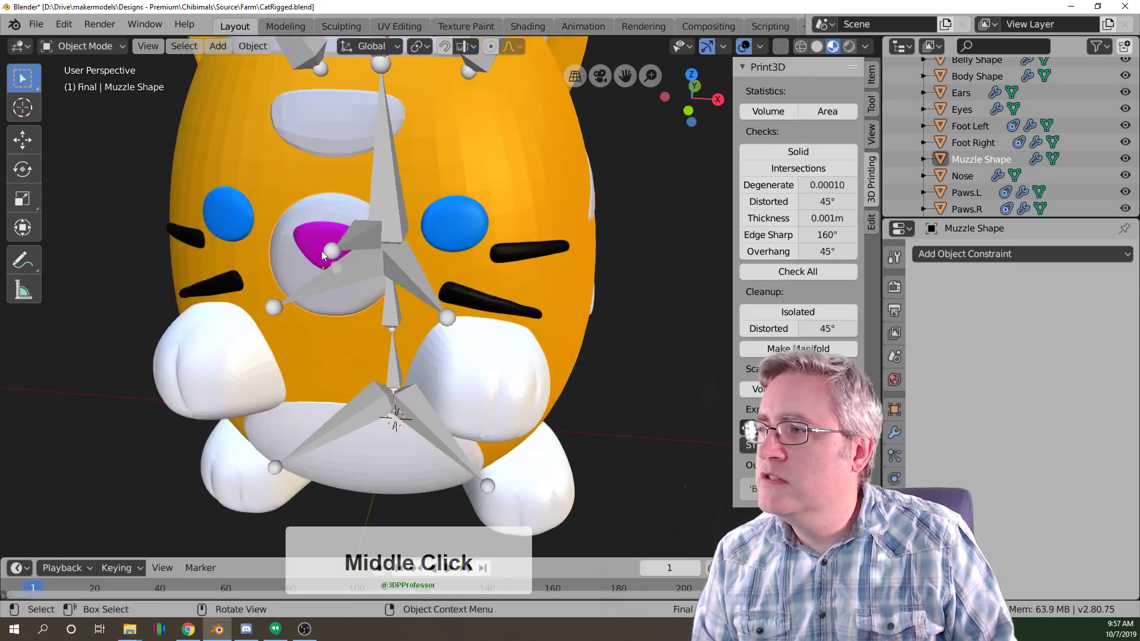
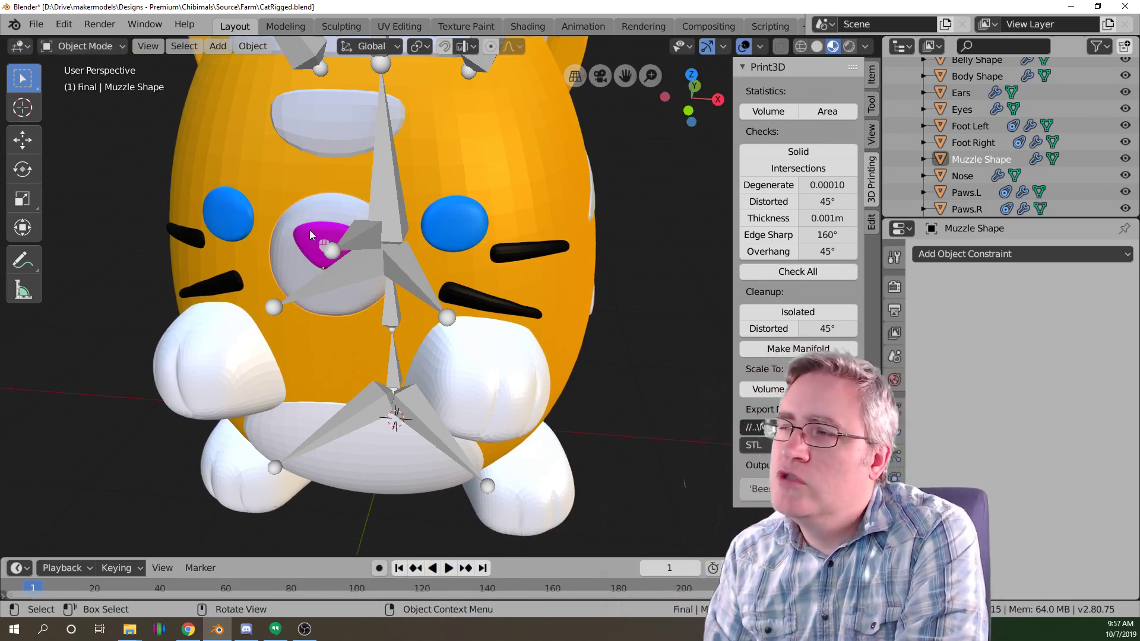
pyautogui.scroll(-3)
pyautogui.middleClick(327, 288)
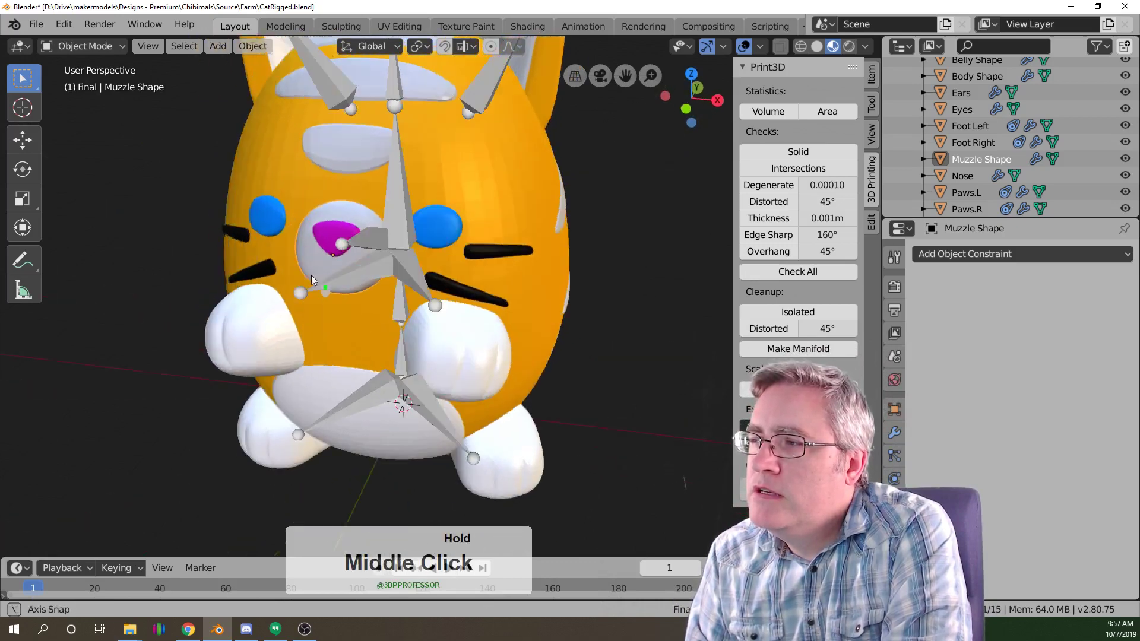
# Select right-eye vertices of the Eyes mesh and trial a vertical G Z move on them.
pyautogui.click(474, 225)
pyautogui.press('Tab')
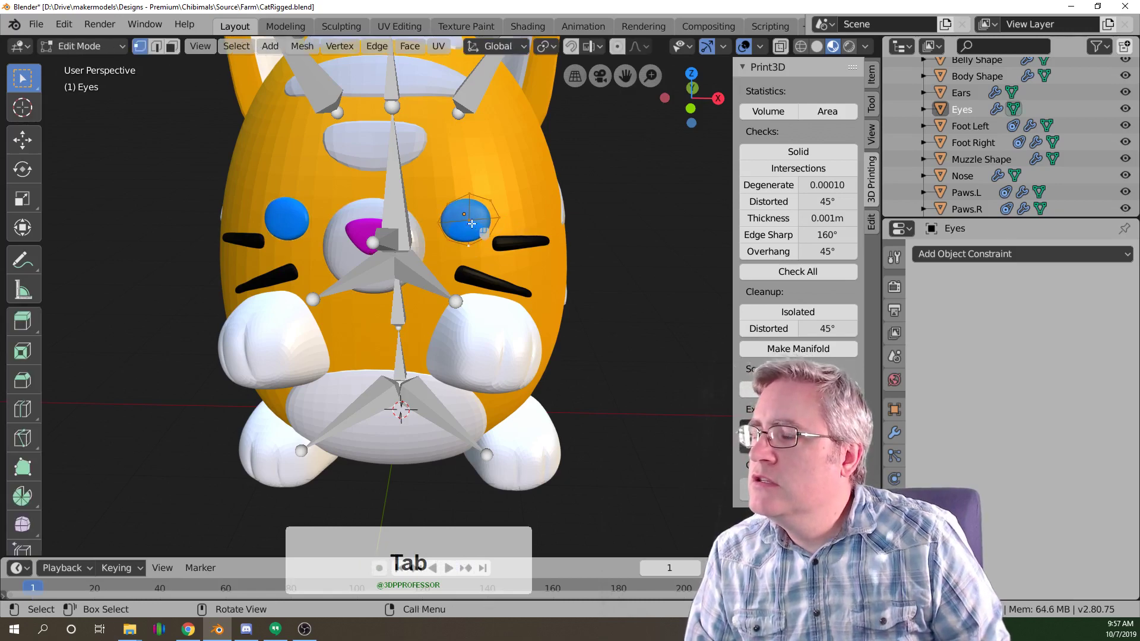
pyautogui.scroll(3)
pyautogui.scroll(-3)
pyautogui.scroll(-3)
pyautogui.click(481, 232)
pyautogui.click(481, 200)
pyautogui.write('gz')
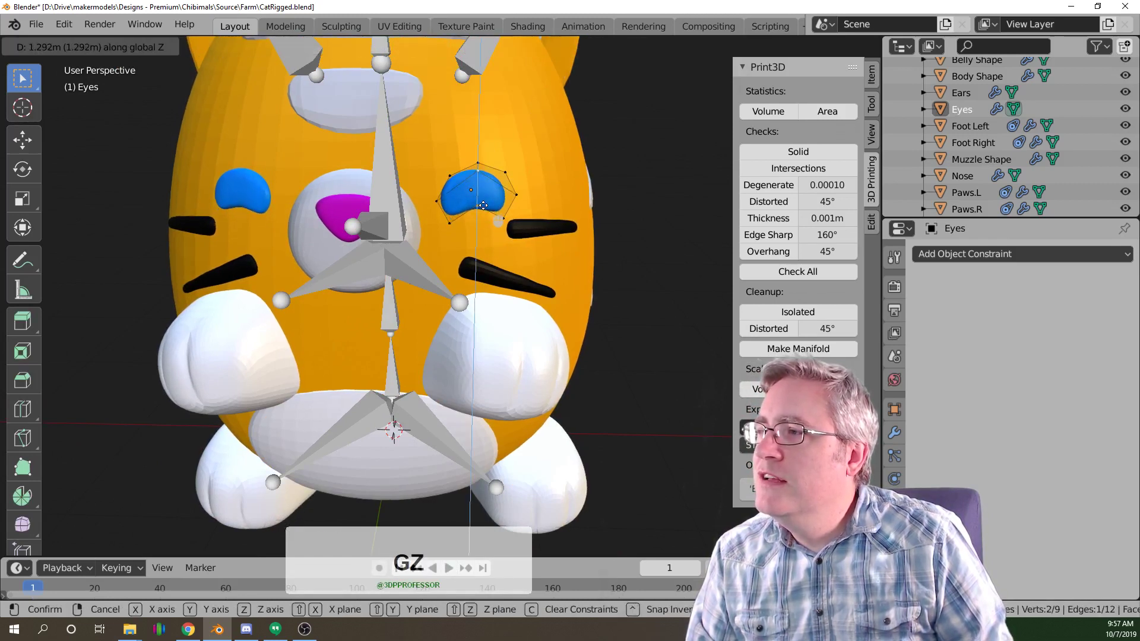
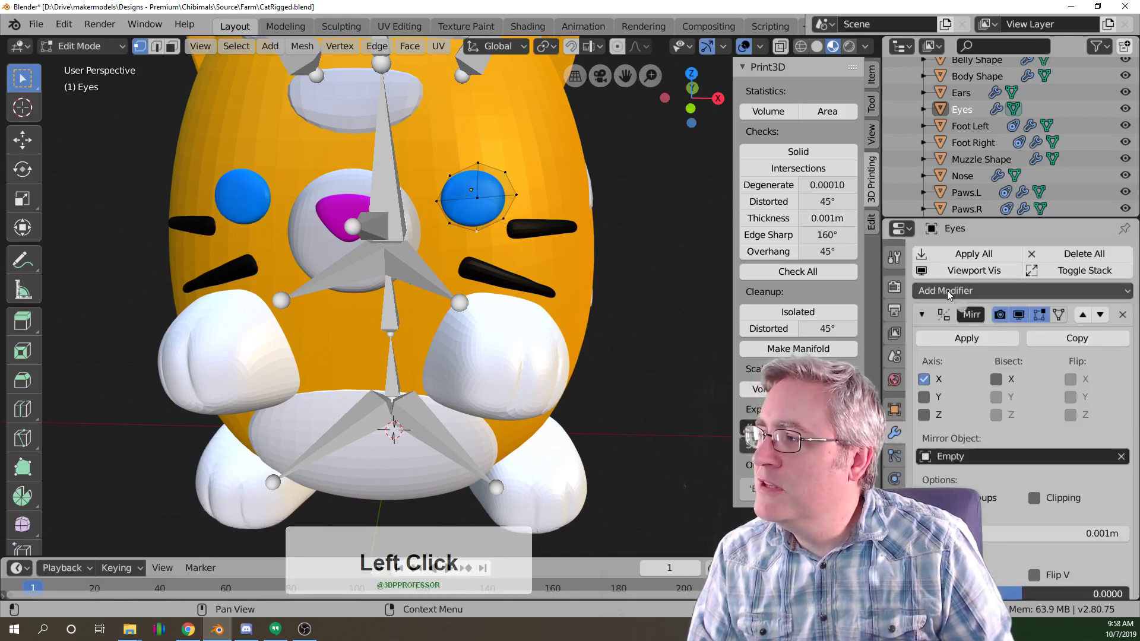
# Apply the Mirror modifier on Eyes, leaving only Shrinkwrap and Solidify.
pyautogui.click(979, 346)
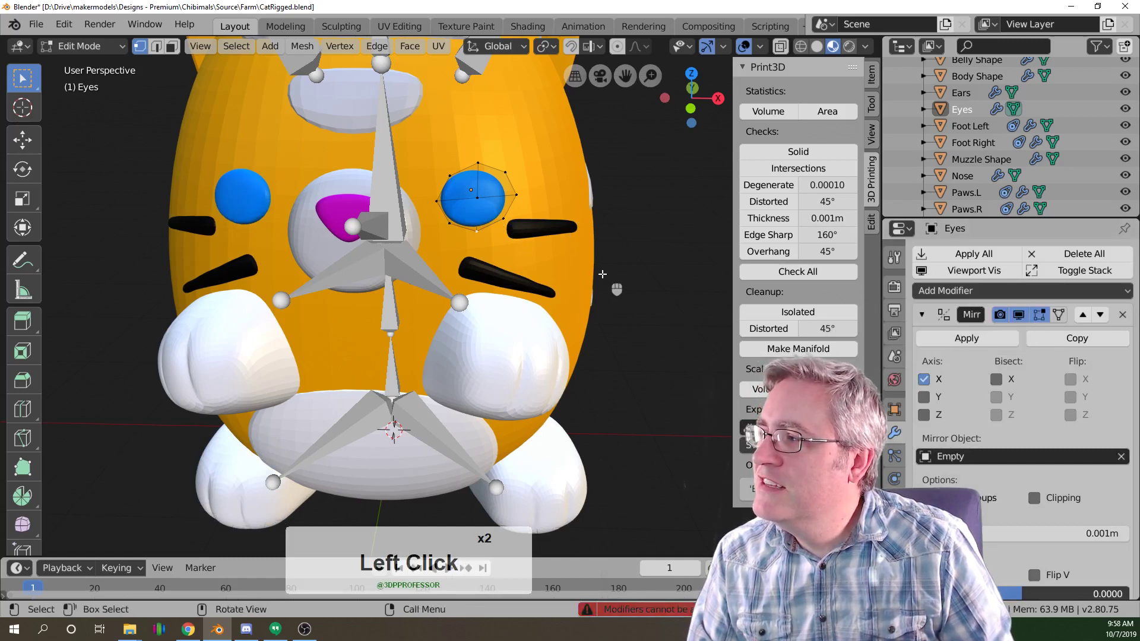
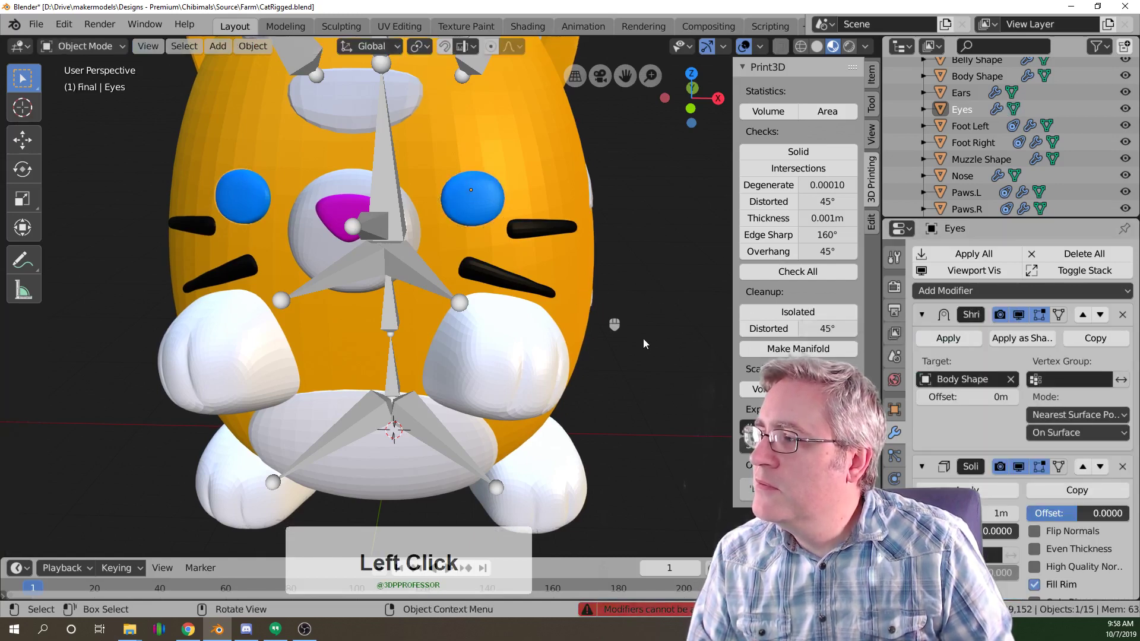
# Select all vertices of both eyes and bring up the Eyes mesh's Shape Keys list in Object Data properties.
pyautogui.press('Tab')
pyautogui.press('a')
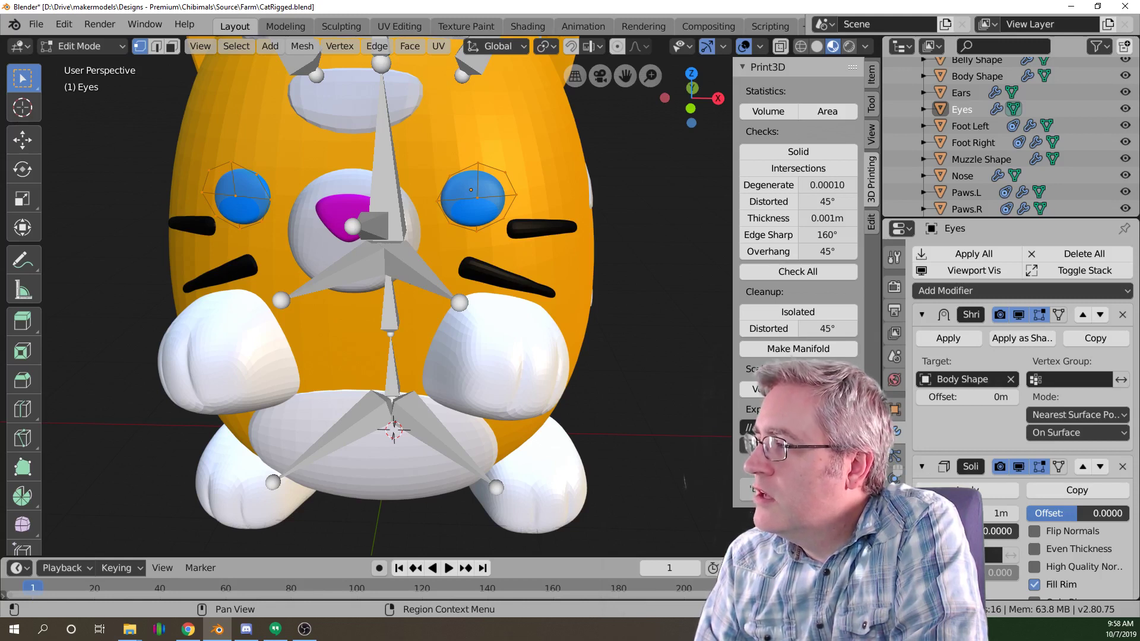
pyautogui.press('a')
pyautogui.click(902, 414)
pyautogui.click(903, 463)
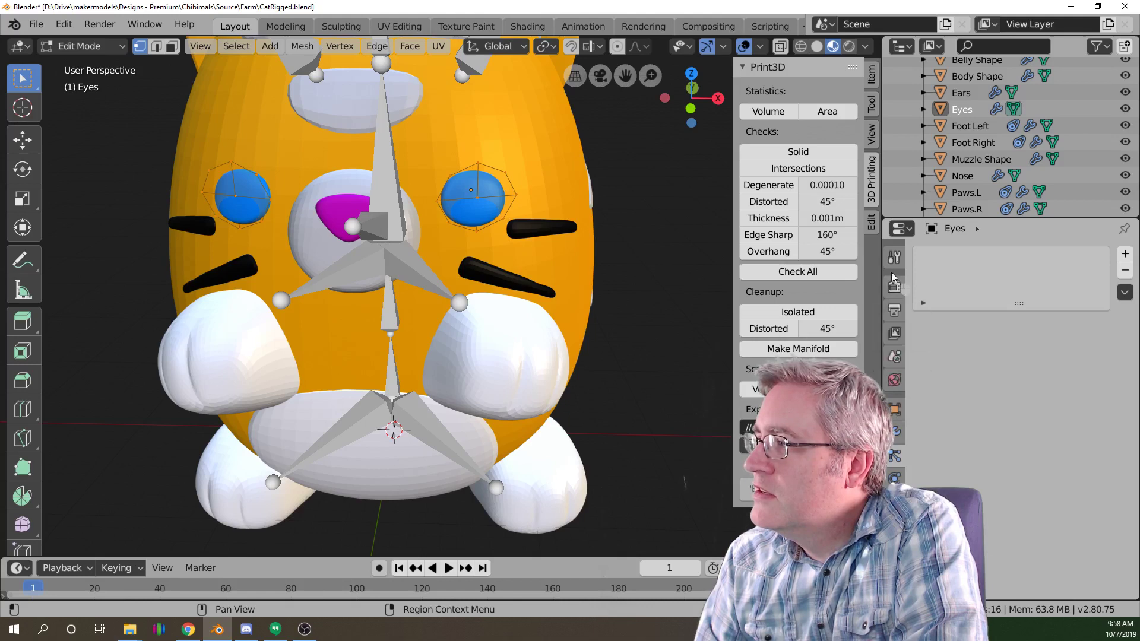
pyautogui.press('Tab')
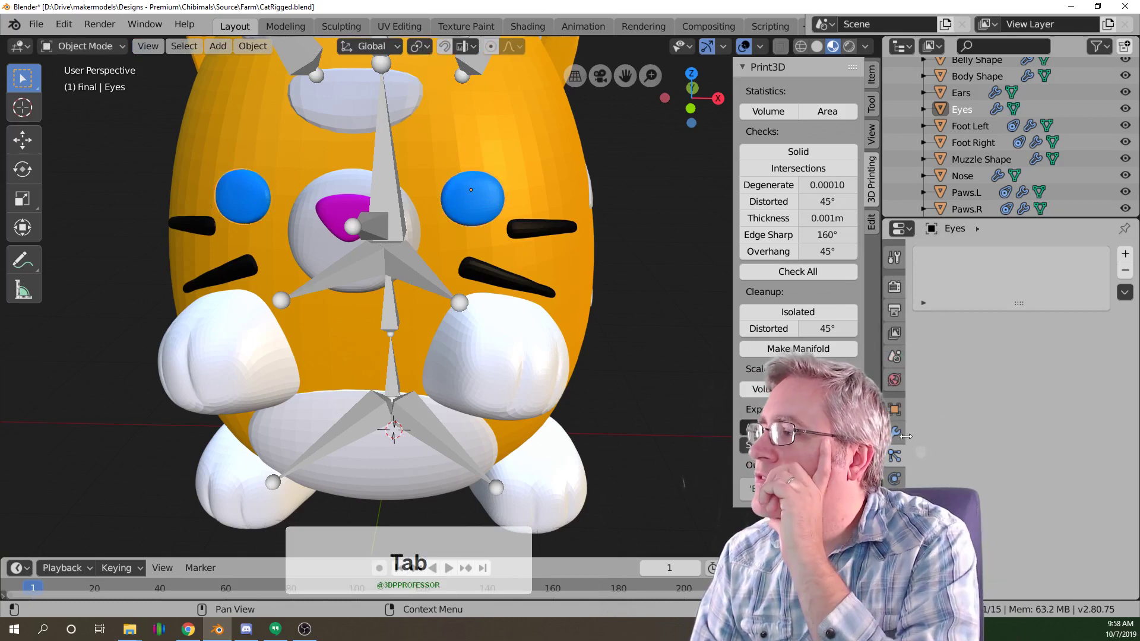
pyautogui.click(896, 416)
pyautogui.scroll(-3)
pyautogui.scroll(-3)
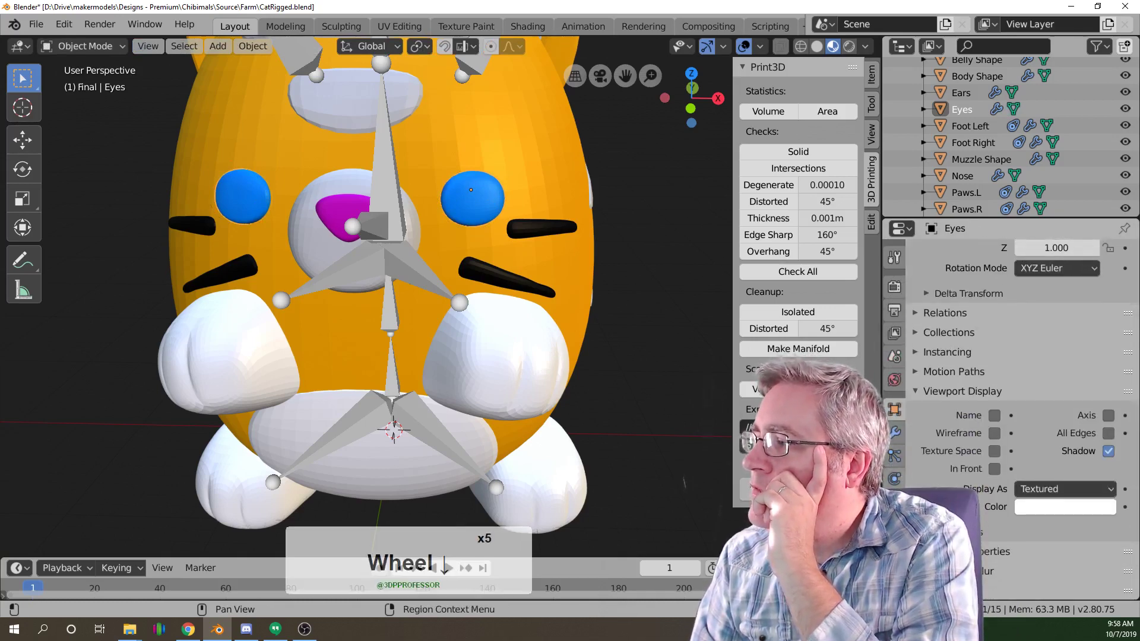
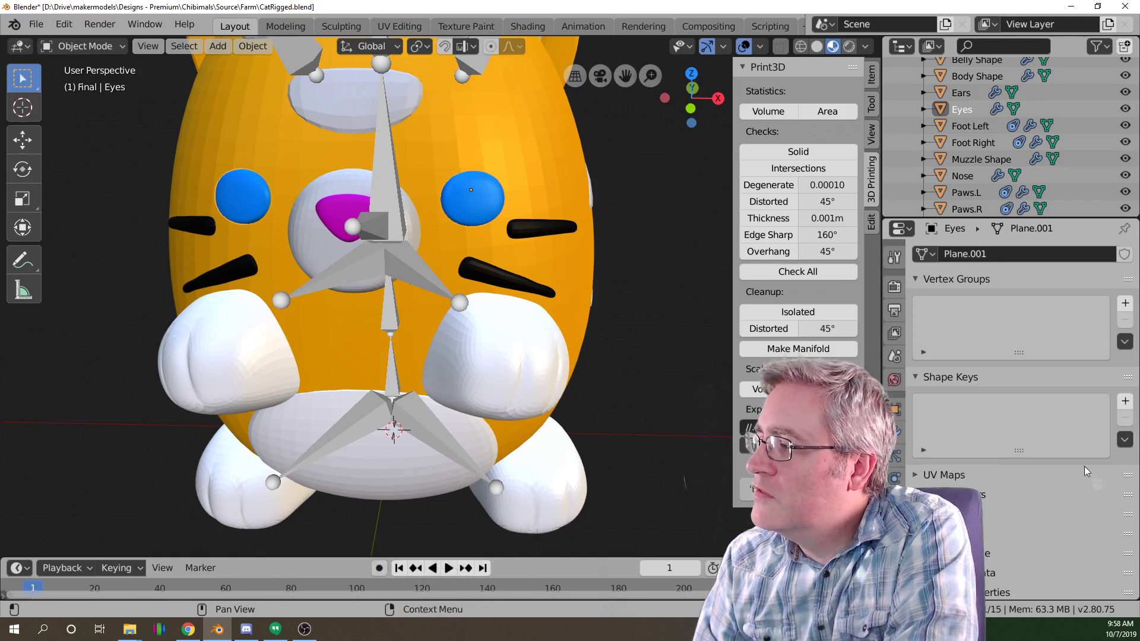
# Add the Basis shape key to Eyes, then a second key, Key 1.
pyautogui.click(1134, 406)
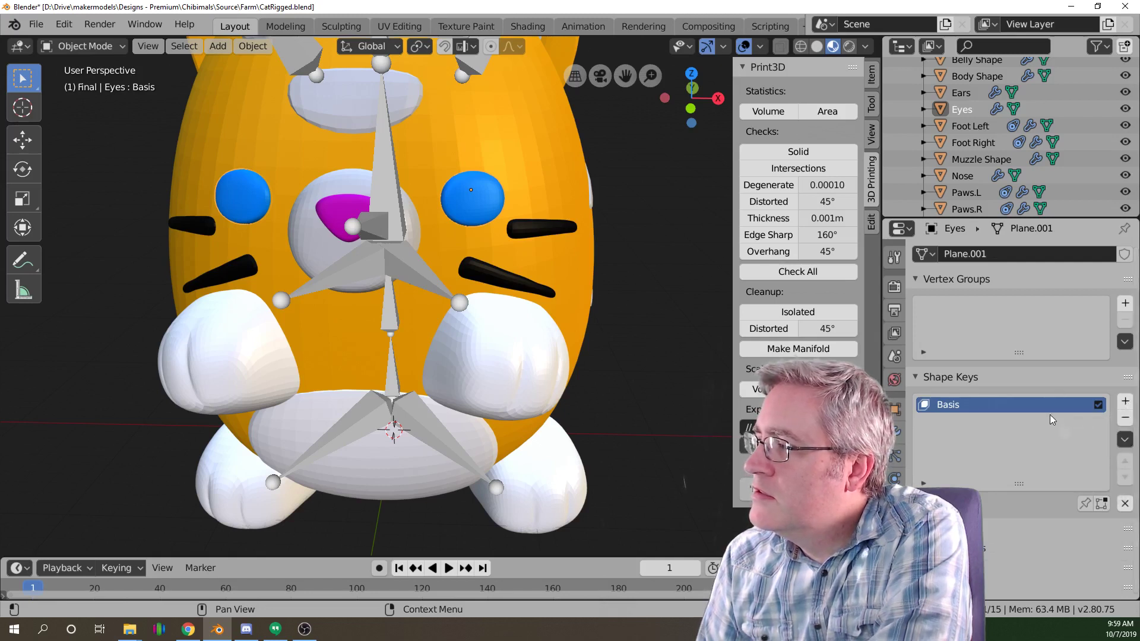
pyautogui.rightClick(948, 415)
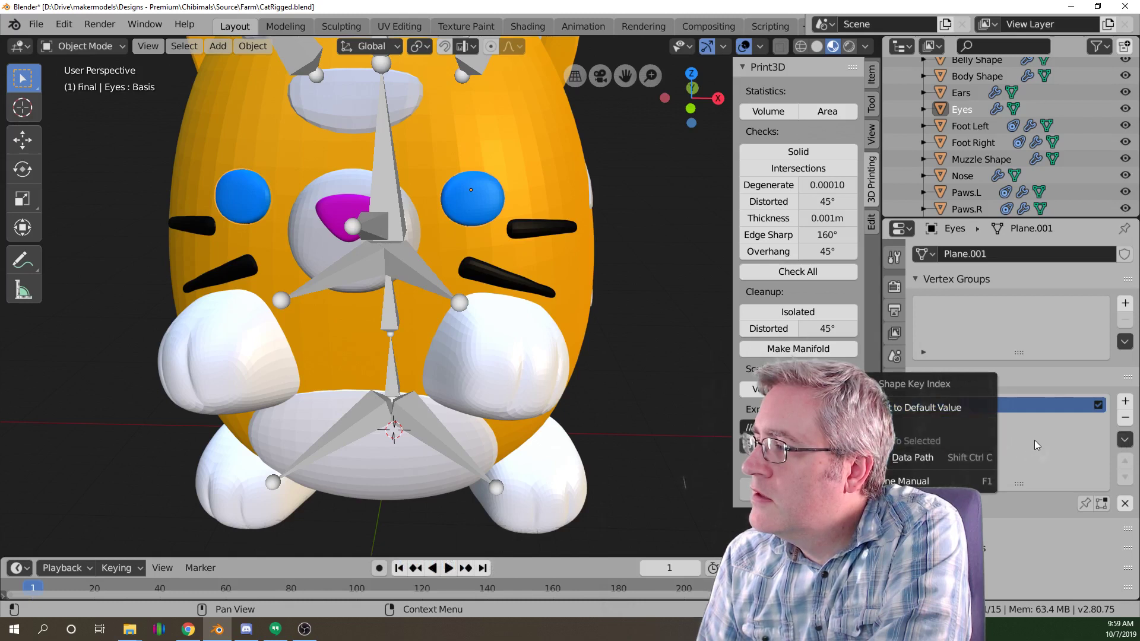
pyautogui.click(1052, 447)
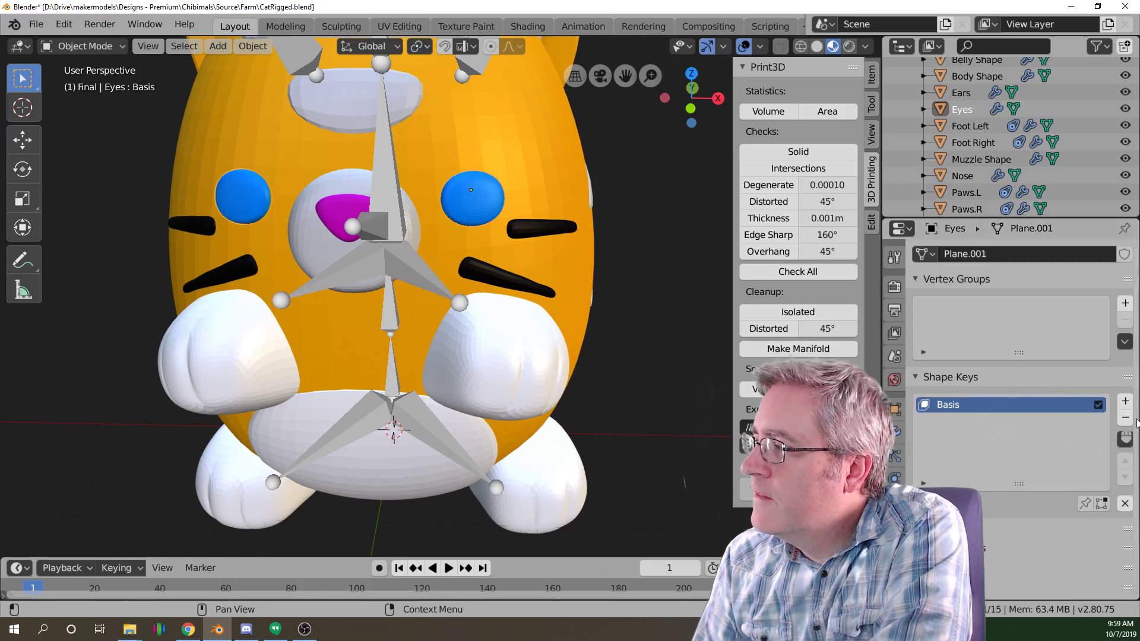
pyautogui.click(1129, 408)
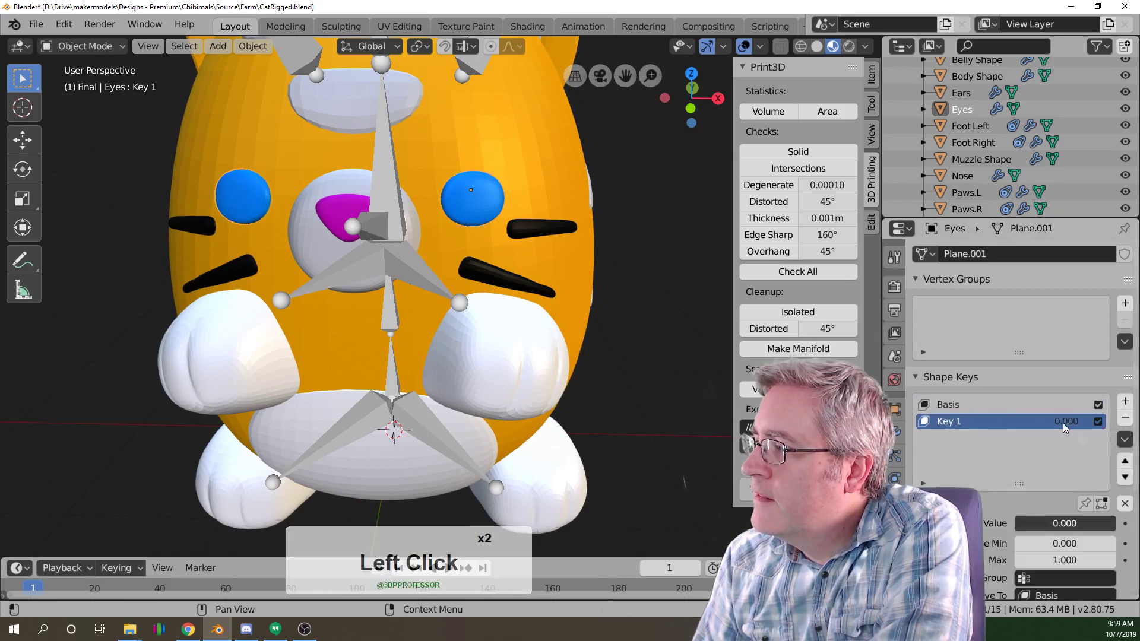
pyautogui.click(496, 215)
# Squash both eyes nearly flat with S Z in the new key and rename it Blink.
pyautogui.press('Tab')
pyautogui.press('KP_1')
pyautogui.scroll(3)
pyautogui.press('a')
pyautogui.write('sz')
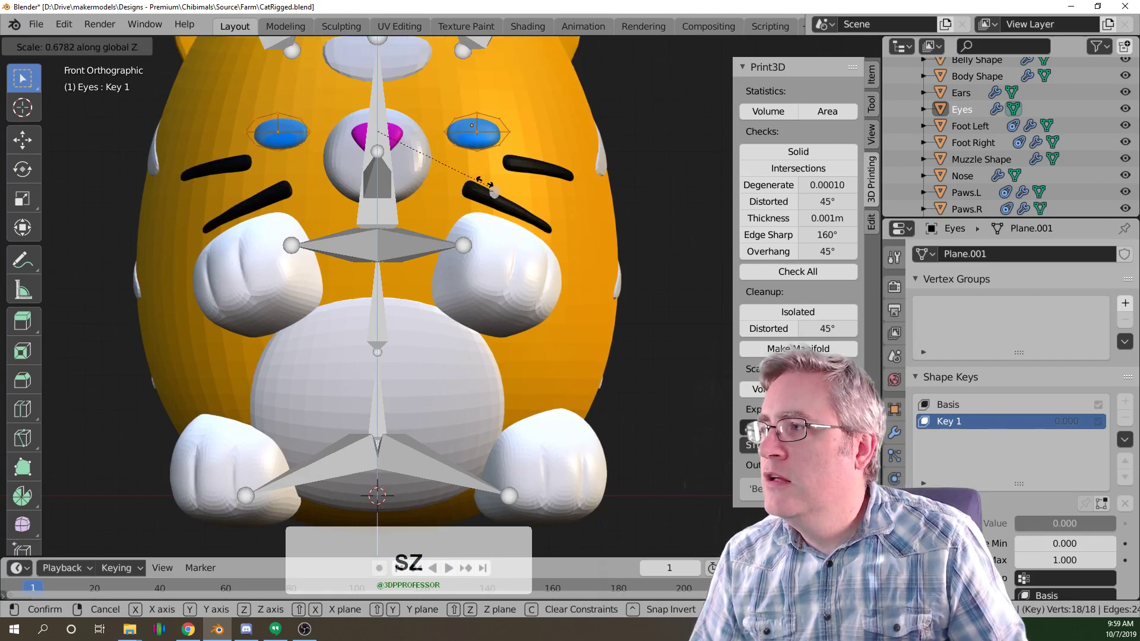
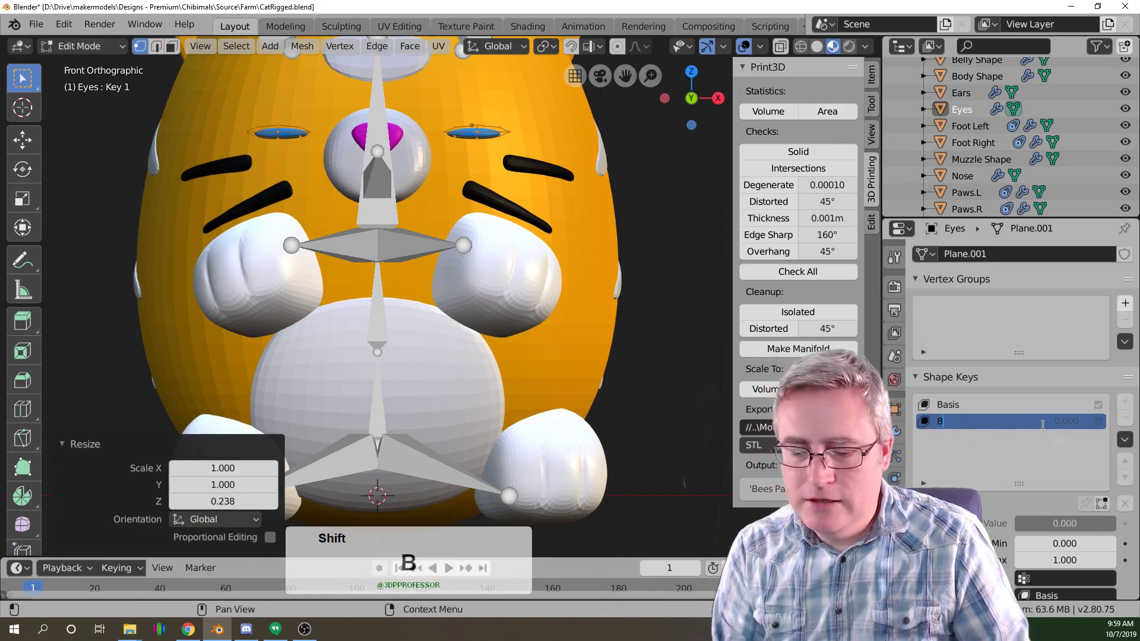
pyautogui.write('link')
pyautogui.press('Return')
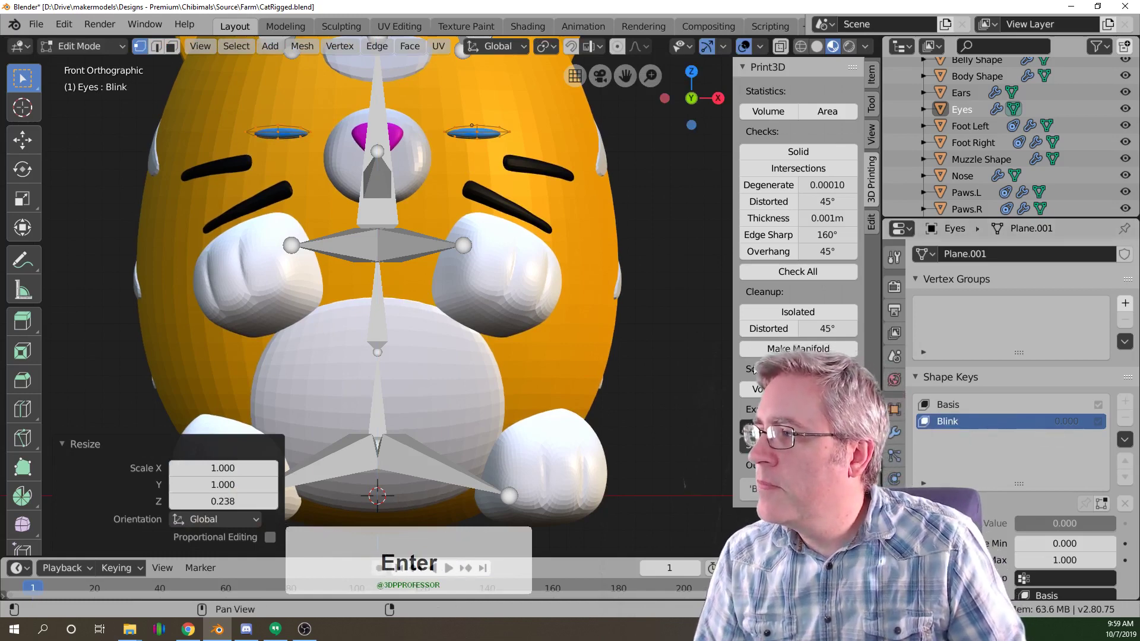
pyautogui.press('Tab')
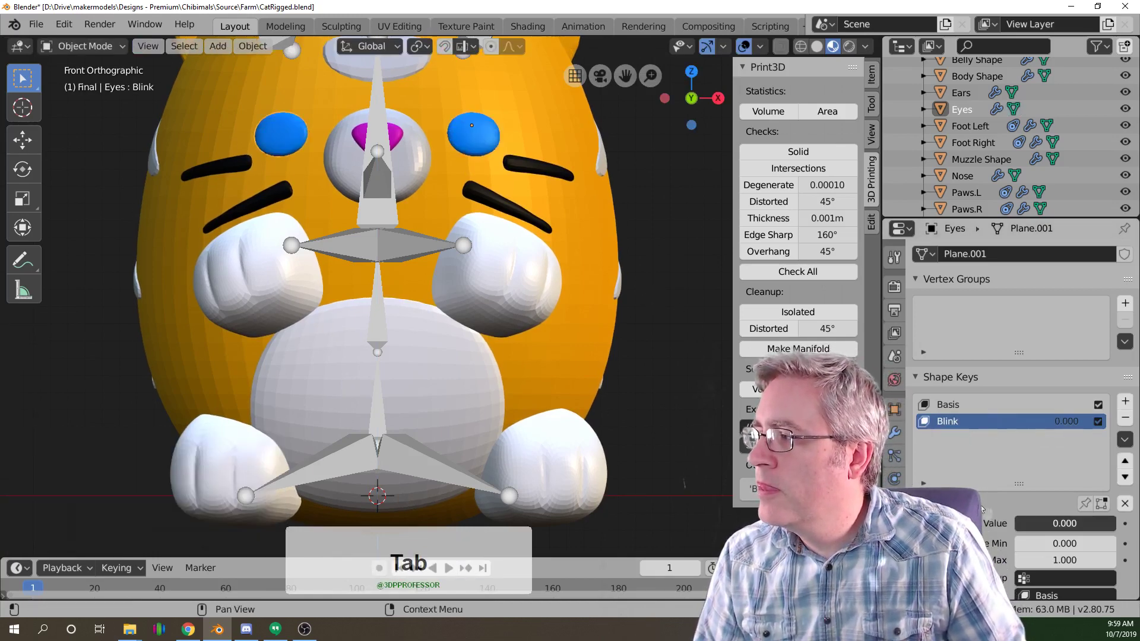
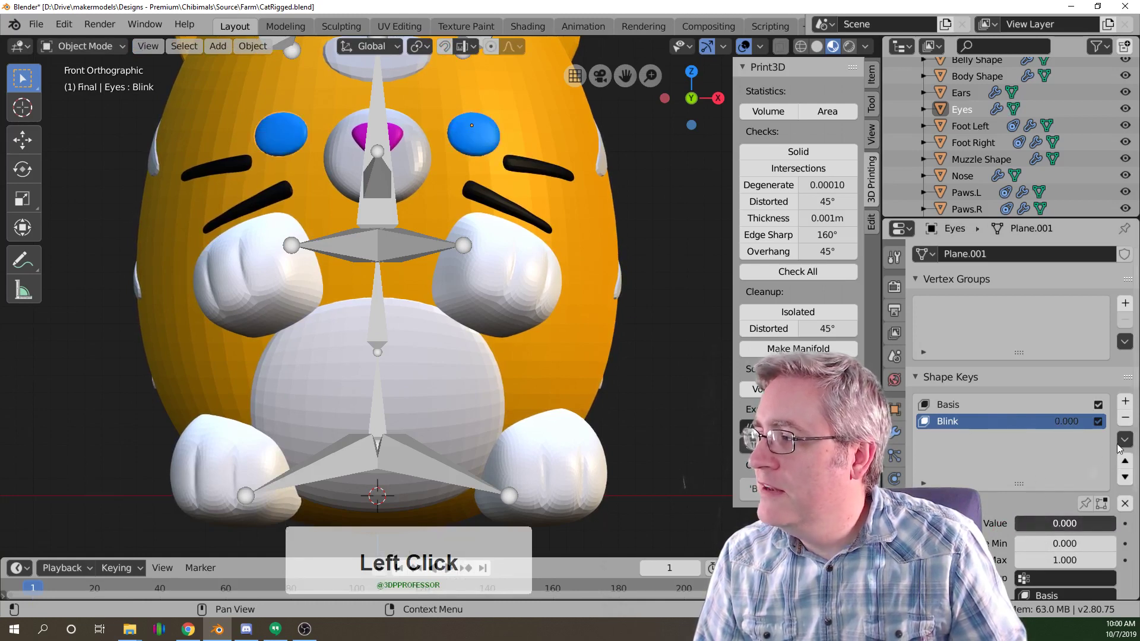
# Add a third shape key after Blink and remove the accidentally added extra one.
pyautogui.click(1133, 406)
pyautogui.doubleClick(1134, 406)
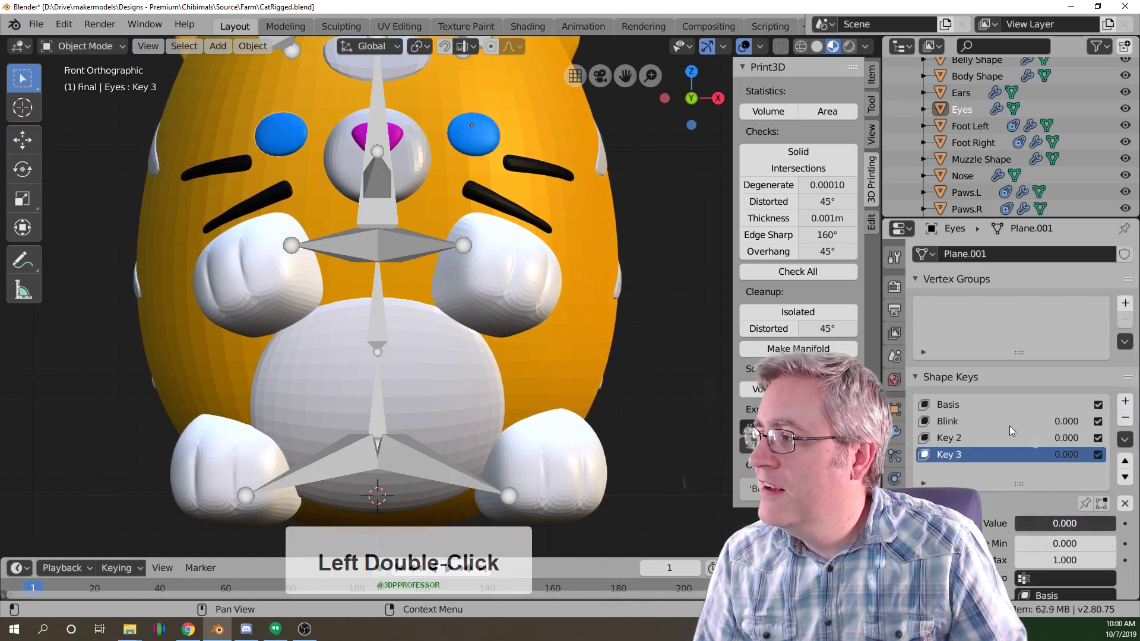
pyautogui.click(1015, 461)
pyautogui.press('Delete')
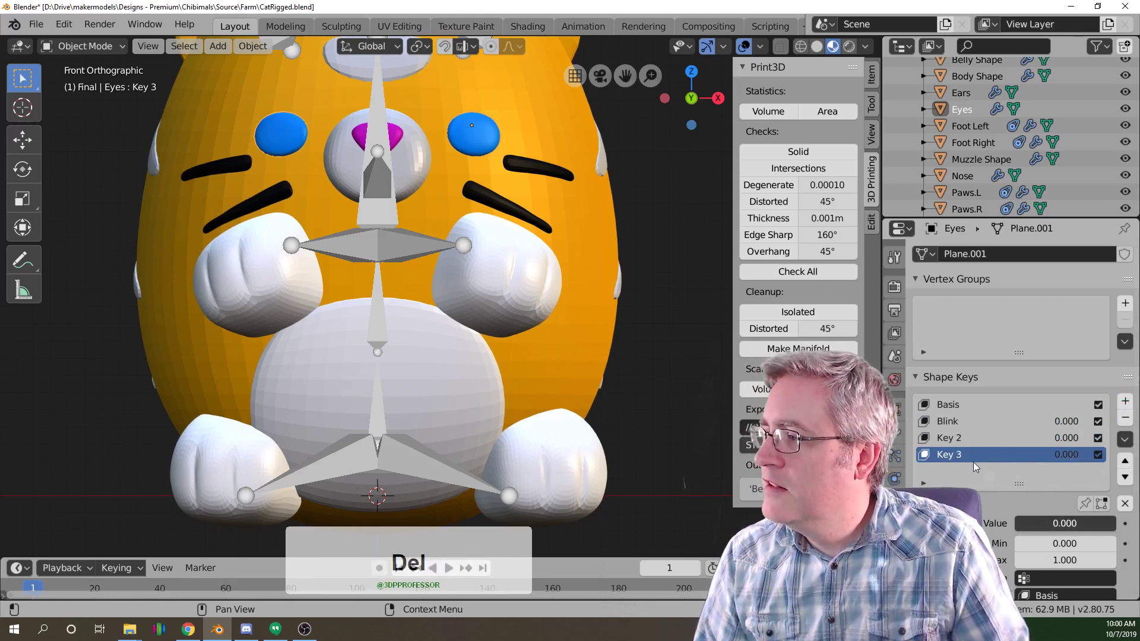
pyautogui.click(1129, 425)
# Rename the new shape key Happy and start editing the eye mesh for it.
pyautogui.click(953, 447)
pyautogui.doubleClick(954, 447)
pyautogui.click(953, 447)
pyautogui.doubleClick(953, 446)
pyautogui.write('hpy')
pyautogui.press('Return')
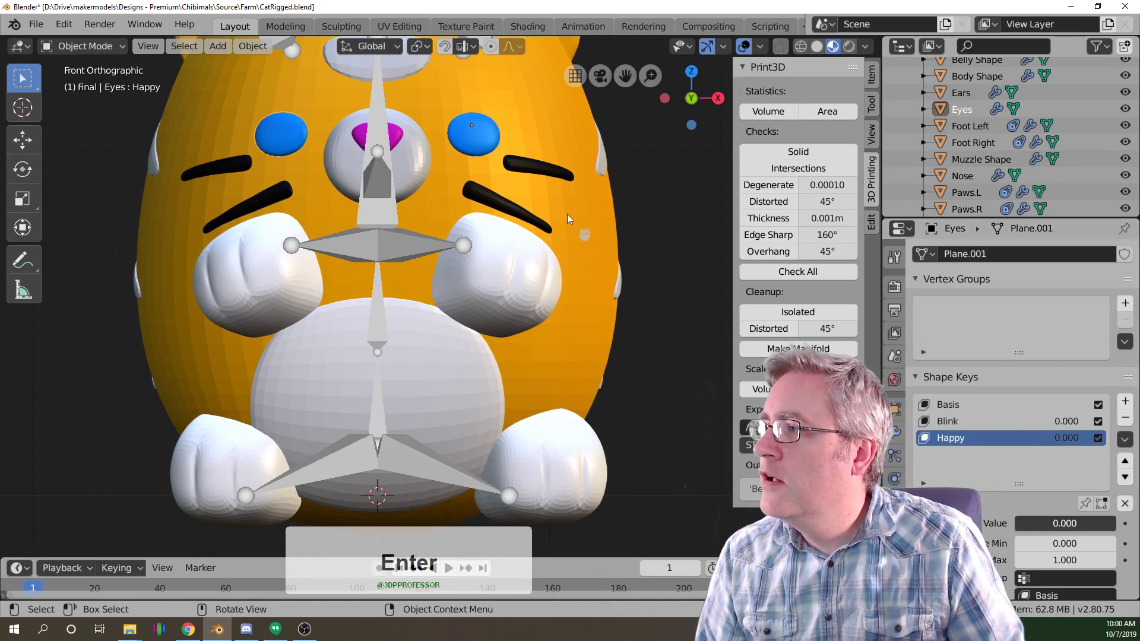
pyautogui.press('Tab')
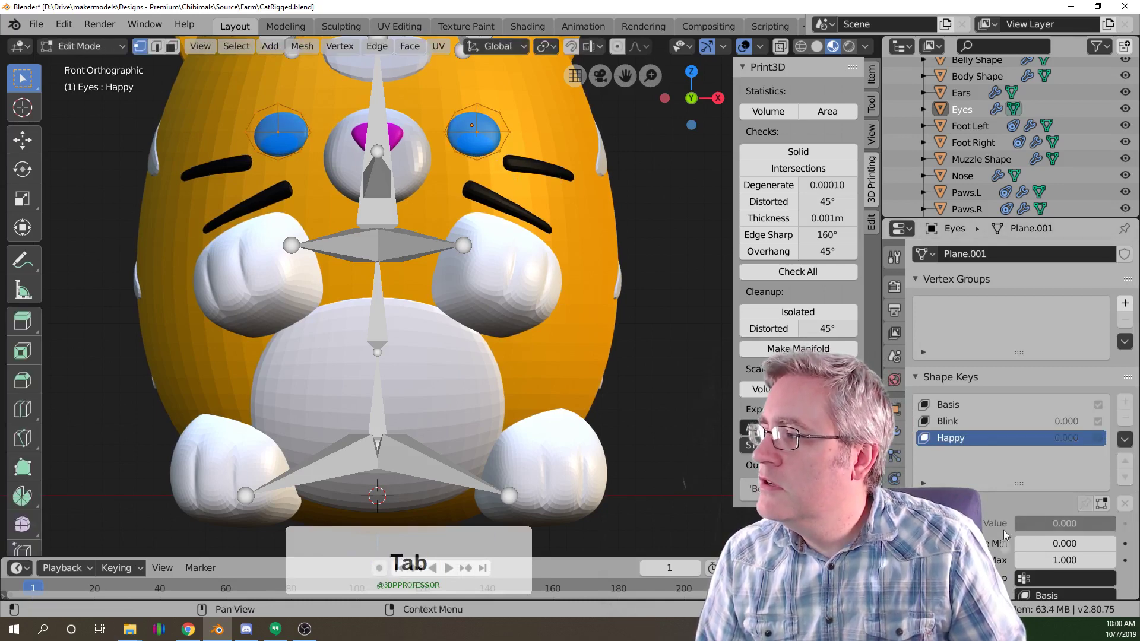
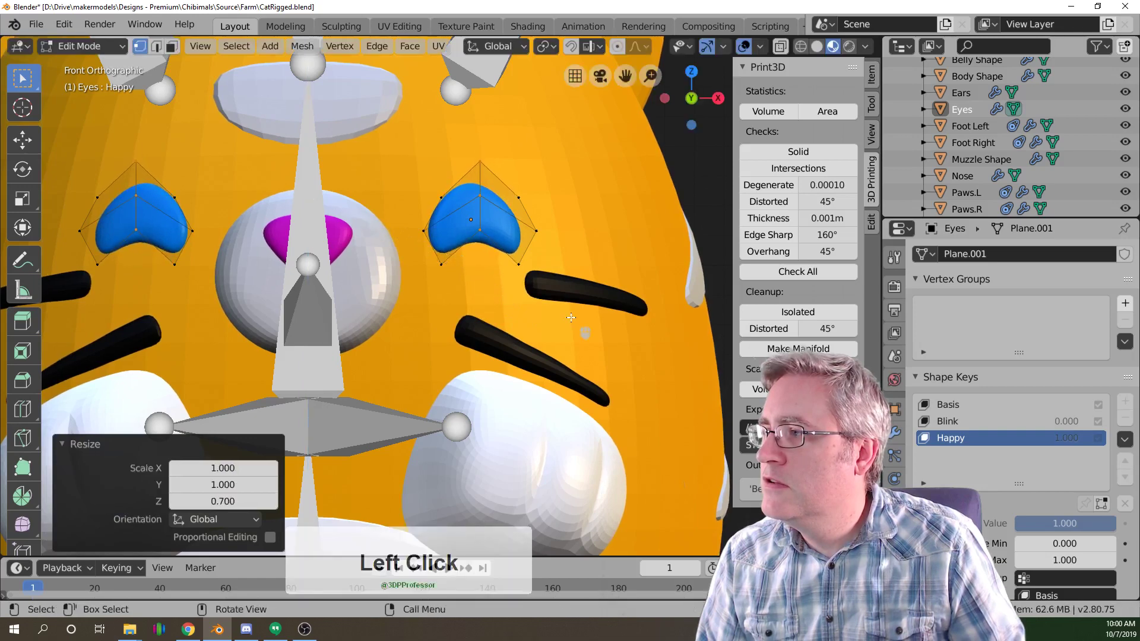
# Scale the eye vertices in the Happy key toward arched crescent shapes.
pyautogui.write('s')
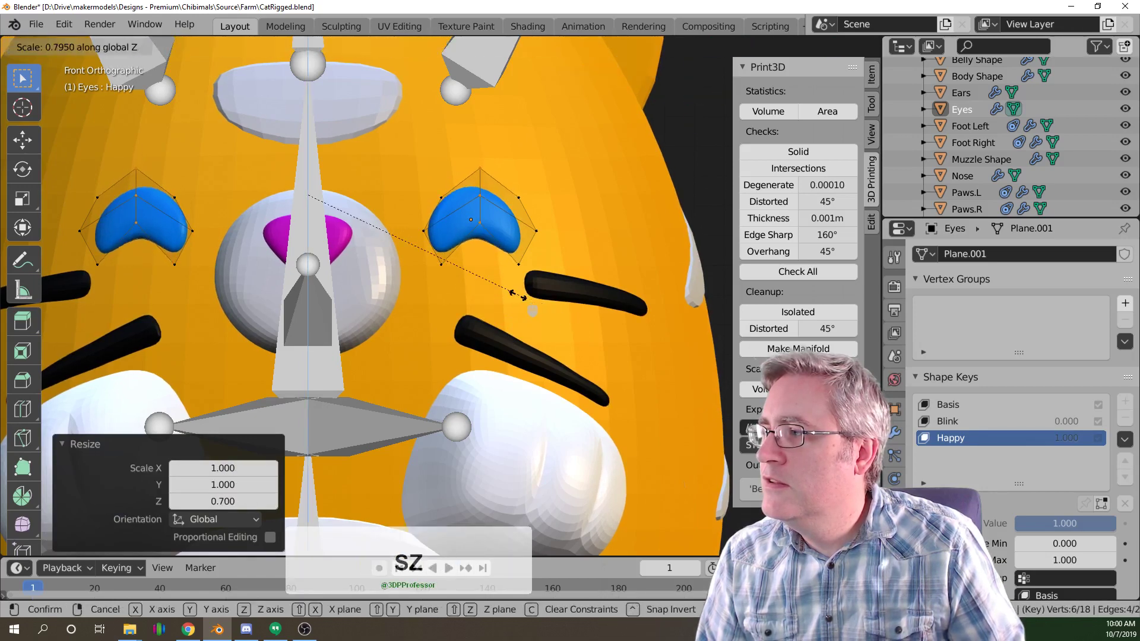
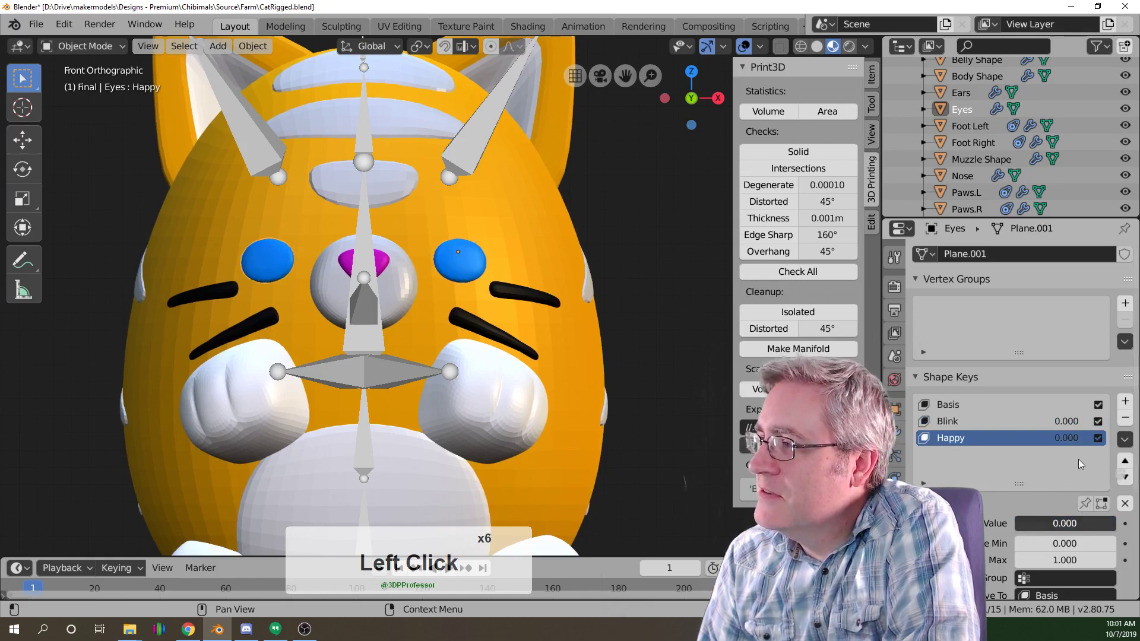
# Reselect Eyes and rename its new fourth shape key Surprise.
pyautogui.middleClick(643, 458)
pyautogui.scroll(-3)
pyautogui.click(388, 365)
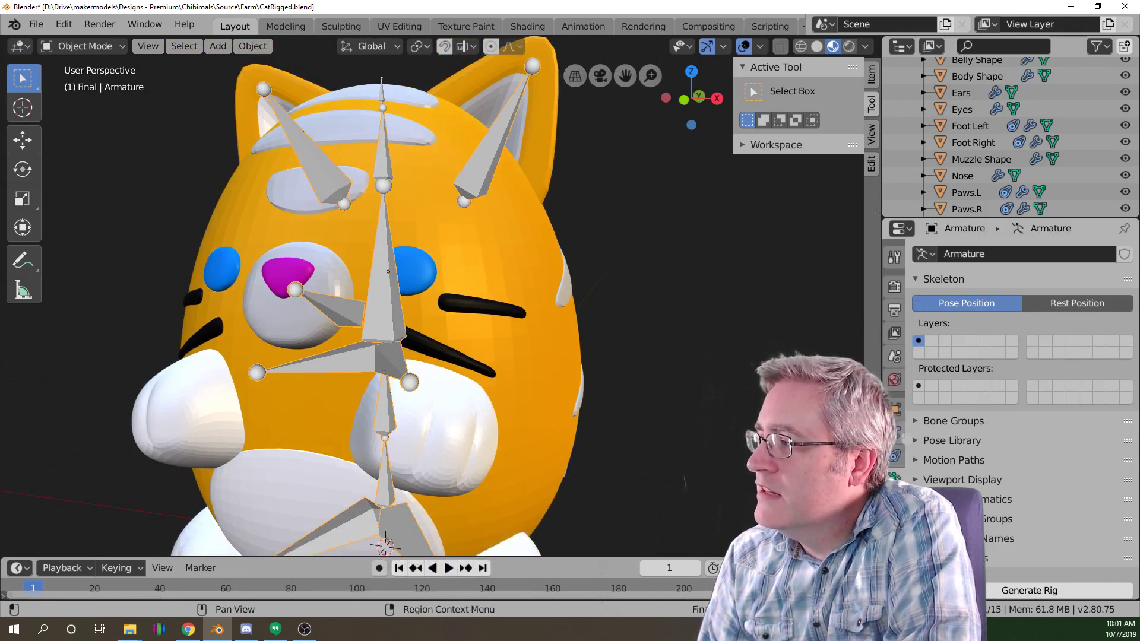
pyautogui.click(898, 412)
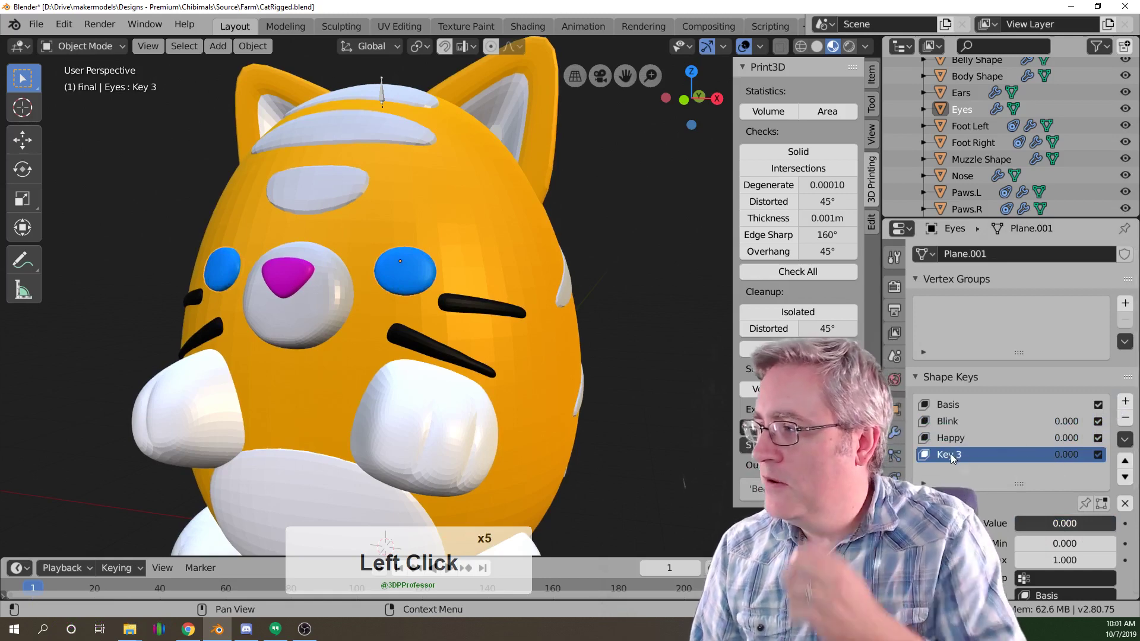
pyautogui.doubleClick(953, 461)
pyautogui.click(952, 464)
pyautogui.doubleClick(953, 464)
pyautogui.write('urprise')
pyautogui.press('Return')
# Enlarge both eyes and stretch them taller with S Z in the Surprise key.
pyautogui.click(418, 288)
pyautogui.press('Tab')
pyautogui.press('a')
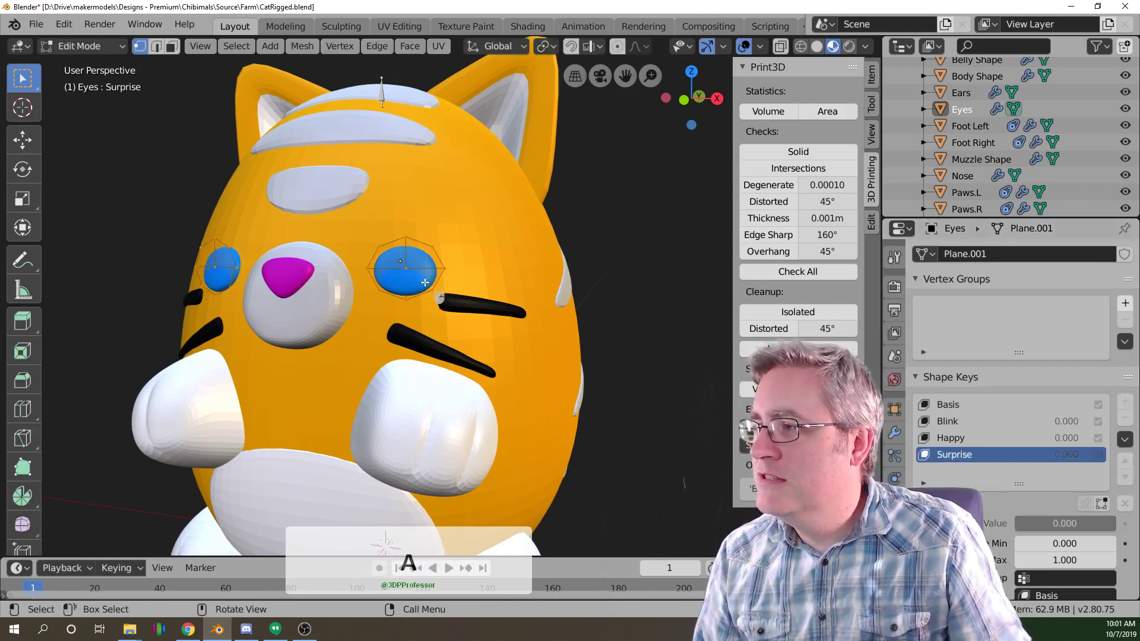
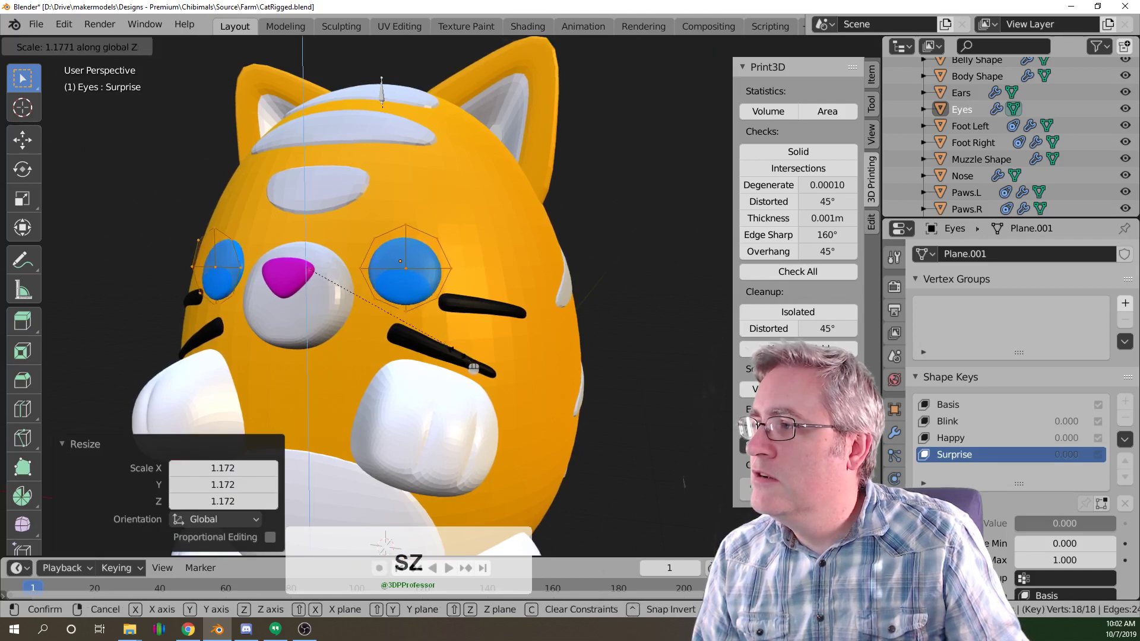
pyautogui.write('sz')
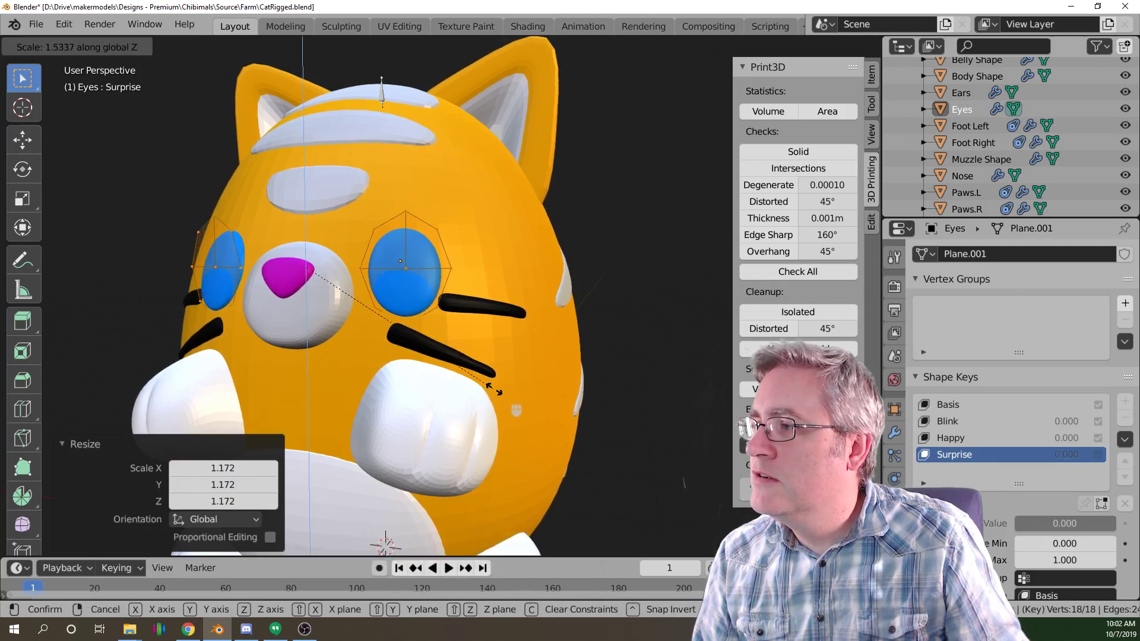
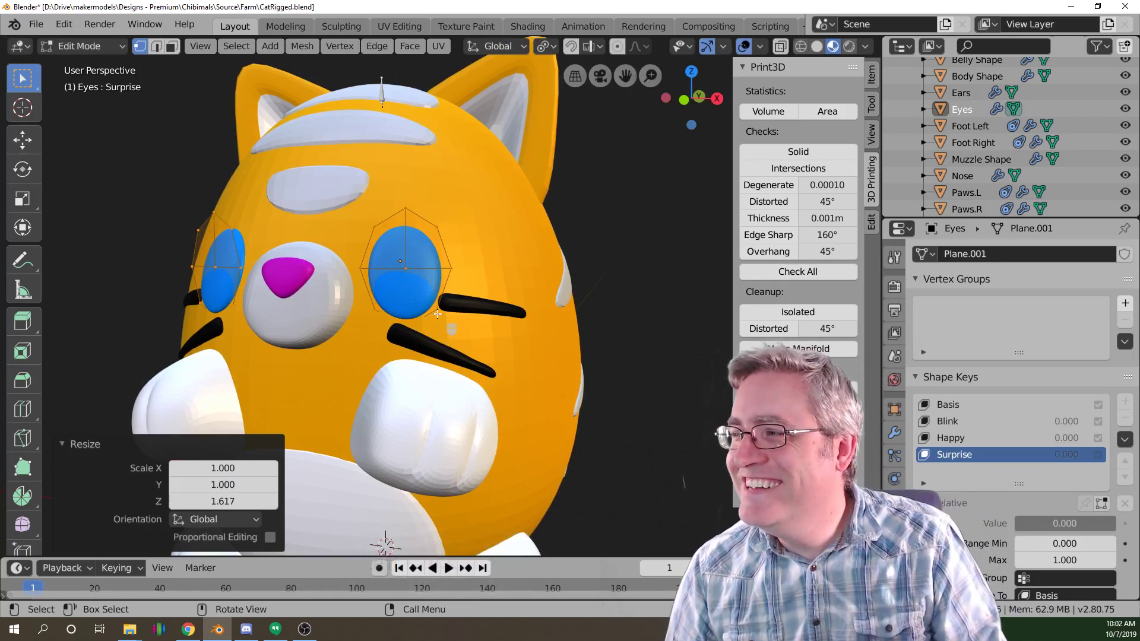
pyautogui.click(379, 301)
pyautogui.middleClick(384, 306)
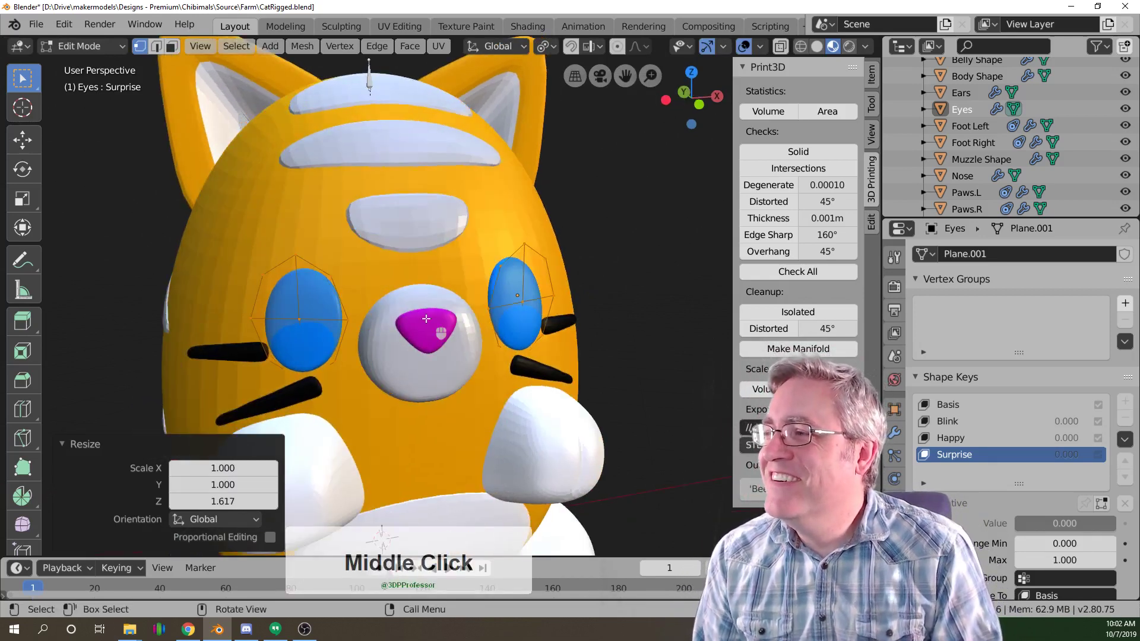
# Rename the newest Eyes shape key Sleep and start reshaping the eyes for it.
pyautogui.press('Tab')
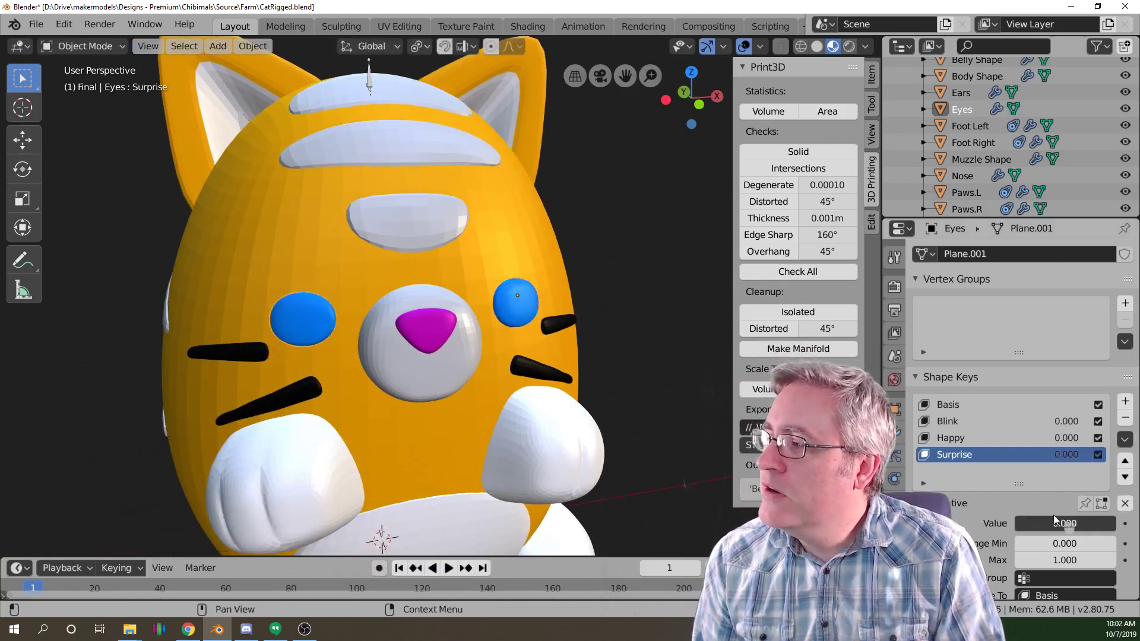
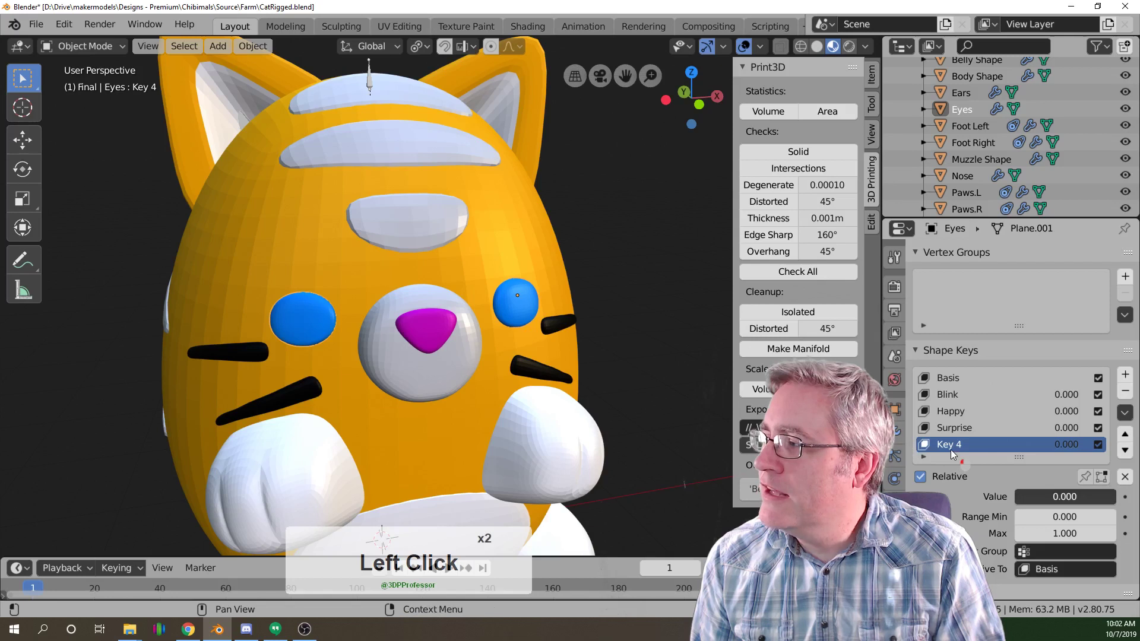
pyautogui.doubleClick(956, 453)
pyautogui.click(952, 447)
pyautogui.doubleClick(953, 447)
pyautogui.write('leep')
pyautogui.press('Return')
pyautogui.press('Tab')
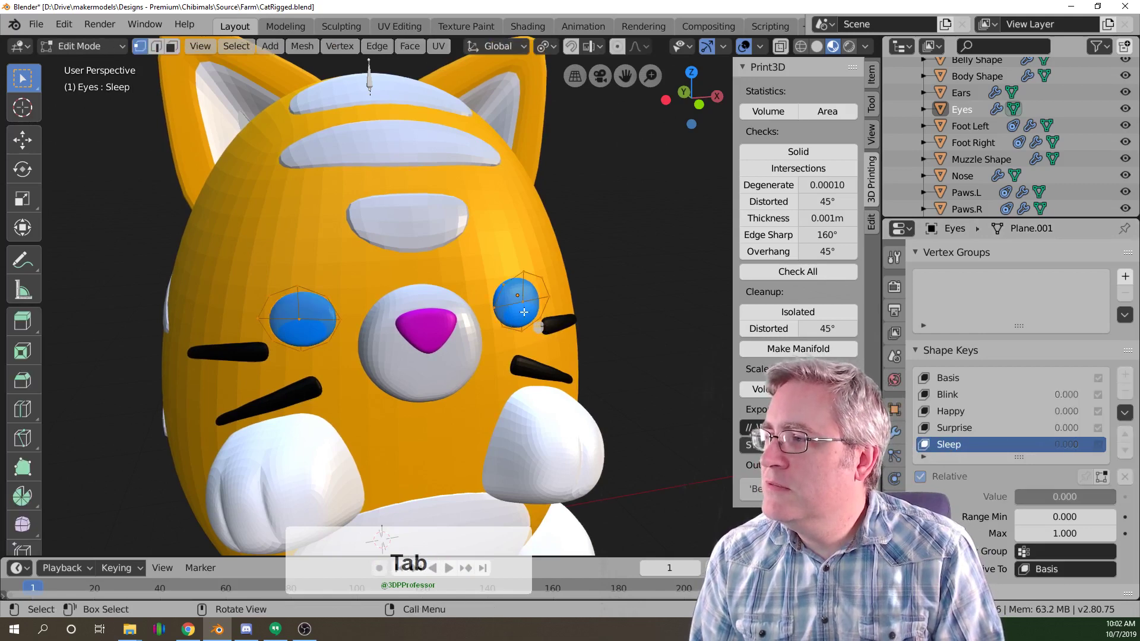
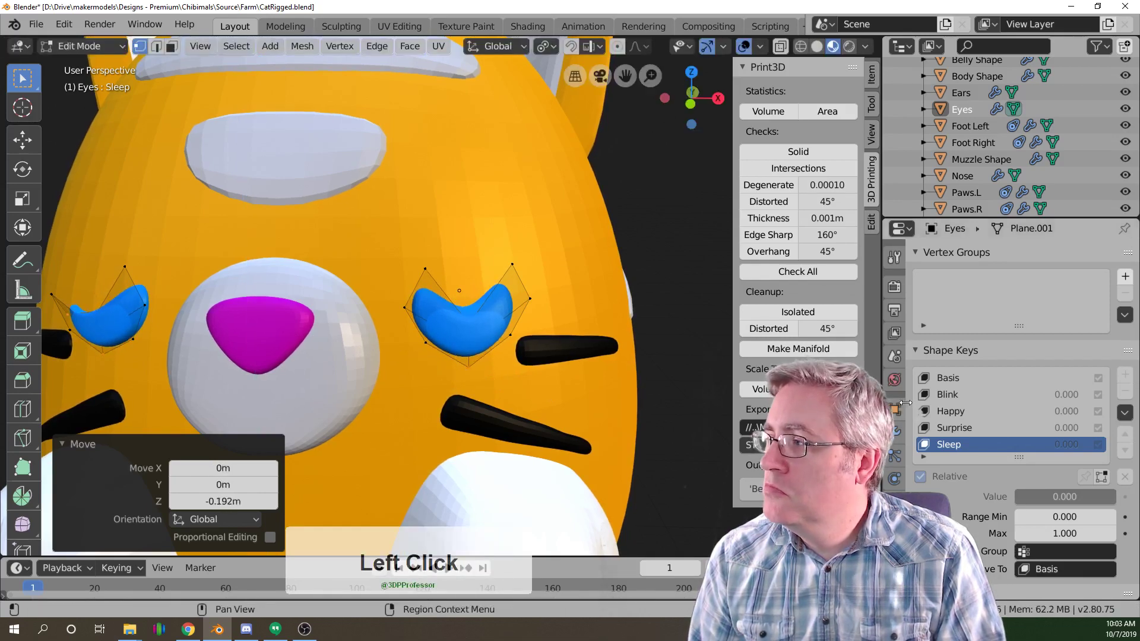
# Keep the drooped eye shape and rename the key from Sleep to Sad, returning to object mode.
pyautogui.click(948, 450)
pyautogui.doubleClick(947, 450)
pyautogui.click(947, 450)
pyautogui.write('ad')
pyautogui.press('Return')
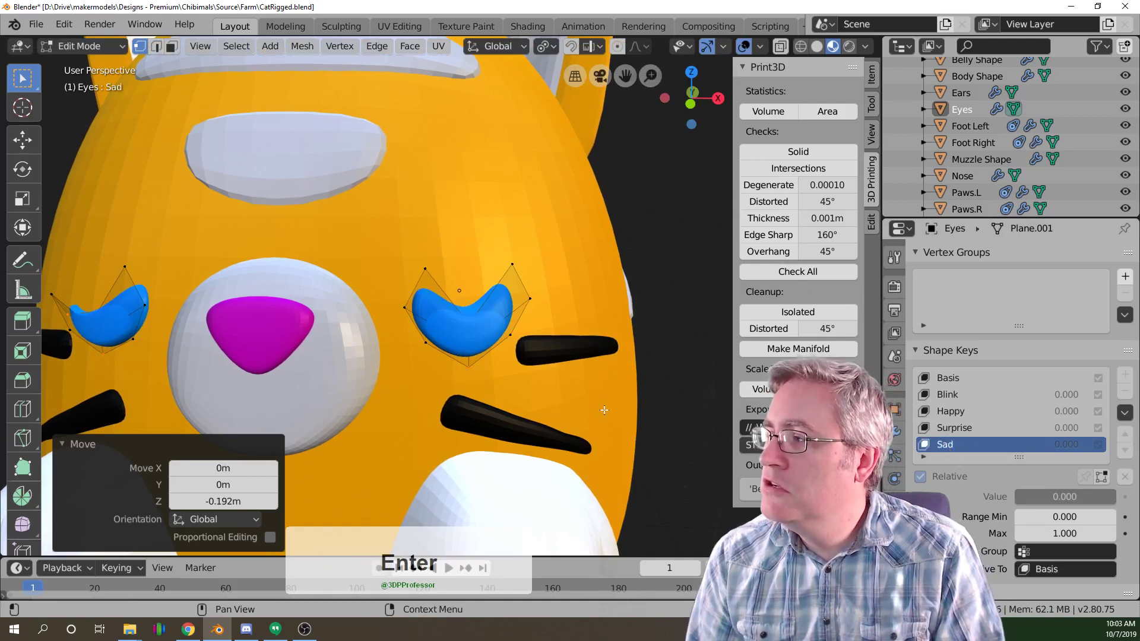
pyautogui.press('Tab')
pyautogui.scroll(-3)
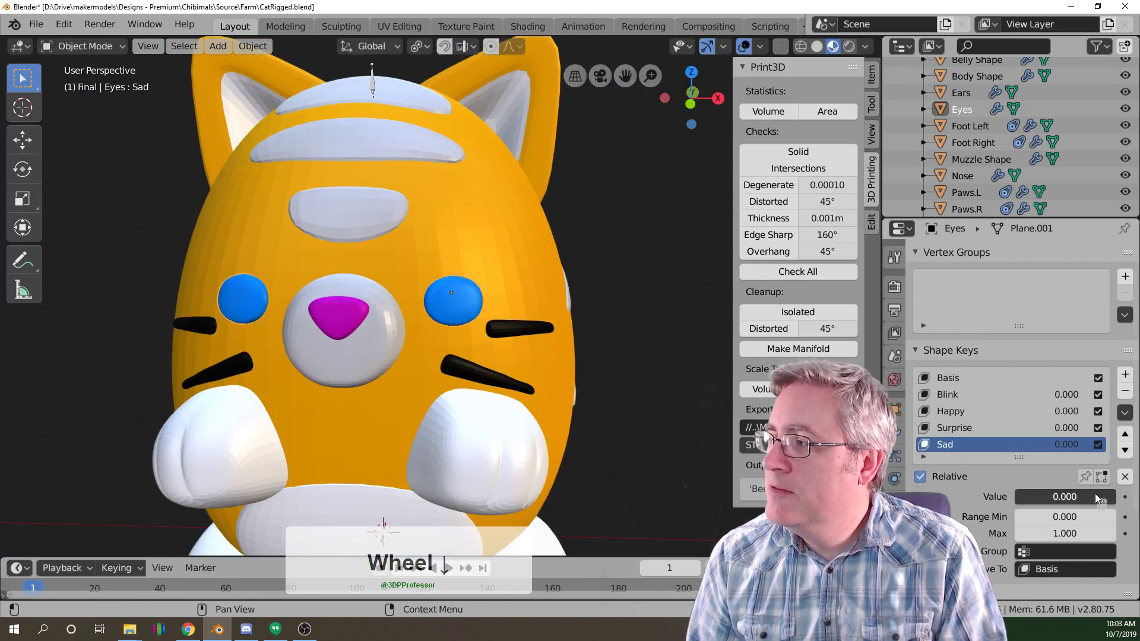
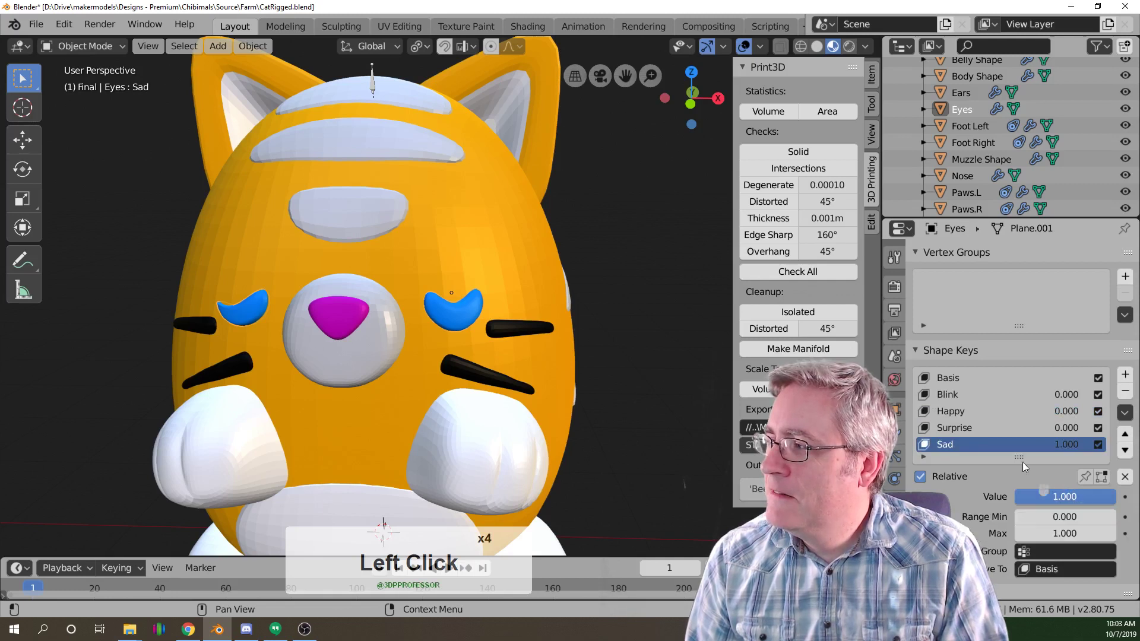
pyautogui.click(989, 429)
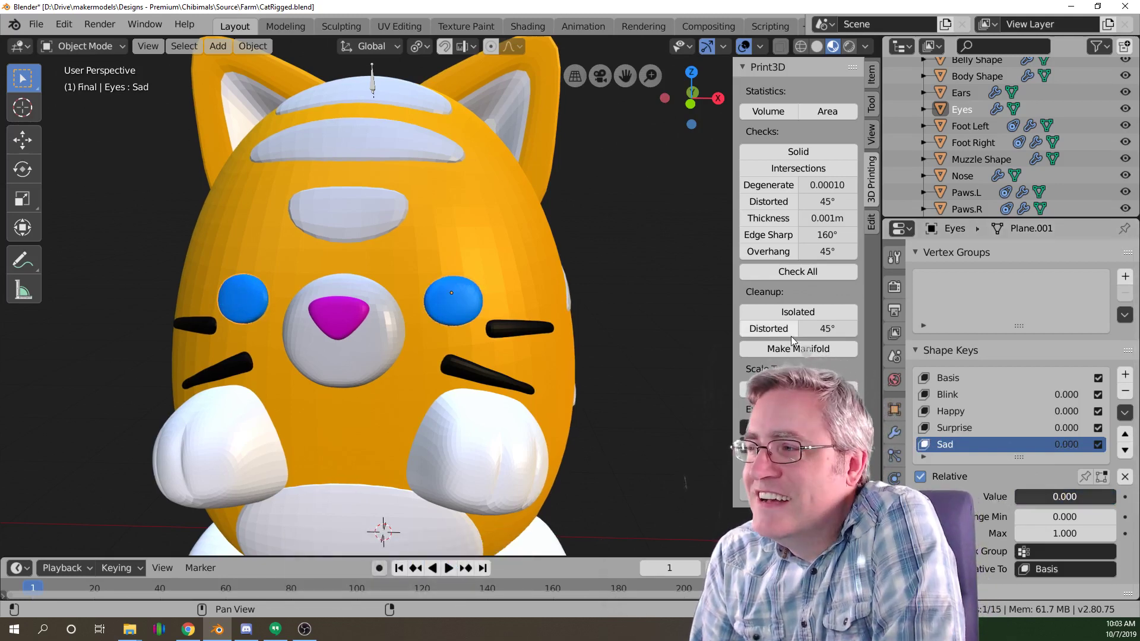
pyautogui.middleClick(572, 399)
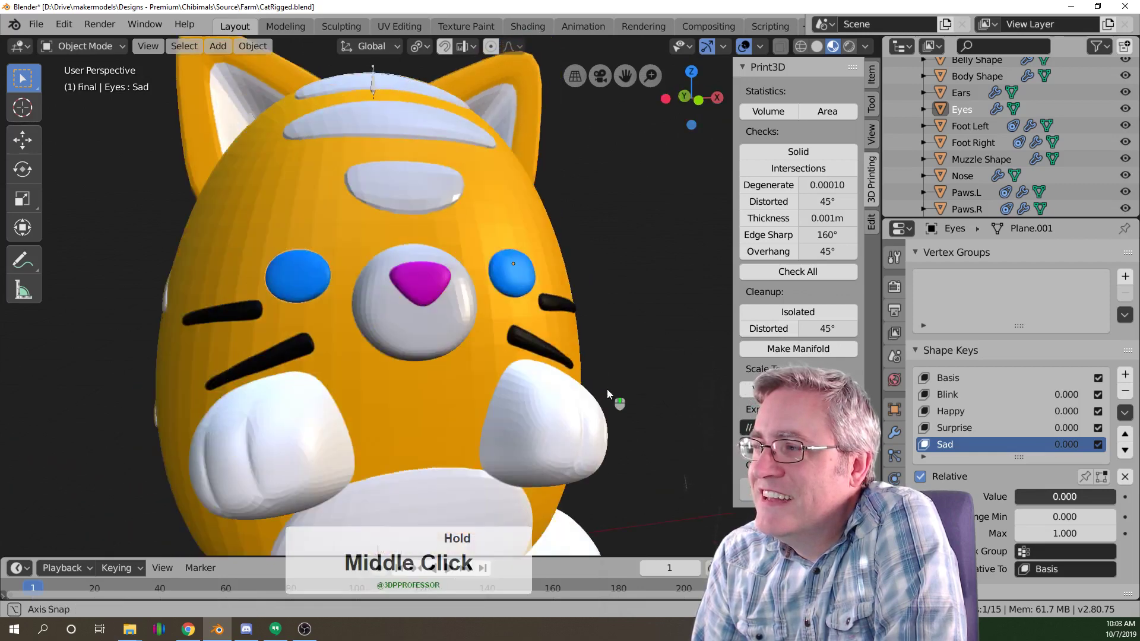
# Add a shape key named Wink and flatten the left-hand eye vertically with S Z.
pyautogui.click(1126, 381)
pyautogui.doubleClick(964, 450)
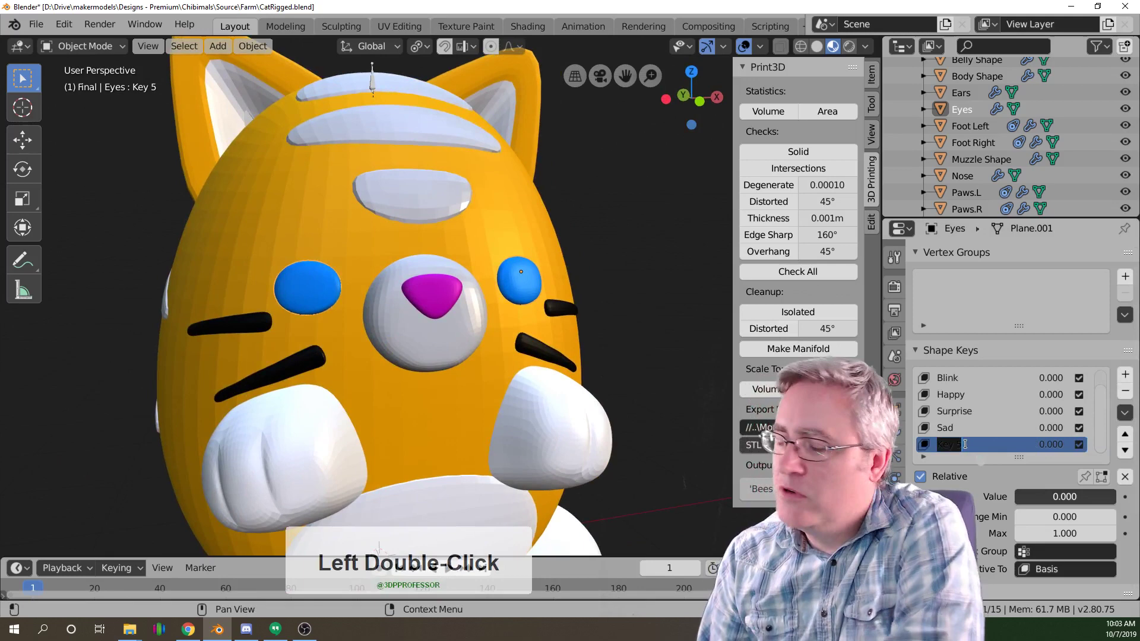
pyautogui.press('Return')
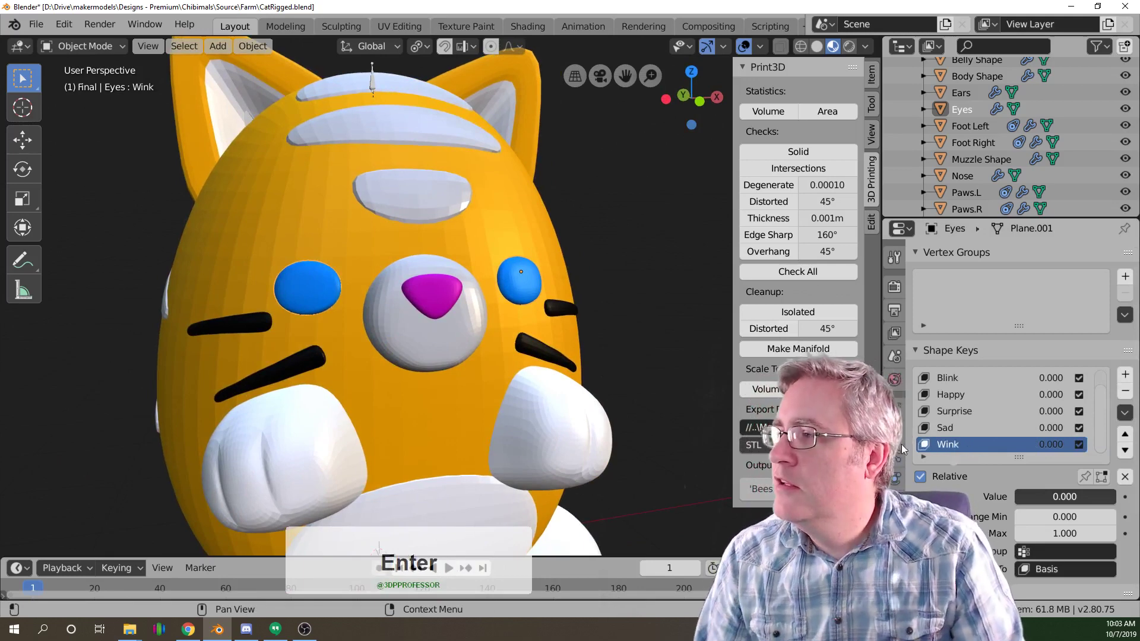
pyautogui.press('Tab')
pyautogui.scroll(3)
pyautogui.click(184, 215)
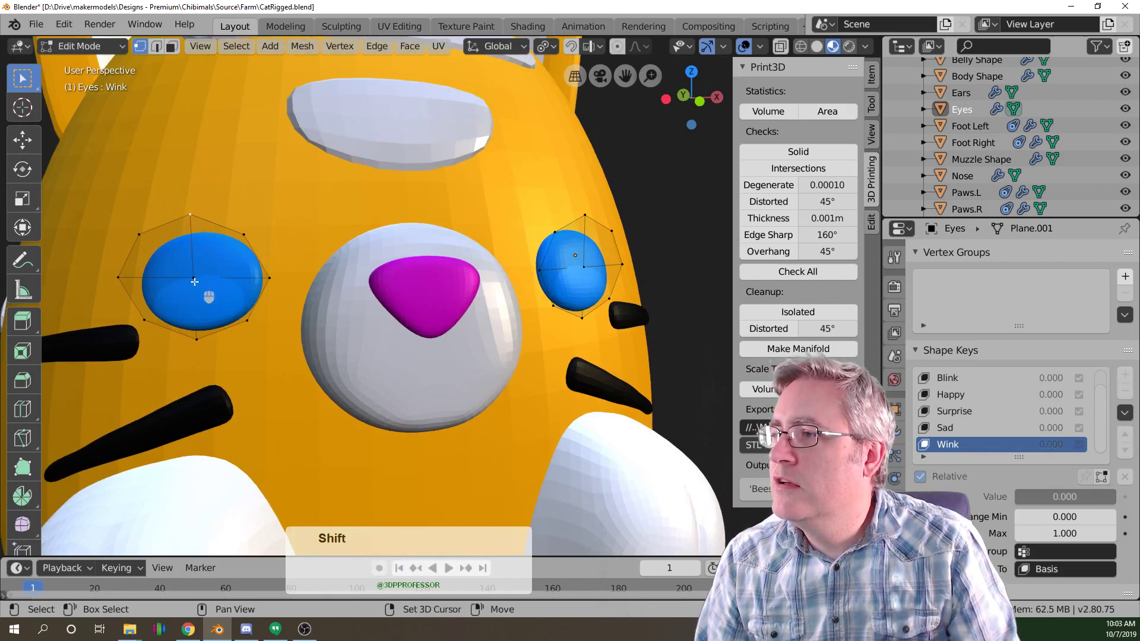
pyautogui.scroll(-3)
pyautogui.press('c')
pyautogui.click(295, 288)
pyautogui.rightClick(295, 288)
pyautogui.write('sz')
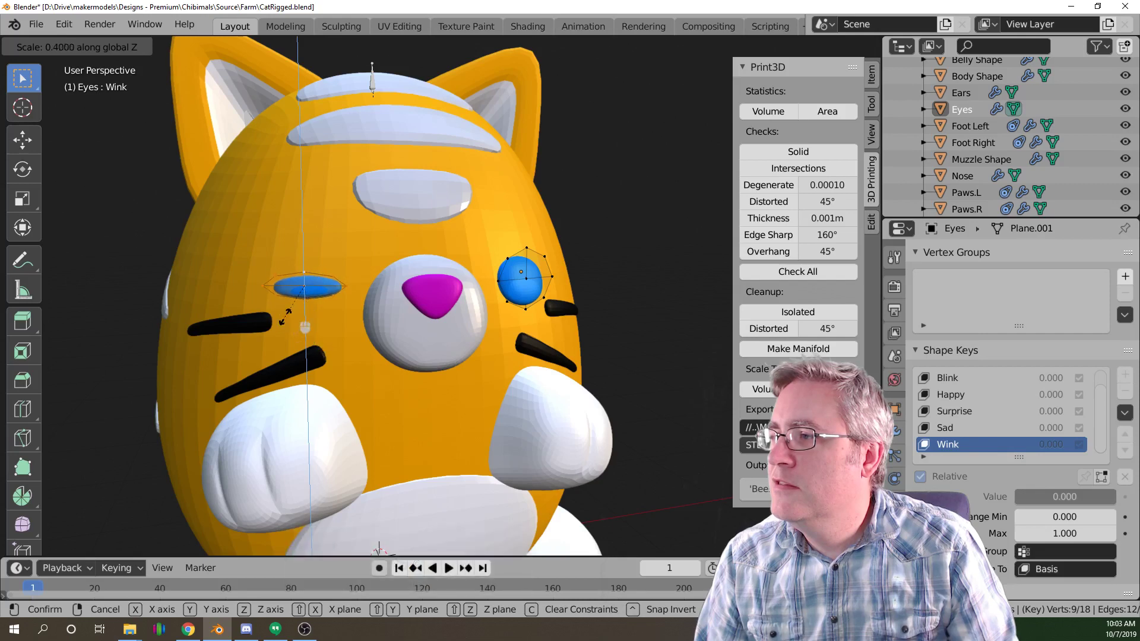
pyautogui.click(303, 306)
# Pull the lower vertices of the flattened eye down with G Z to curve the closed lid.
pyautogui.scroll(3)
pyautogui.middleClick(250, 336)
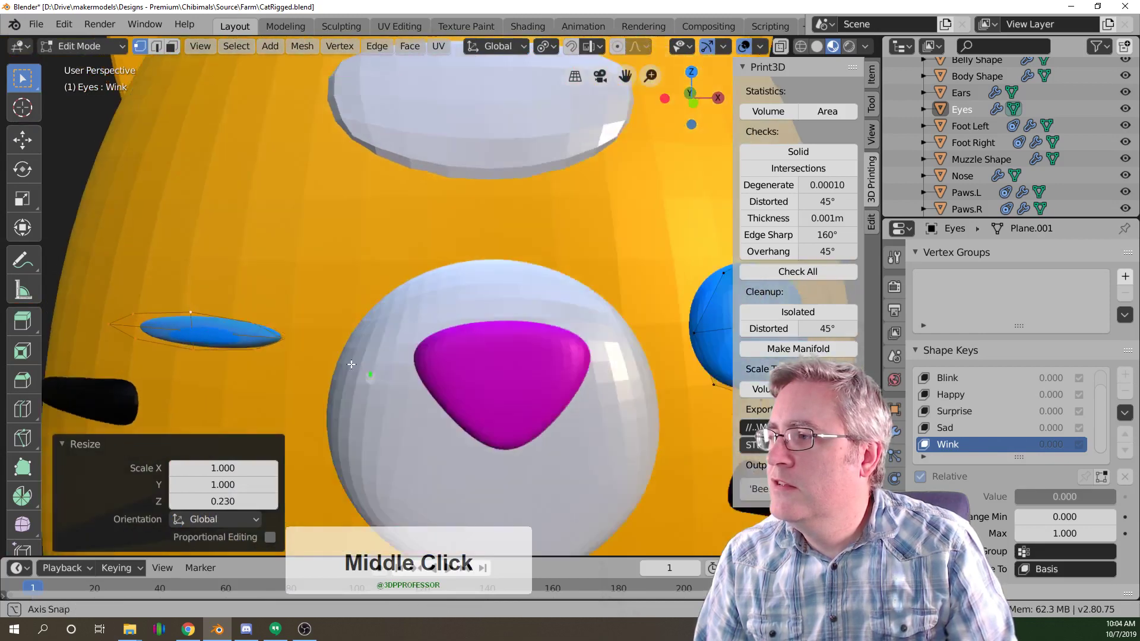
pyautogui.scroll(-3)
pyautogui.scroll(3)
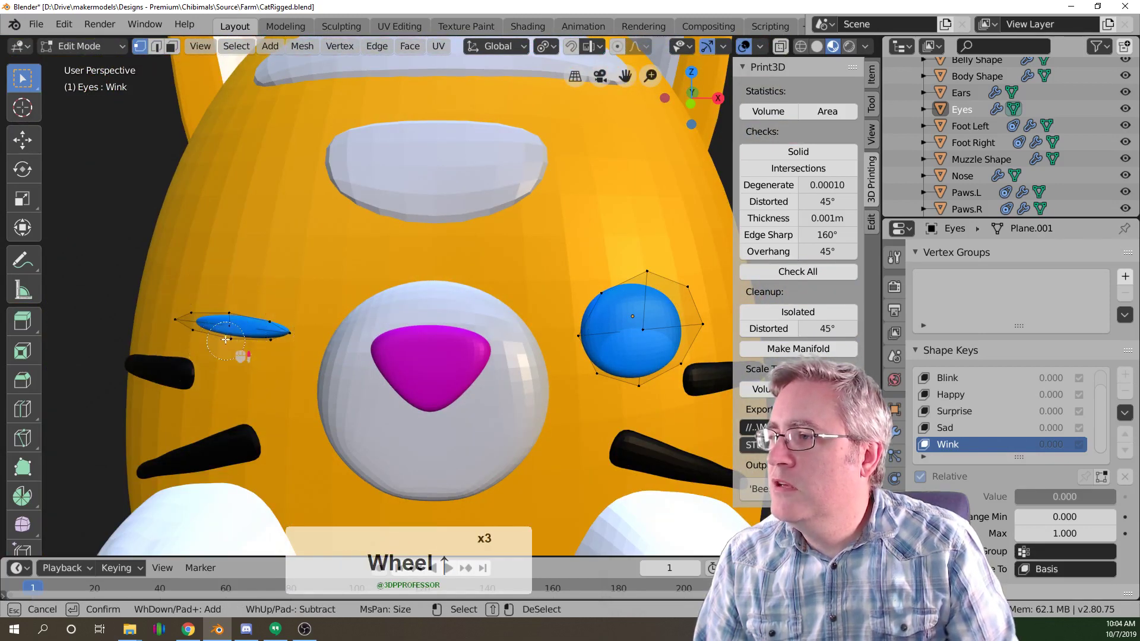
pyautogui.click(227, 322)
pyautogui.rightClick(227, 322)
pyautogui.write('gz')
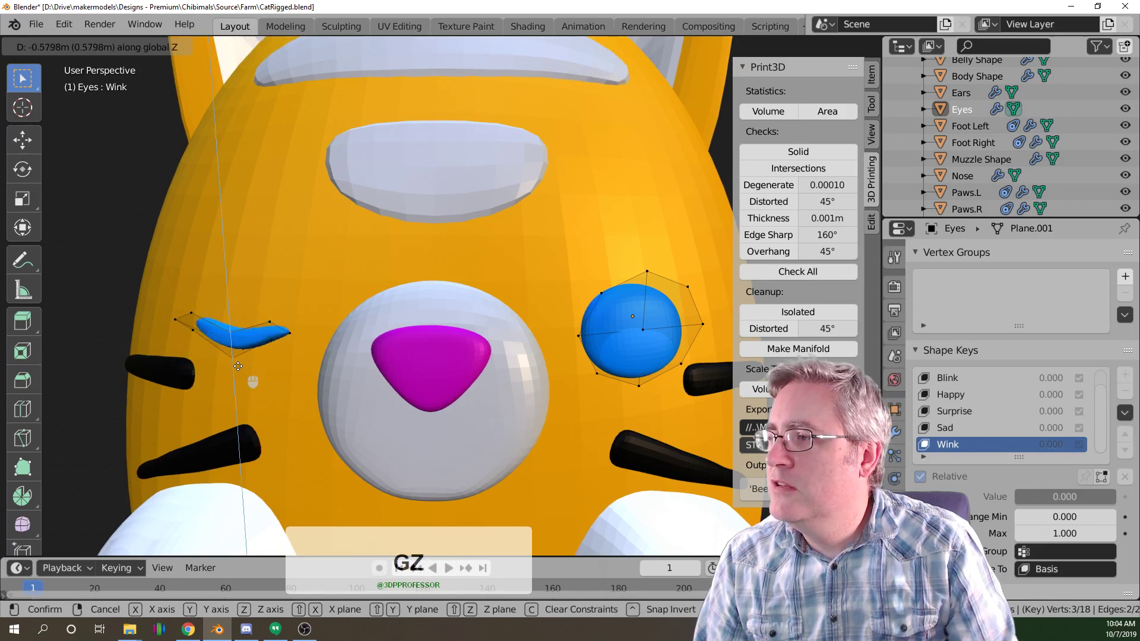
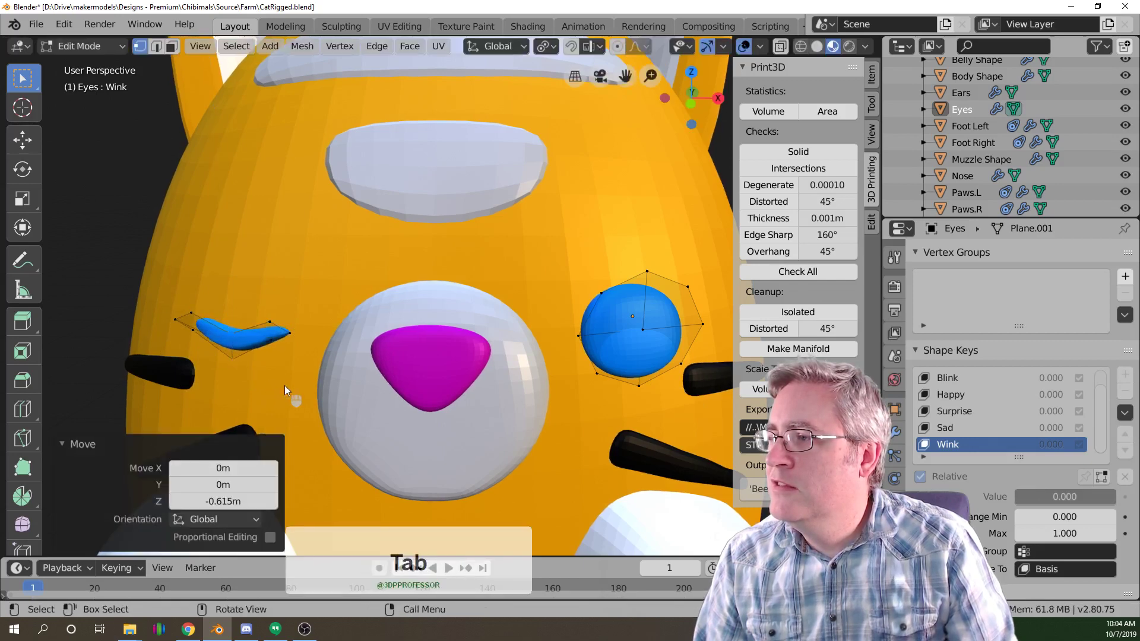
pyautogui.scroll(-3)
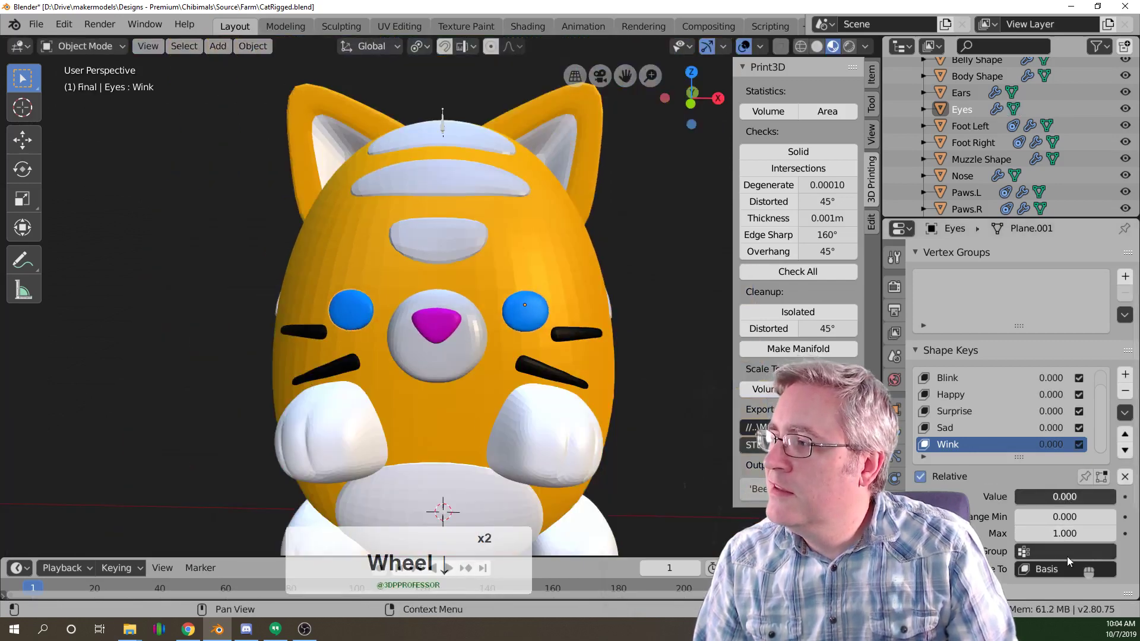
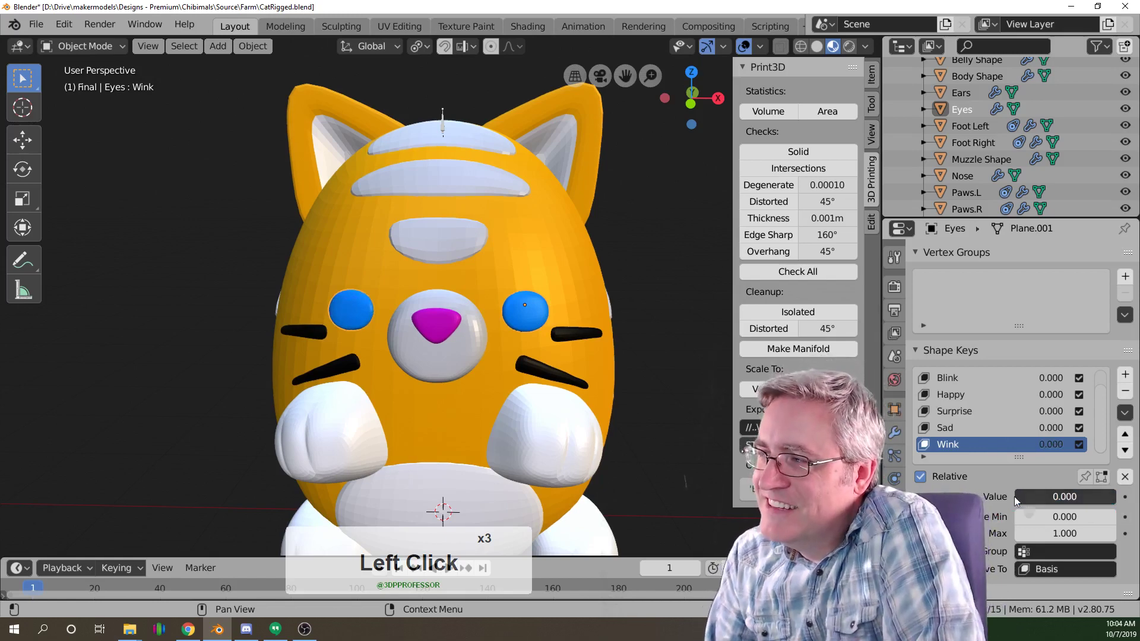
pyautogui.click(442, 388)
pyautogui.middleClick(426, 388)
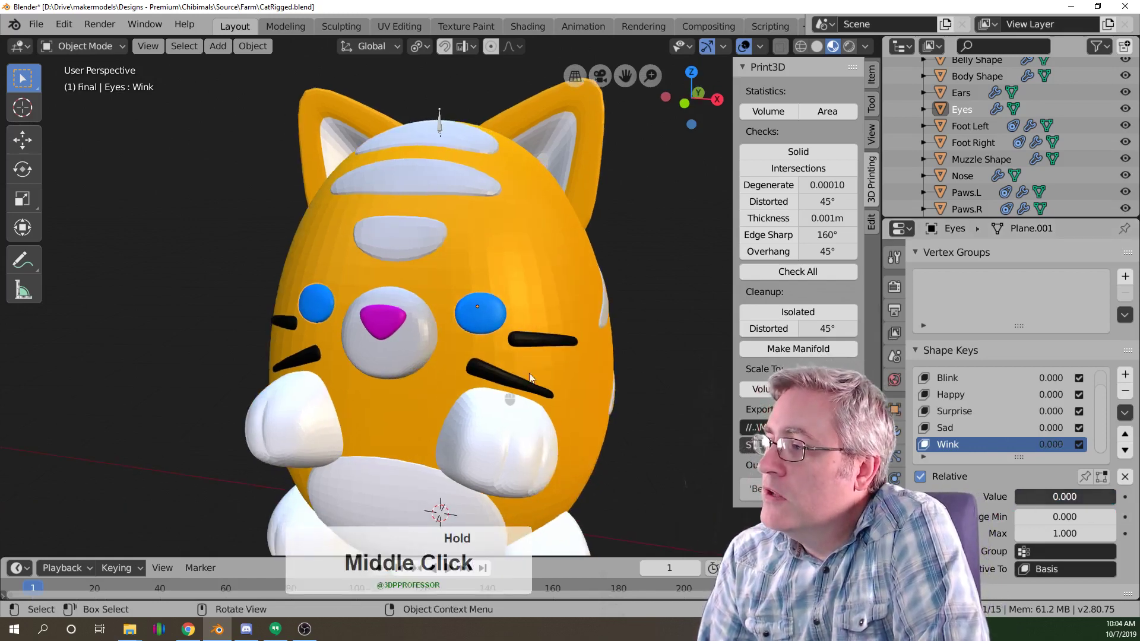
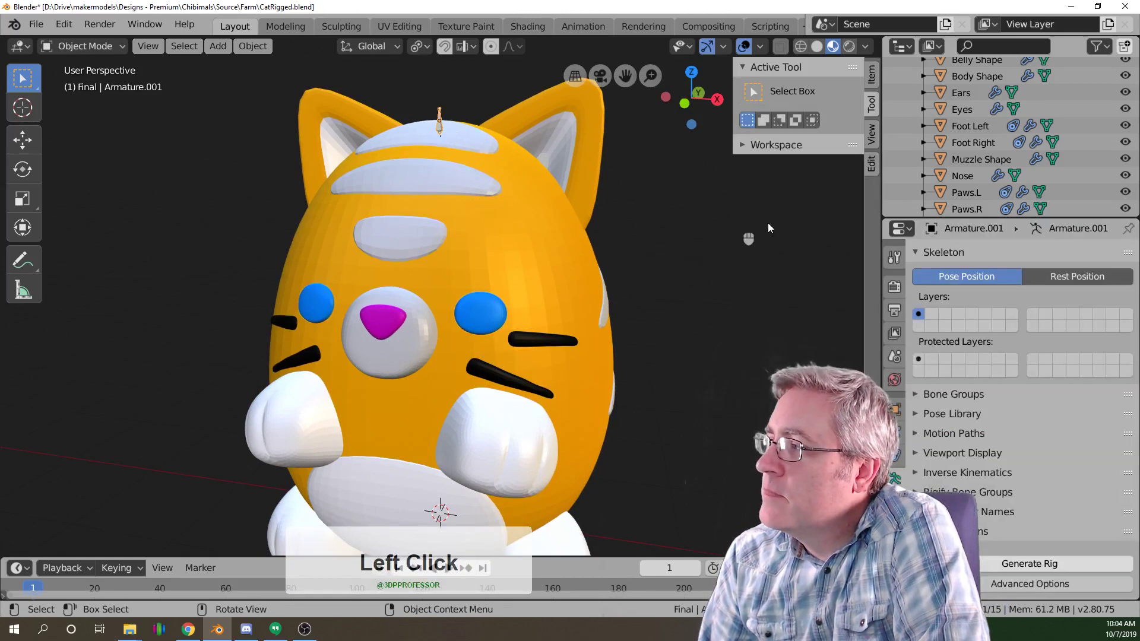
pyautogui.scroll(-3)
pyautogui.scroll(-3)
pyautogui.scroll(3)
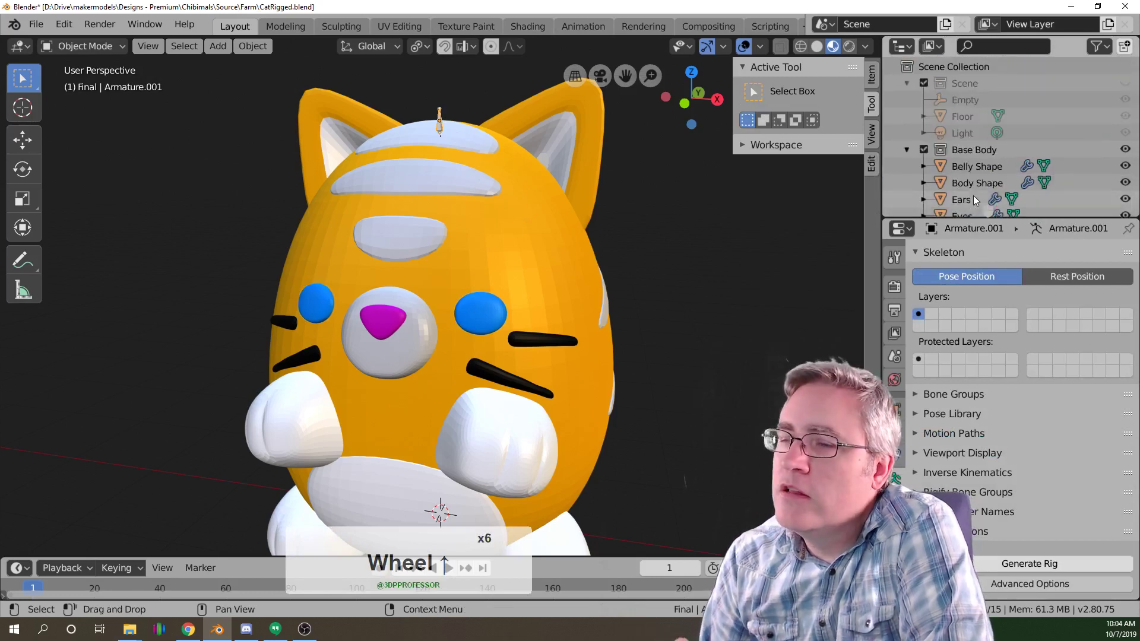
pyautogui.scroll(3)
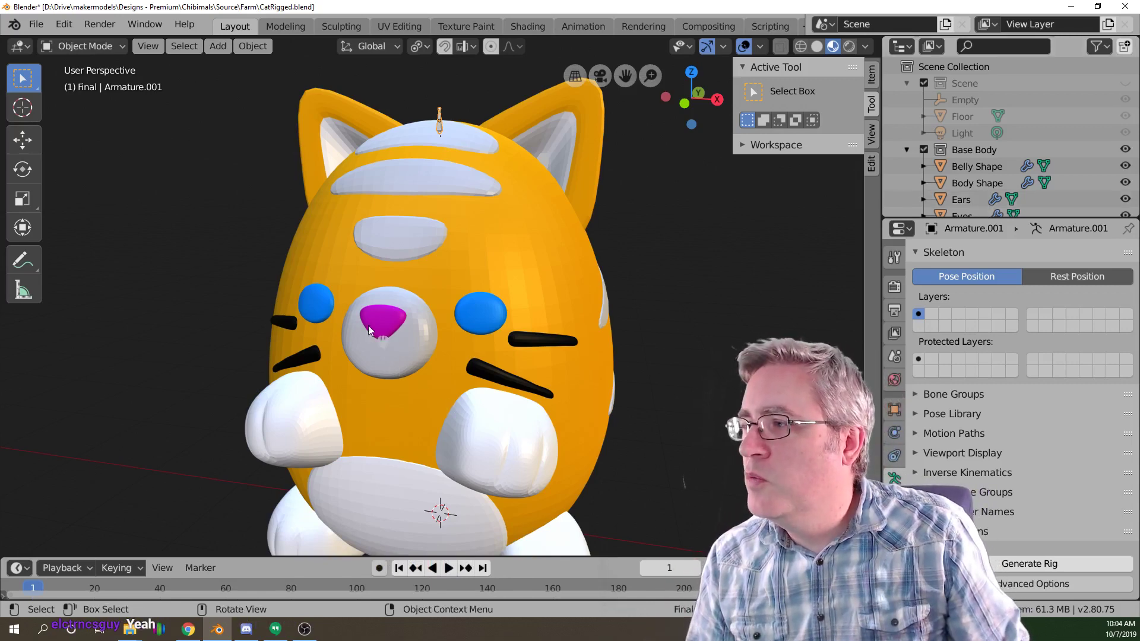
pyautogui.scroll(3)
# Parent the Nose object to the Muzzle Shape so it follows the muzzle.
pyautogui.click(389, 335)
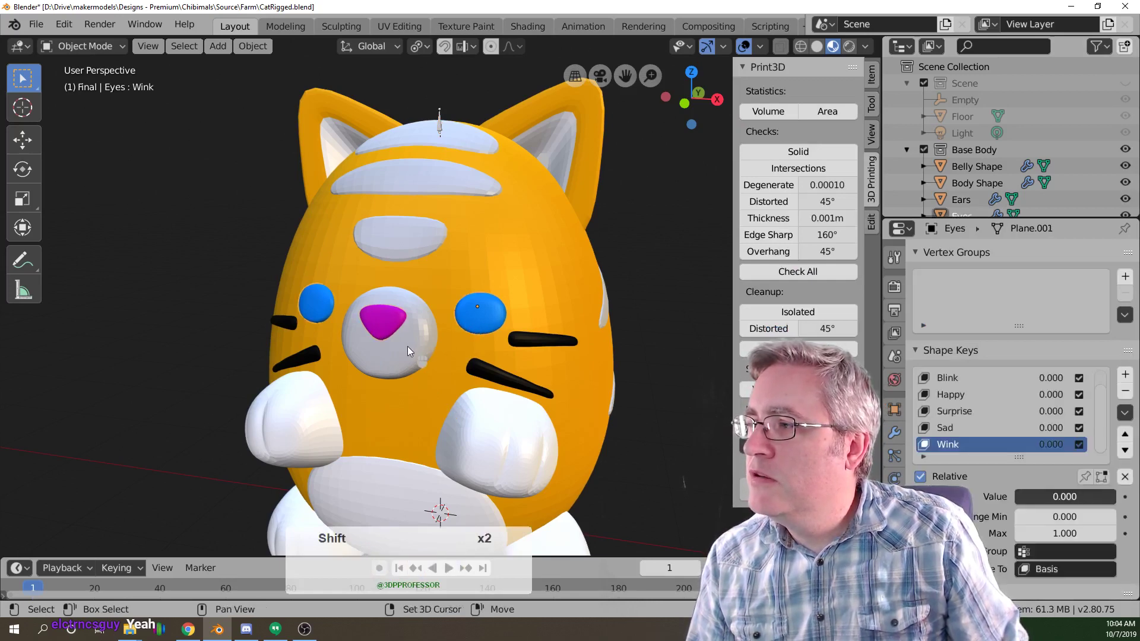
pyautogui.click(415, 353)
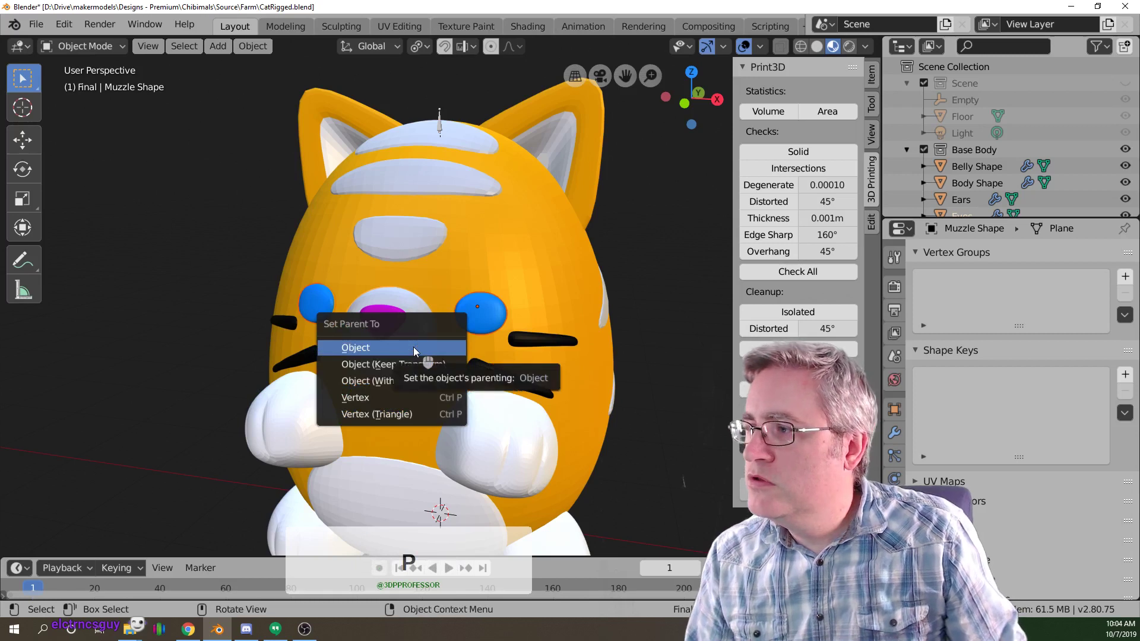
pyautogui.click(418, 353)
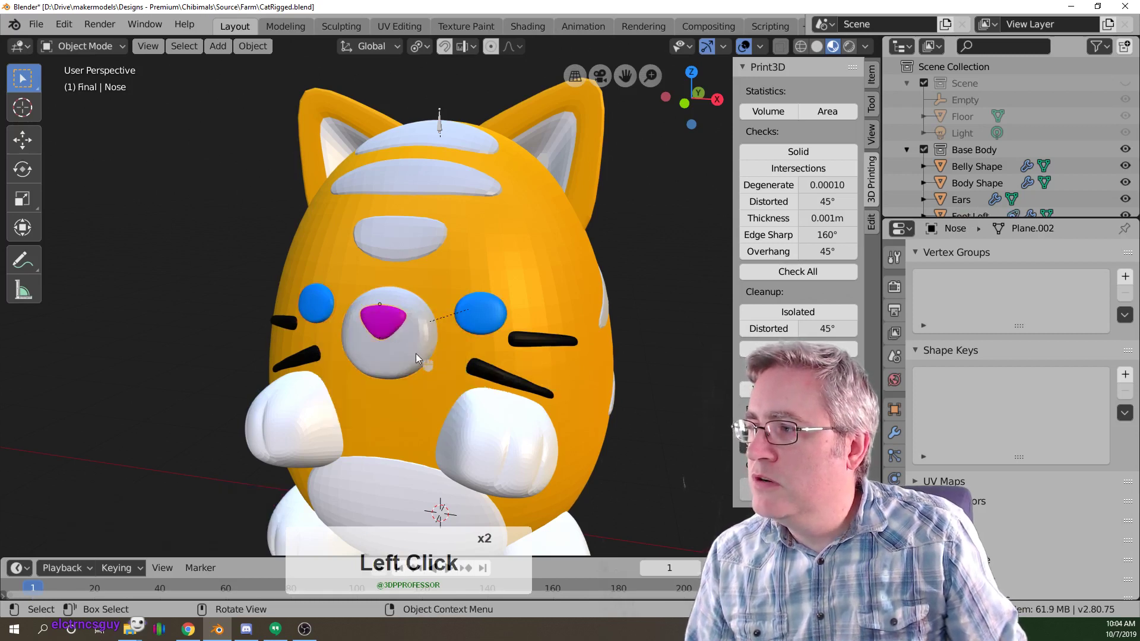
pyautogui.click(422, 360)
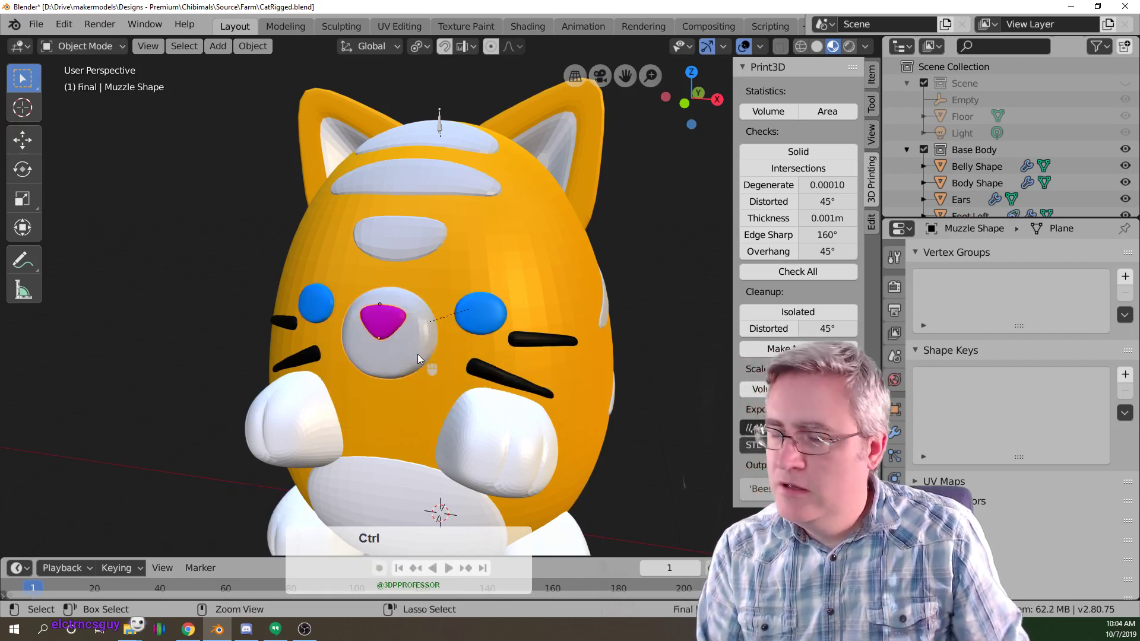
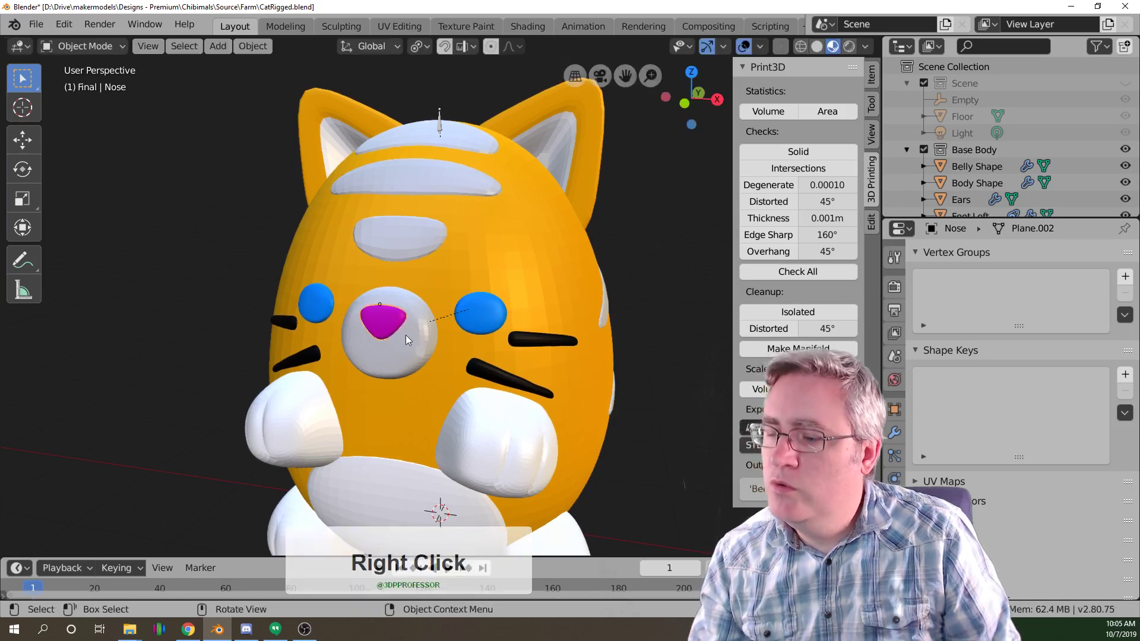
# Test-rotate the nose from front view to verify parenting, then select the whiskers.
pyautogui.press('KP_1')
pyautogui.press('r')
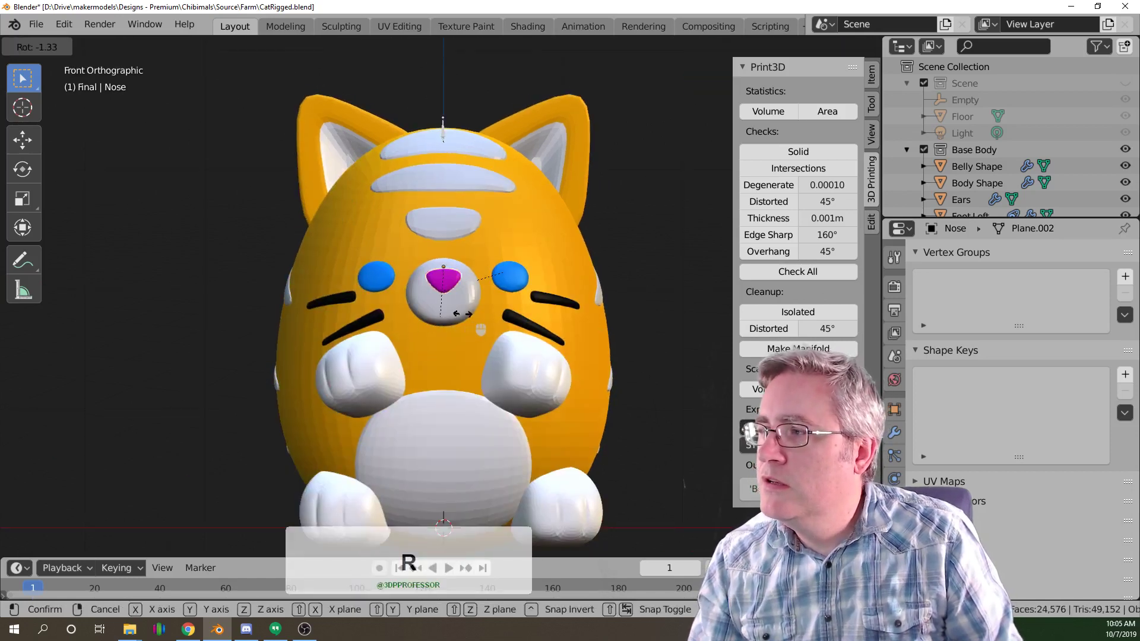
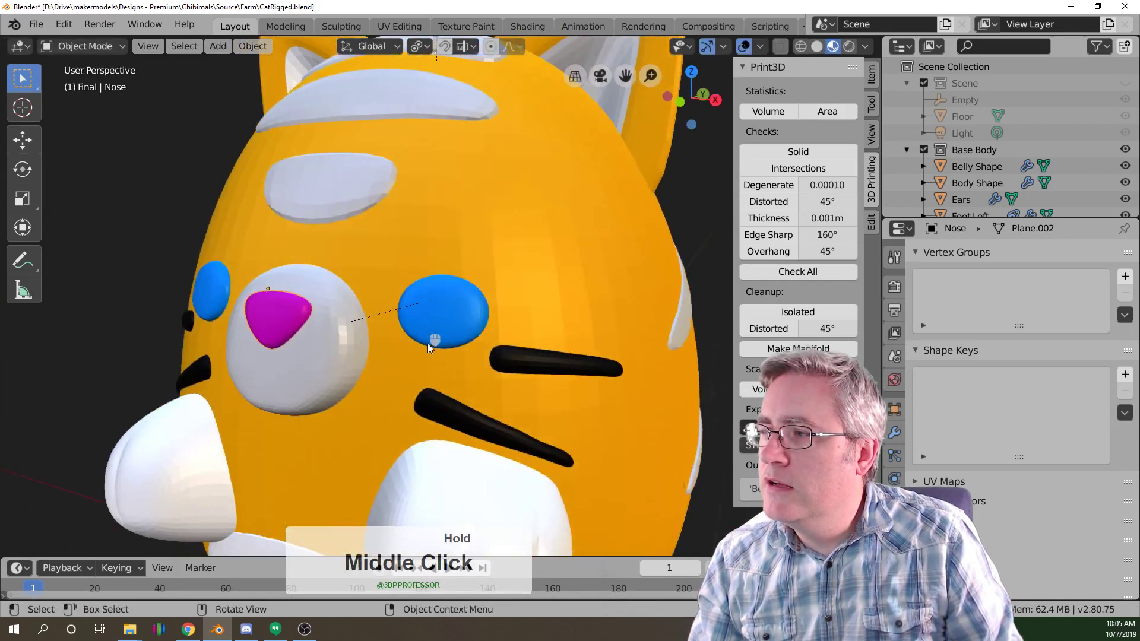
pyautogui.click(446, 414)
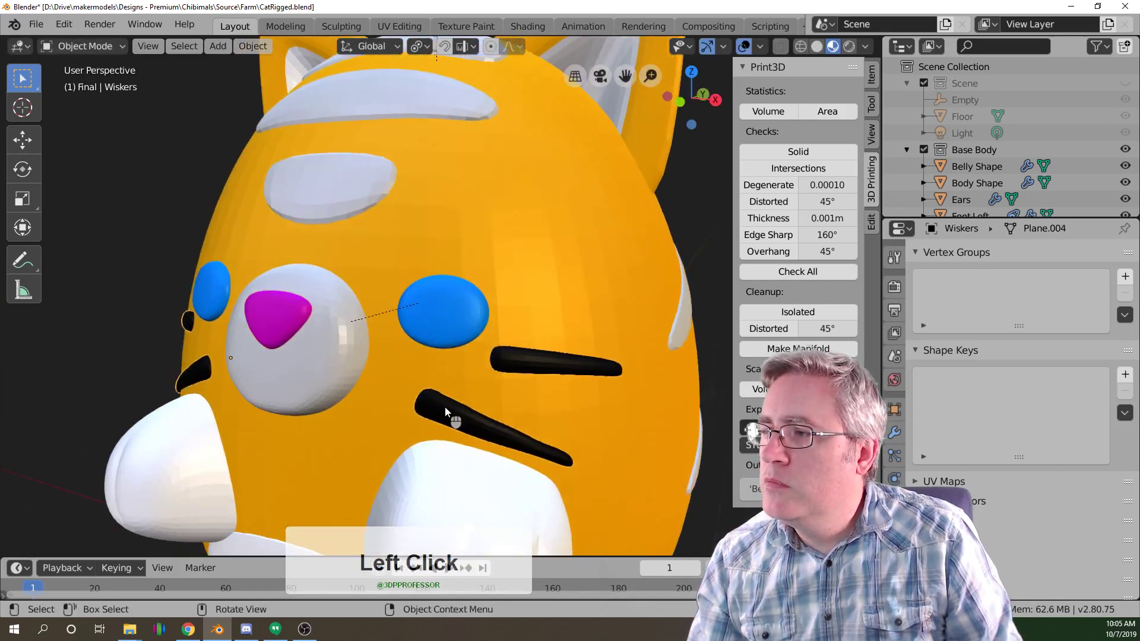